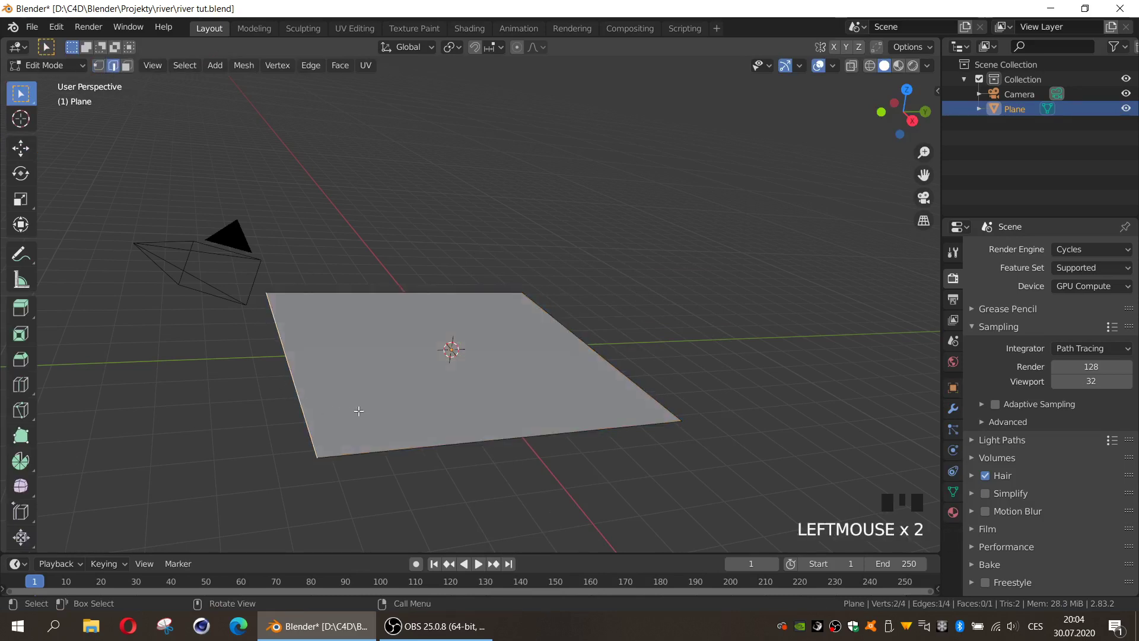
Extrude the plane's edge twice to grow it into a three-panel strip
left_click_drag(30, 149, 390, 347)
key("e")
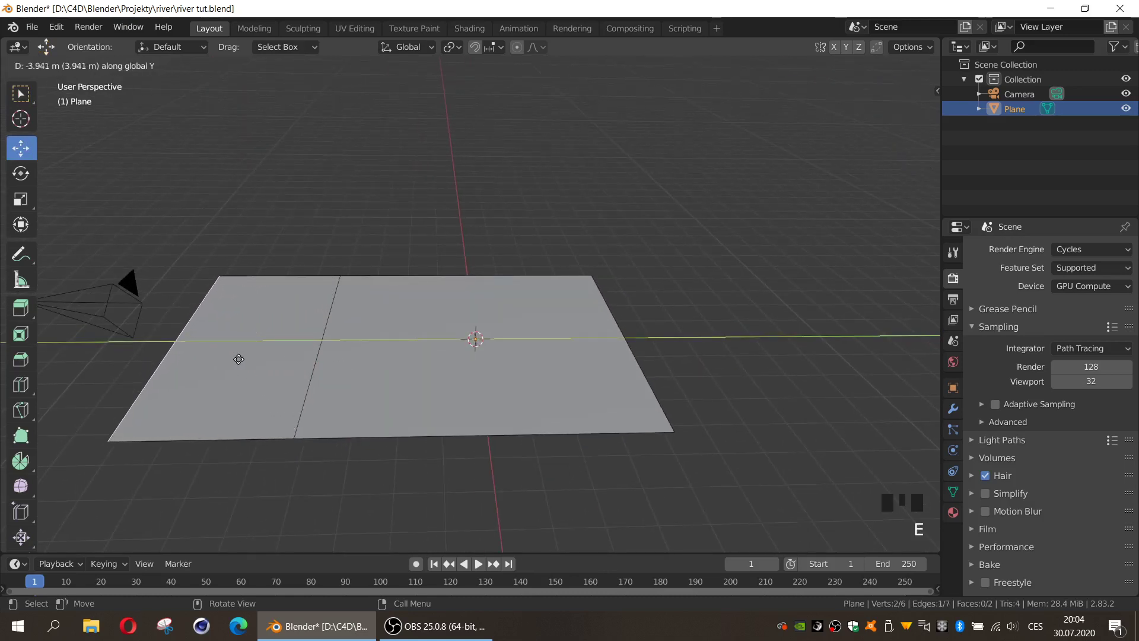
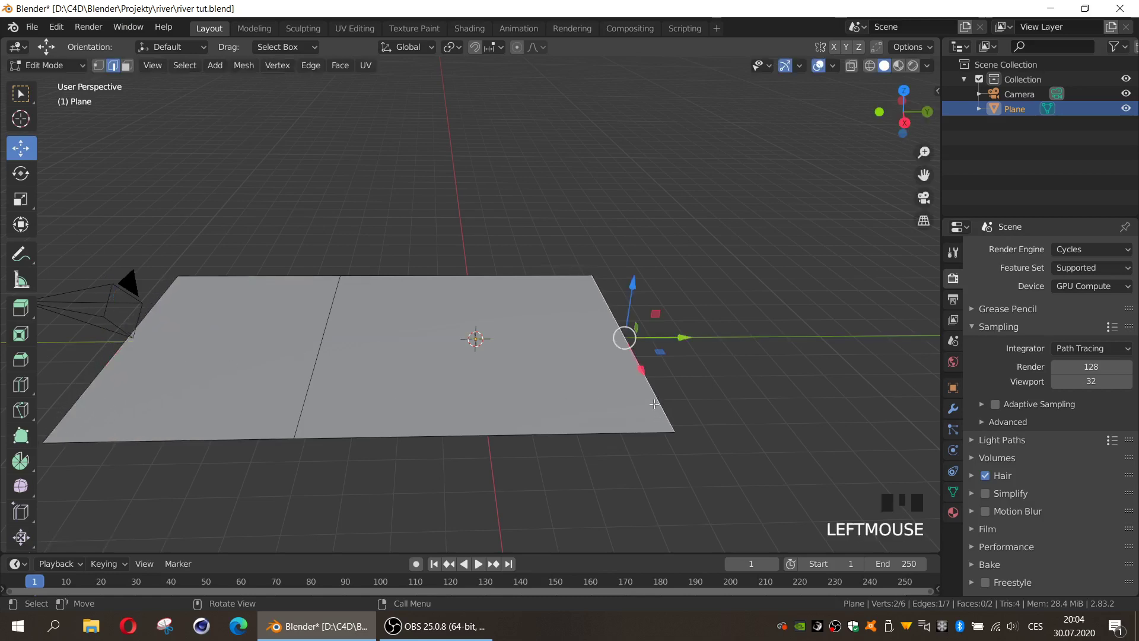
key("e")
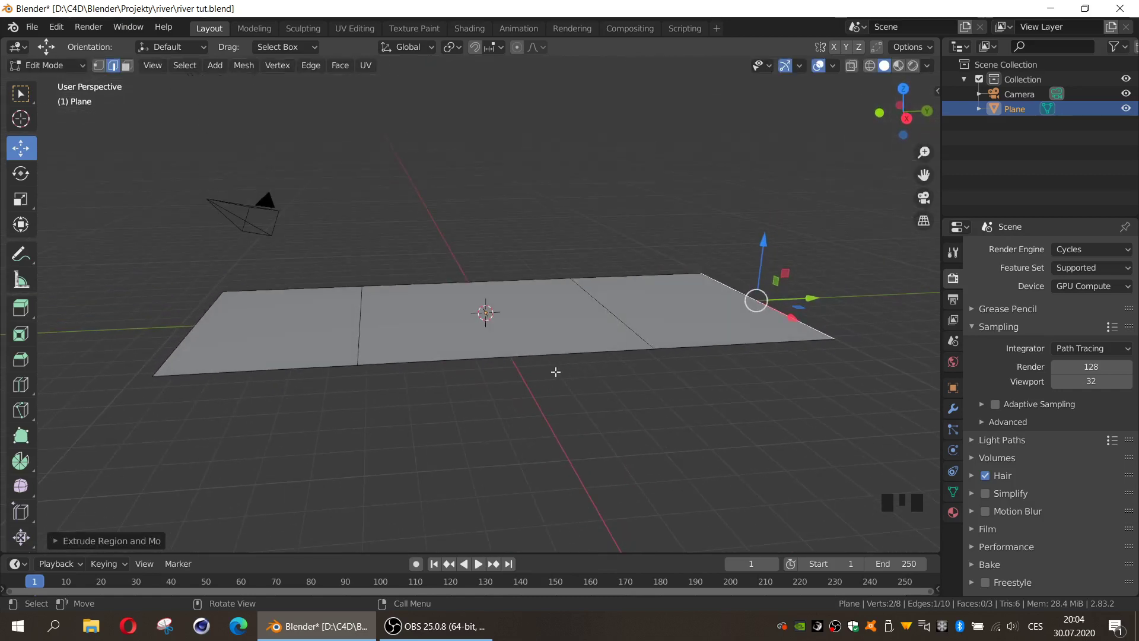
Extrude the strip's end edges into fourth and fifth panels folded into a valley profile
left_click(126, 62)
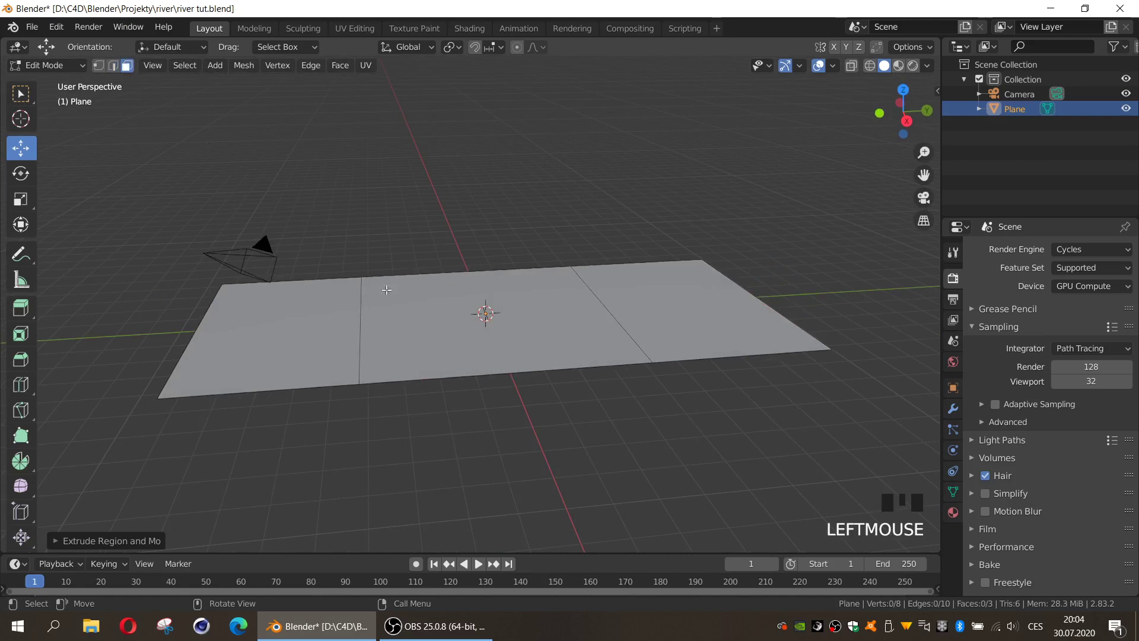
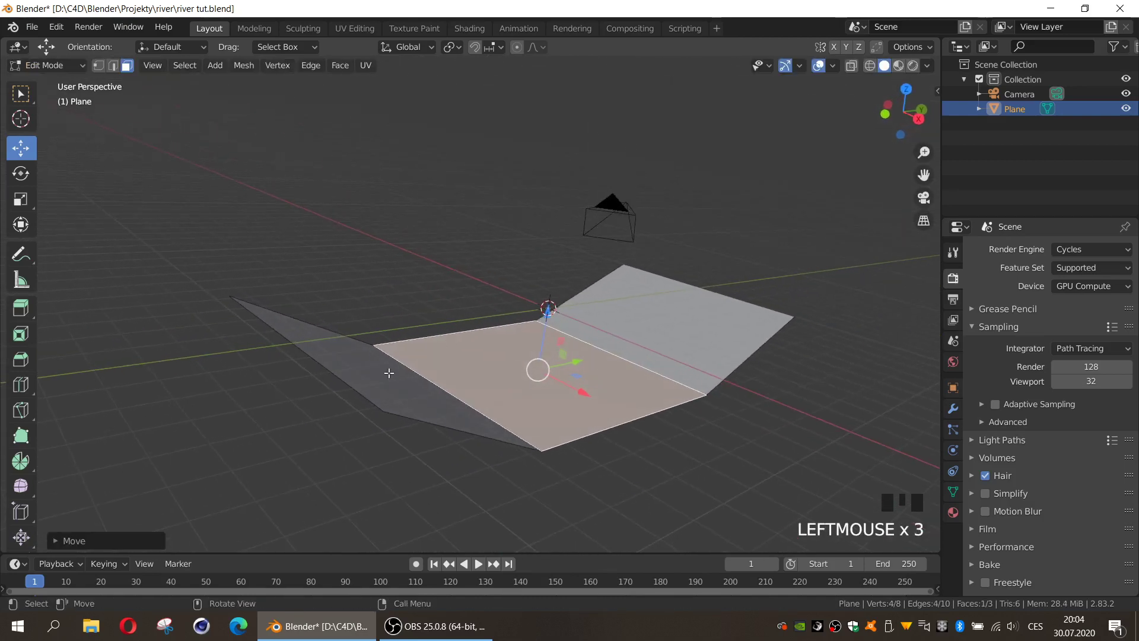
left_click(116, 73)
left_click(265, 366)
key("e")
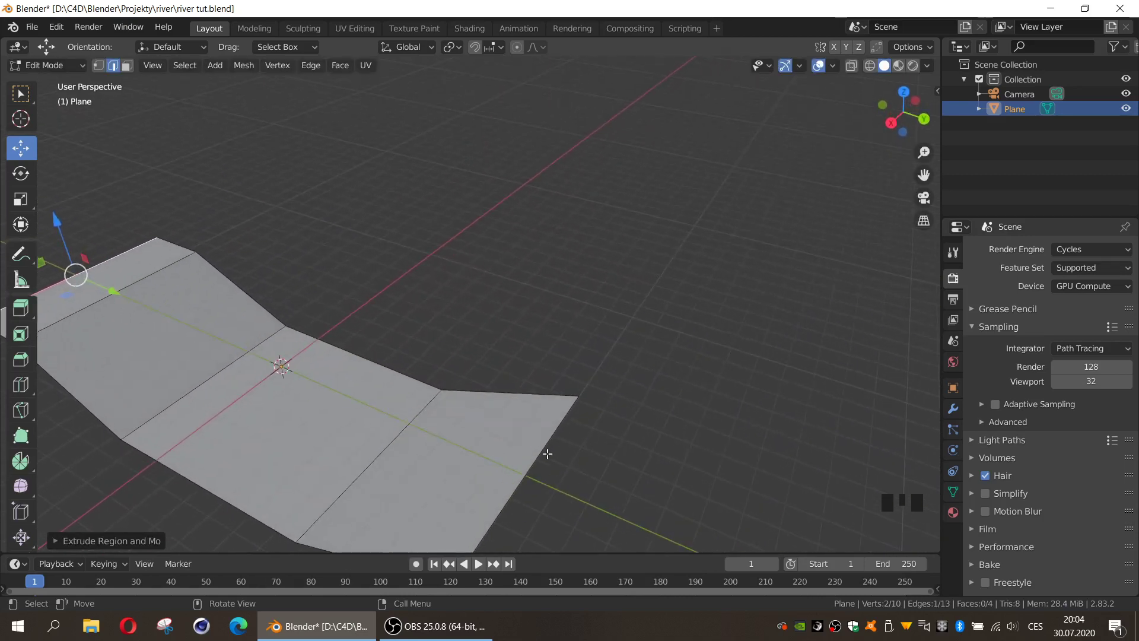
left_click(490, 439)
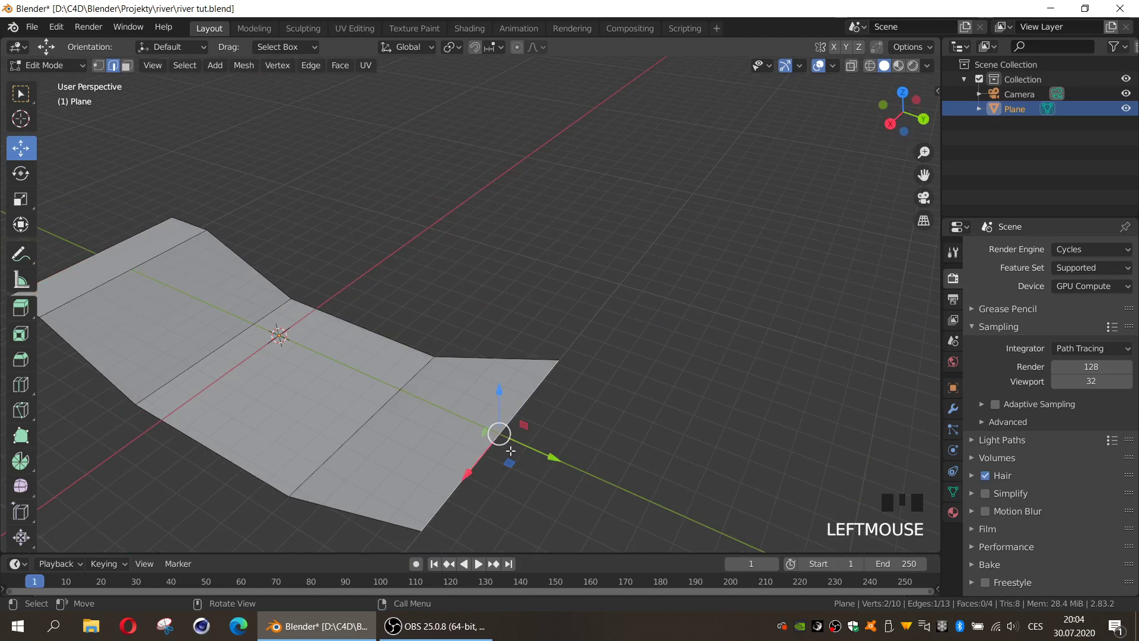
key("e")
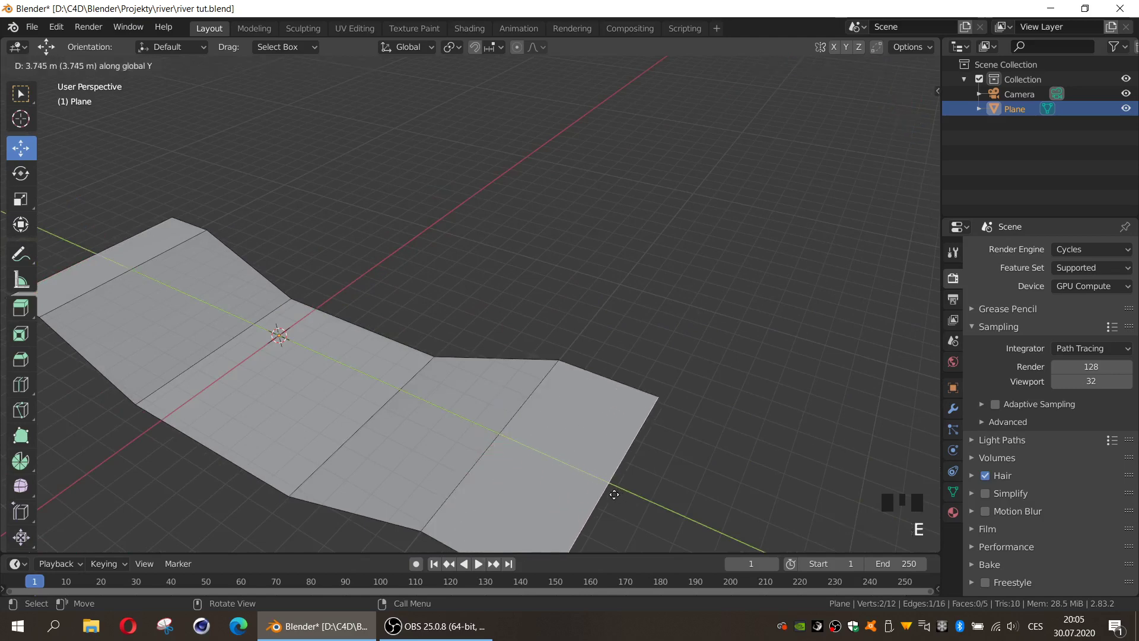
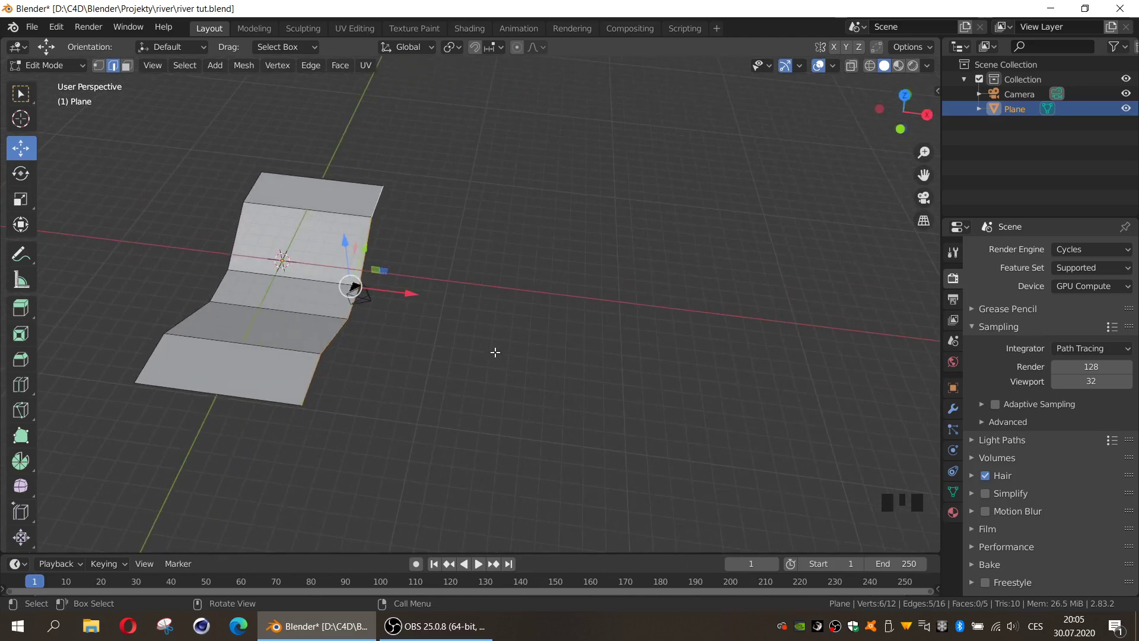
Extrude the valley profile lengthwise along X, undoing one stray section
key("e")
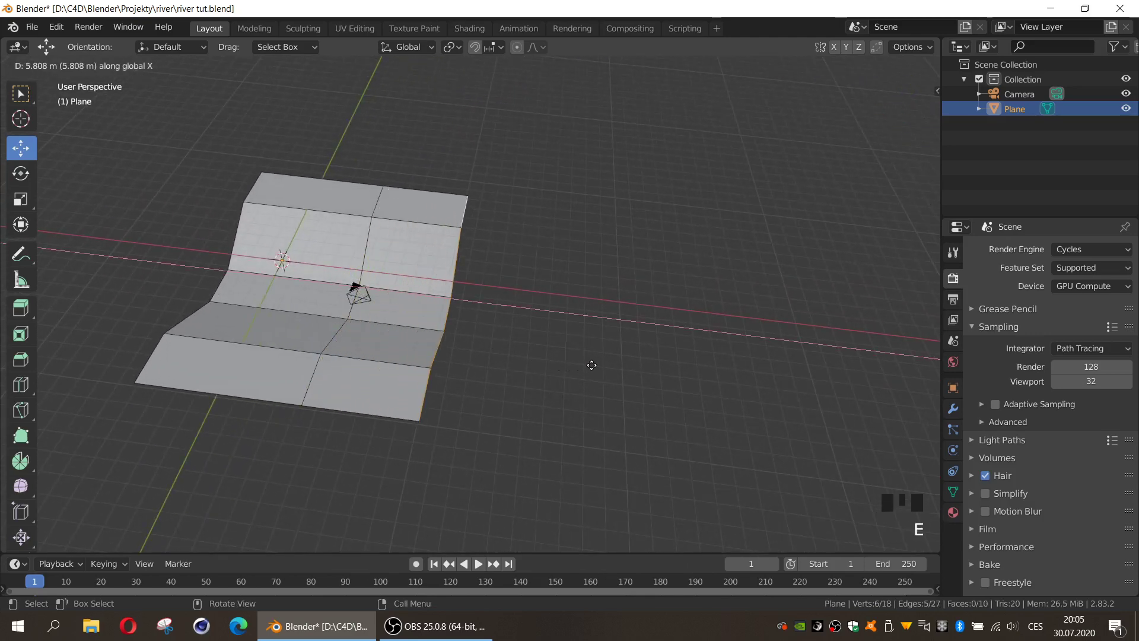
left_click(459, 258)
key("e")
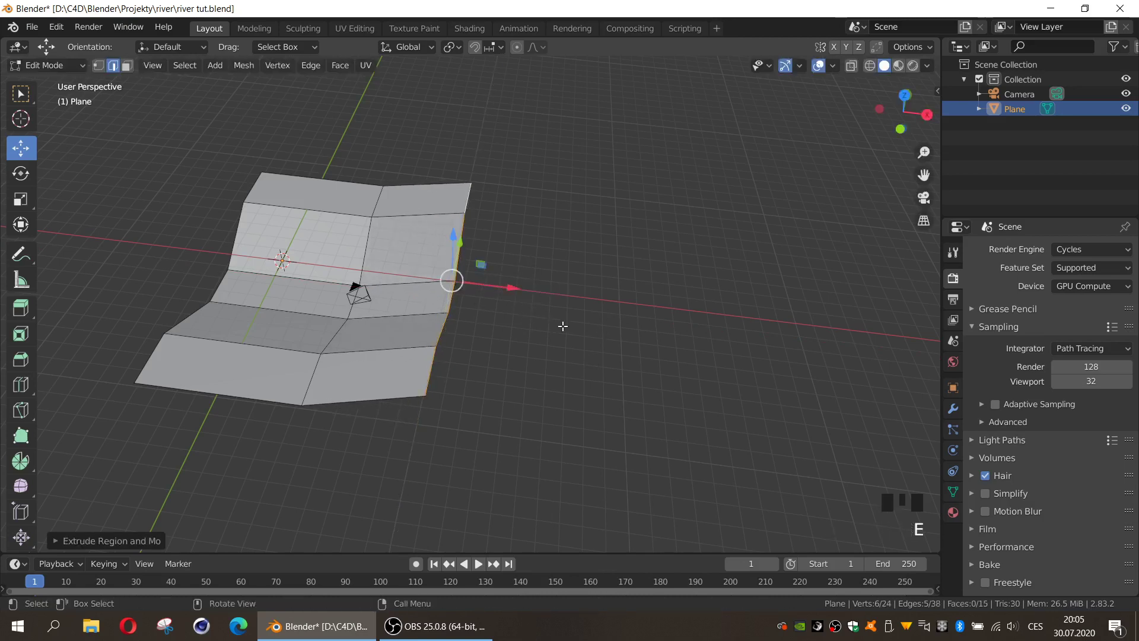
key("ctrl+z")
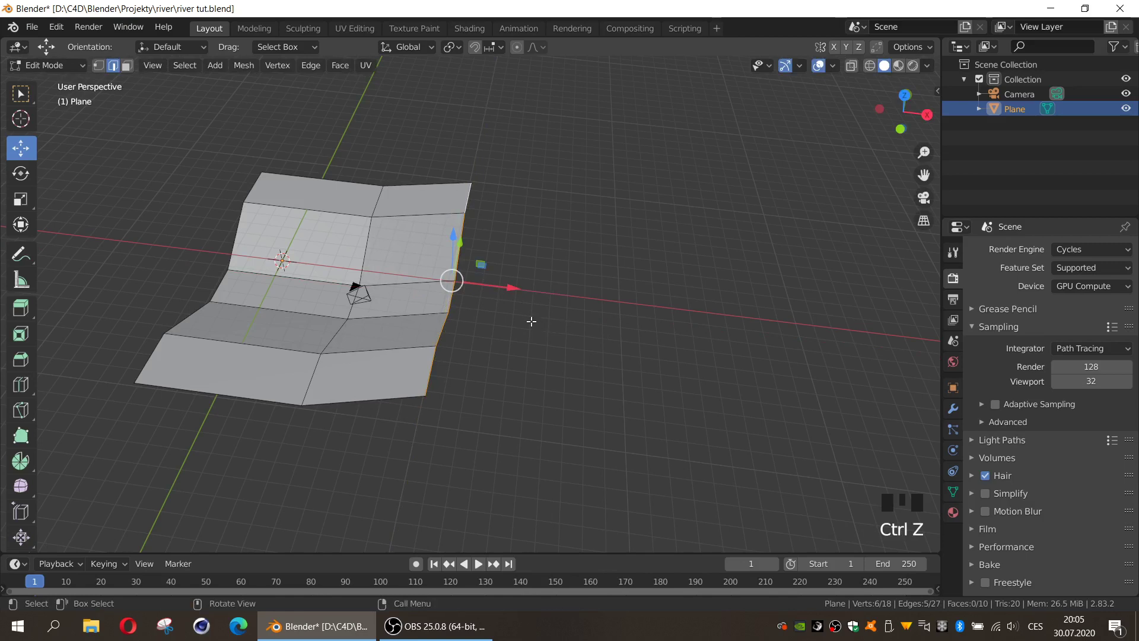
key("e")
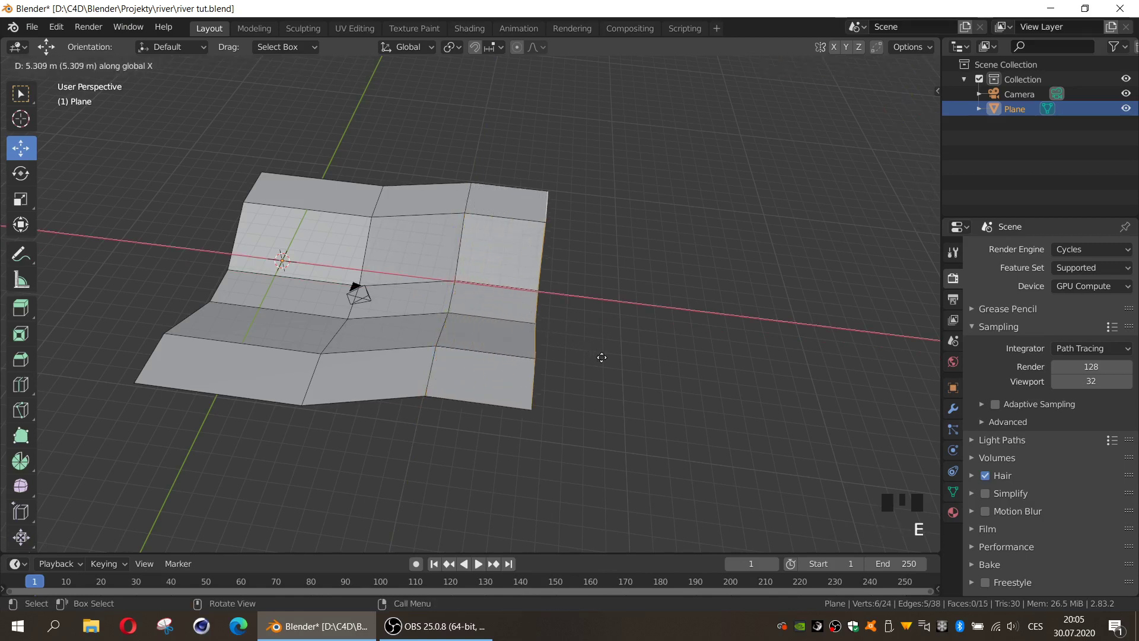
Extrude four more channel sections, shifting them sideways into bends for a seven-row river bed
key("e")
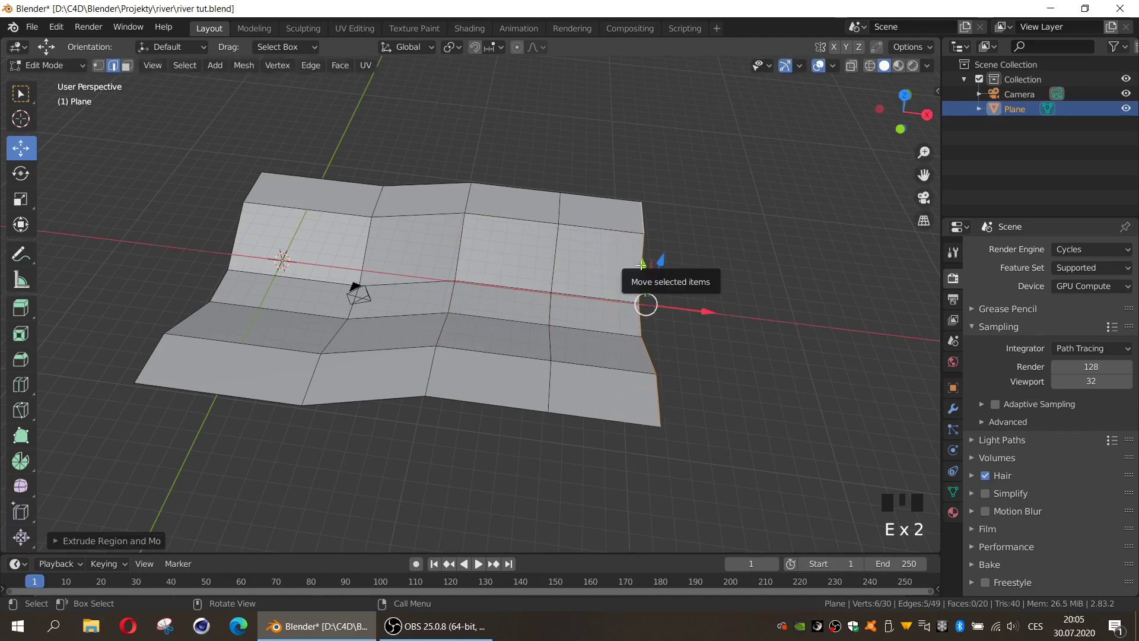
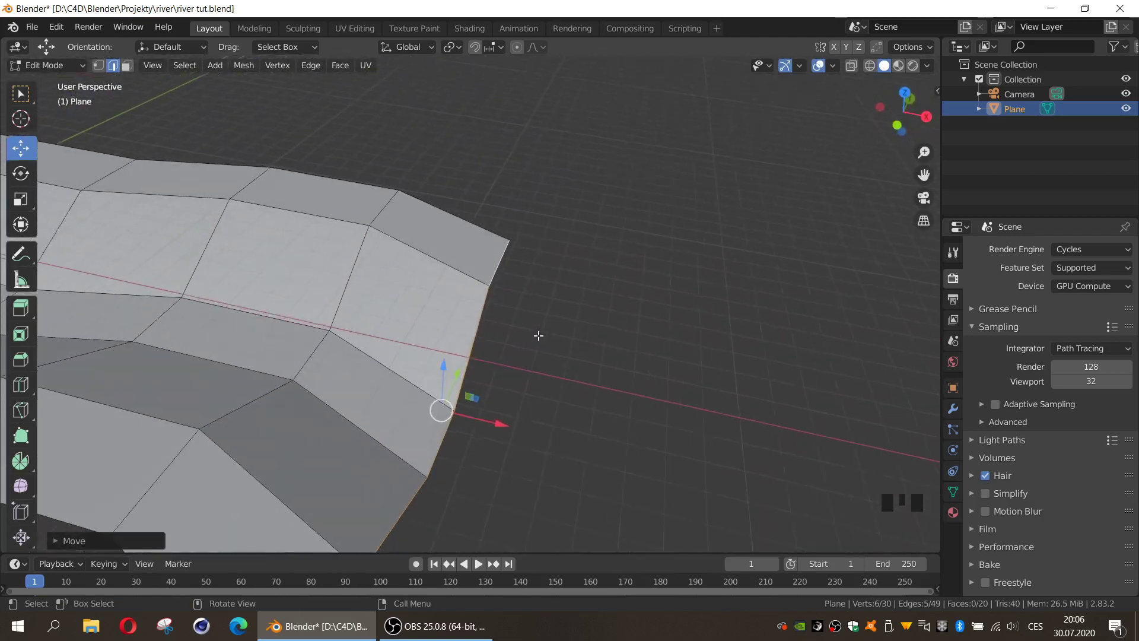
key("e")
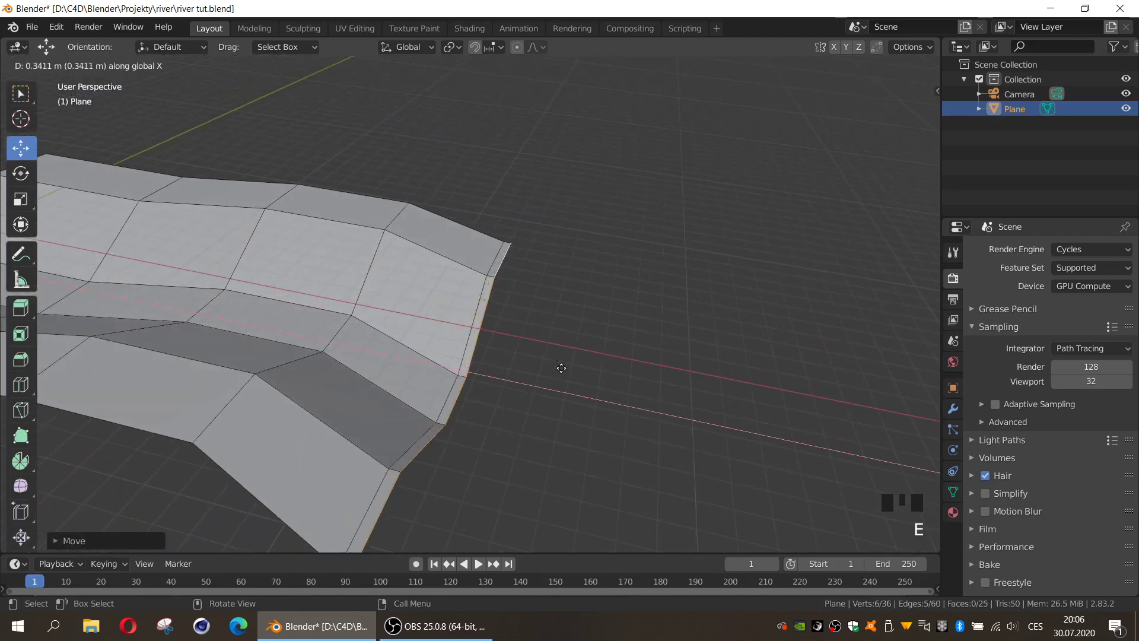
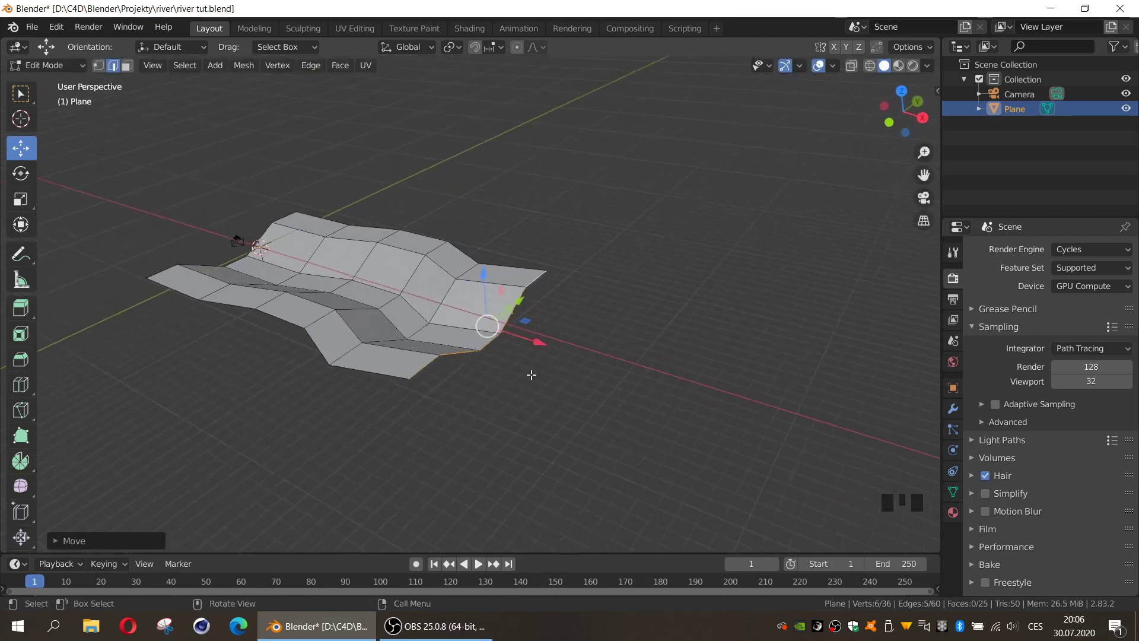
key("e")
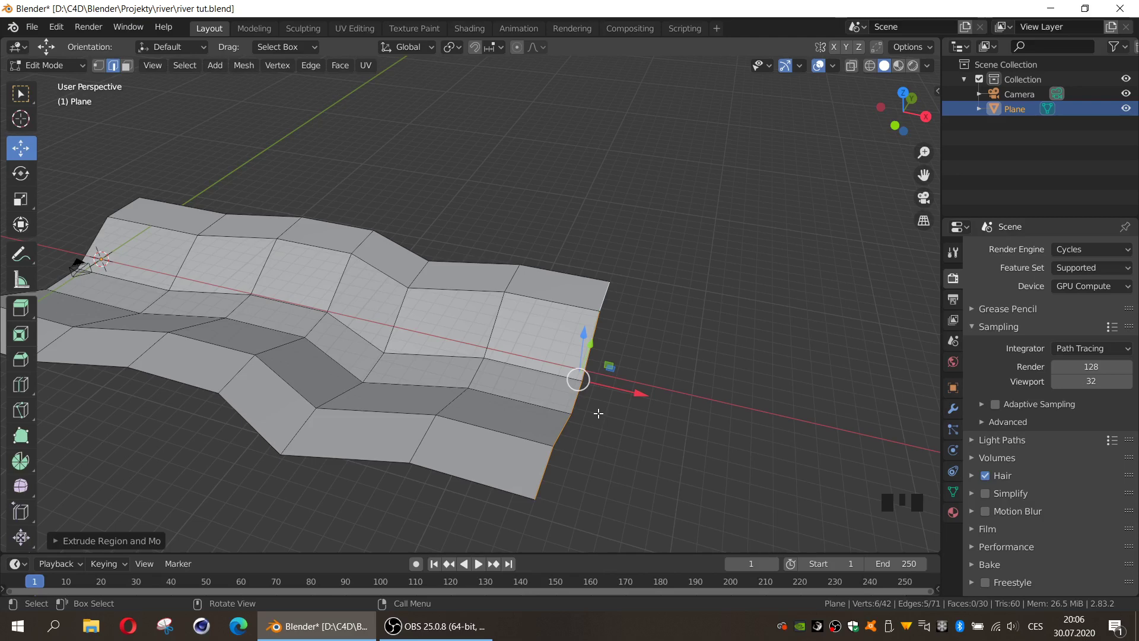
key("e")
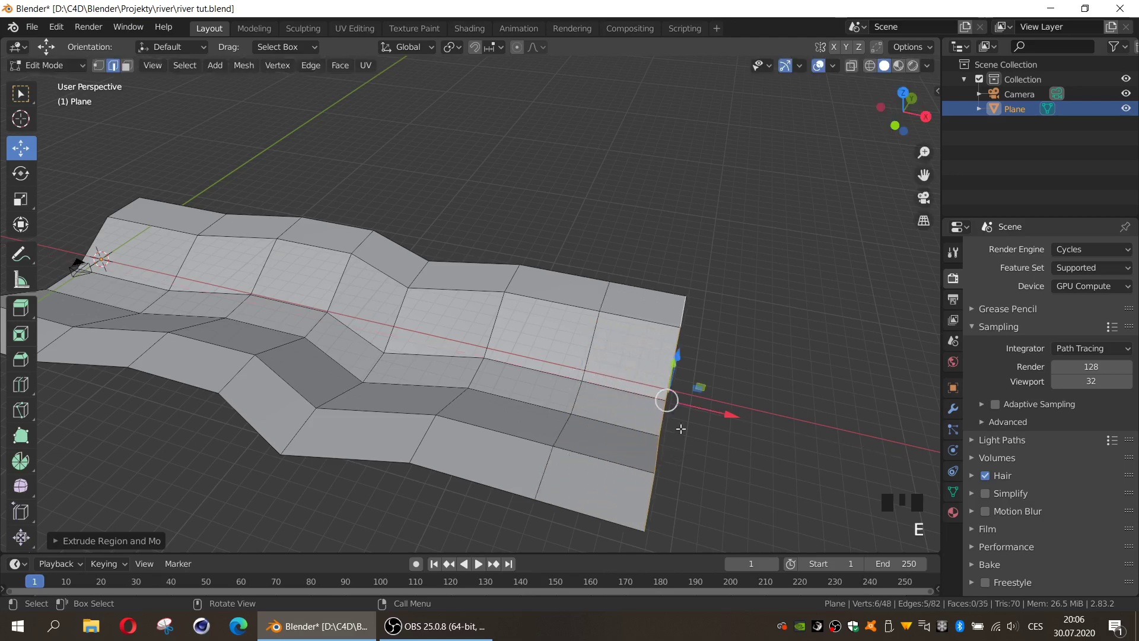
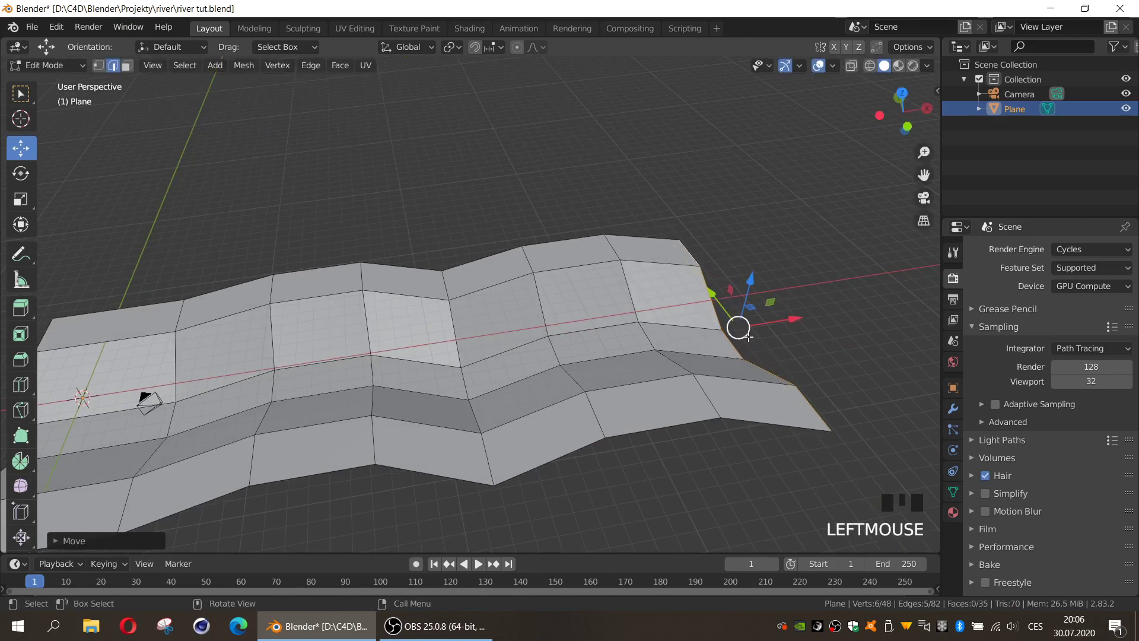
Add loop cuts beside the channel bottom and folds, viewing straight down its length
key("e")
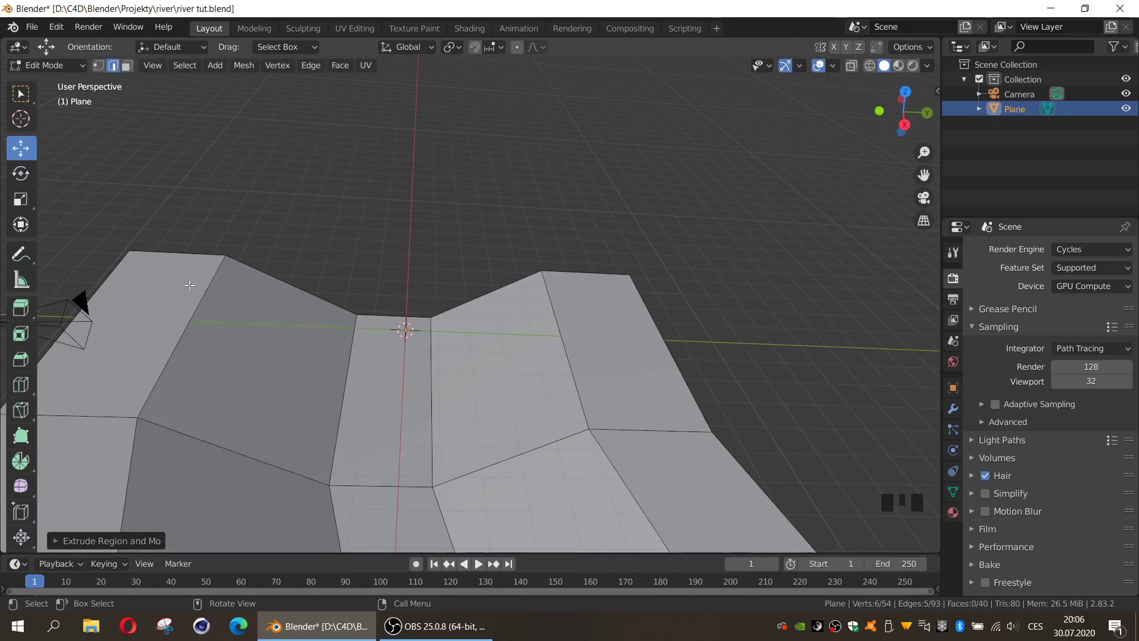
key("ctrl+r")
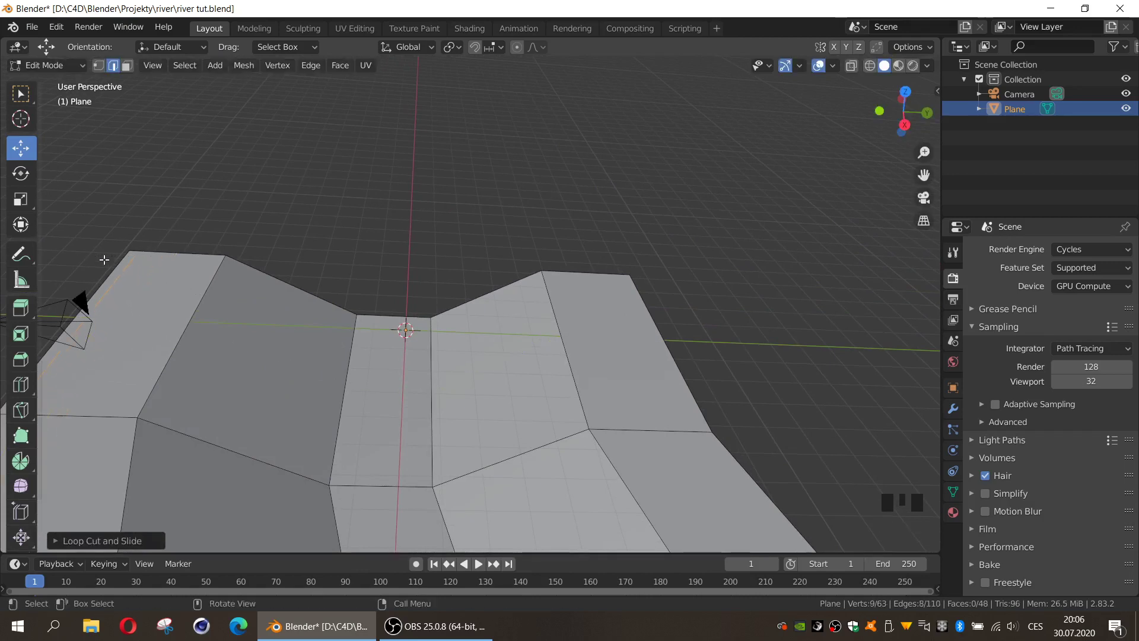
key("ctrl+r")
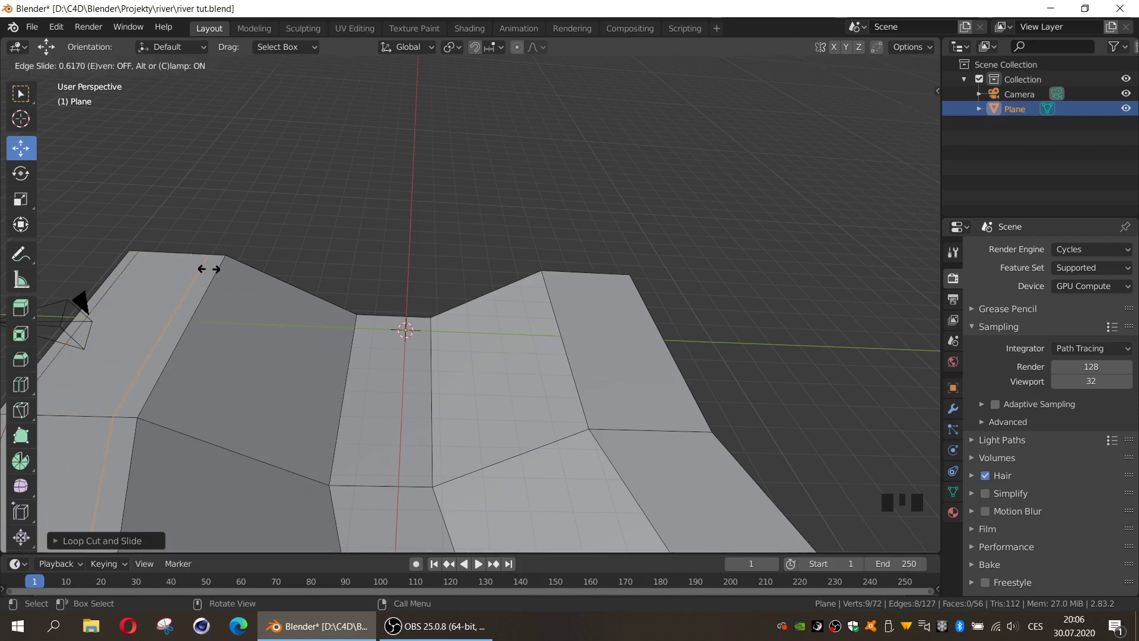
key("ctrl+r")
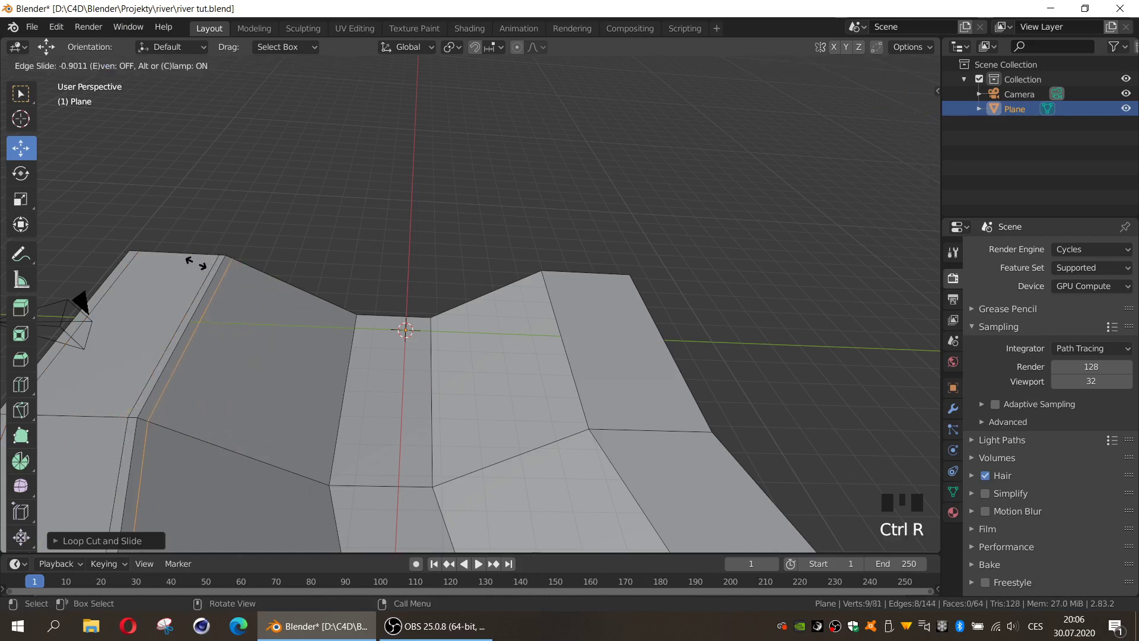
key("ctrl+r")
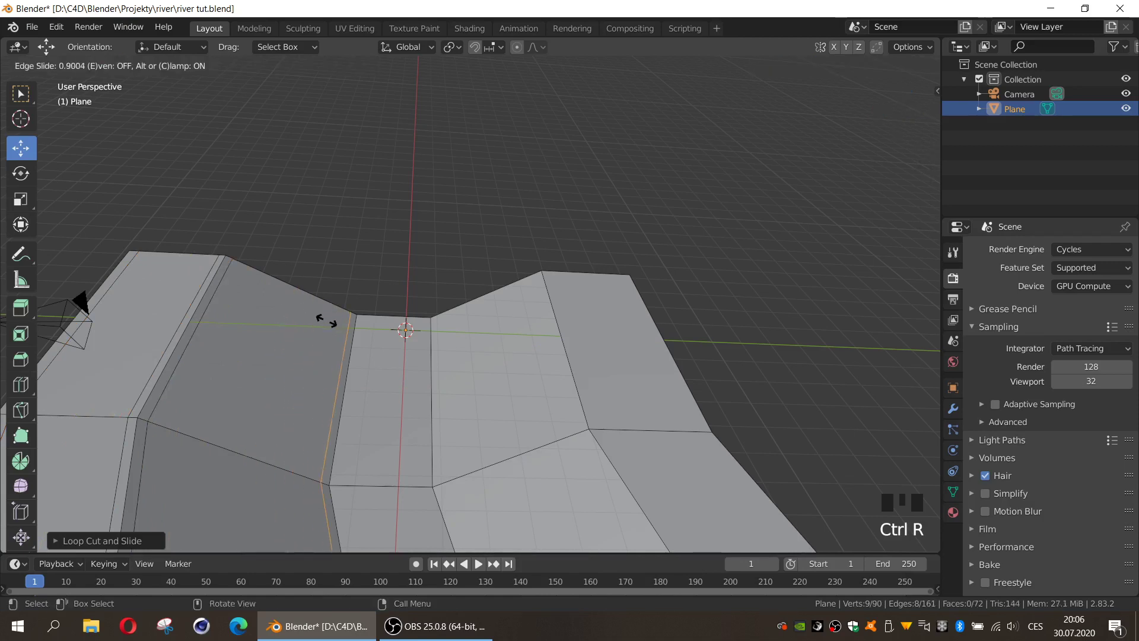
key("ctrl+r")
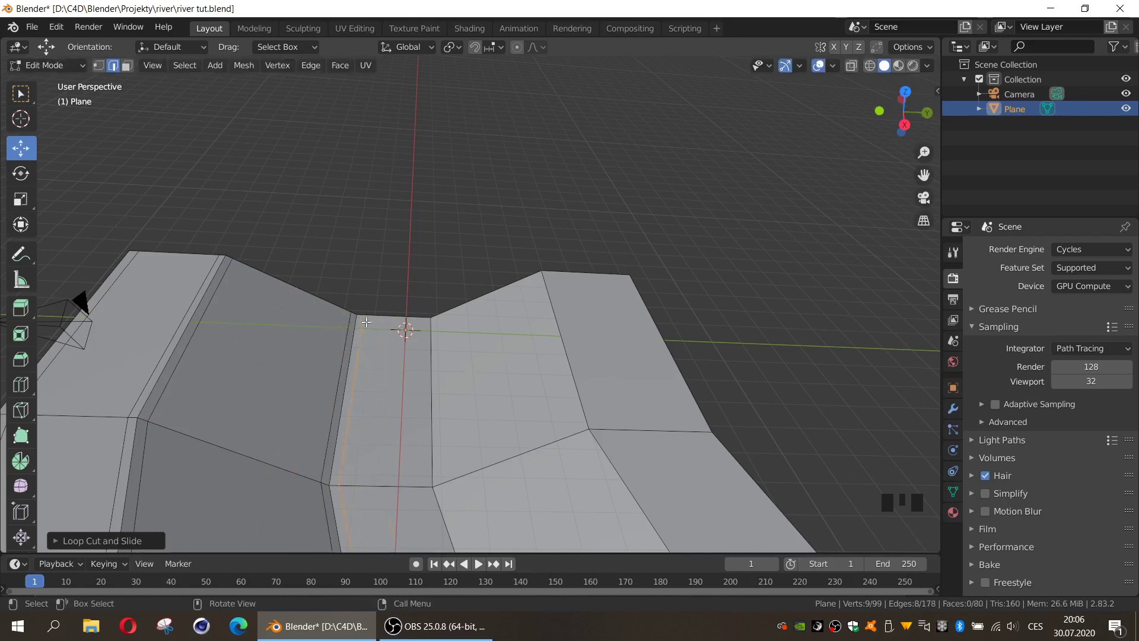
key("ctrl+r")
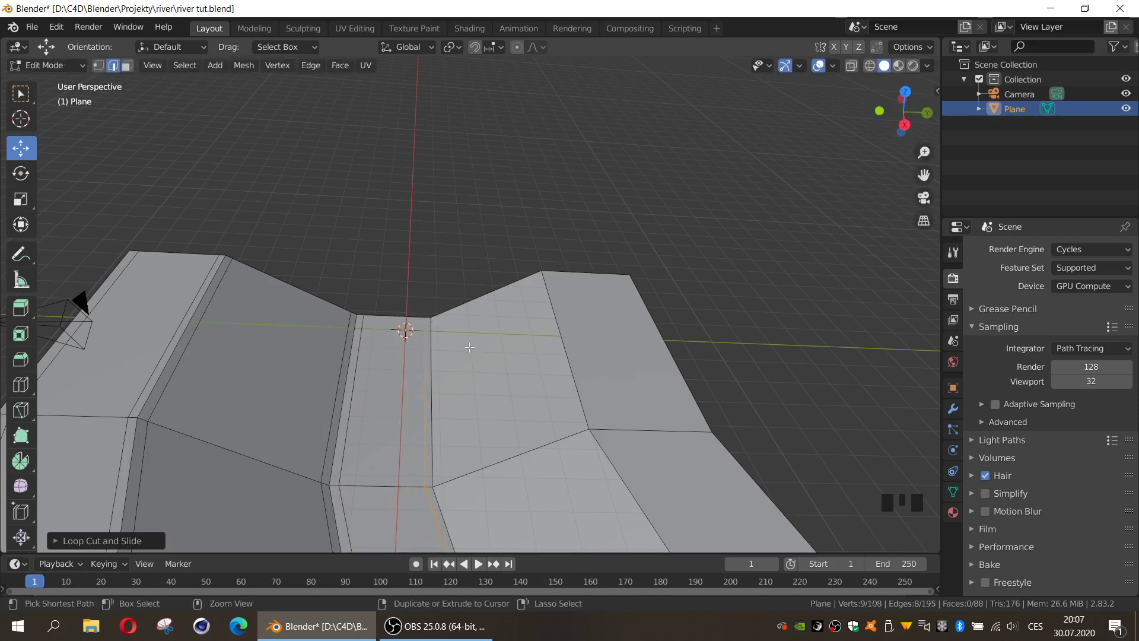
Add supporting loop cuts along the slopes and ridges, then leave Edit Mode
key("ctrl+r")
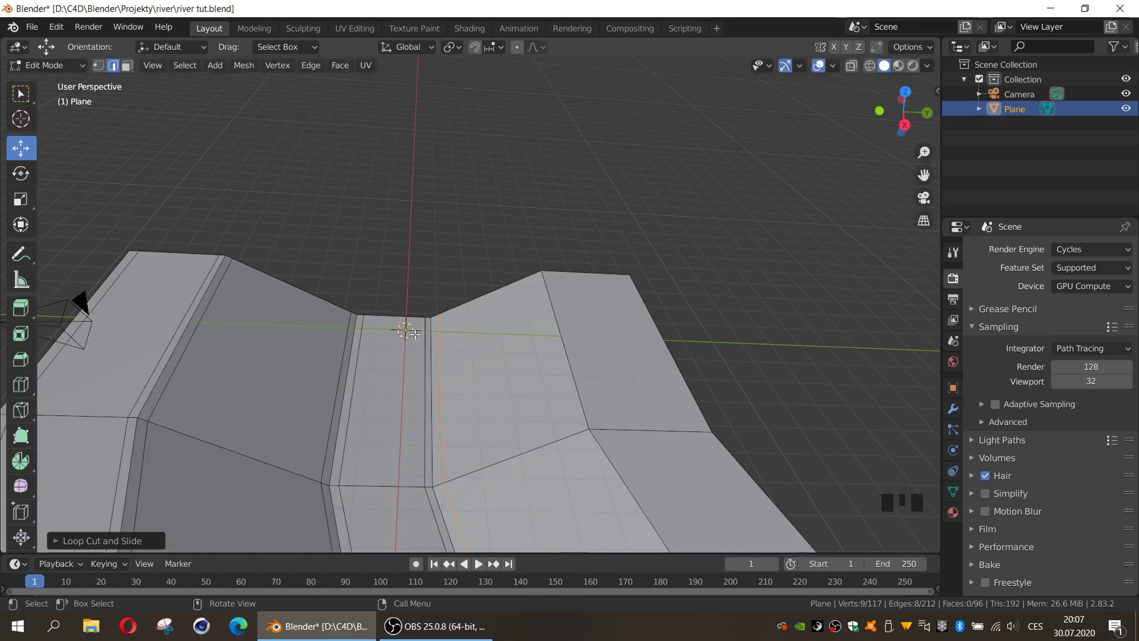
key("ctrl+r")
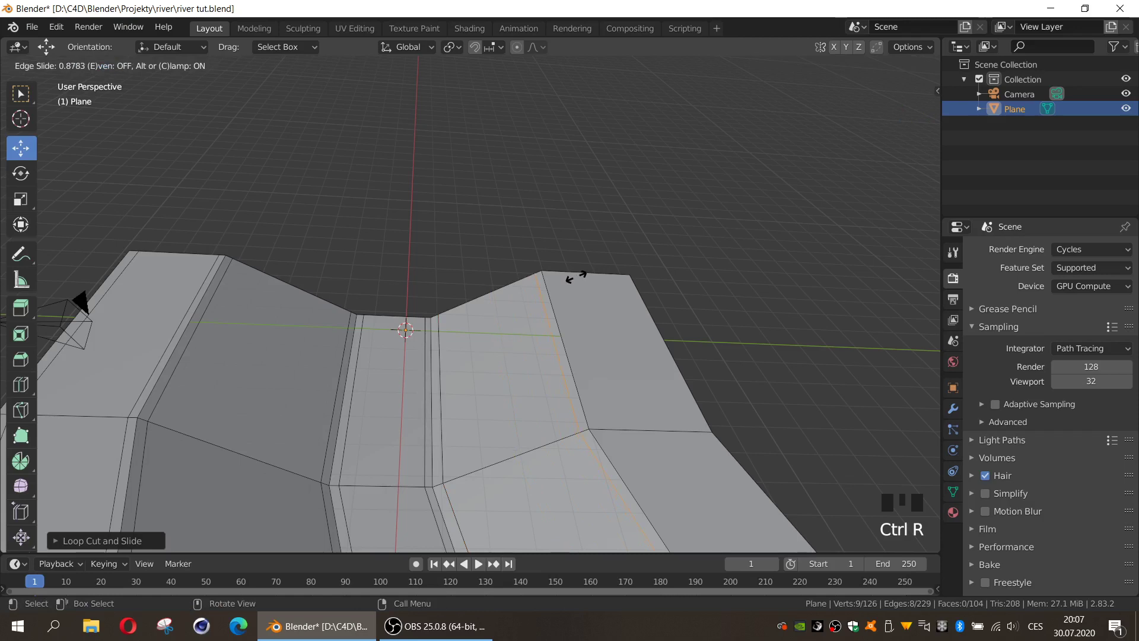
key("ctrl+r")
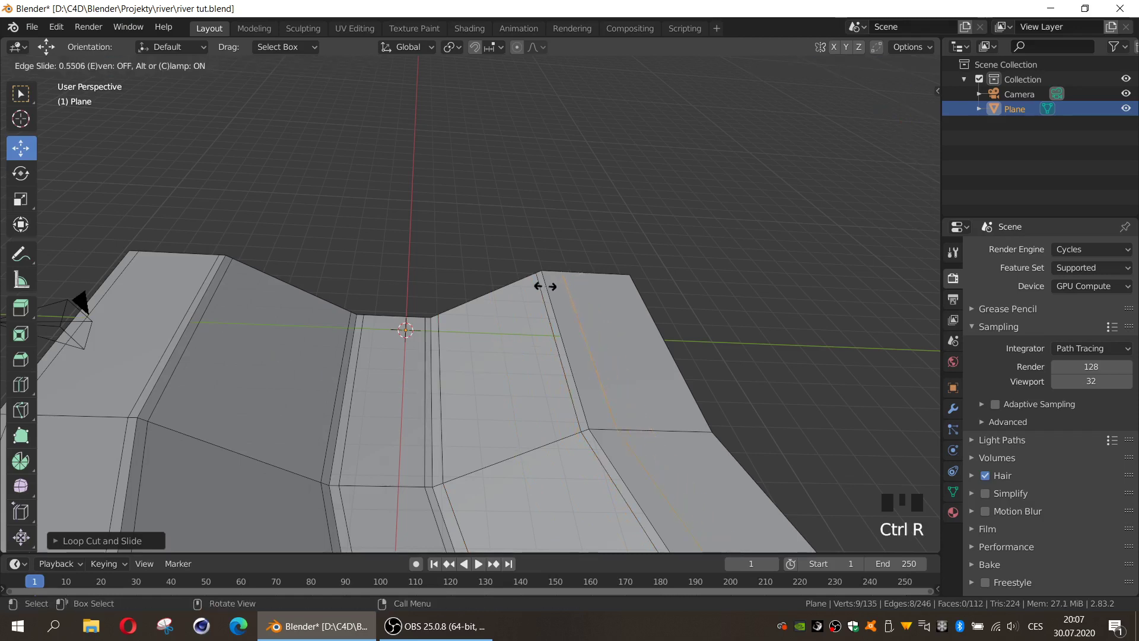
key("ctrl+r")
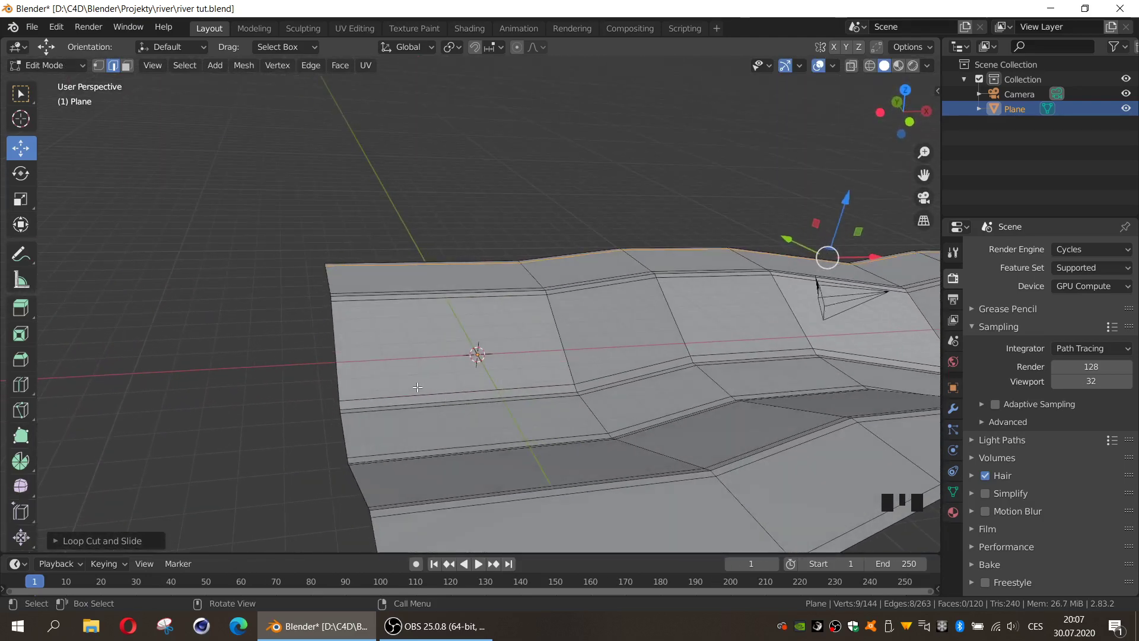
key("ctrl+r")
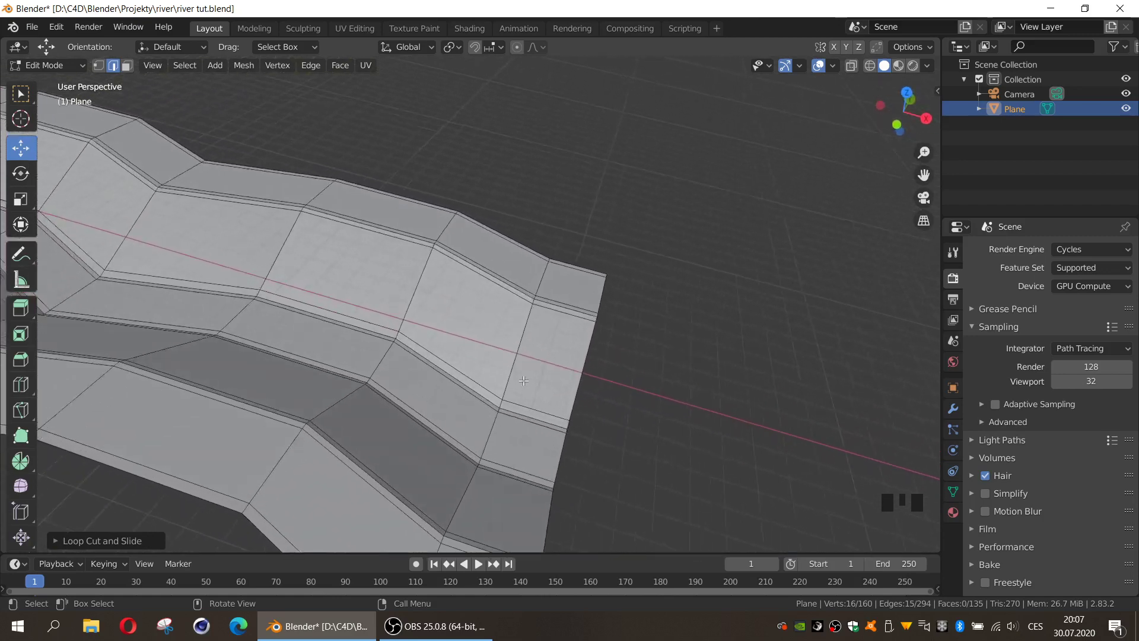
key("ctrl+r")
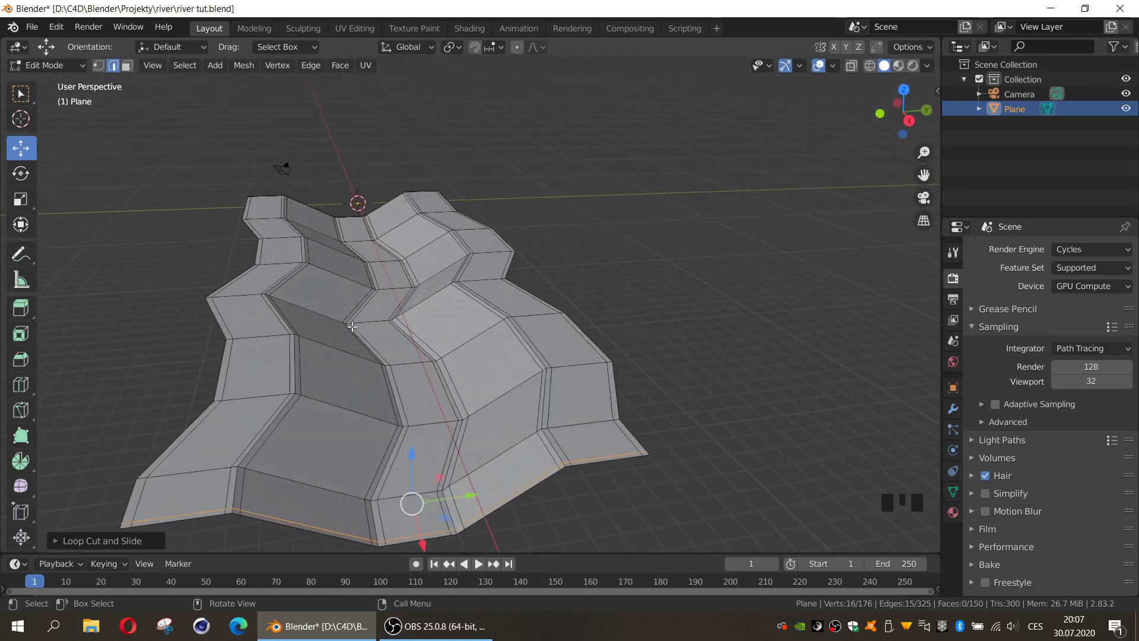
key("Tab")
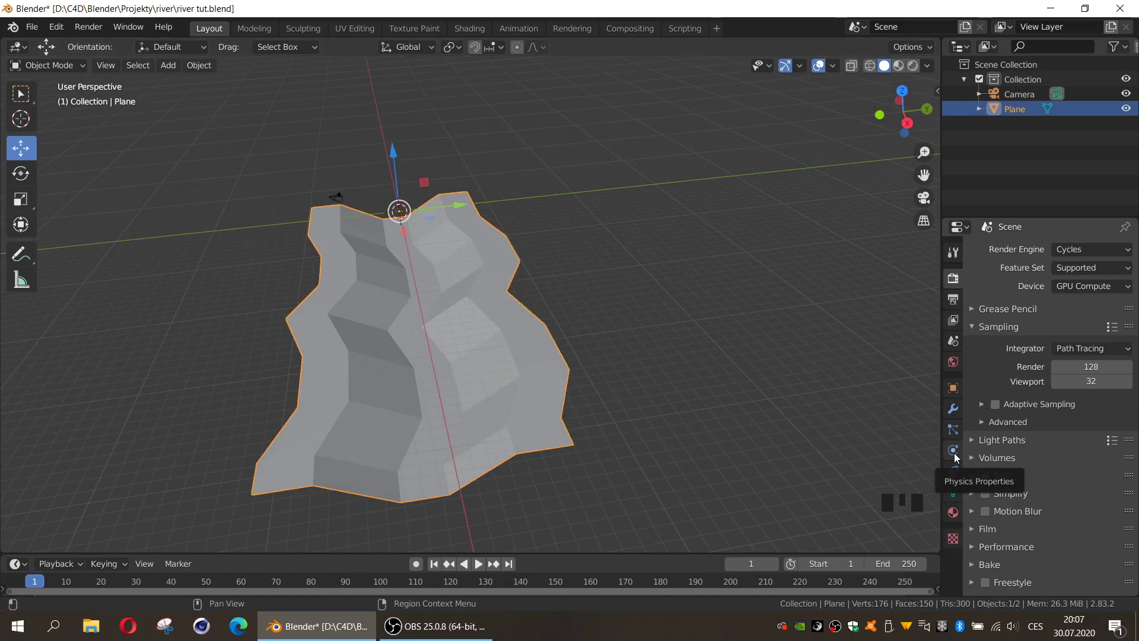
Apply a level-3 Subdivision Surface to the river bed and copy the smoothed object
left_click(959, 456)
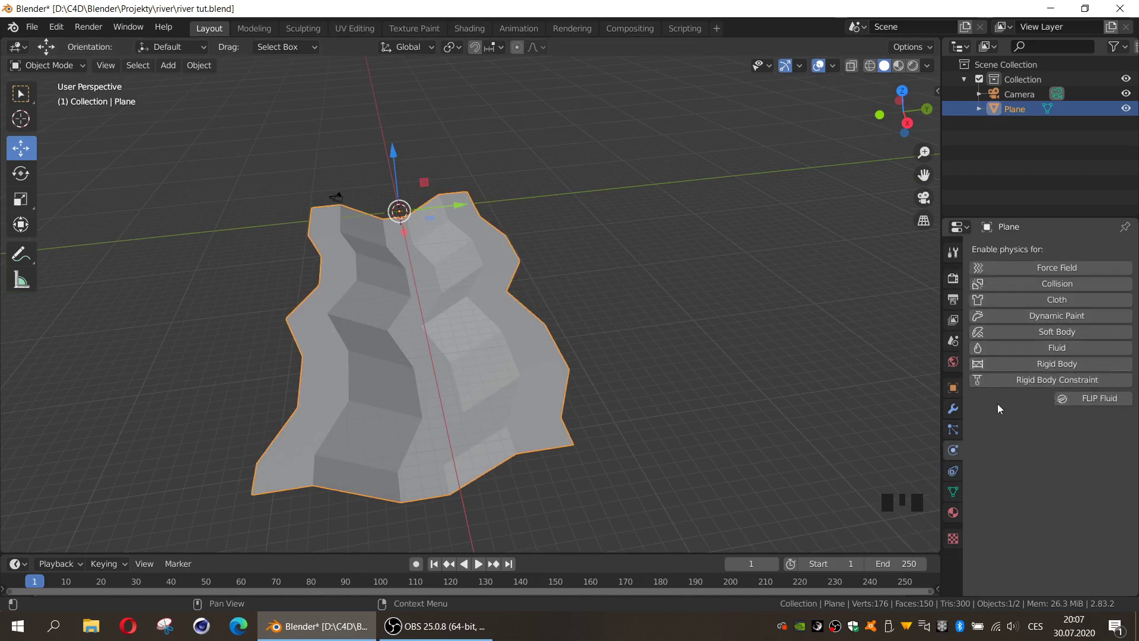
left_click(961, 416)
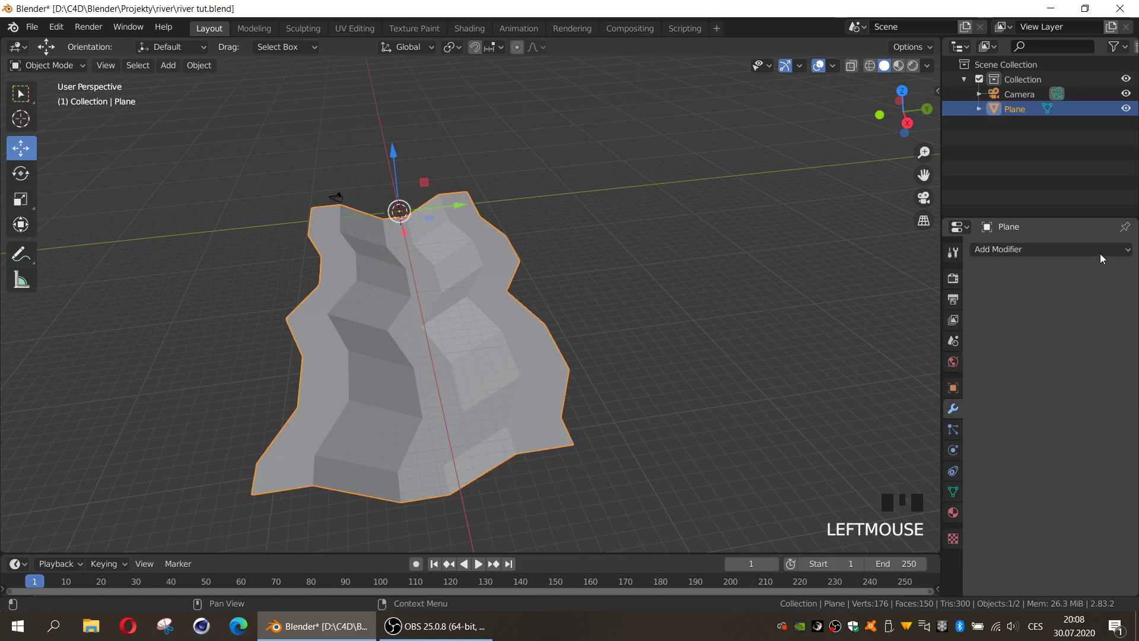
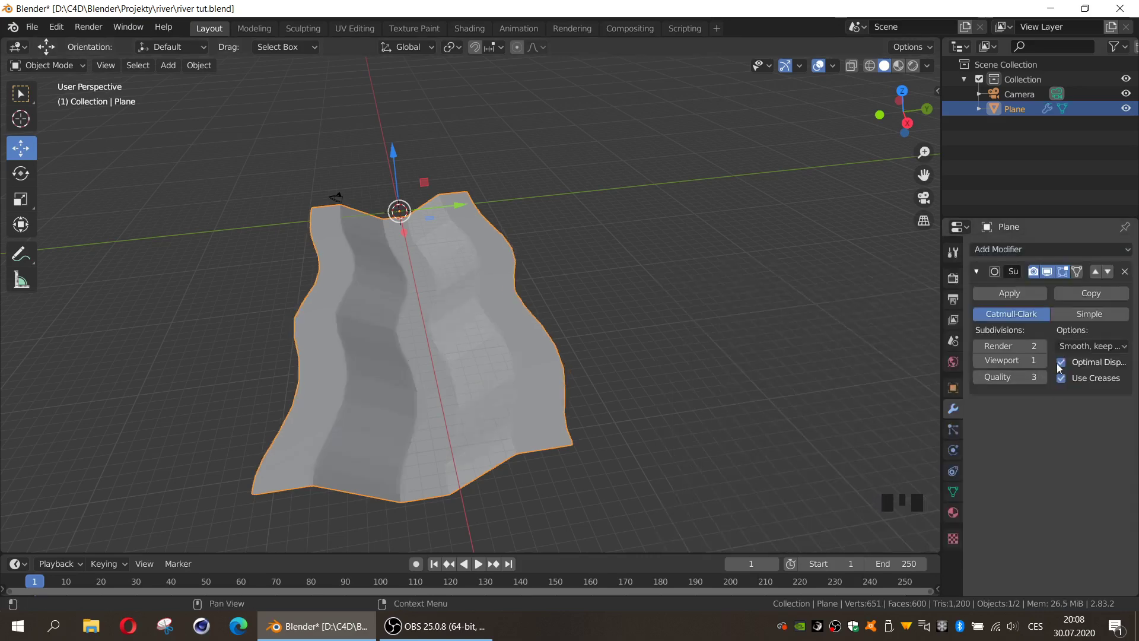
left_click_drag(1048, 367, 598, 303)
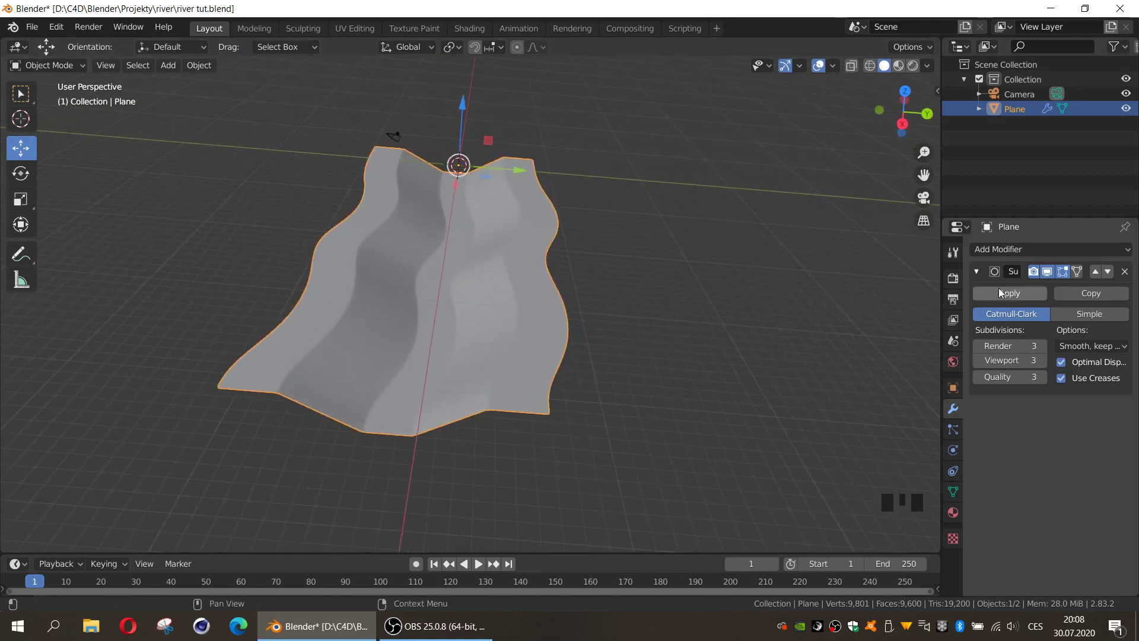
left_click_drag(1005, 296, 431, 348)
key("ctrl+c")
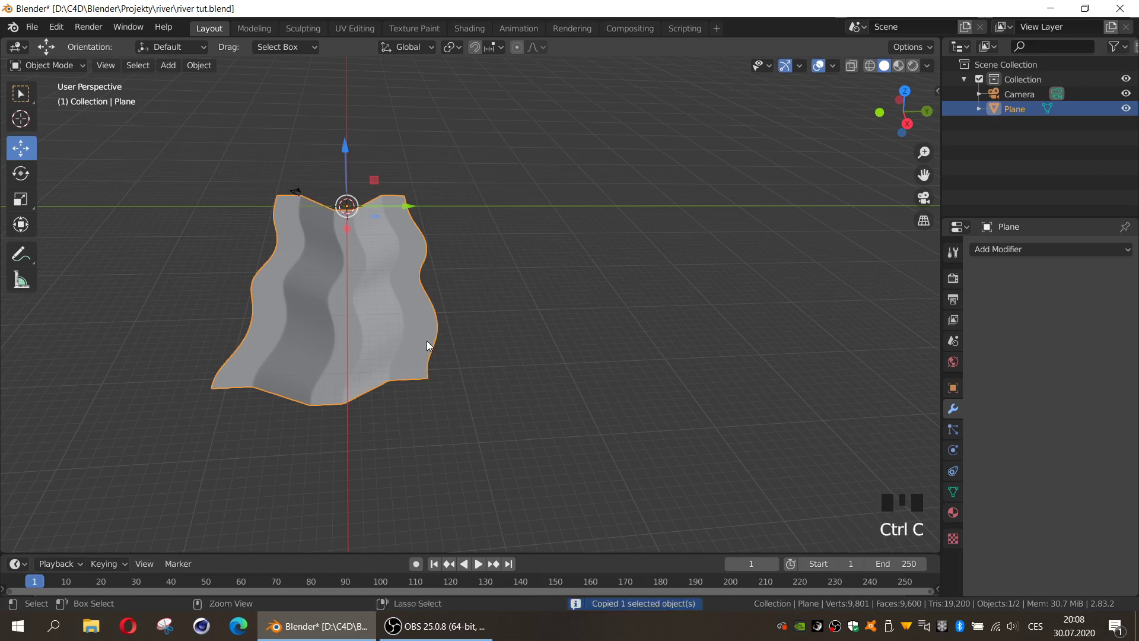
Paste the terrain copy beside the original and reselect the original piece
key("ctrl+v")
left_click(397, 208)
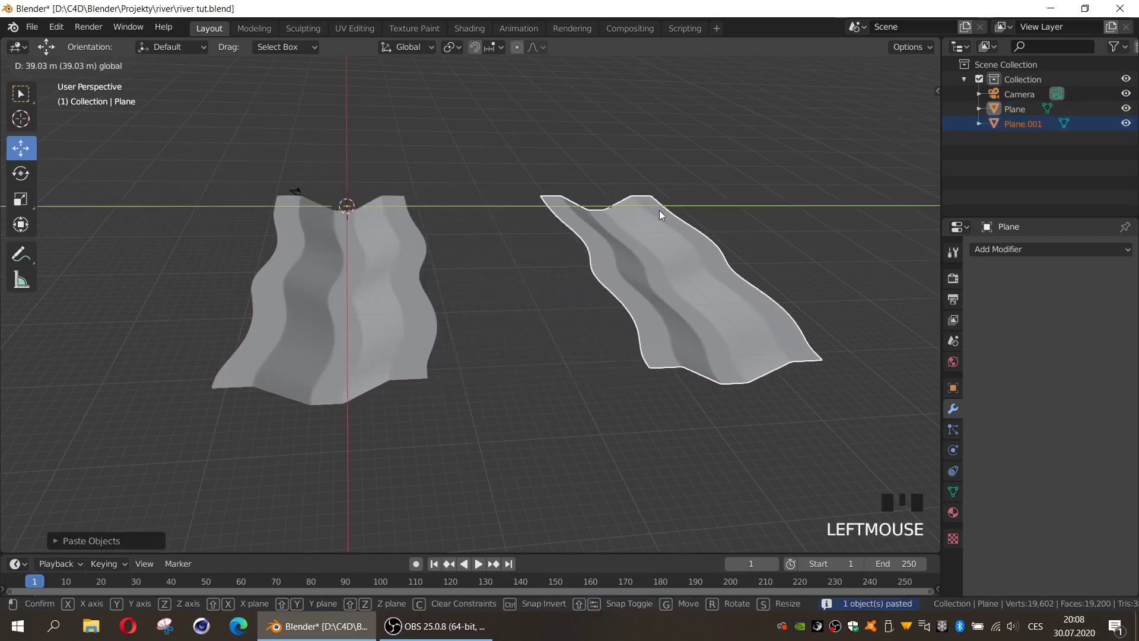
left_click(404, 316)
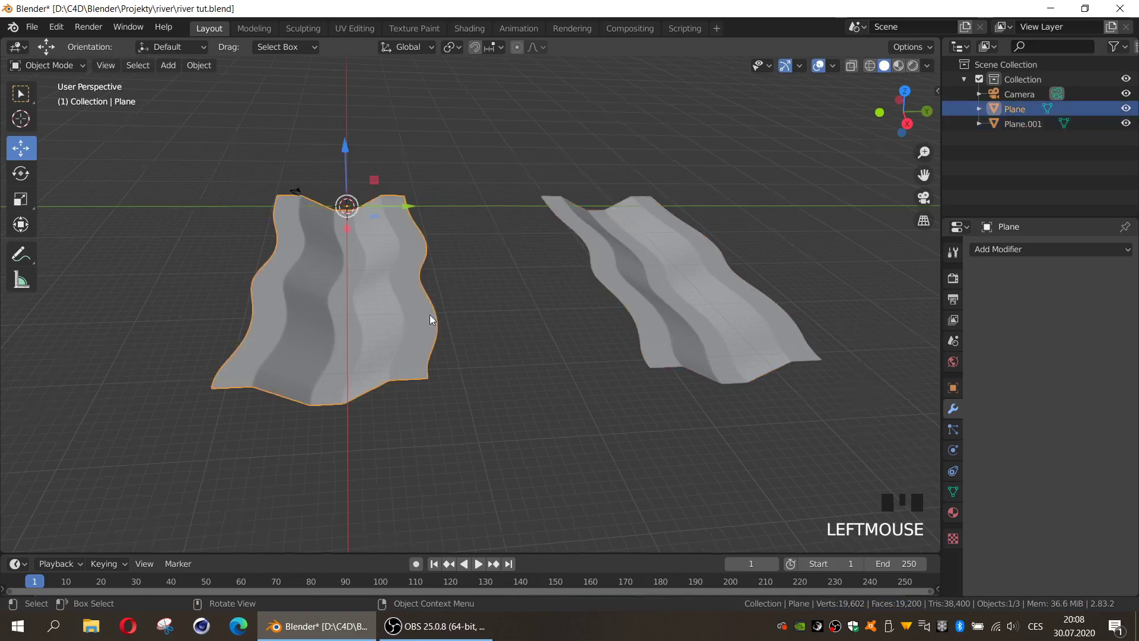
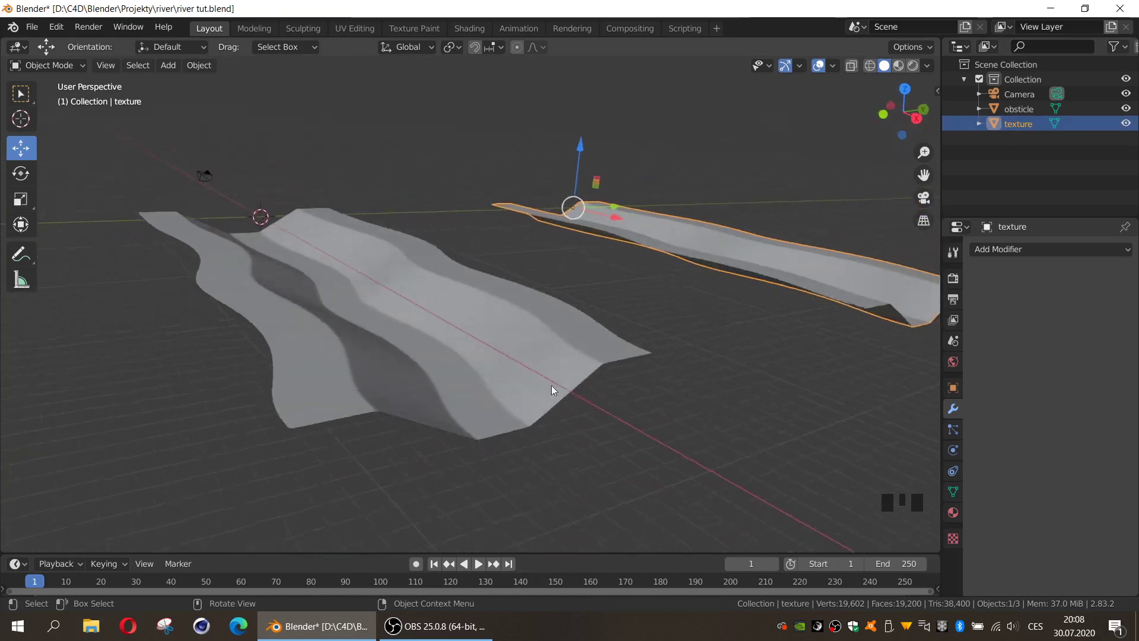
Apply a 1.42 m Solidify with Even Thickness to obsticle, redoing it after an early apply
left_click(506, 371)
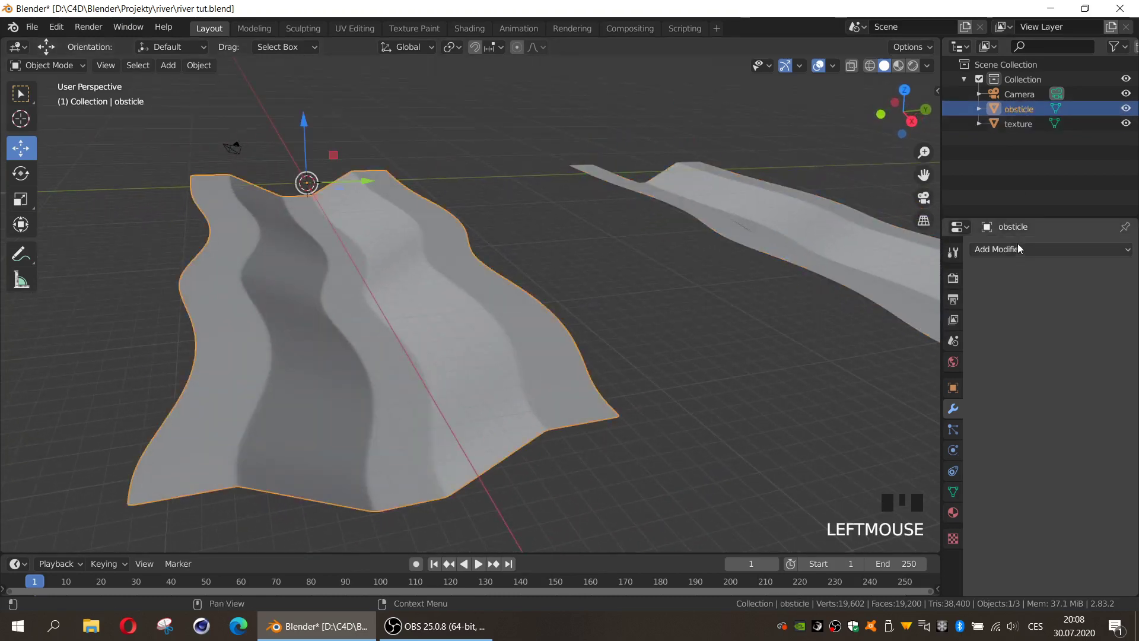
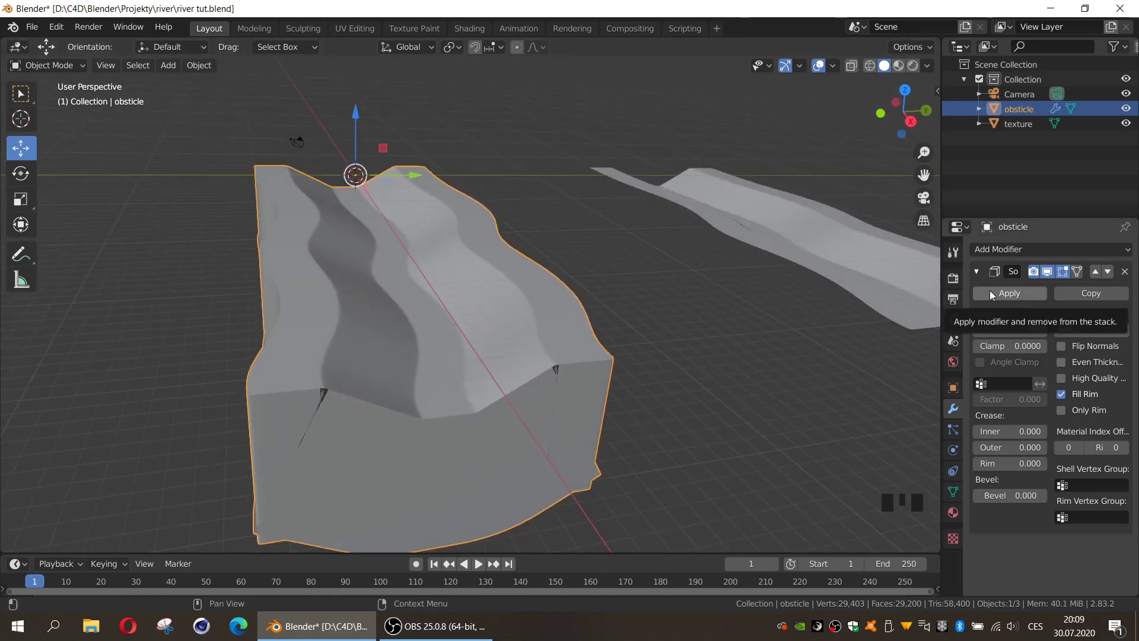
left_click_drag(994, 297, 699, 360)
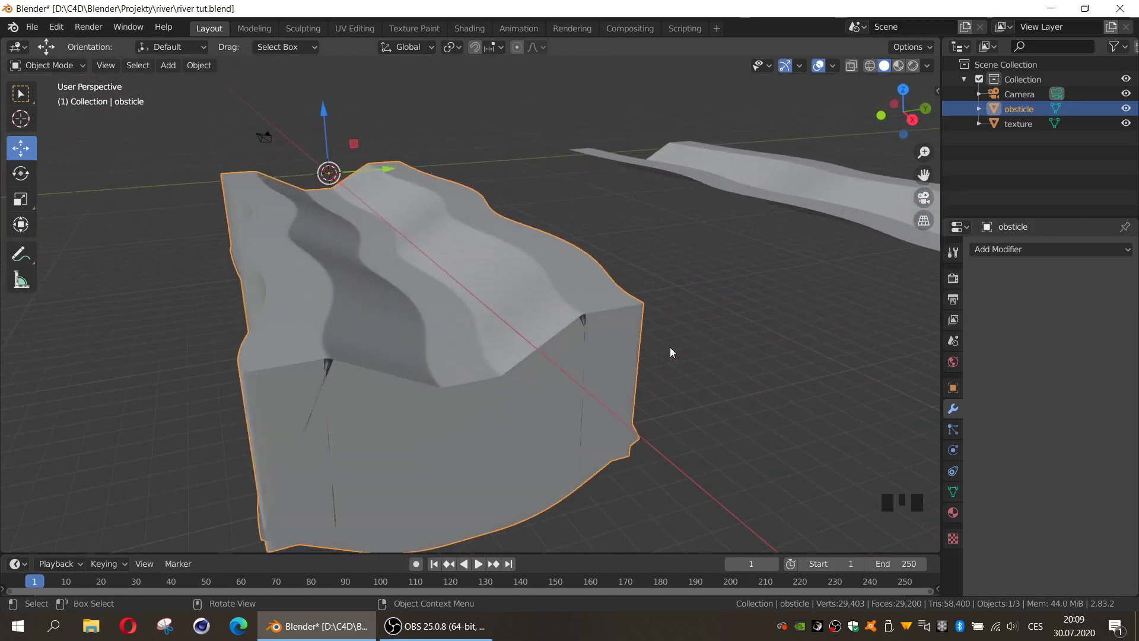
key("ctrl+z")
key("ctrl+z")
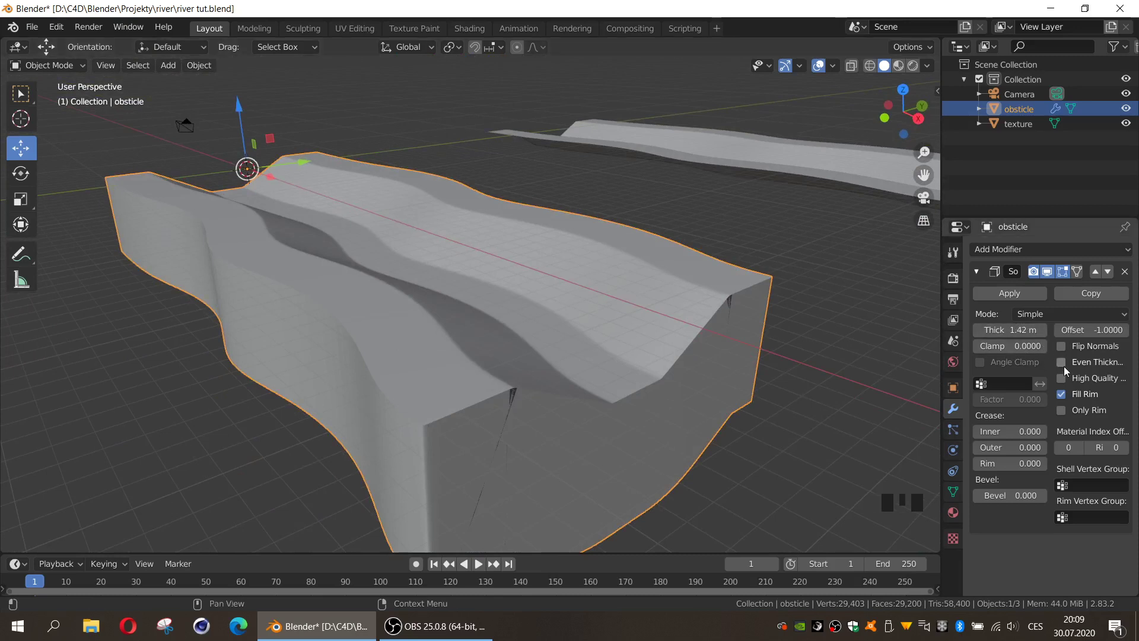
left_click(1066, 367)
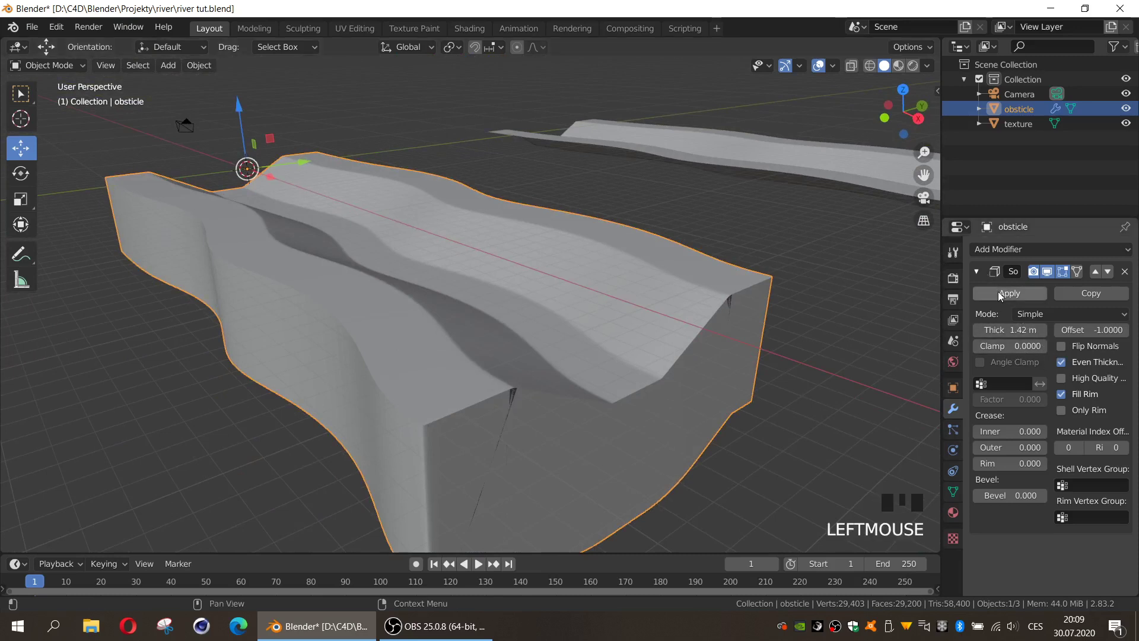
left_click_drag(1001, 295, 711, 370)
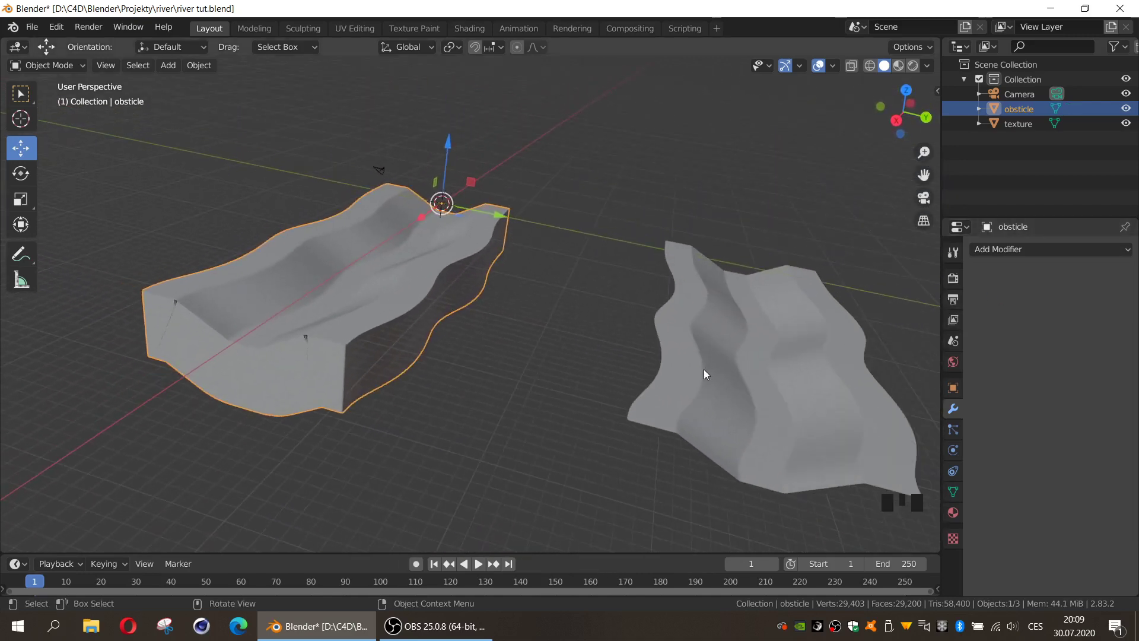
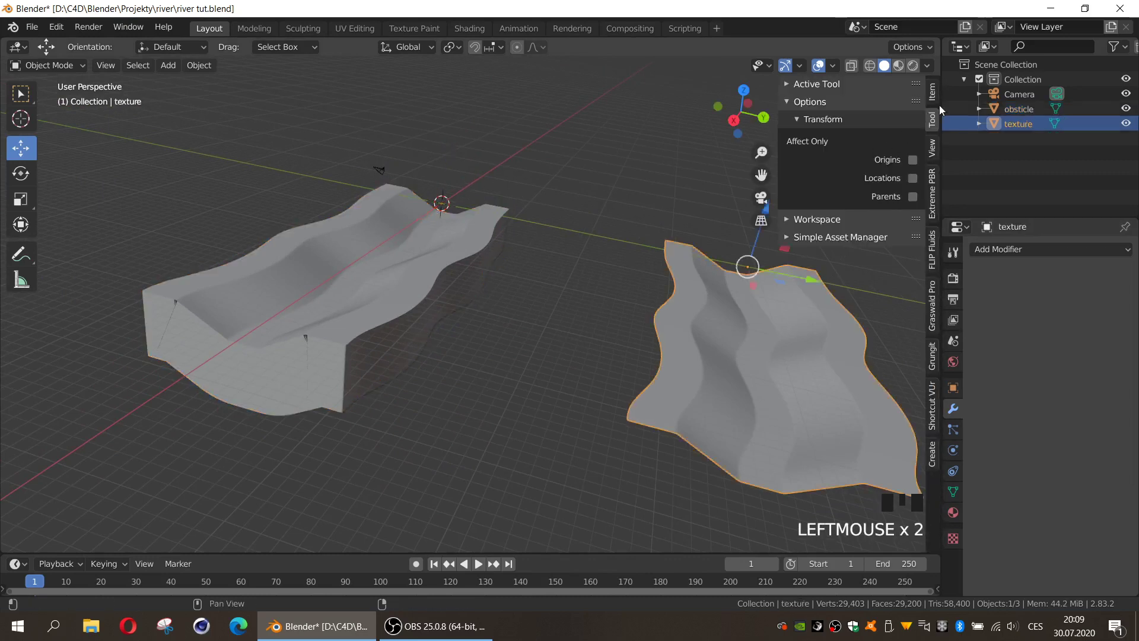
Set texture's Location Y to 0 and hide obsticle in the Outliner
left_click(939, 94)
left_click(417, 289)
left_click(712, 398)
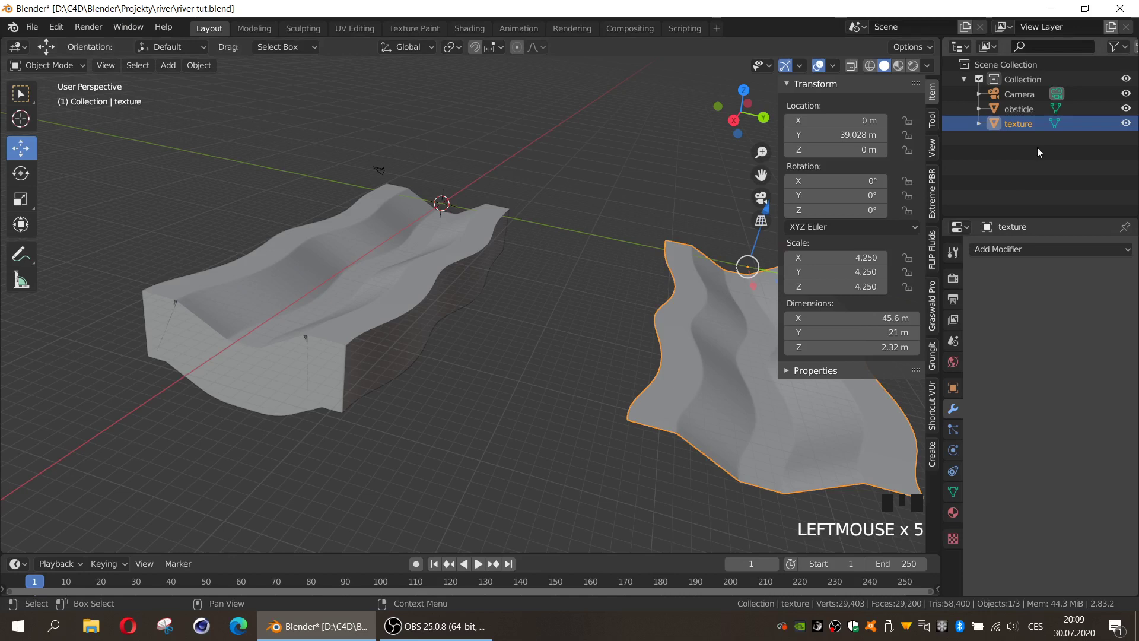
left_click(1129, 115)
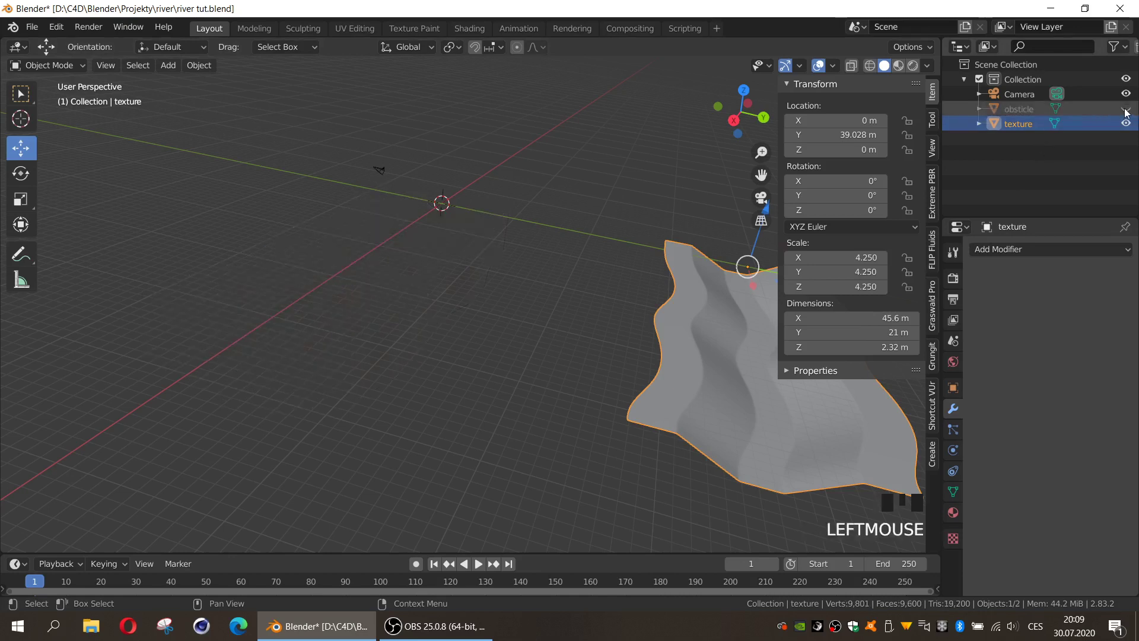
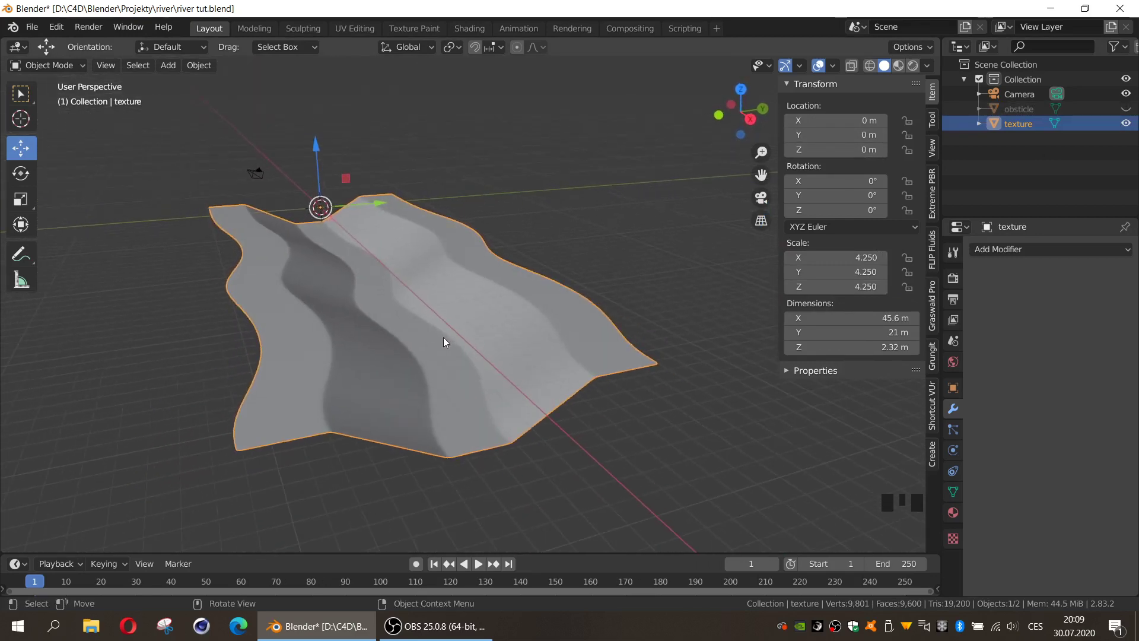
Extrude texture's outer border edge loops straight down into a tall solid block
left_click(459, 344)
key("Tab")
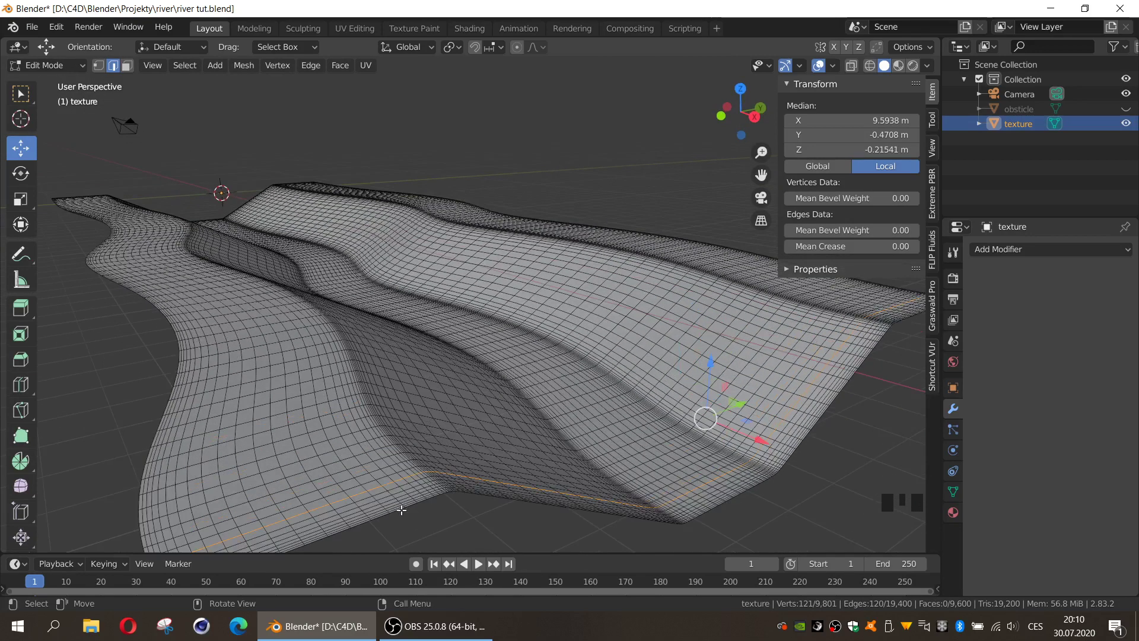
left_click(404, 506)
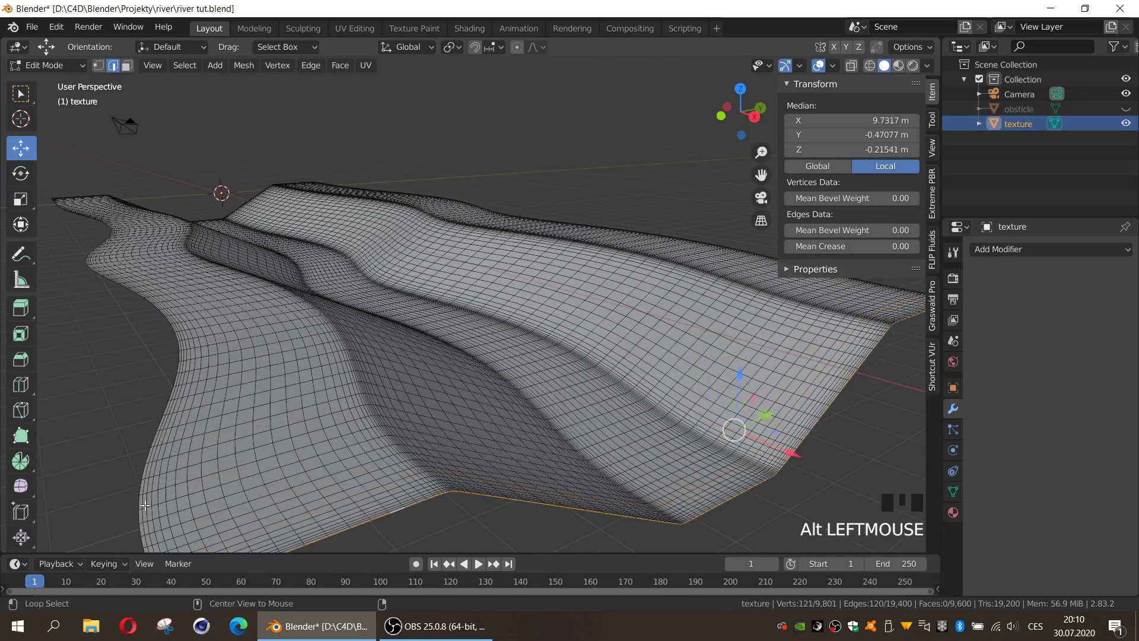
left_click(141, 498)
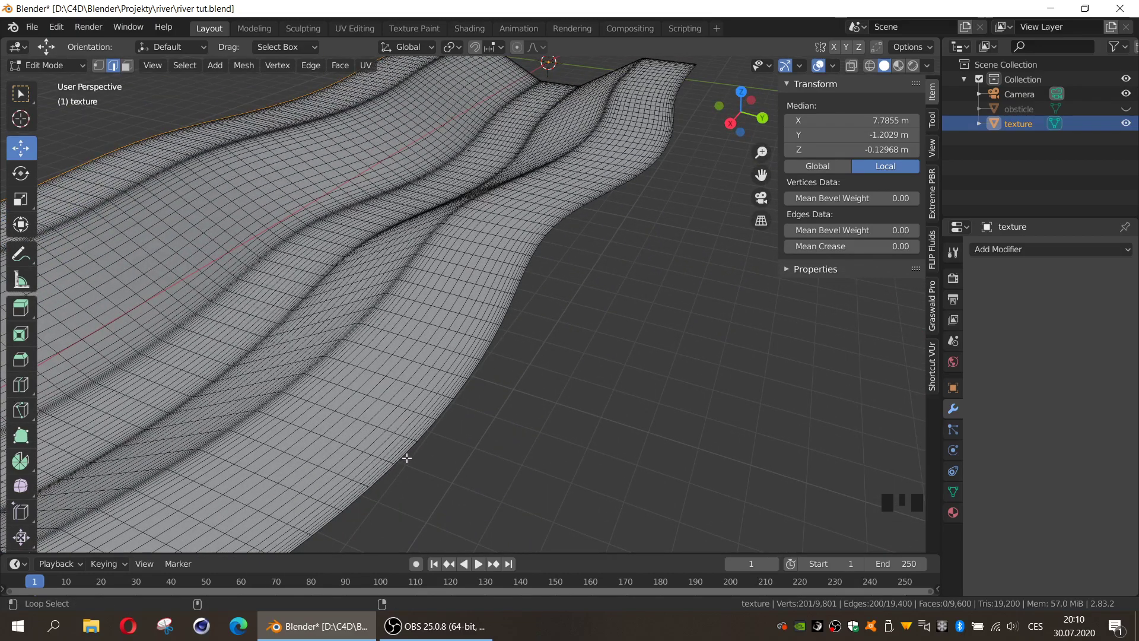
left_click(407, 450)
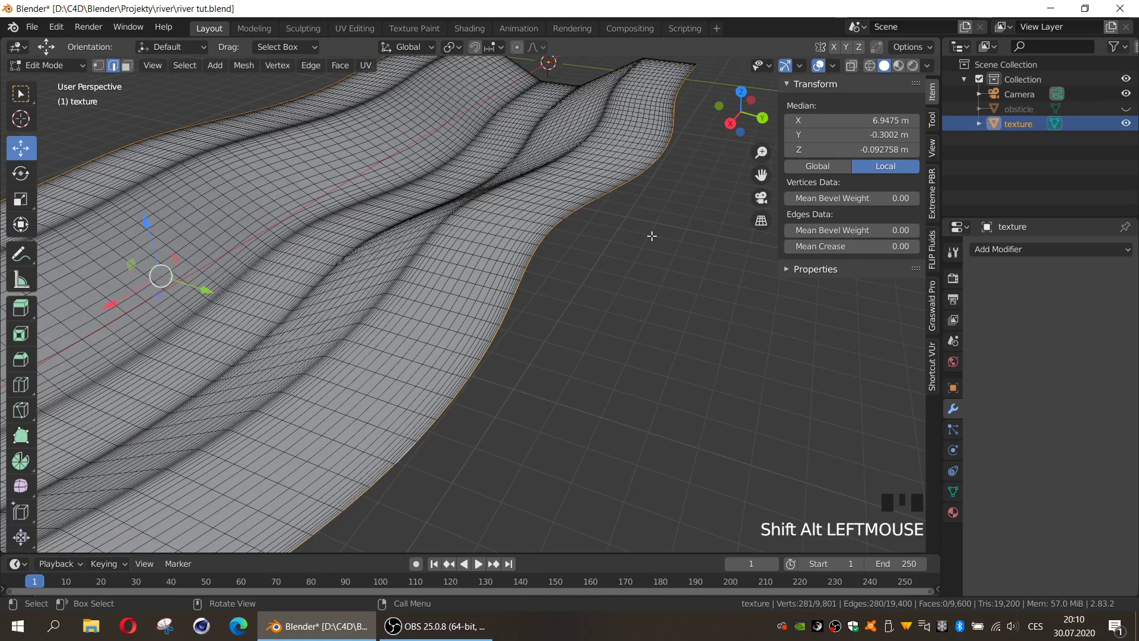
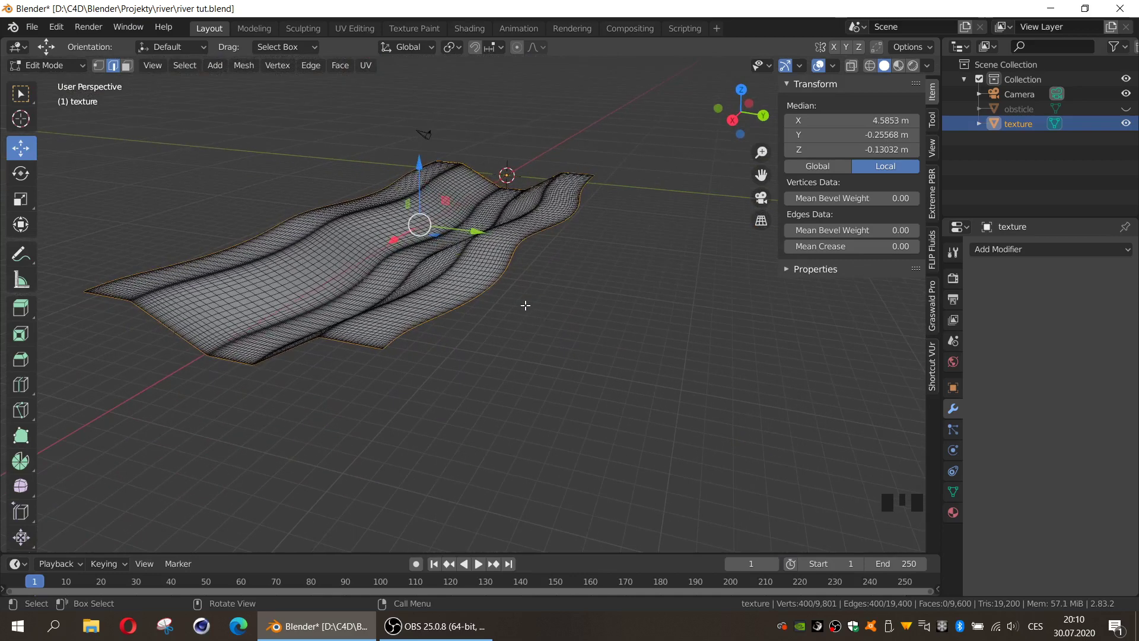
key("e")
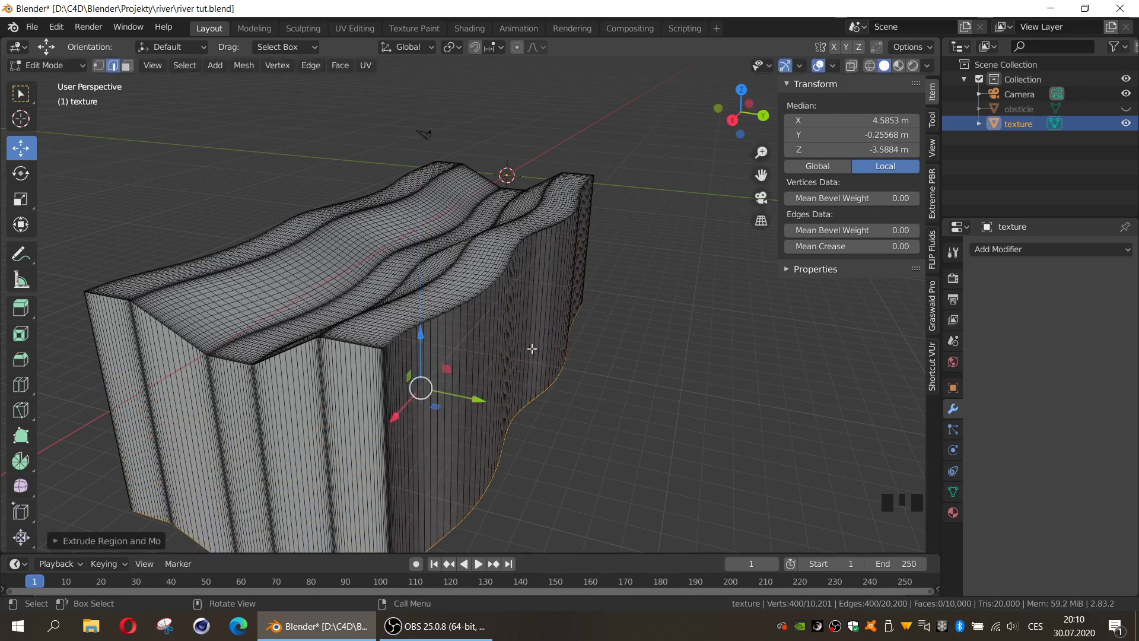
key("Tab")
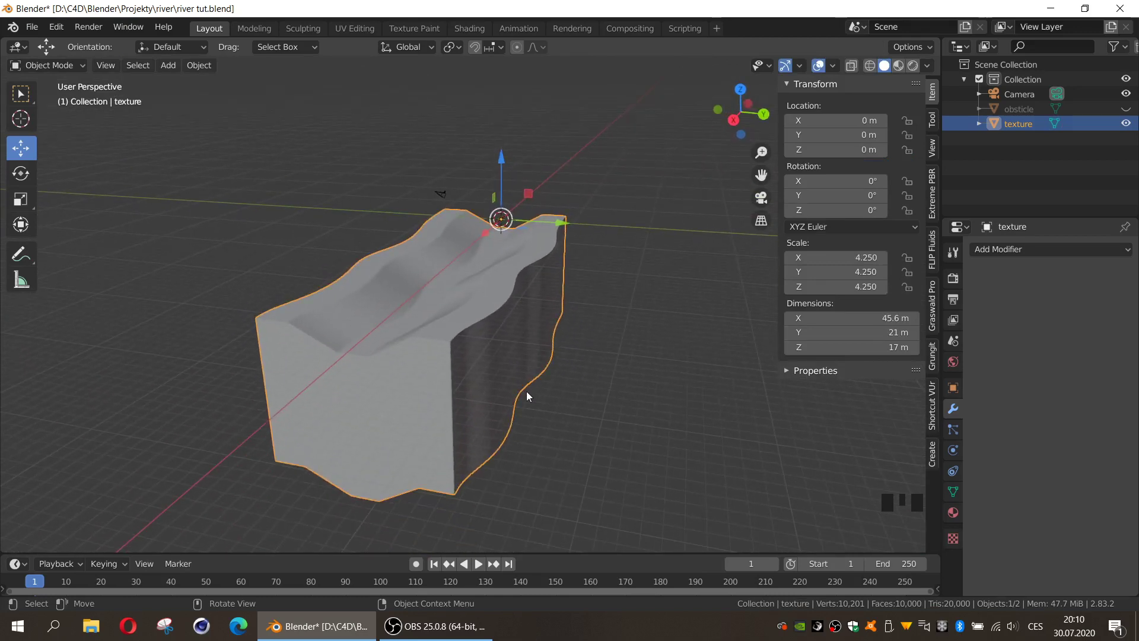
Add a ground plane beneath the river bed and scale it to about 361 m across
key("shift+a")
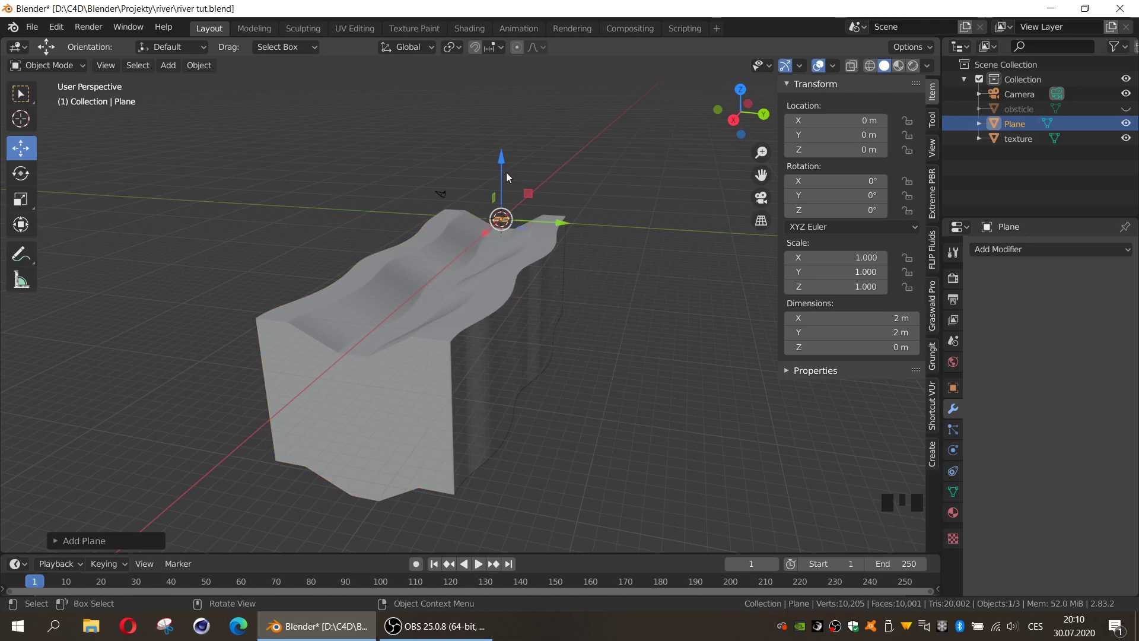
left_click(505, 163)
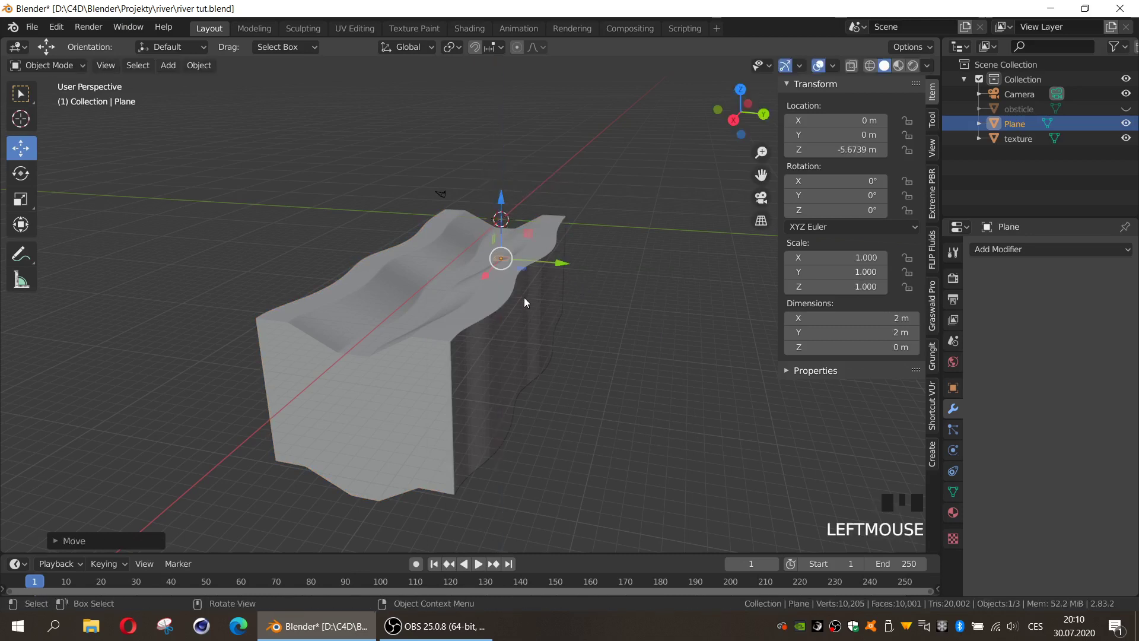
key("s")
key("s")
key("s")
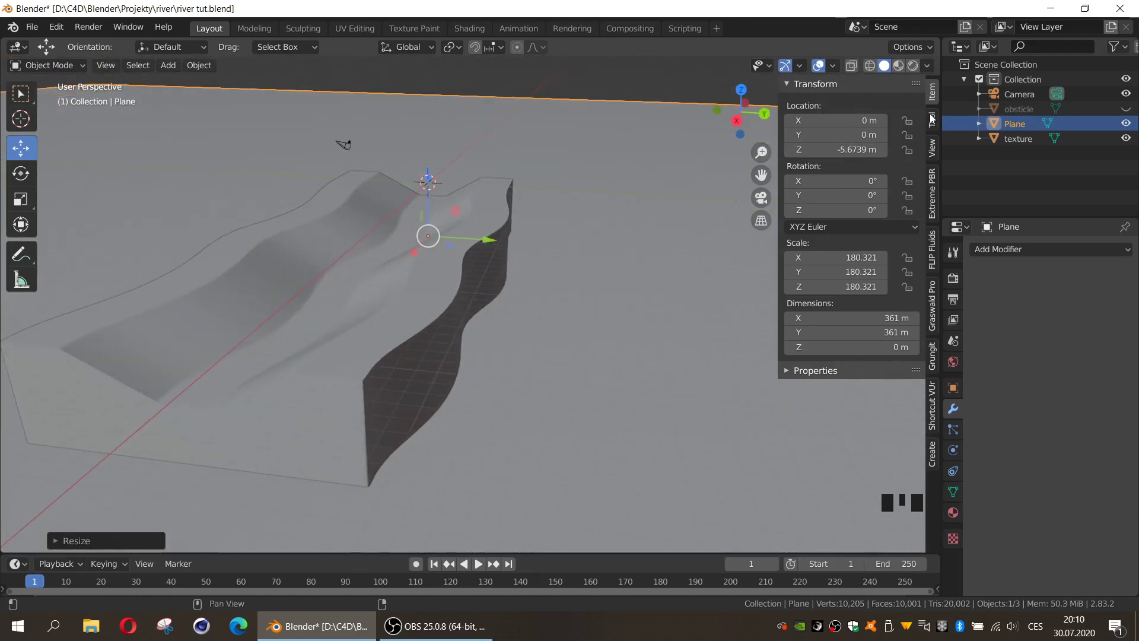
Pick the Railway bridges 2k HDRI in Simple Asset Manager and preview rendered lighting, returning to Solid
left_click(937, 127)
left_click_drag(843, 245, 853, 345)
left_click(663, 428)
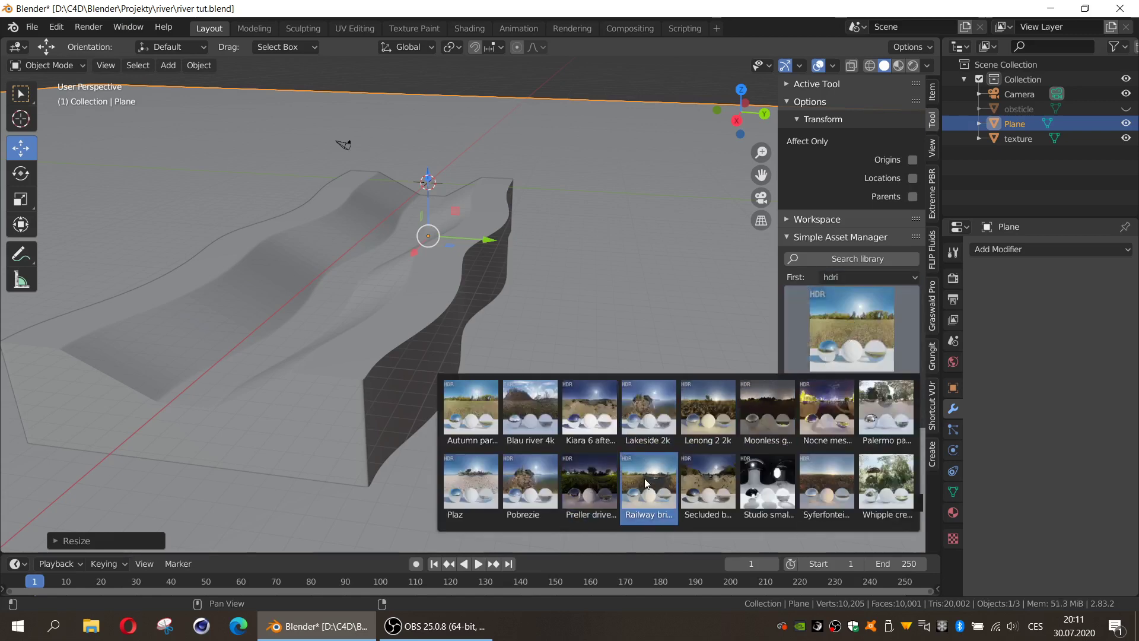
left_click_drag(835, 404, 671, 342)
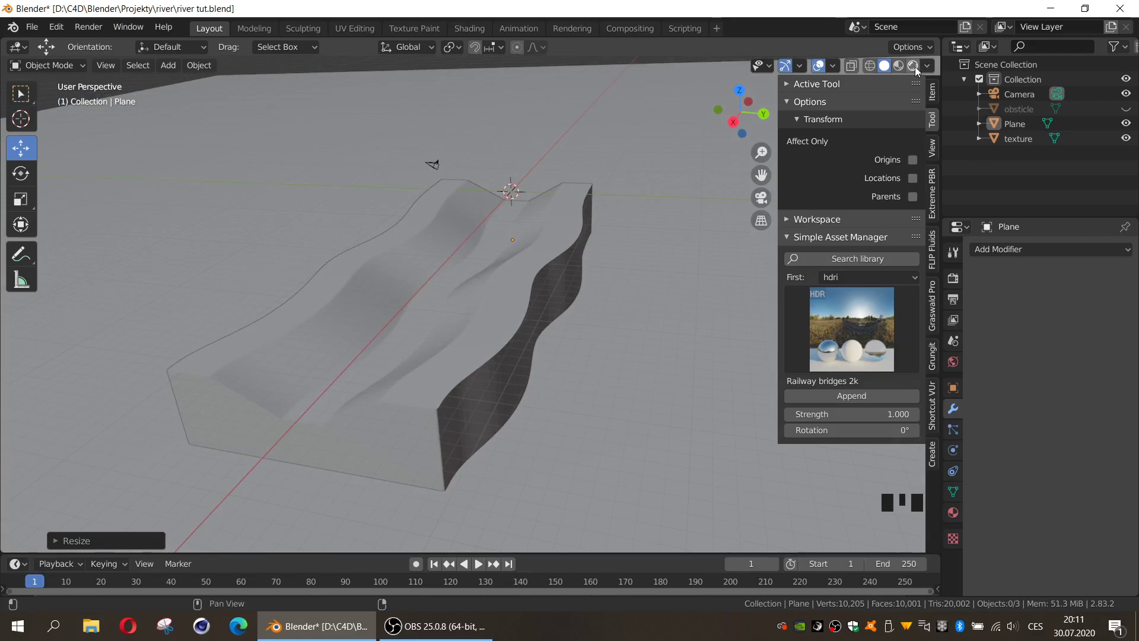
left_click(638, 290)
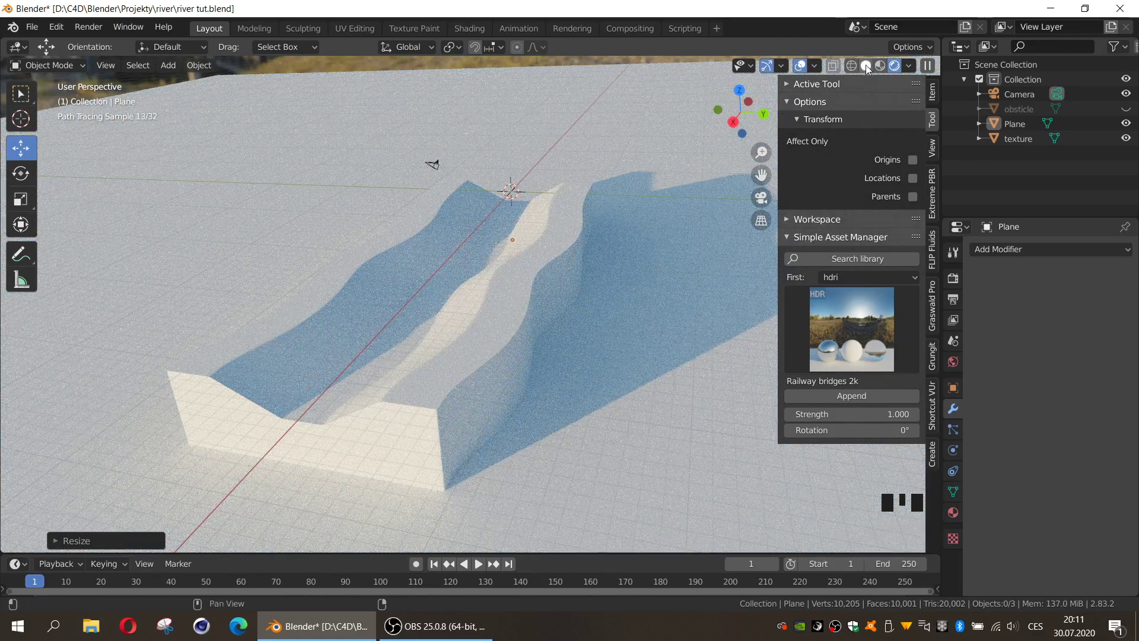
left_click(871, 72)
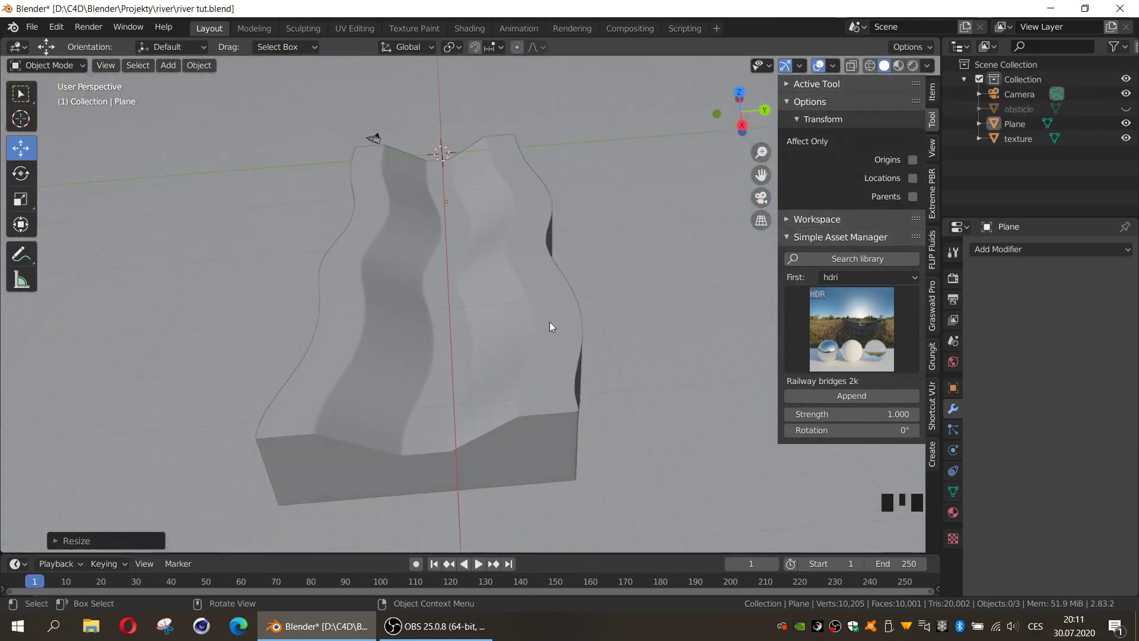
UV-project the whole texture terrain mesh from the top orthographic view and return to object mode
left_click(553, 325)
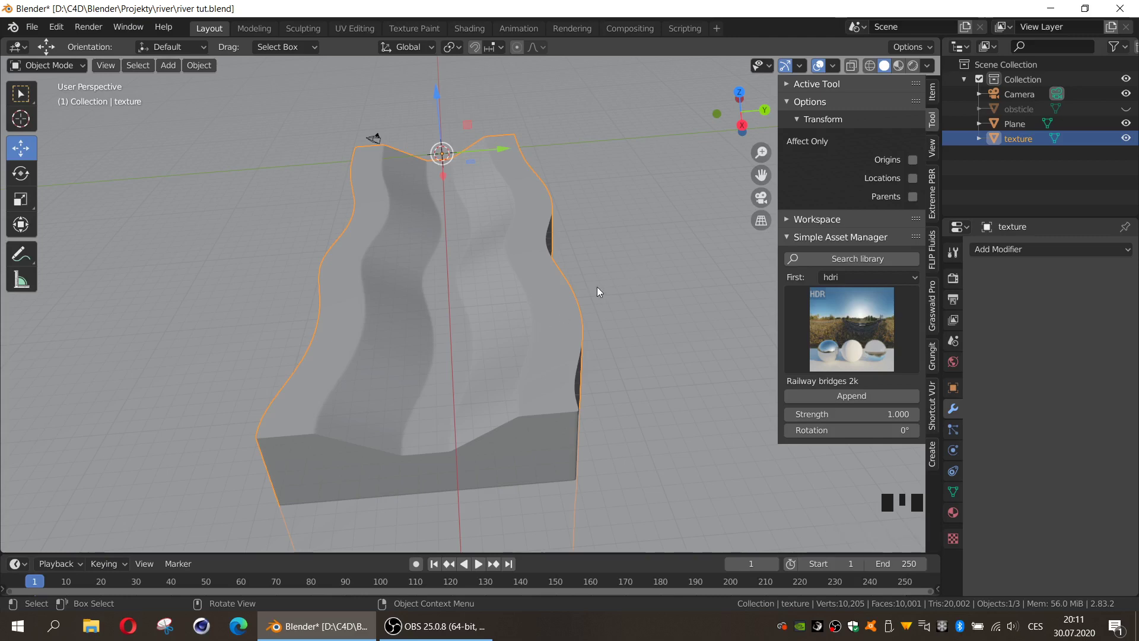
key("KP_7")
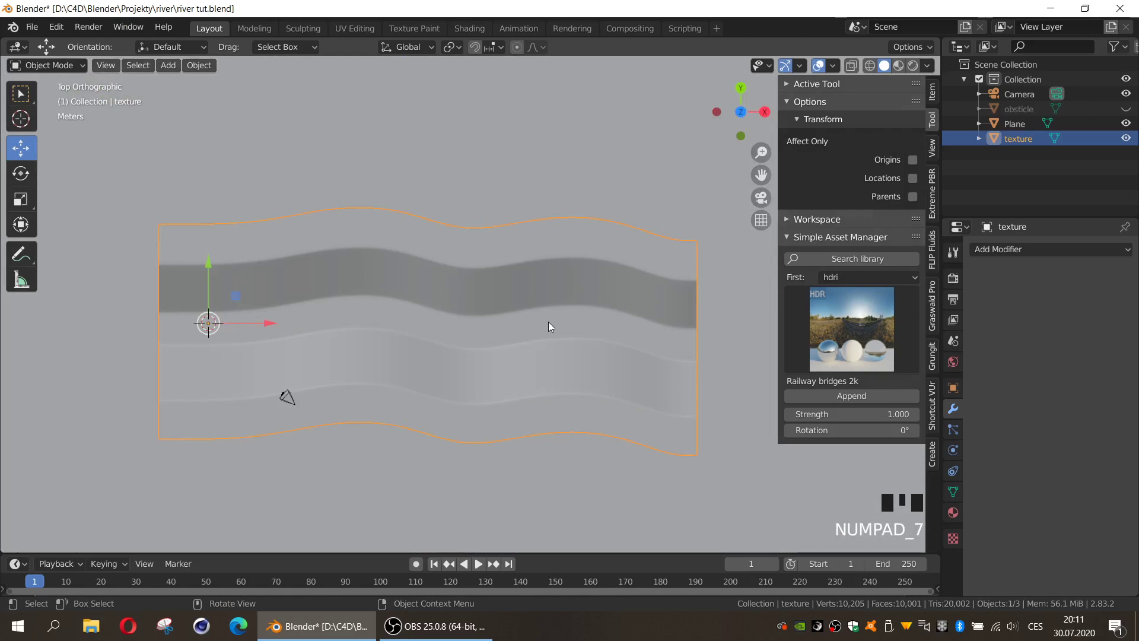
key("Tab")
key("a")
key("u")
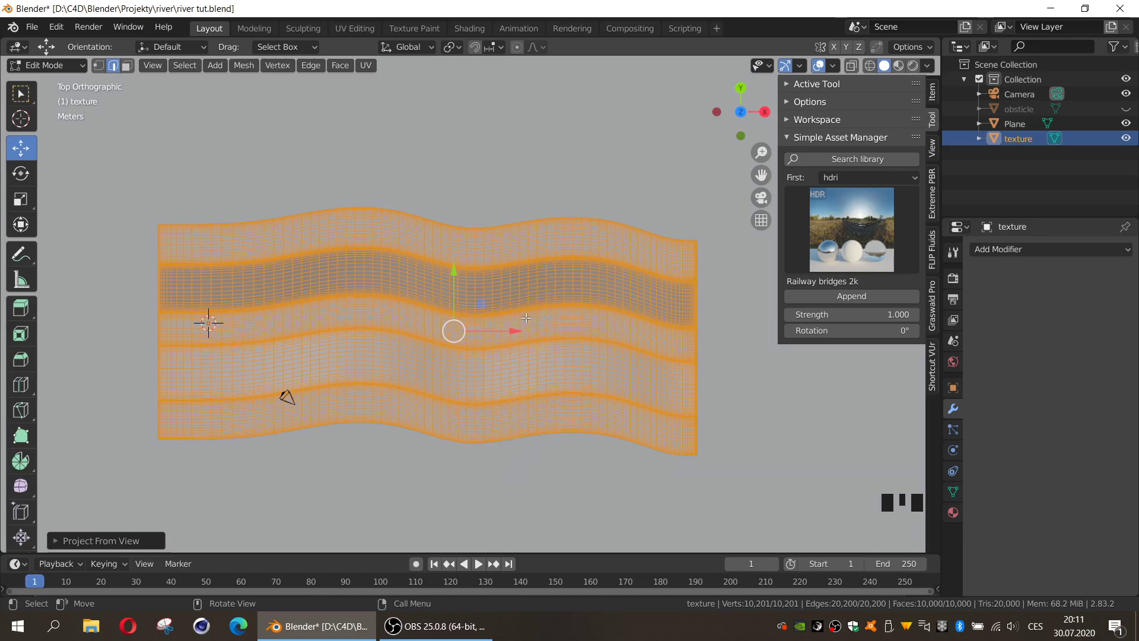
key("Tab")
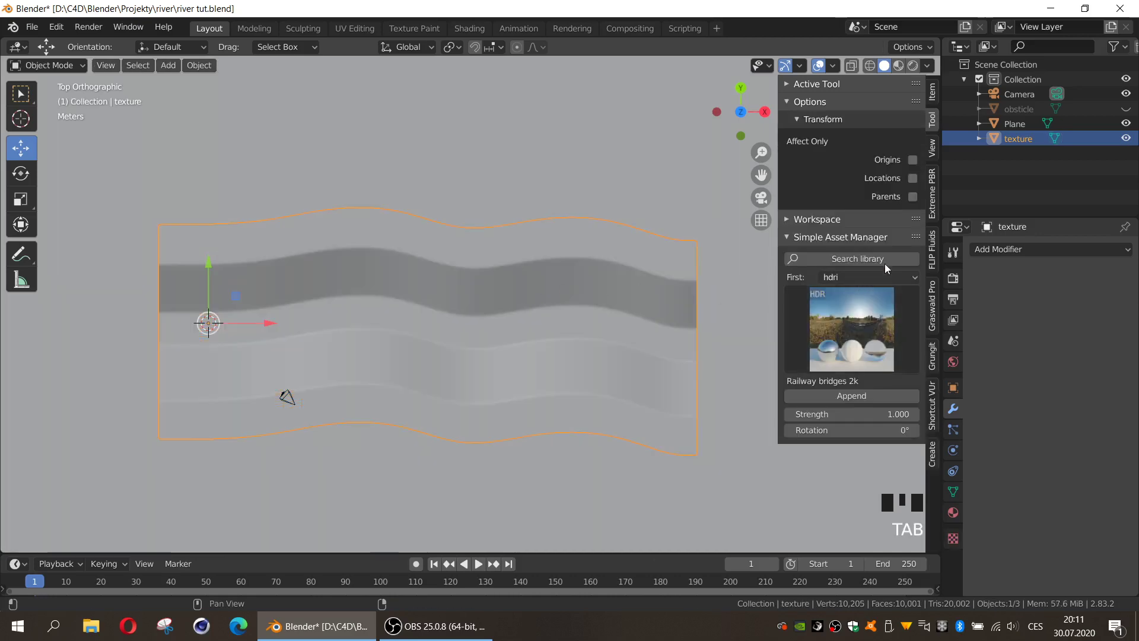
Apply the Extreme PBR Terrain material Ground25 to the river bed and check it in Rendered shading
left_click(939, 194)
left_click_drag(862, 125, 850, 190)
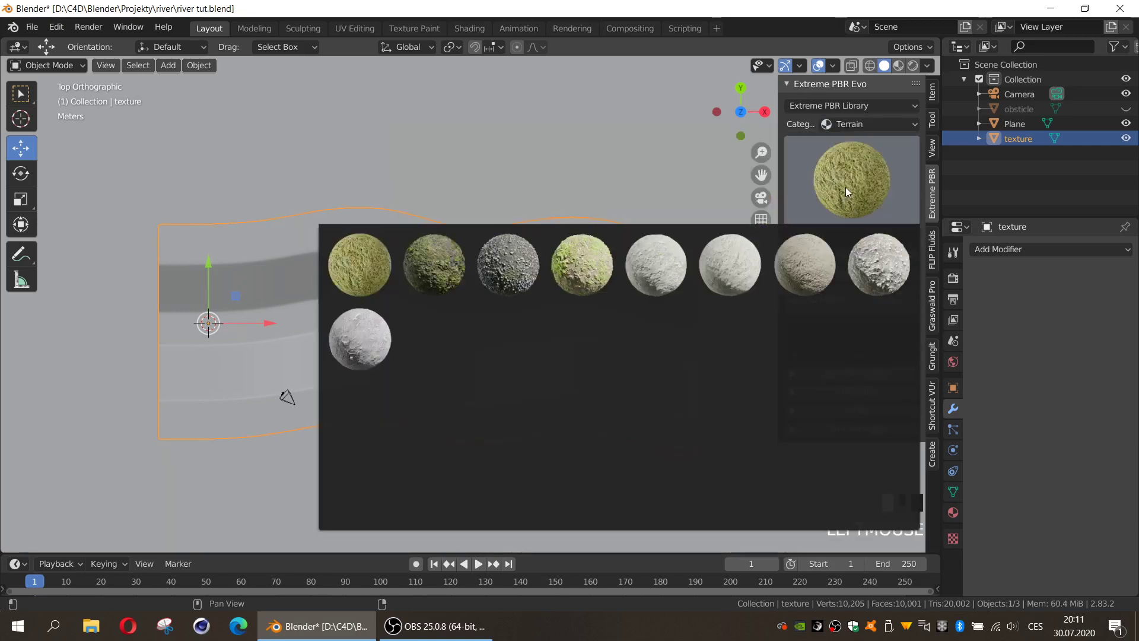
left_click(850, 191)
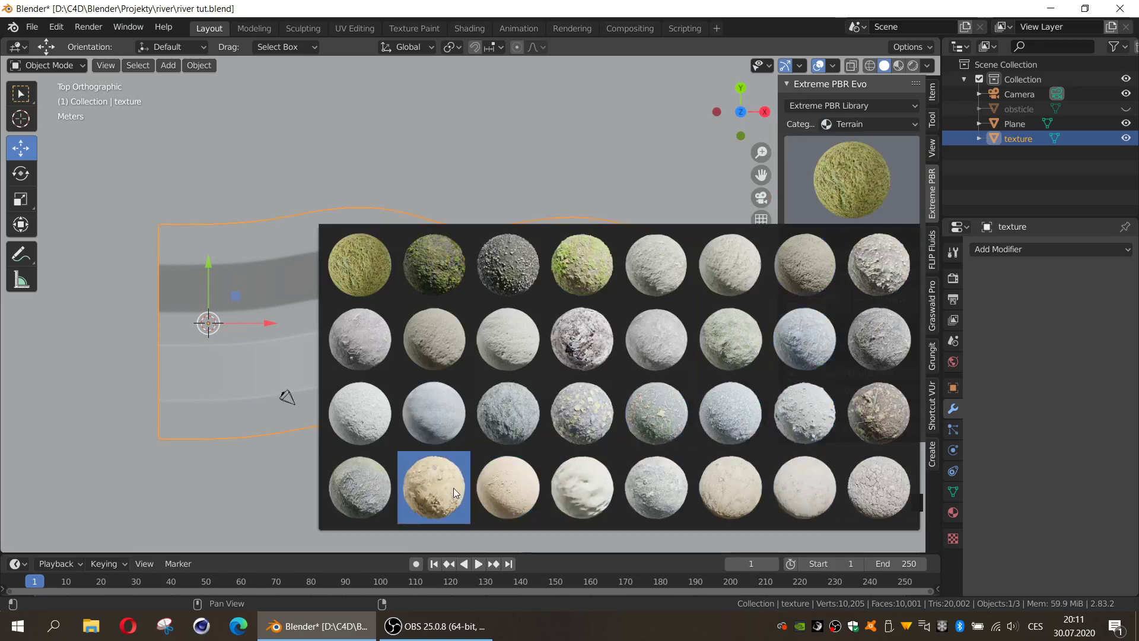
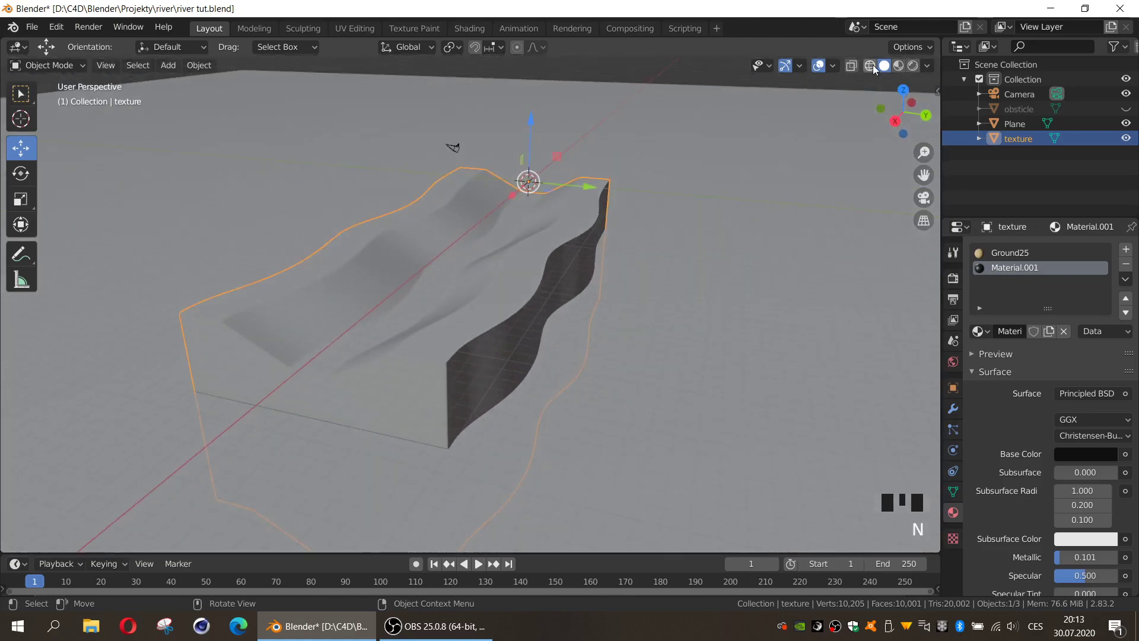
left_click(914, 69)
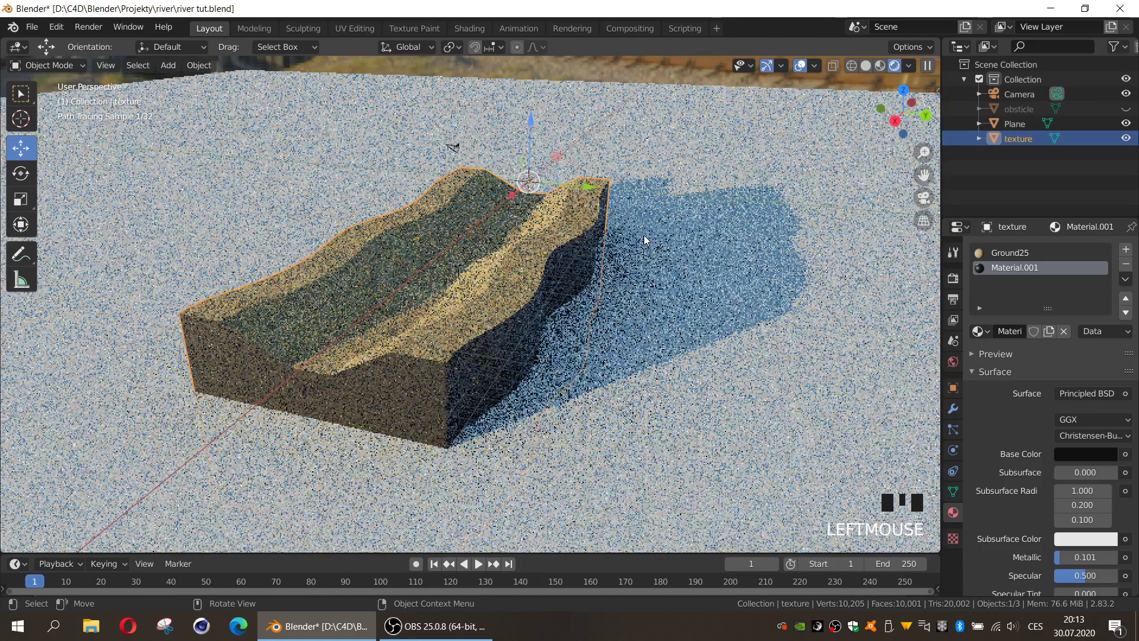
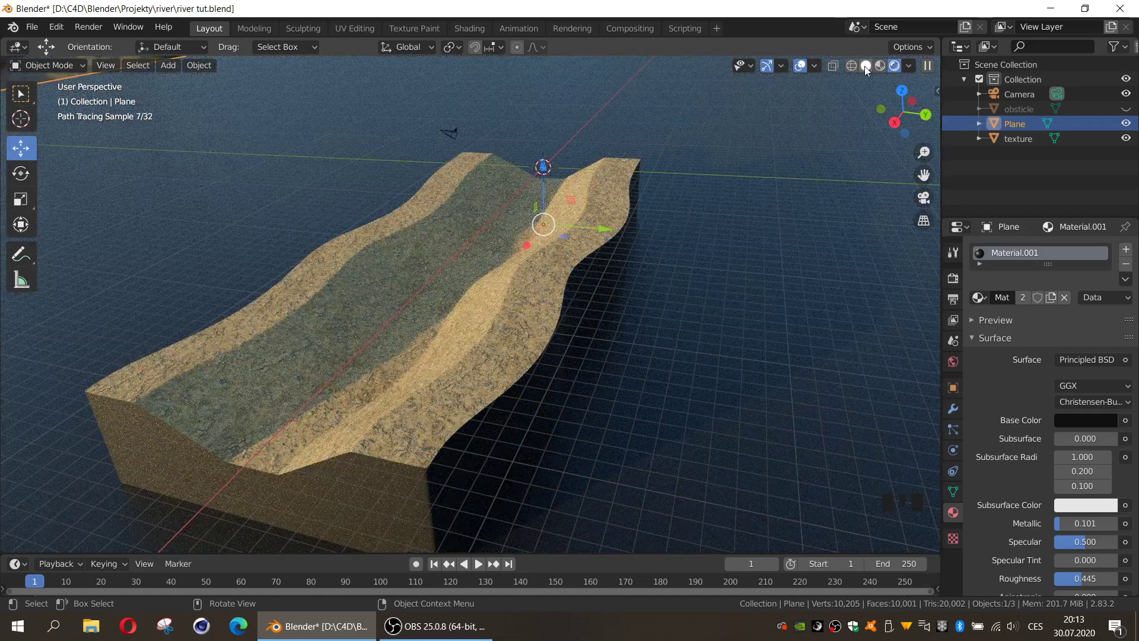
left_click(868, 70)
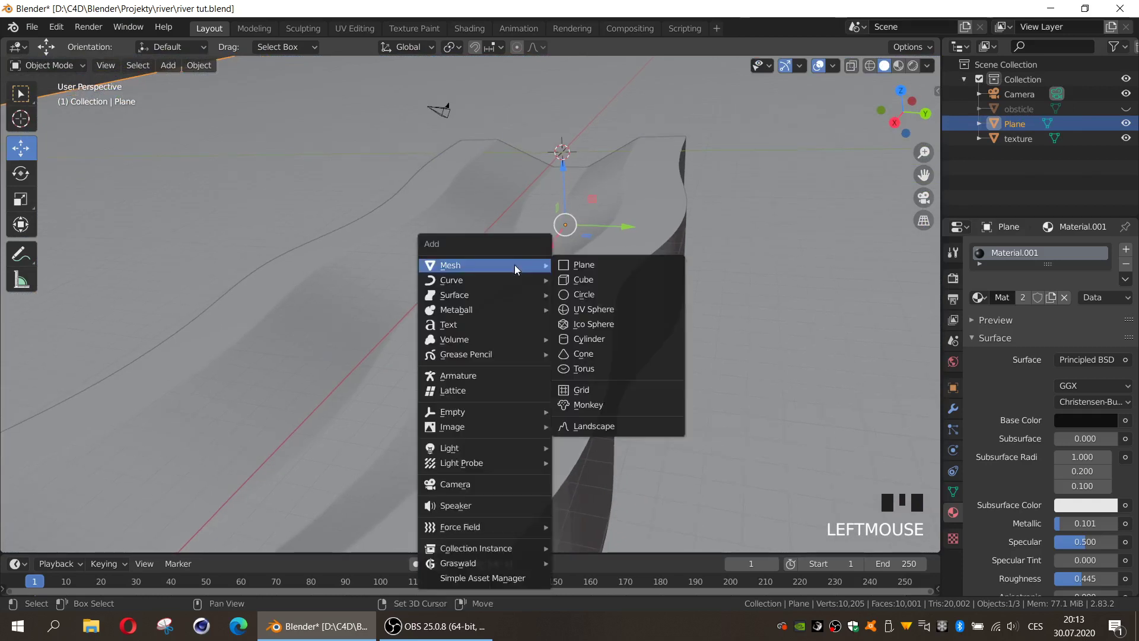
Add a cube on the river bed, frame it from the front, and enter Edit Mode to subdivide it
key("shift+a")
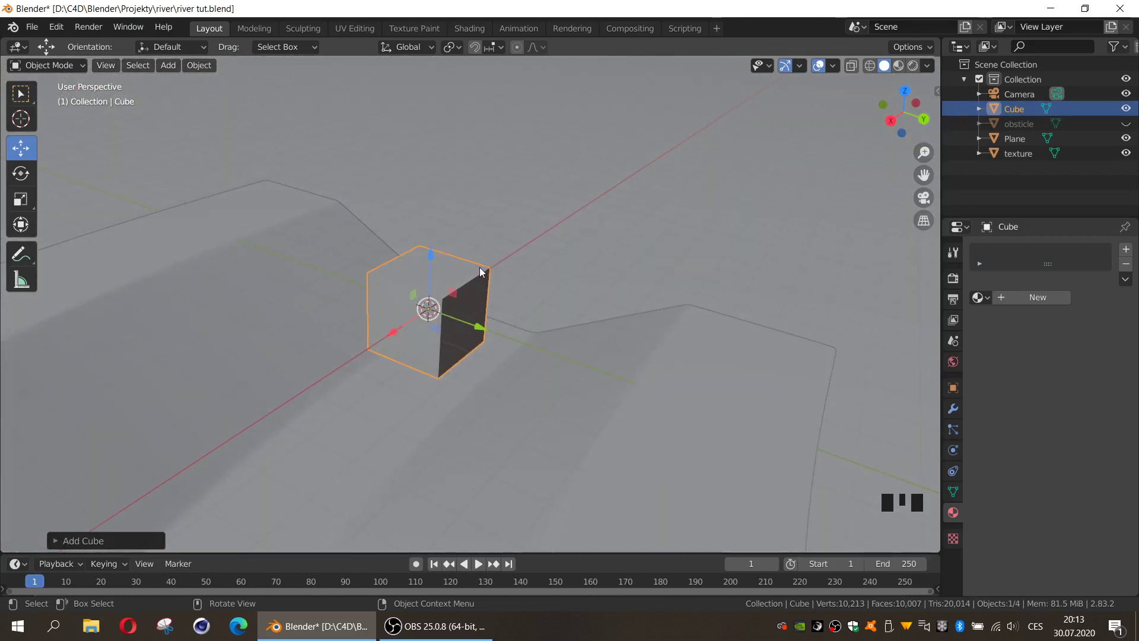
key("KP_1")
key("KP_1")
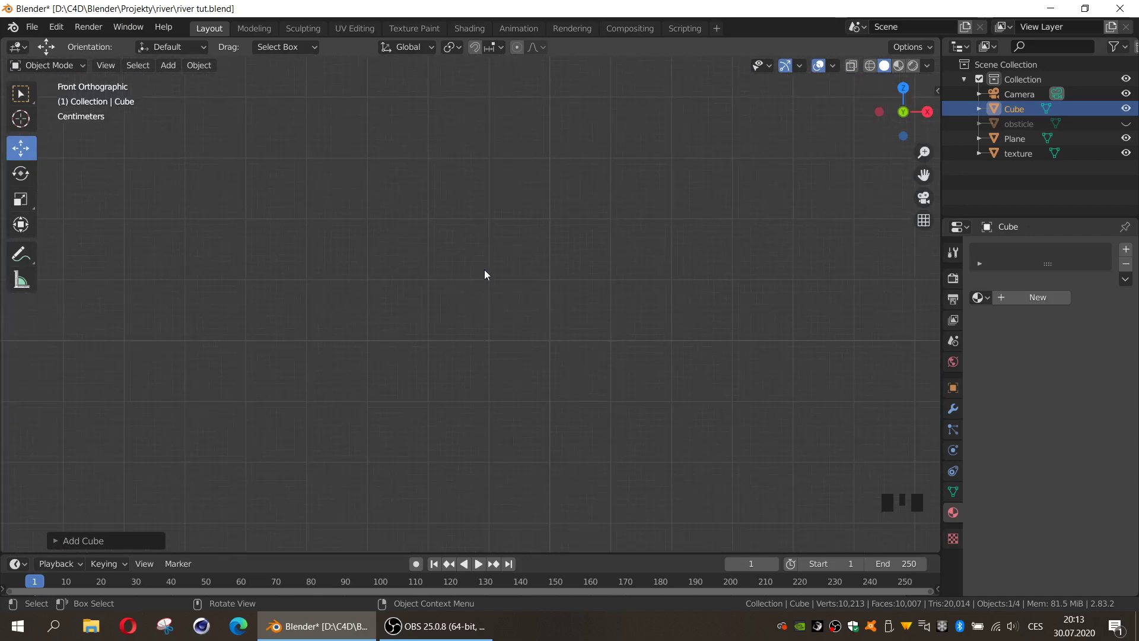
left_click_drag(507, 274, 481, 286)
scroll("down", 3)
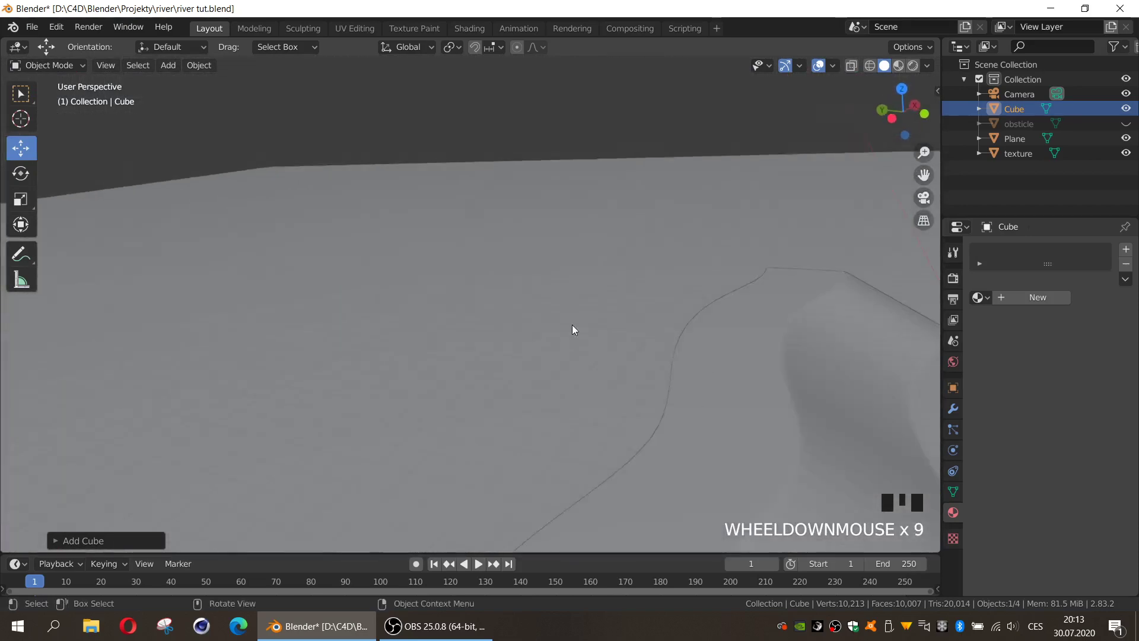
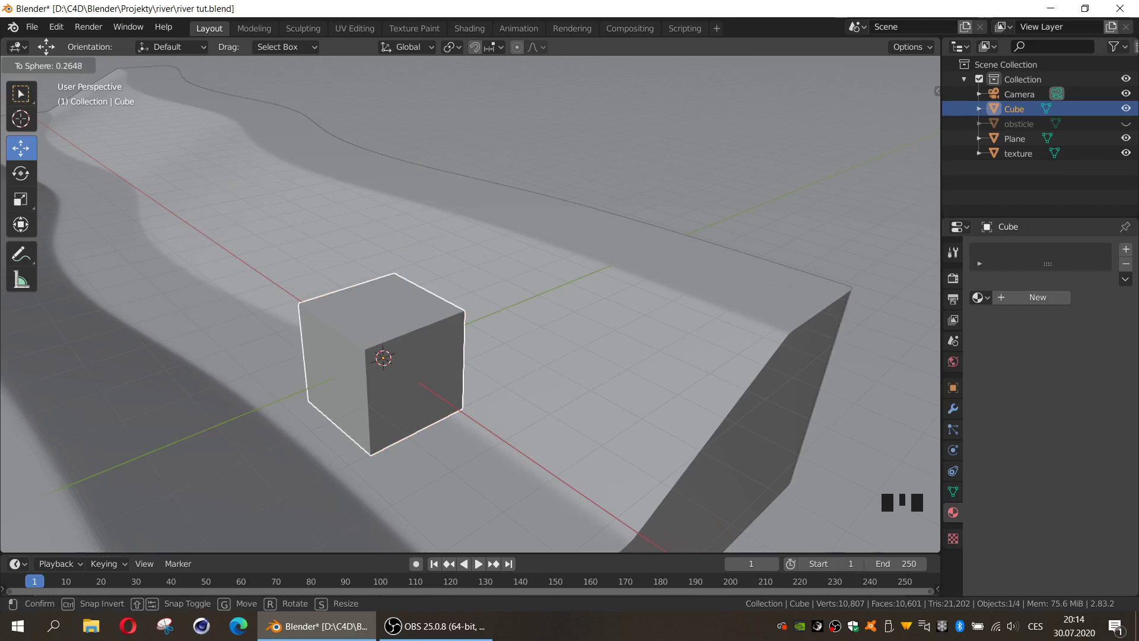
key("Tab")
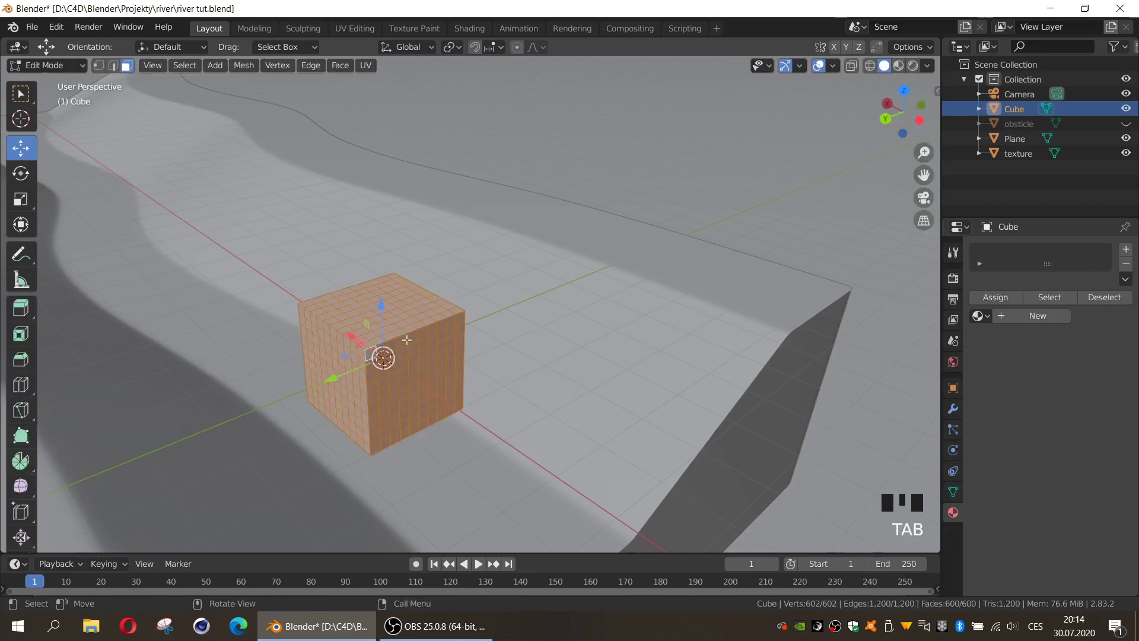
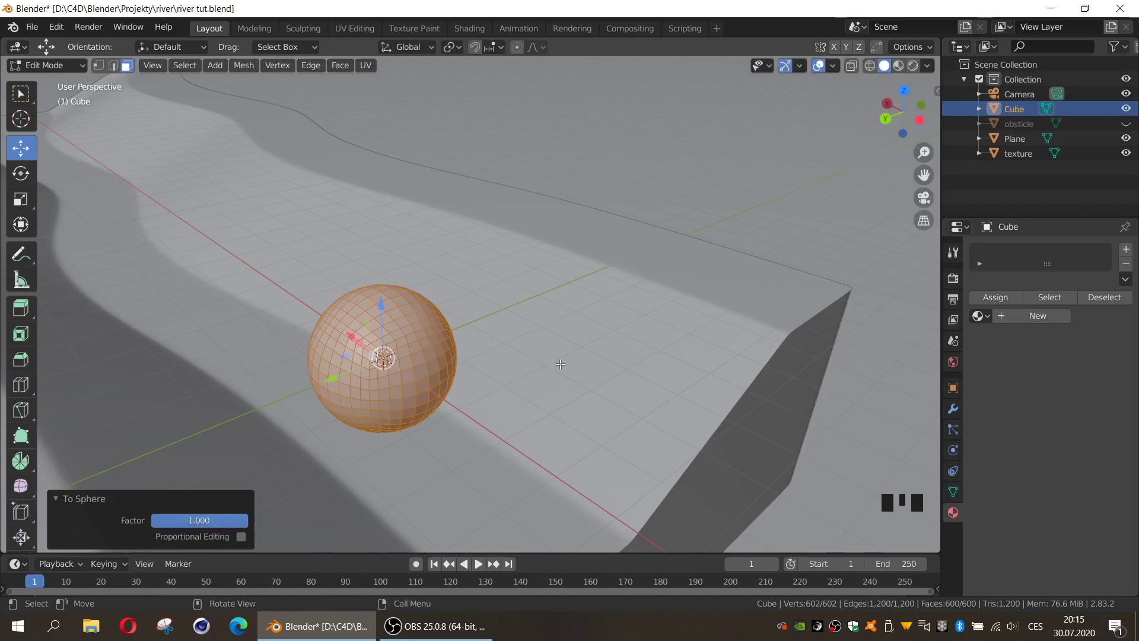
Leave Edit Mode with the cube rounded into a sphere
key("Tab")
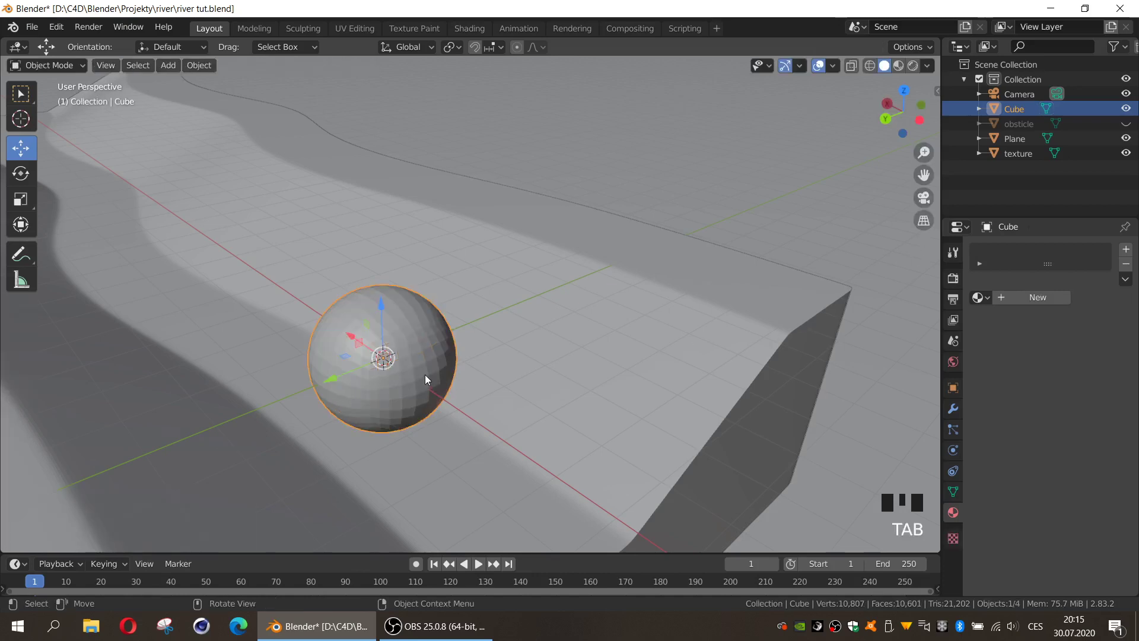
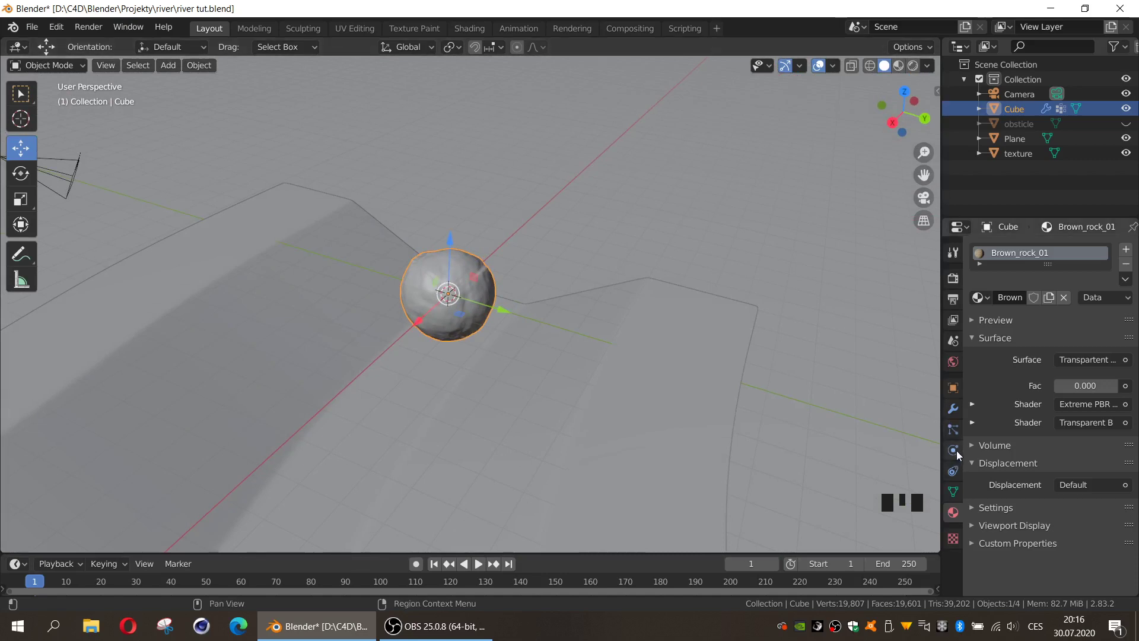
Copy-paste the rock sphere into a row of four placed along the river bed
left_click_drag(1074, 405, 511, 290)
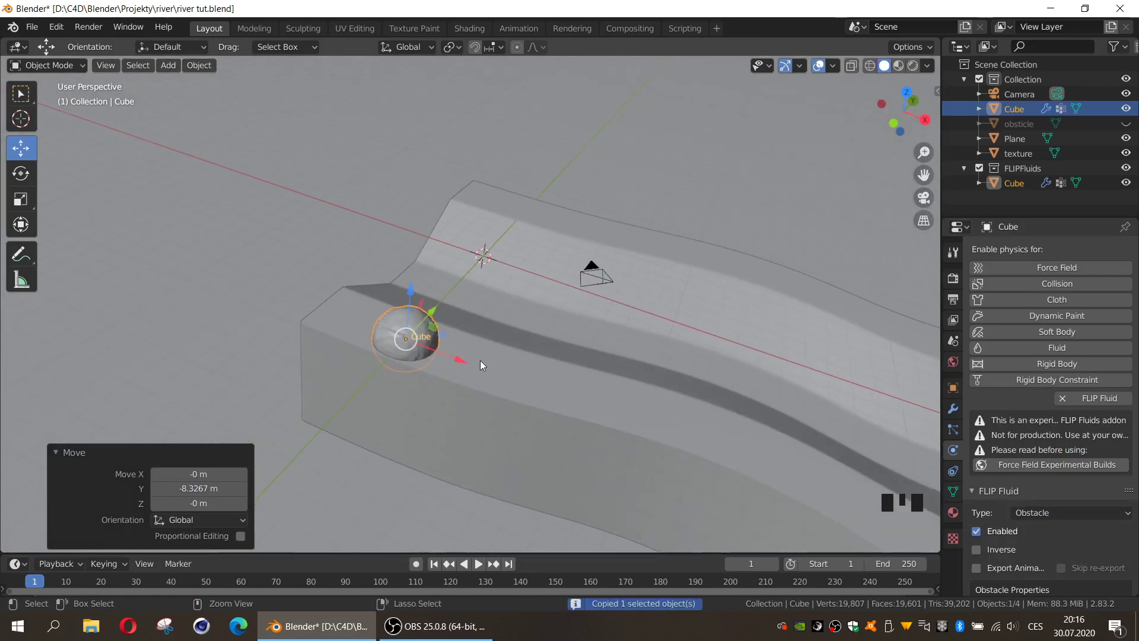
key("ctrl+v")
left_click(461, 357)
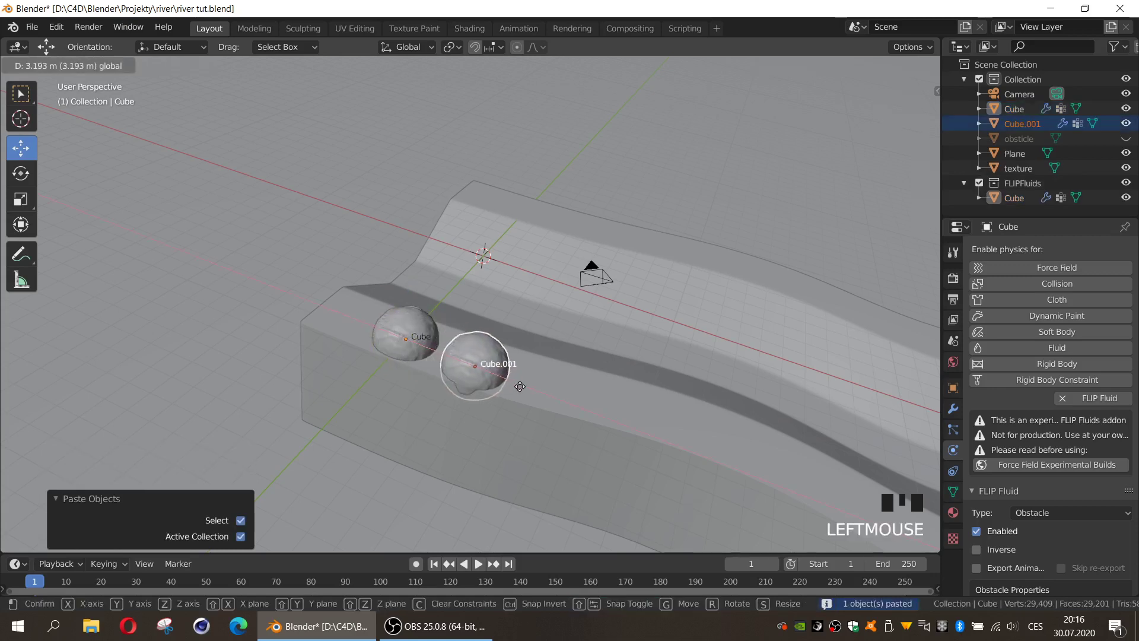
left_click(414, 339)
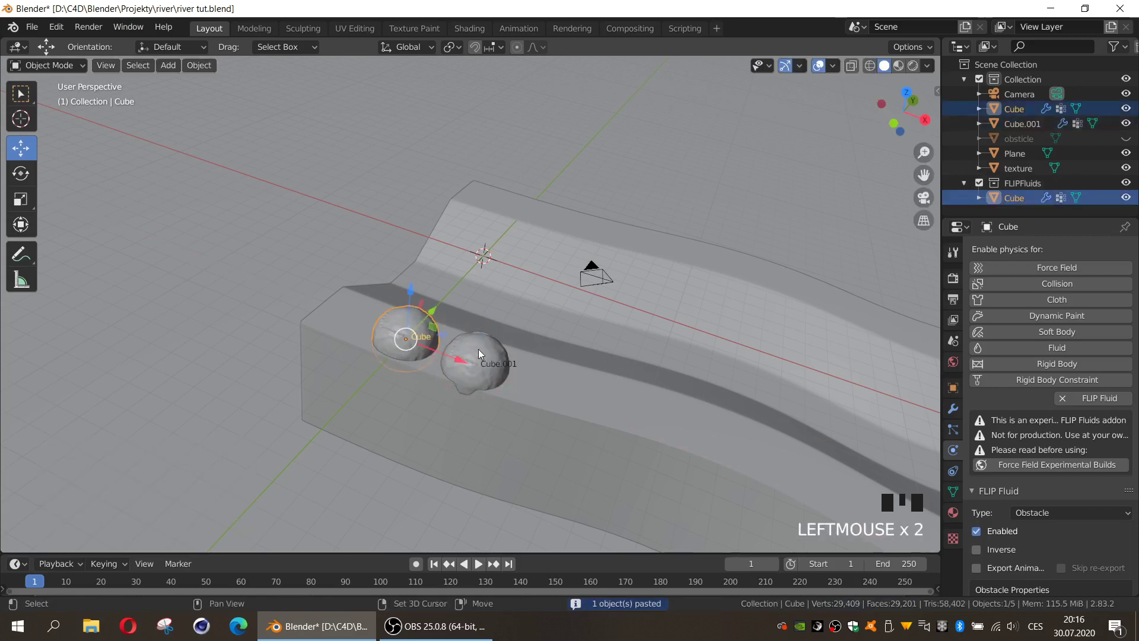
left_click(483, 354)
key("ctrl+c")
key("ctrl+v")
left_click(488, 371)
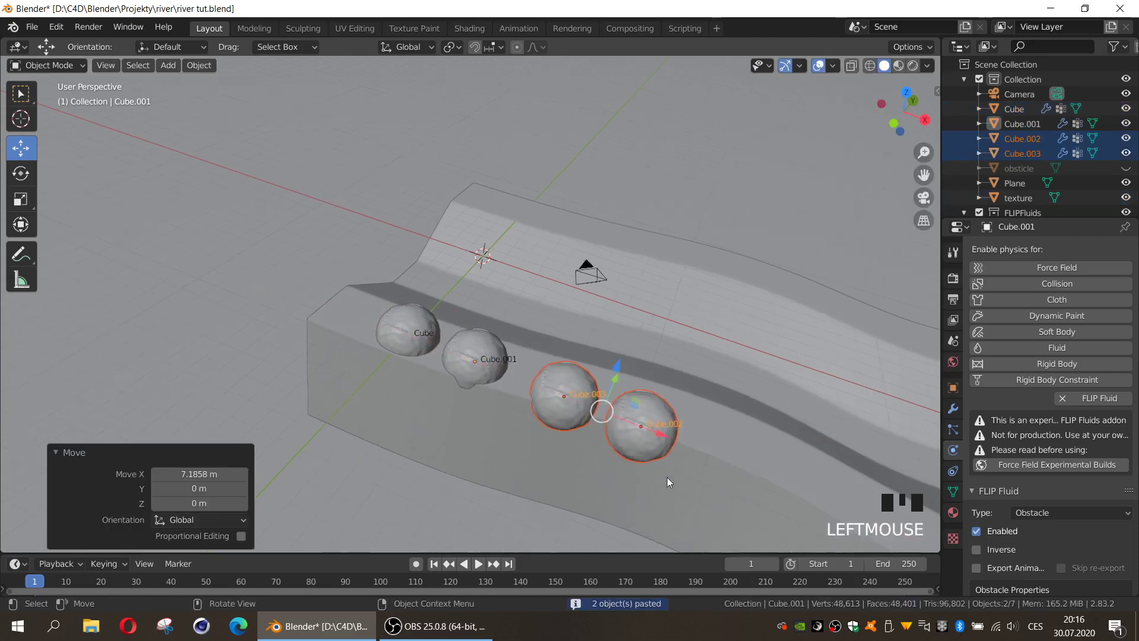
left_click(446, 300)
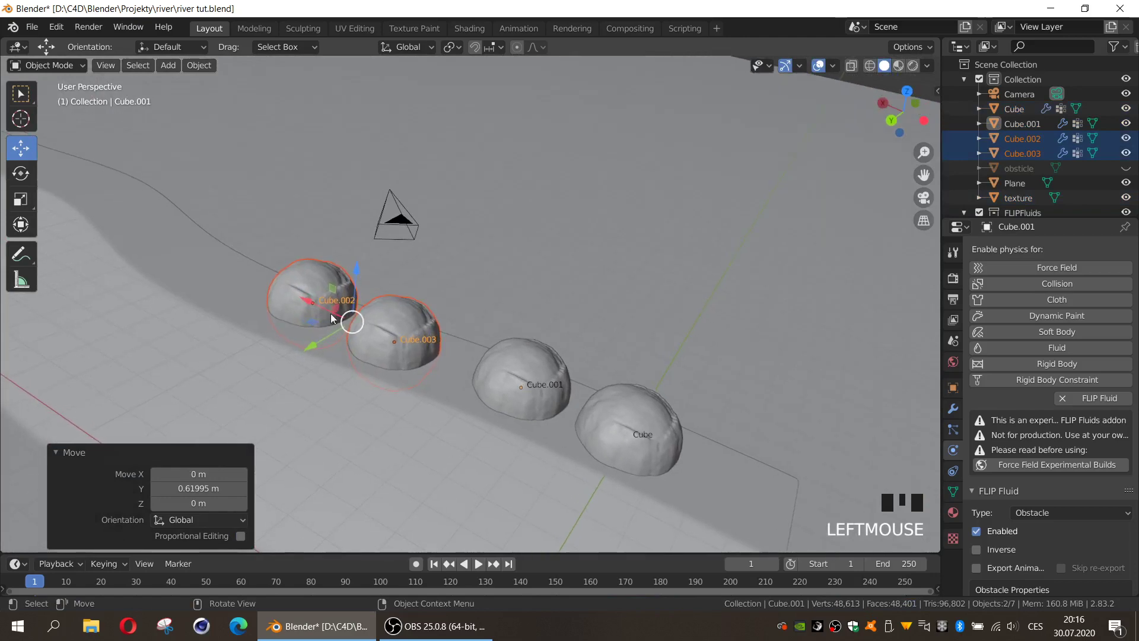
Duplicate the four rocks twice more so twelve rocks run the length of the bank
left_click(324, 307)
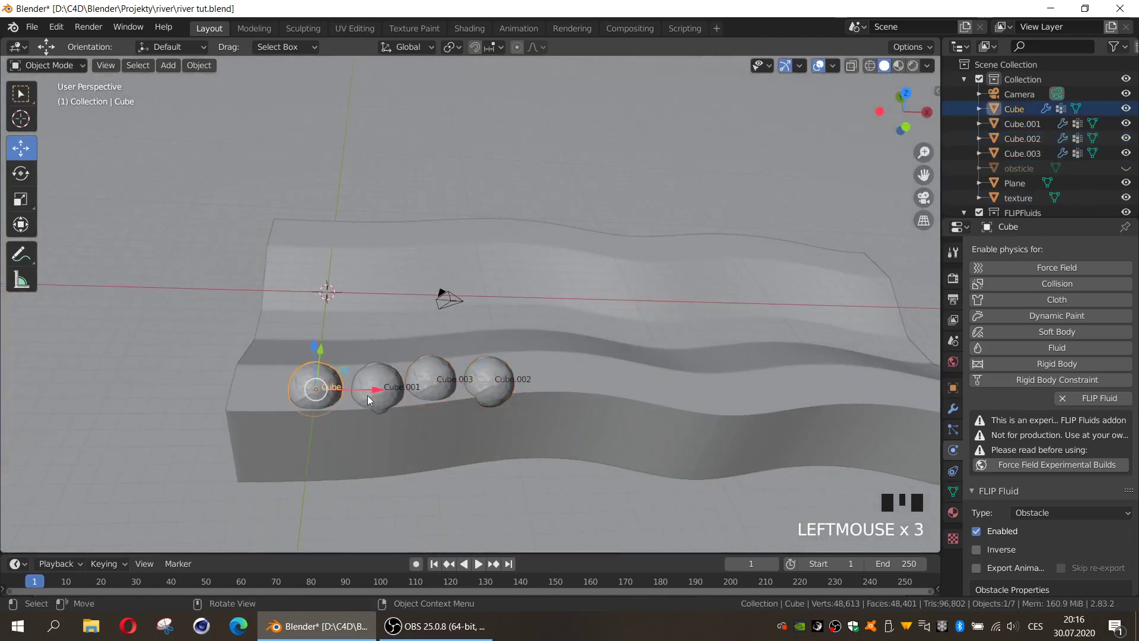
left_click(379, 382)
left_click(432, 376)
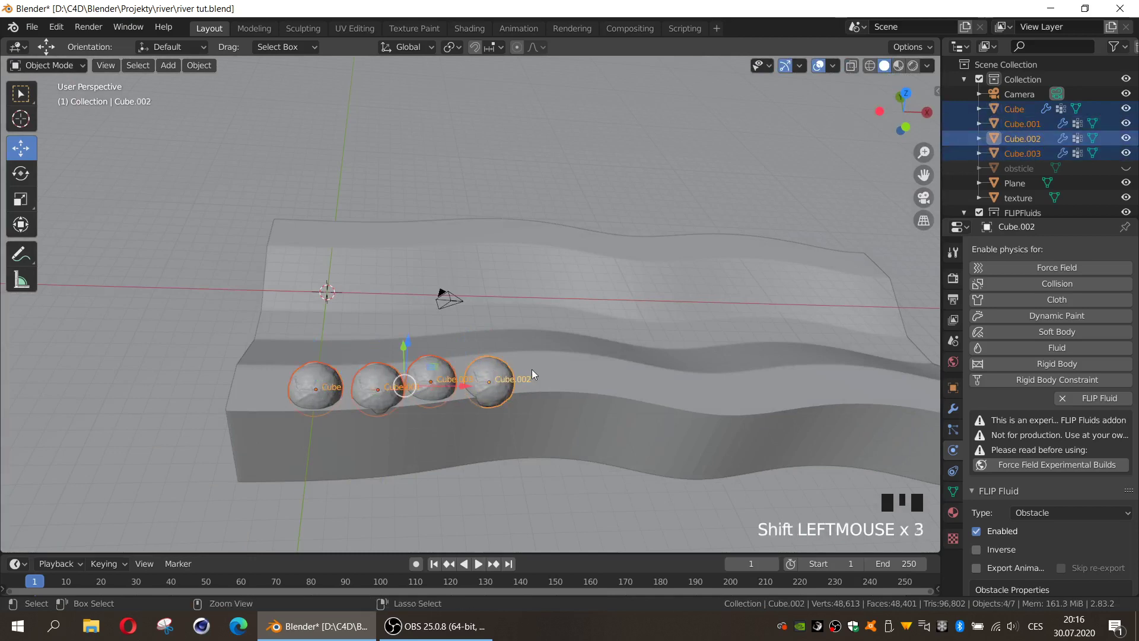
key("ctrl+v")
left_click(460, 386)
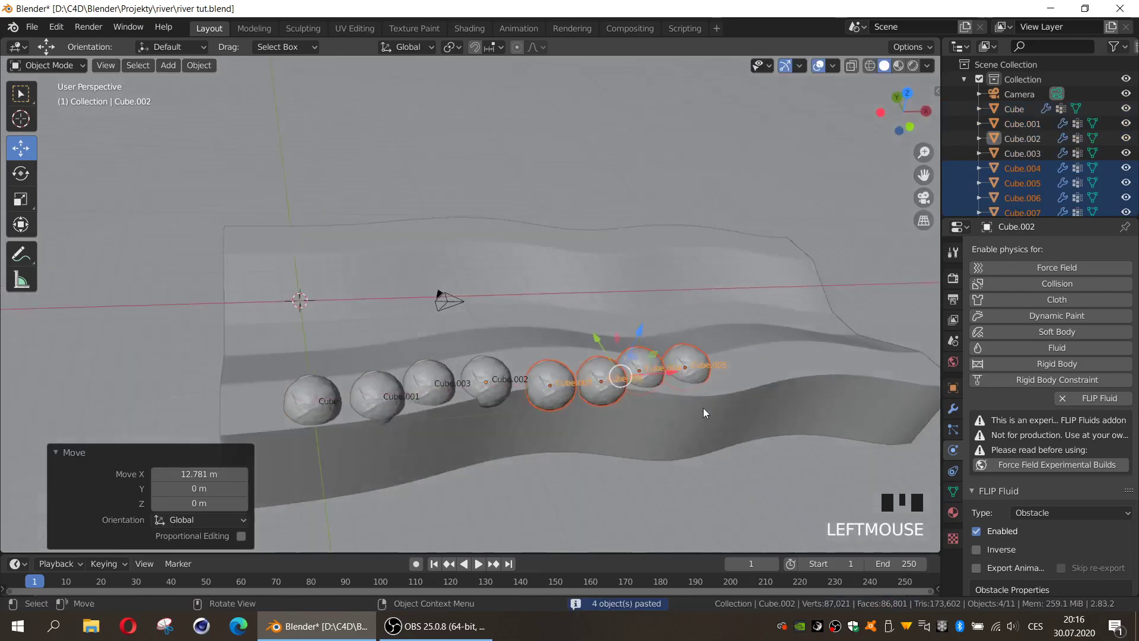
left_click(369, 312)
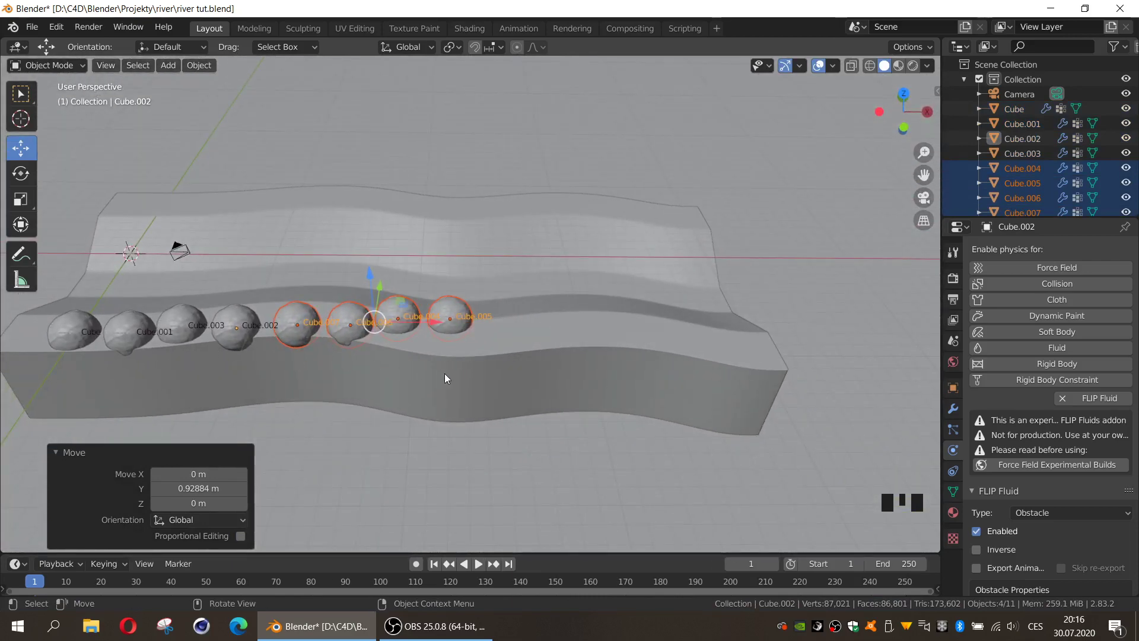
key("ctrl+v")
left_click(432, 323)
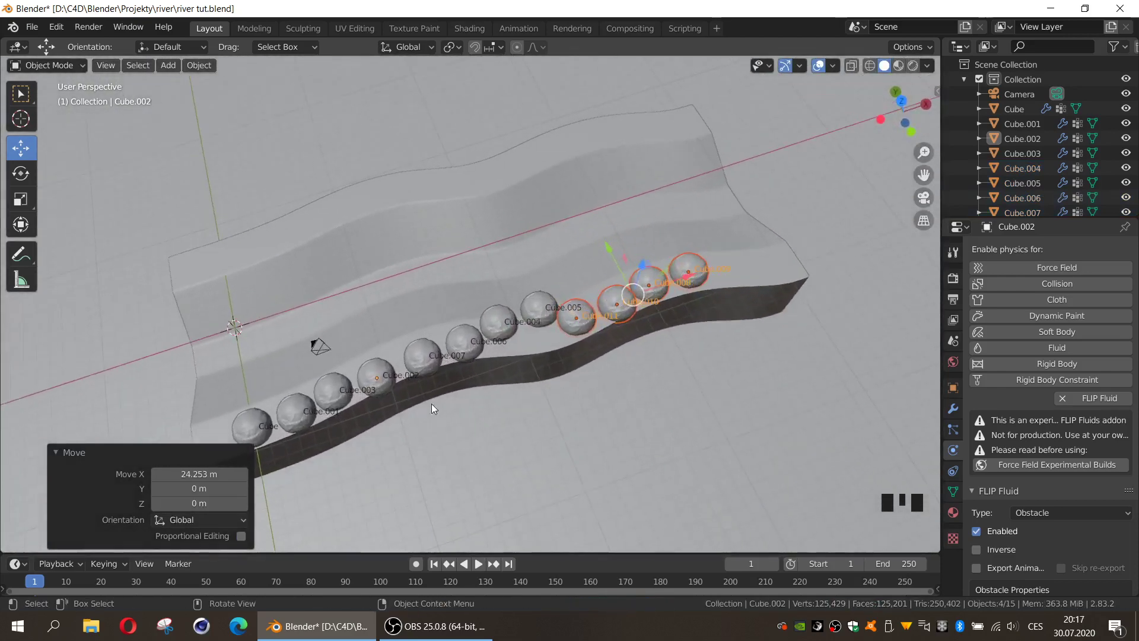
Shift-select every rock in the row, Cube through Cube.011
left_click(238, 356)
left_click(364, 361)
left_click(492, 346)
left_click(537, 358)
left_click(594, 358)
left_click(660, 377)
left_click(691, 381)
left_click(732, 377)
left_click(782, 373)
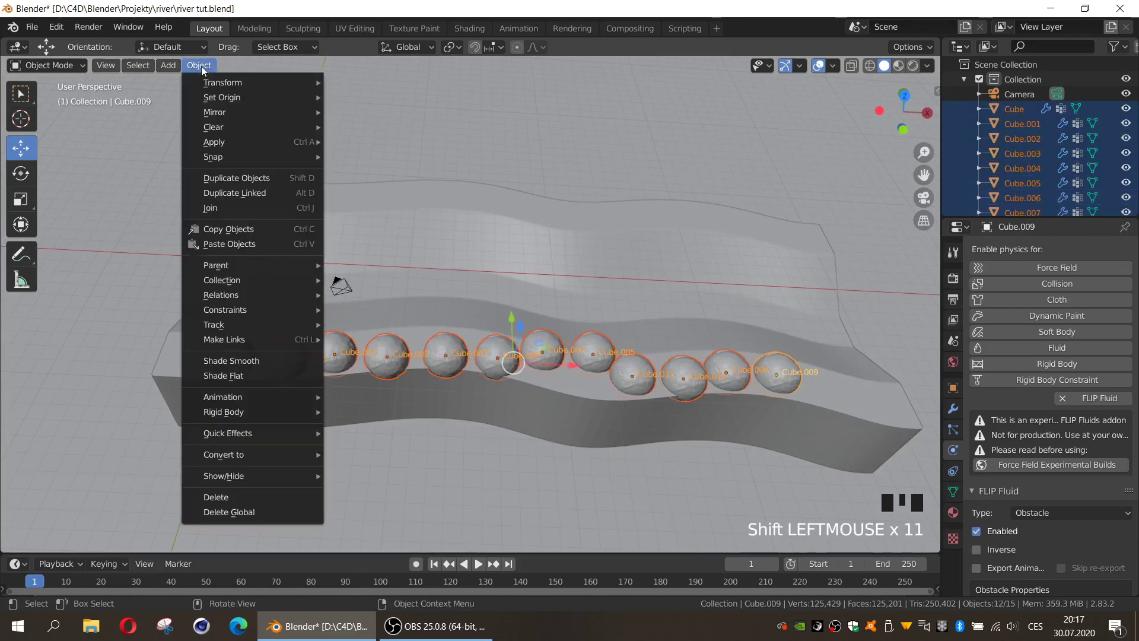
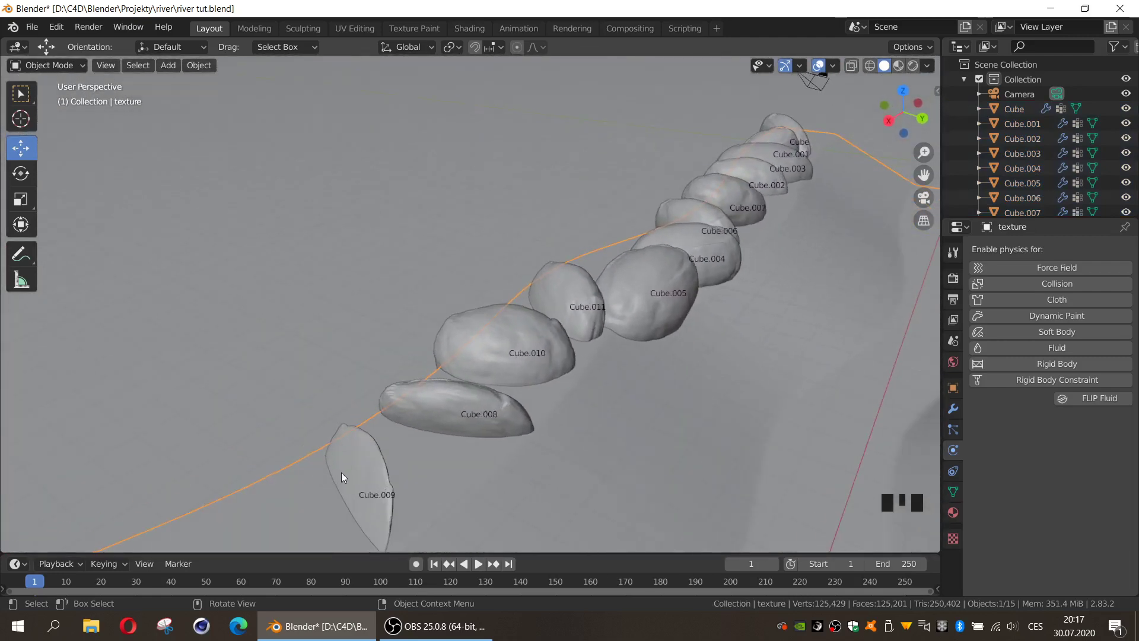
Stretch the near-end rock Cube.009 along its length and rotate it to follow the bank
left_click(291, 451)
key("s")
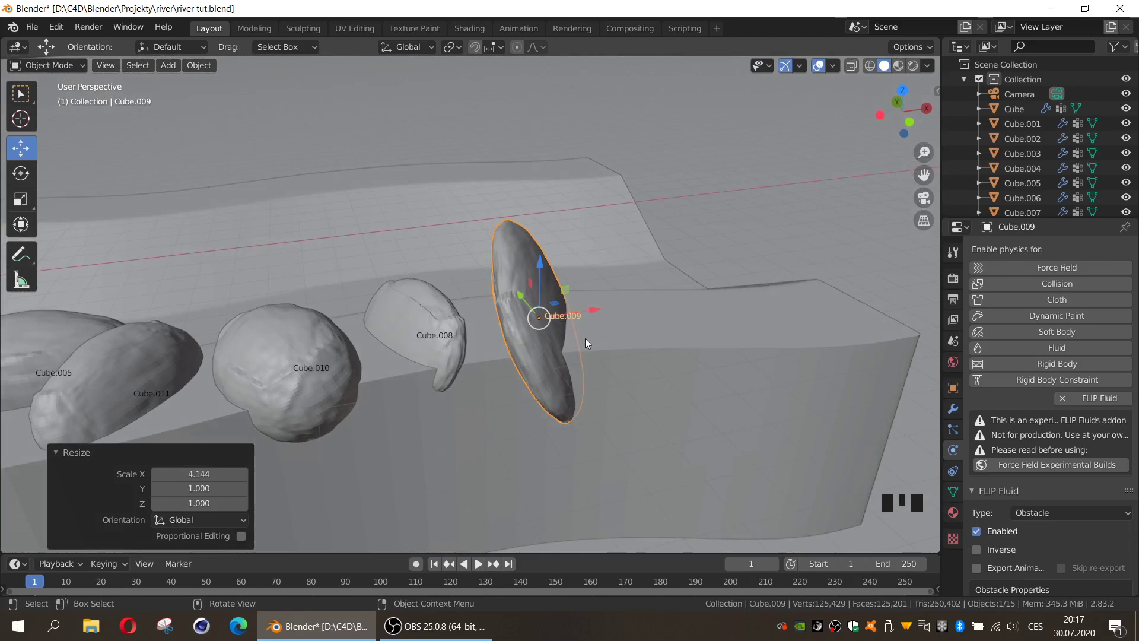
key("r")
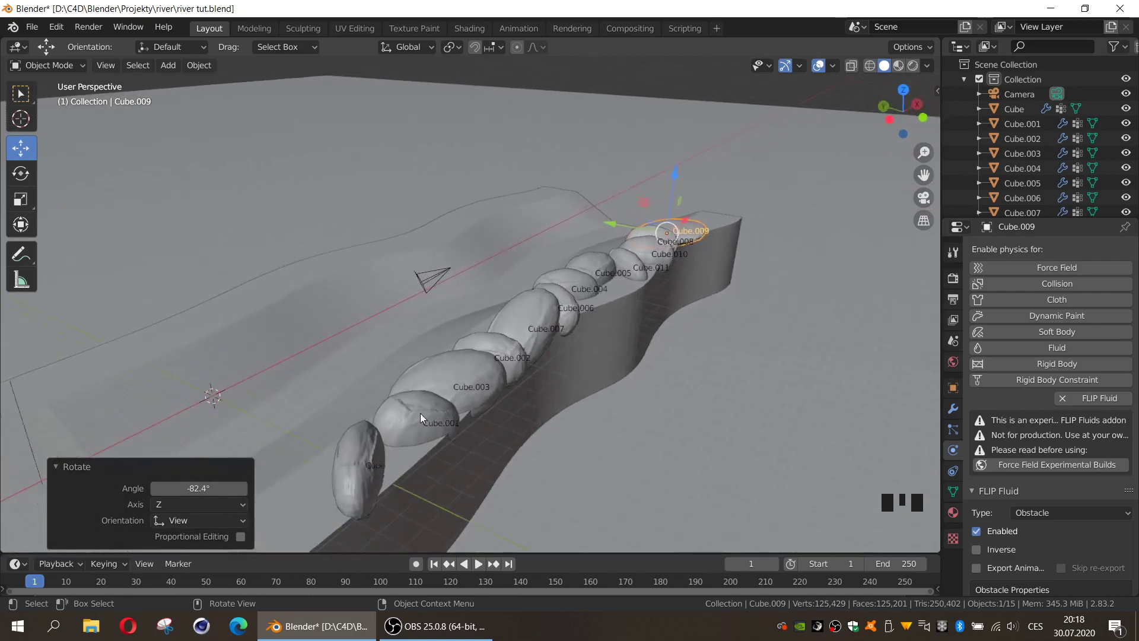
Shift-select all twelve rocks in the row ready for copying
left_click(413, 442)
left_click(479, 362)
left_click(507, 336)
left_click(564, 278)
left_click(591, 255)
left_click(620, 232)
left_click(659, 232)
left_click(670, 208)
left_click(673, 193)
left_click(705, 208)
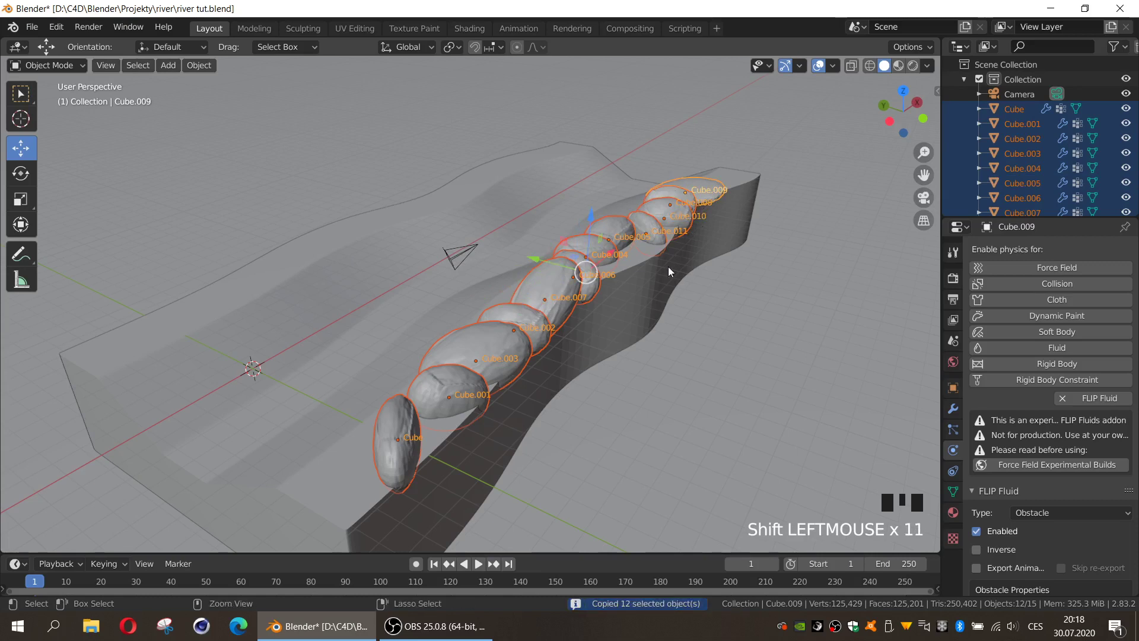
Paste the rock row onto the opposite bank and retilt and resize its end rocks Cube.020 and Cube.021
key("ctrl+v")
left_click(539, 262)
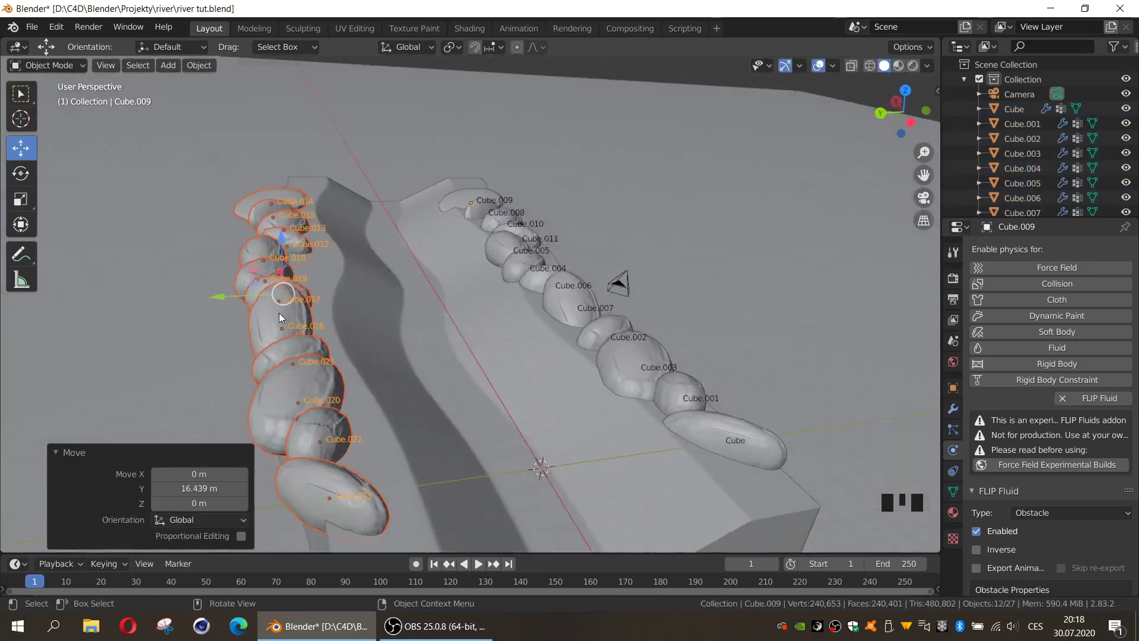
left_click(249, 286)
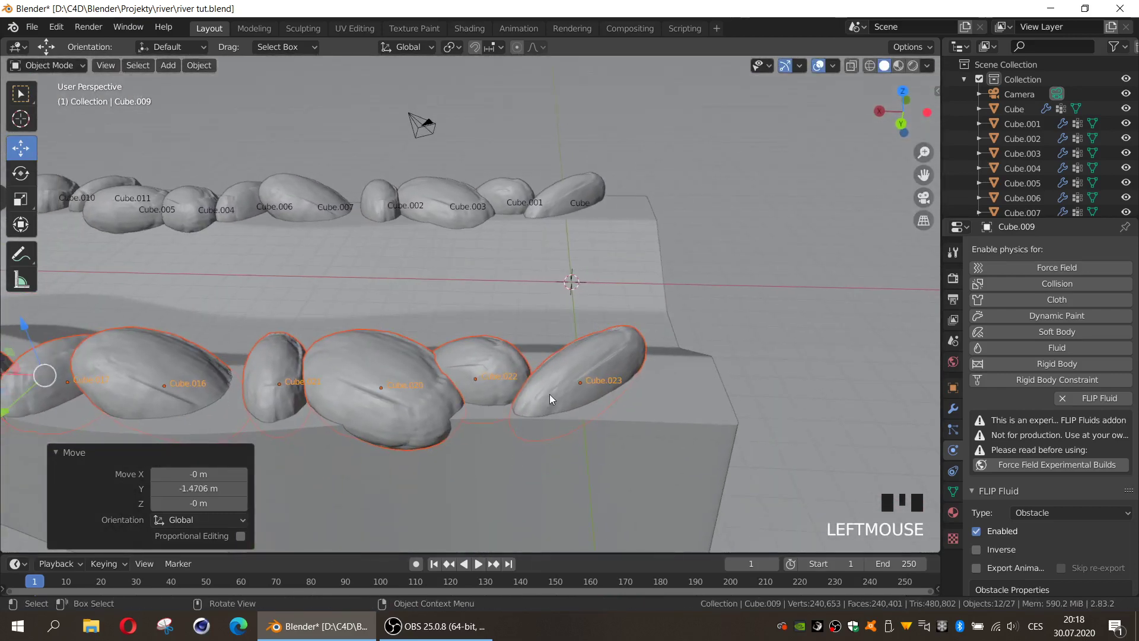
left_click(566, 402)
key("r")
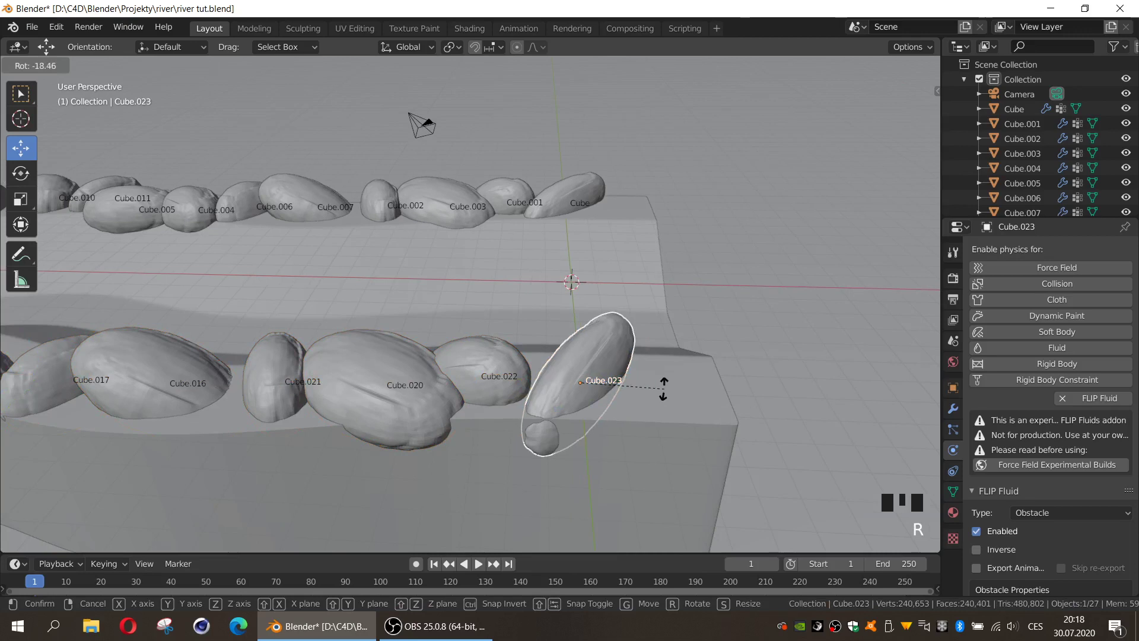
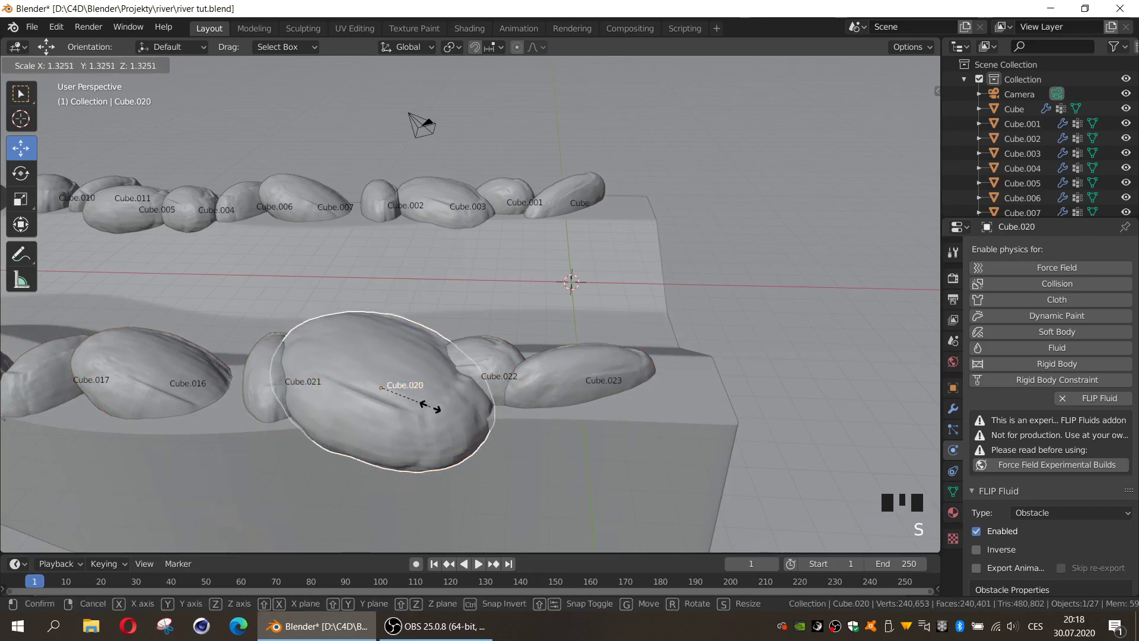
left_click(295, 397)
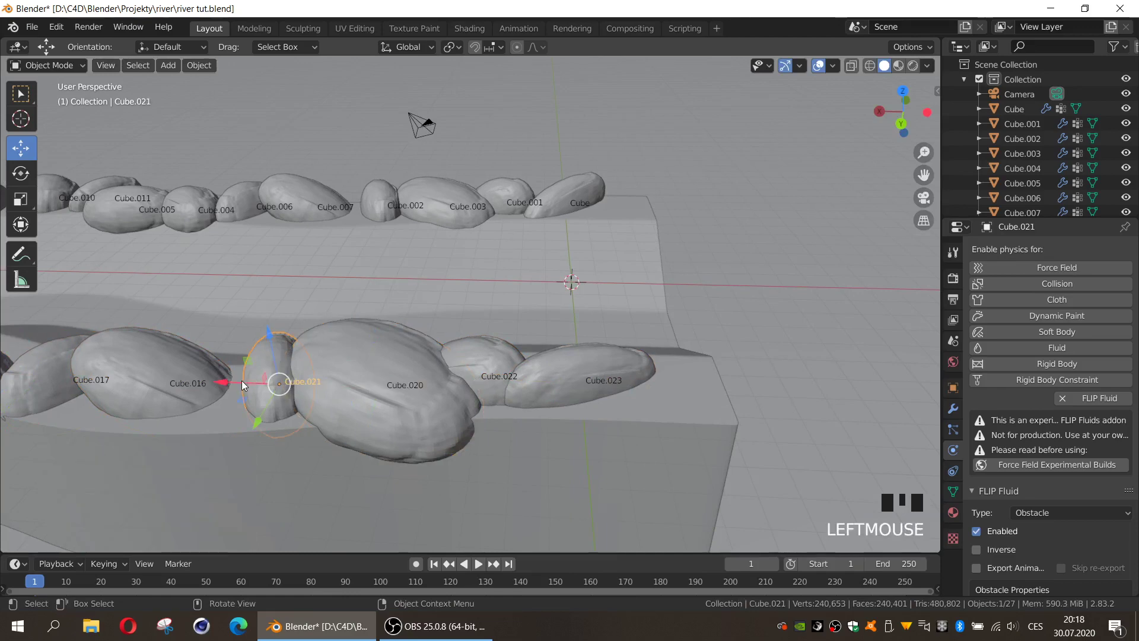
left_click(237, 380)
key("s")
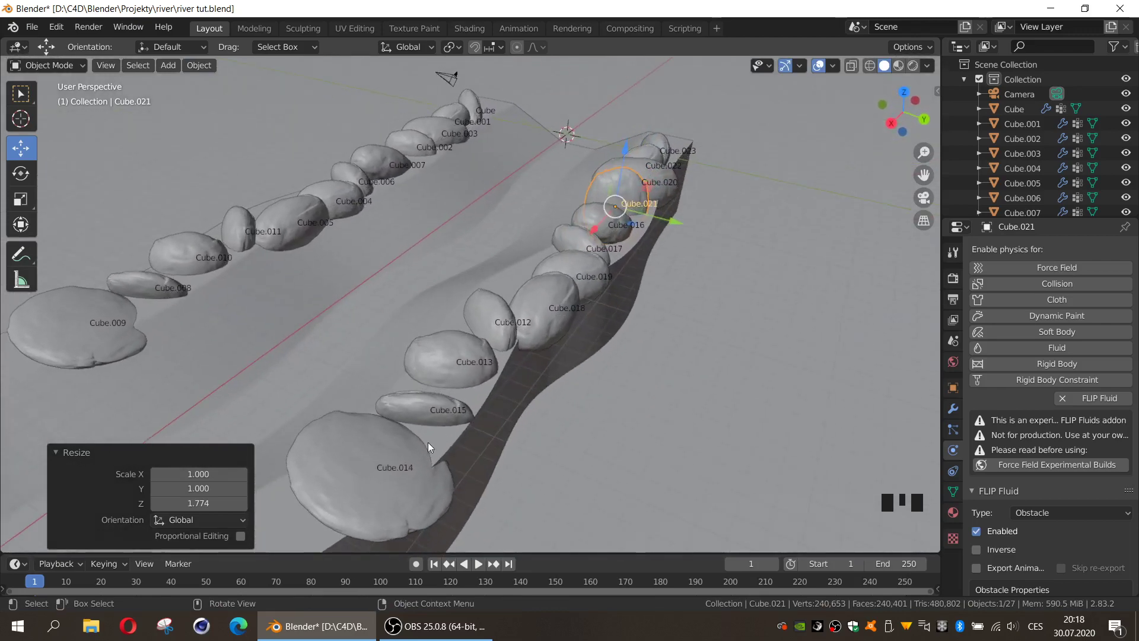
Rotate four rocks in place about Individual Origins and enlarge and reposition Cube.019
left_click(373, 480)
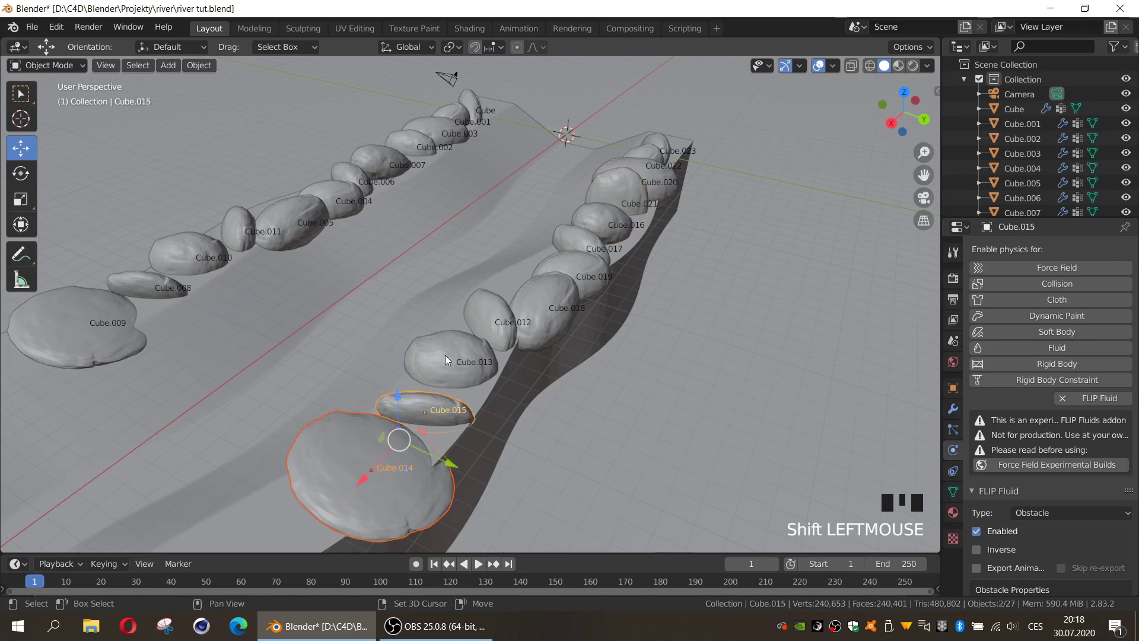
left_click(467, 346)
left_click(574, 280)
left_click(578, 252)
left_click(594, 223)
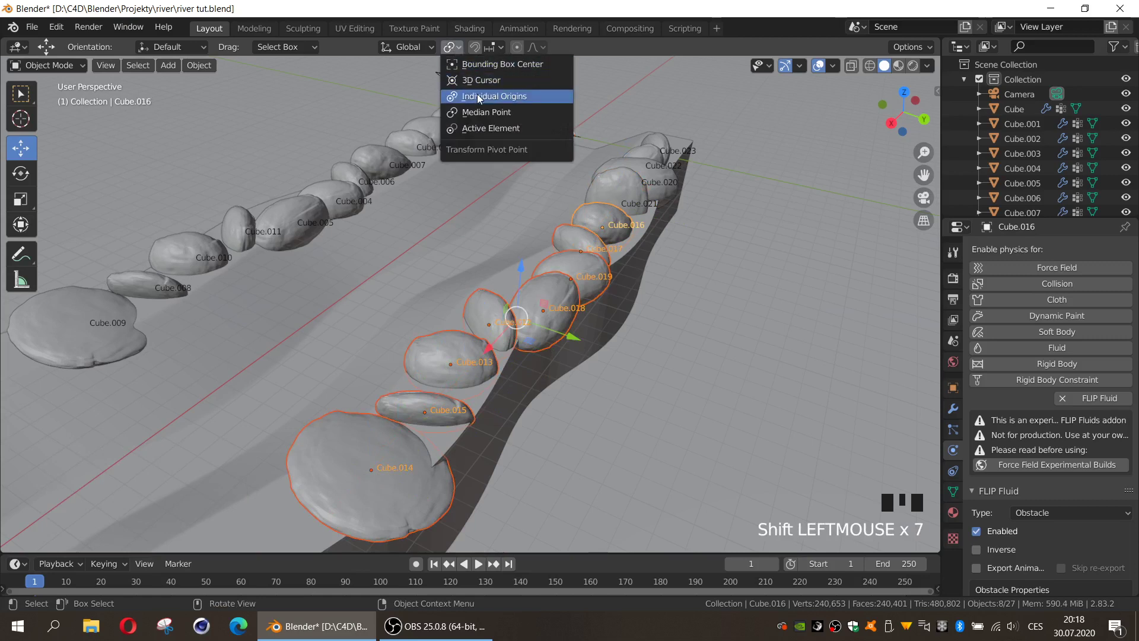
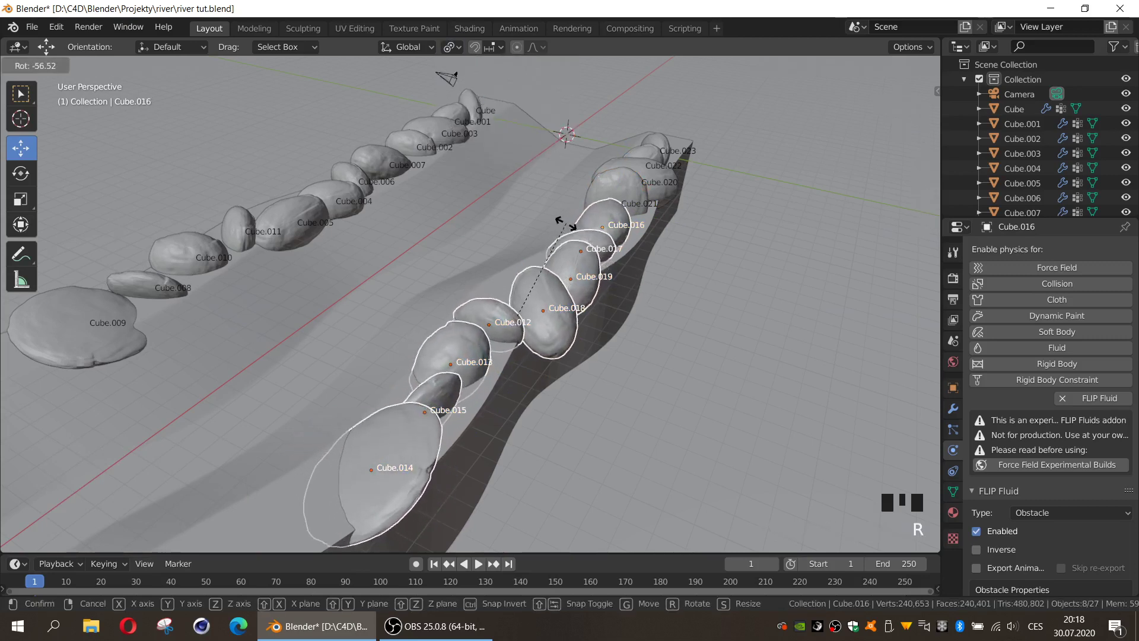
left_click(556, 309)
left_click(593, 328)
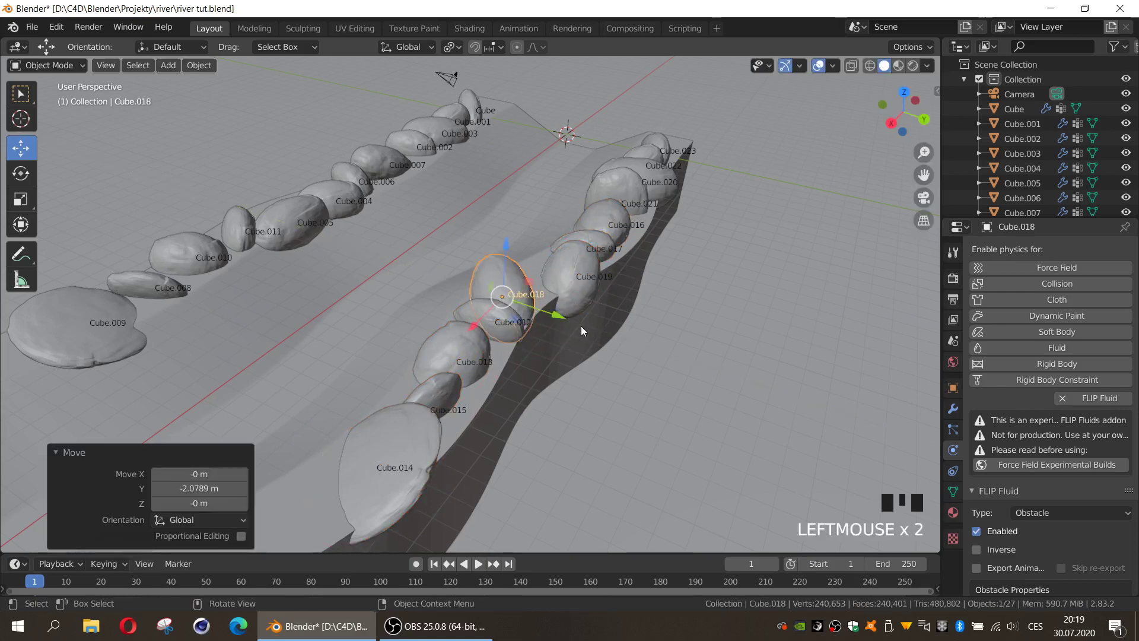
key("s")
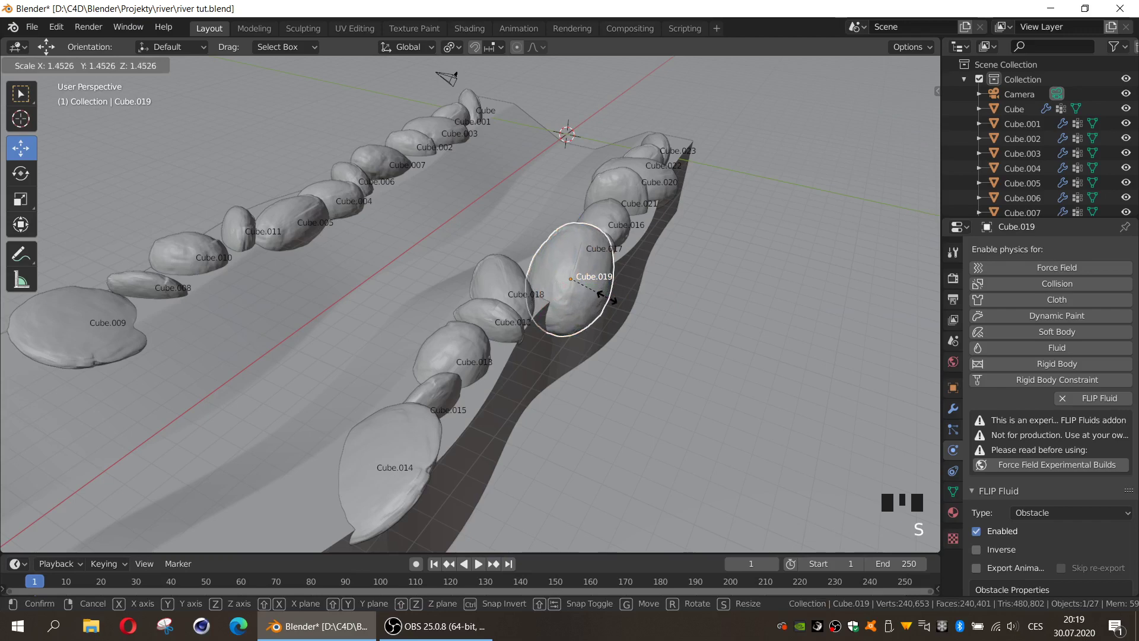
left_click(619, 288)
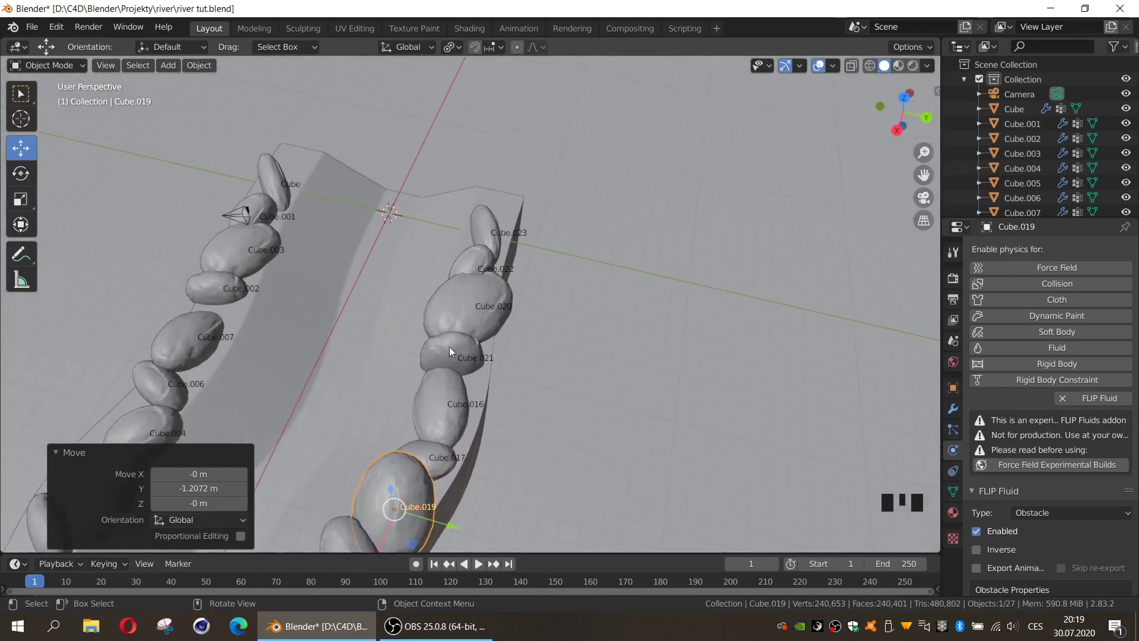
Enlarge and rotate the far-end rocks, including the last rock Cube.023
left_click(454, 350)
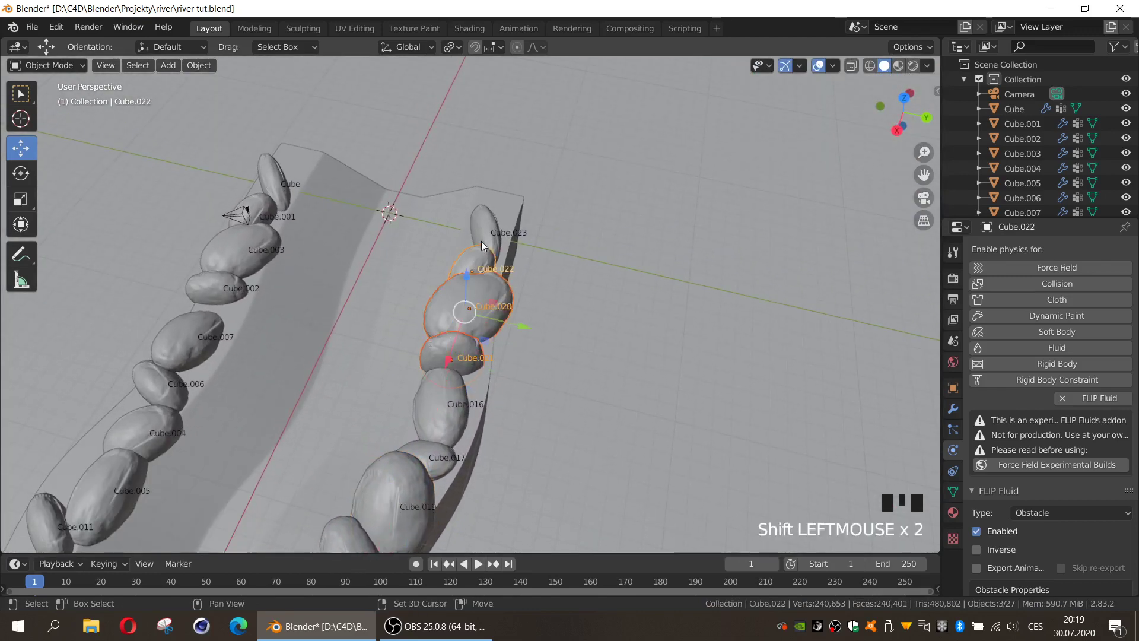
key("s")
key("r")
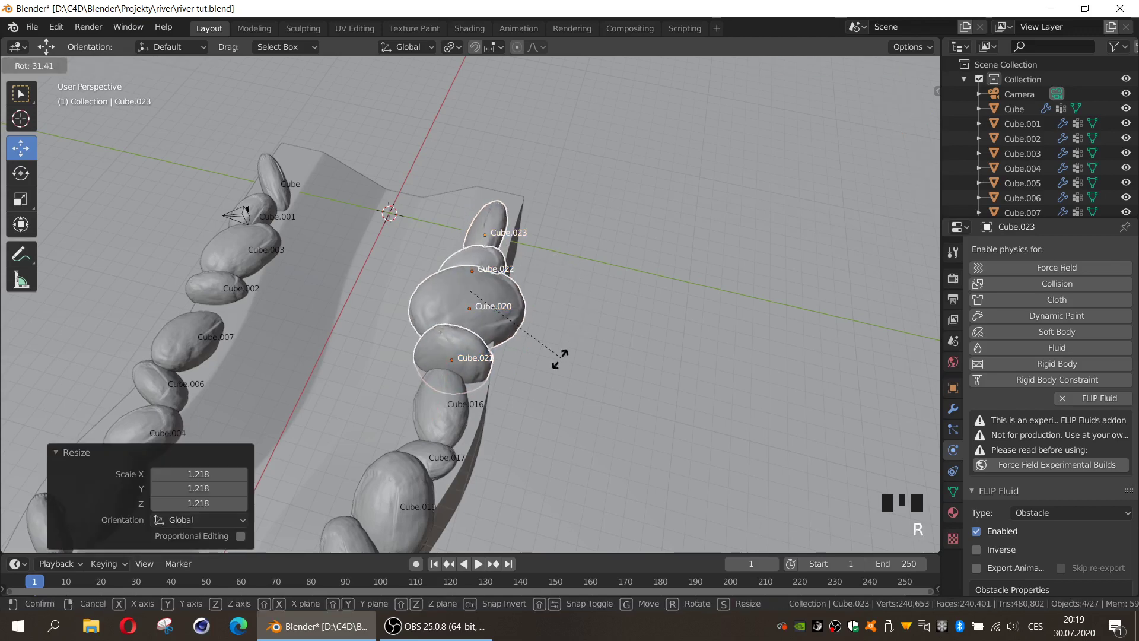
left_click(496, 241)
left_click(485, 230)
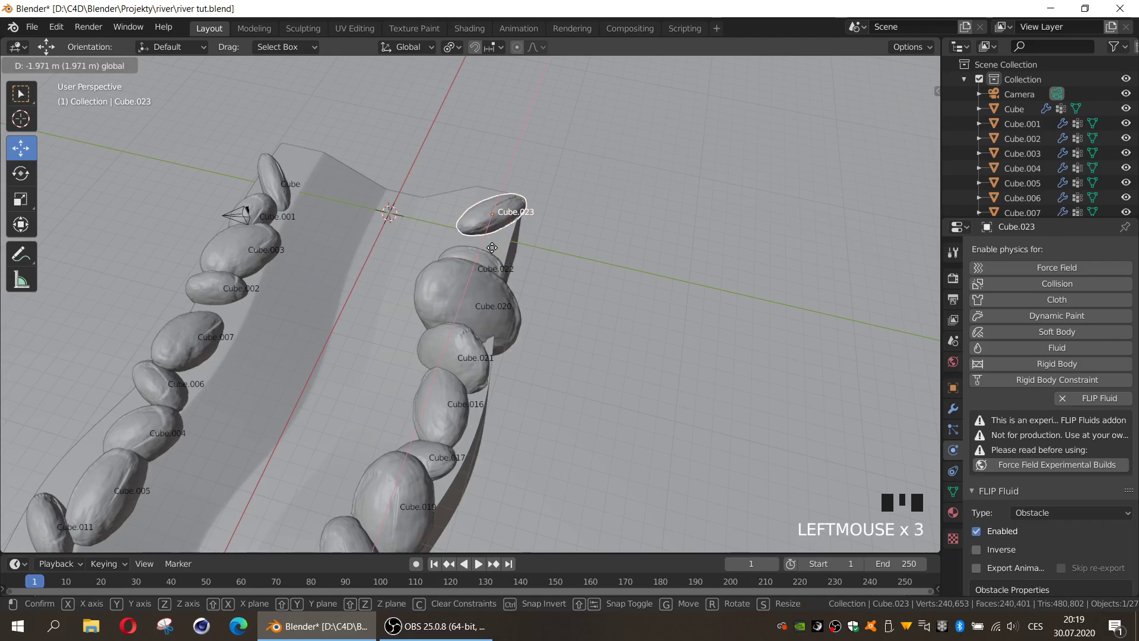
key("s")
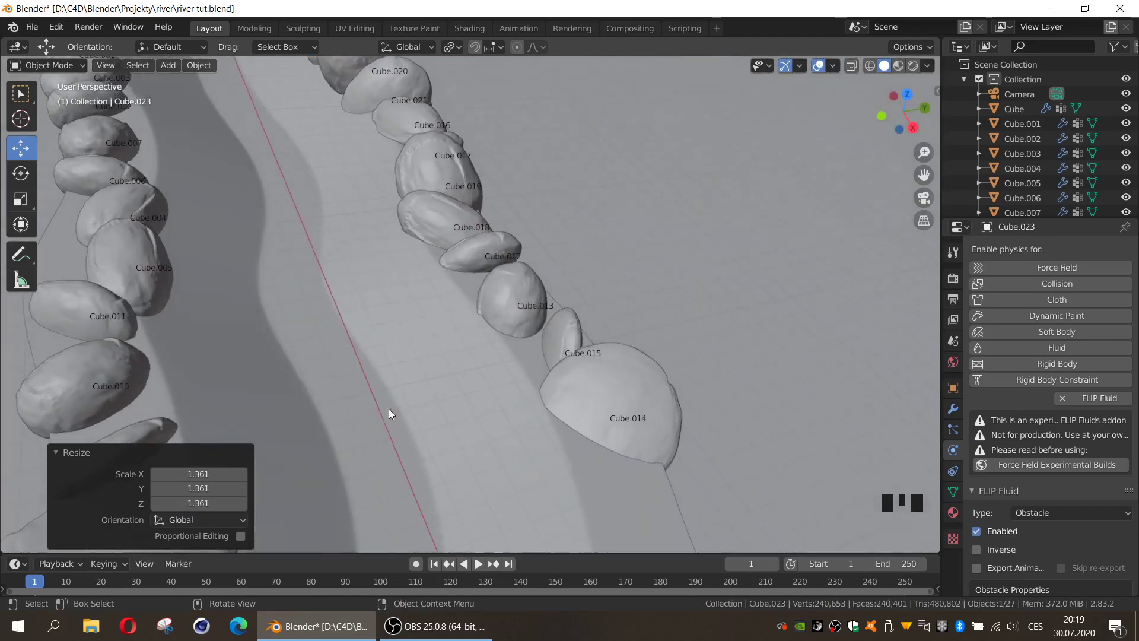
left_click(338, 401)
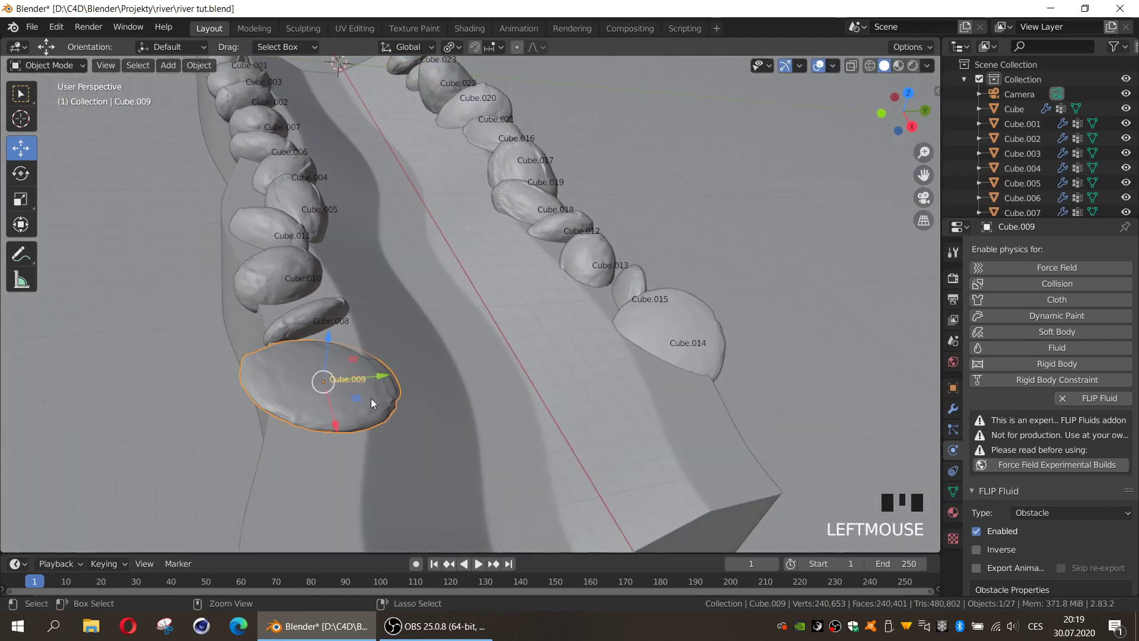
Paste one rock into the riverbed and two more rock copies mid-river
key("ctrl+v")
left_click(380, 372)
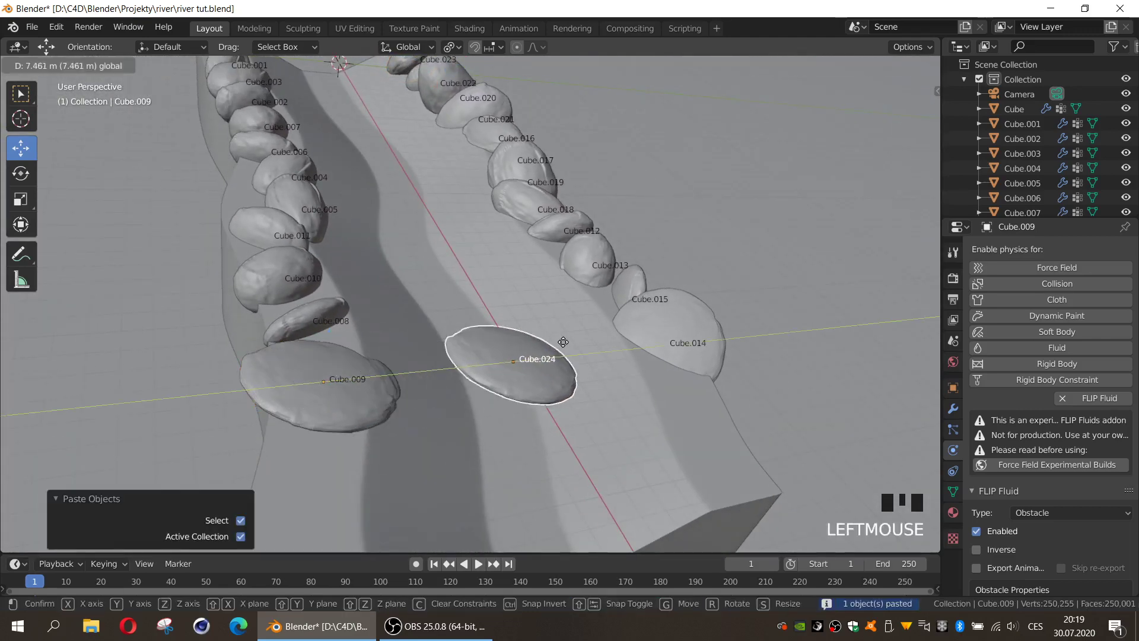
left_click(524, 322)
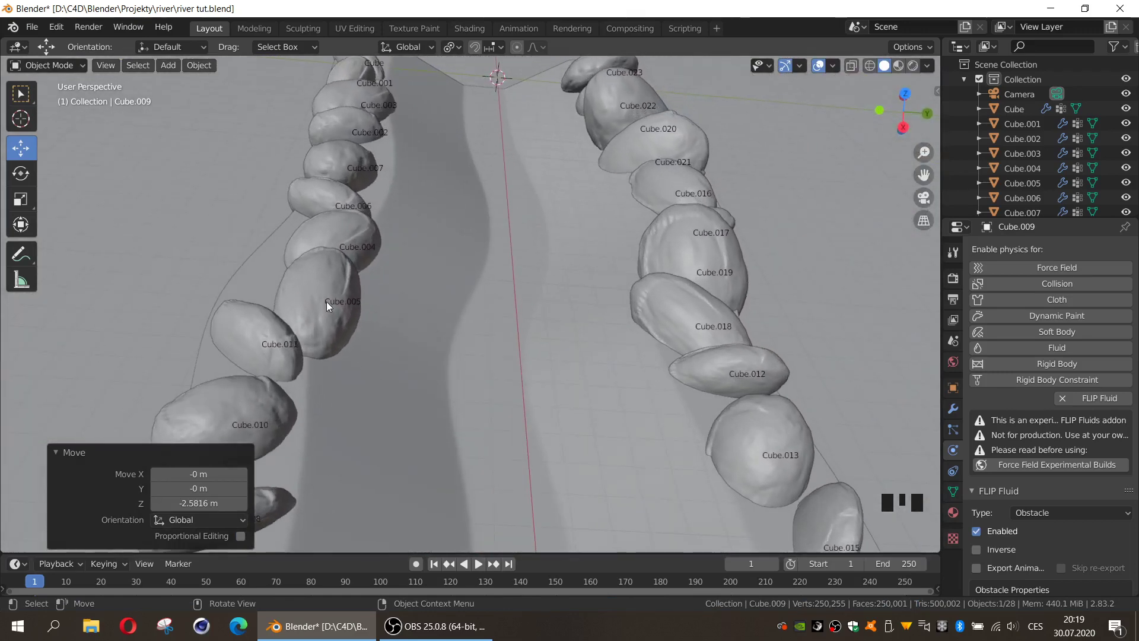
left_click(330, 305)
left_click(393, 242)
key("ctrl+v")
left_click(383, 252)
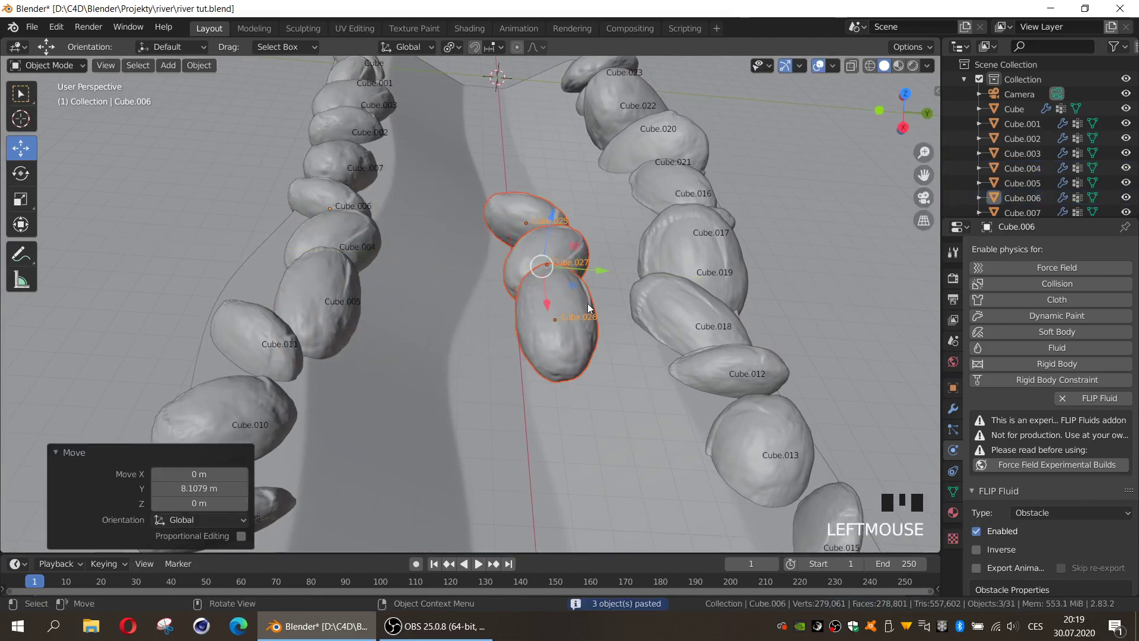
Spread the pasted rocks Cube.025, Cube.026 and Cube.027 to separate spots in the river
left_click(545, 233)
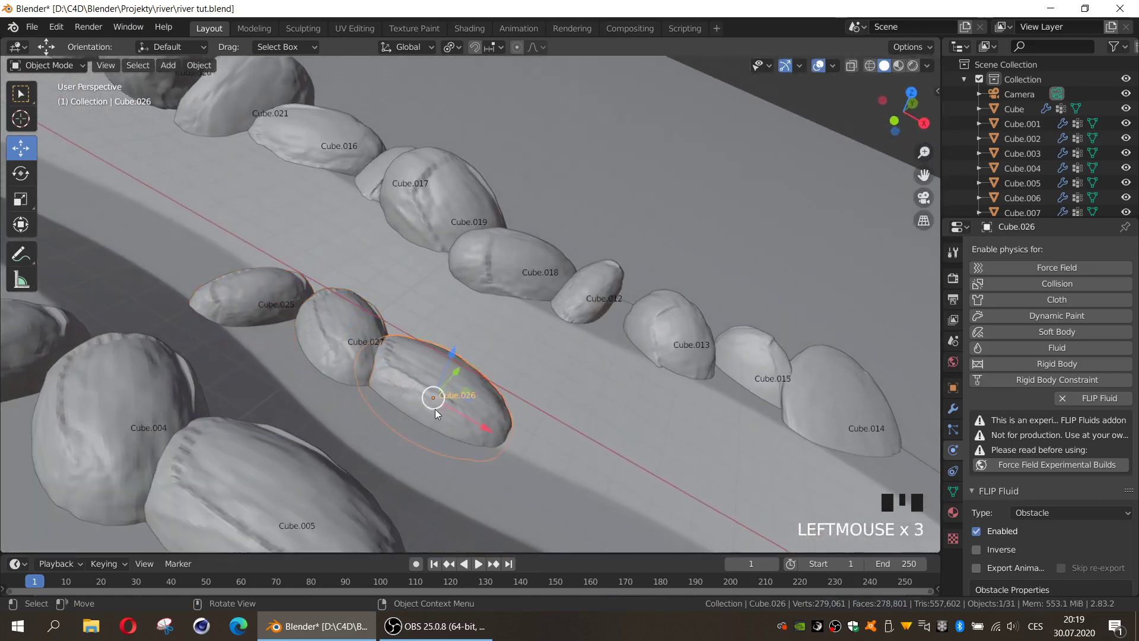
left_click(544, 427)
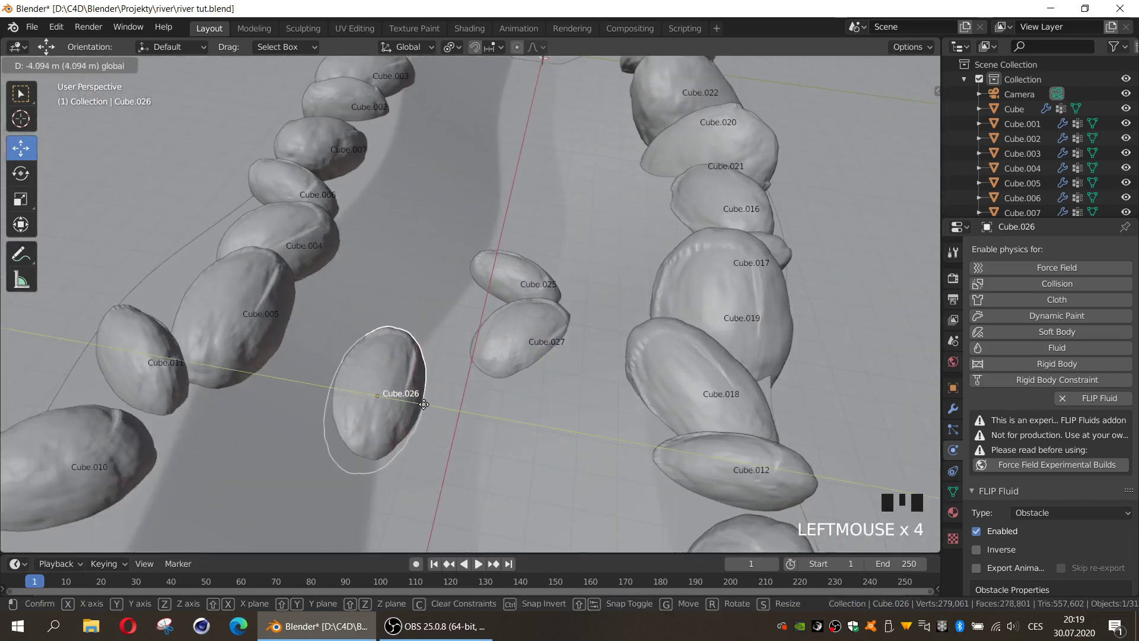
left_click(546, 353)
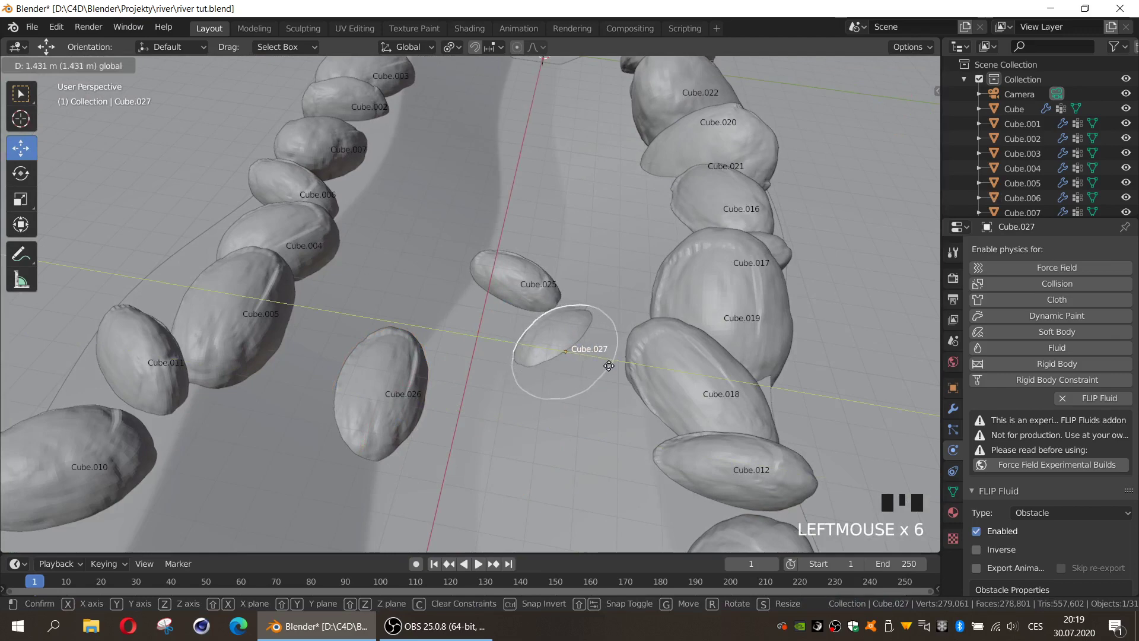
left_click(526, 288)
left_click(520, 282)
left_click(582, 198)
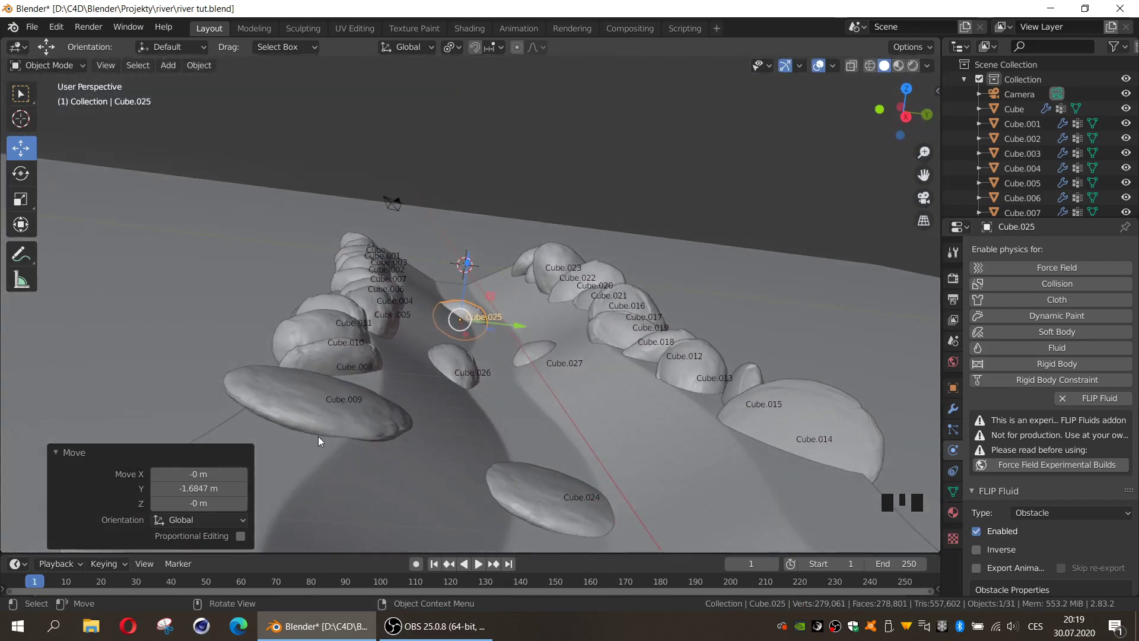
Stretch the flat rock Cube.009 taller and paste three more rock copies near the bank
left_click(366, 446)
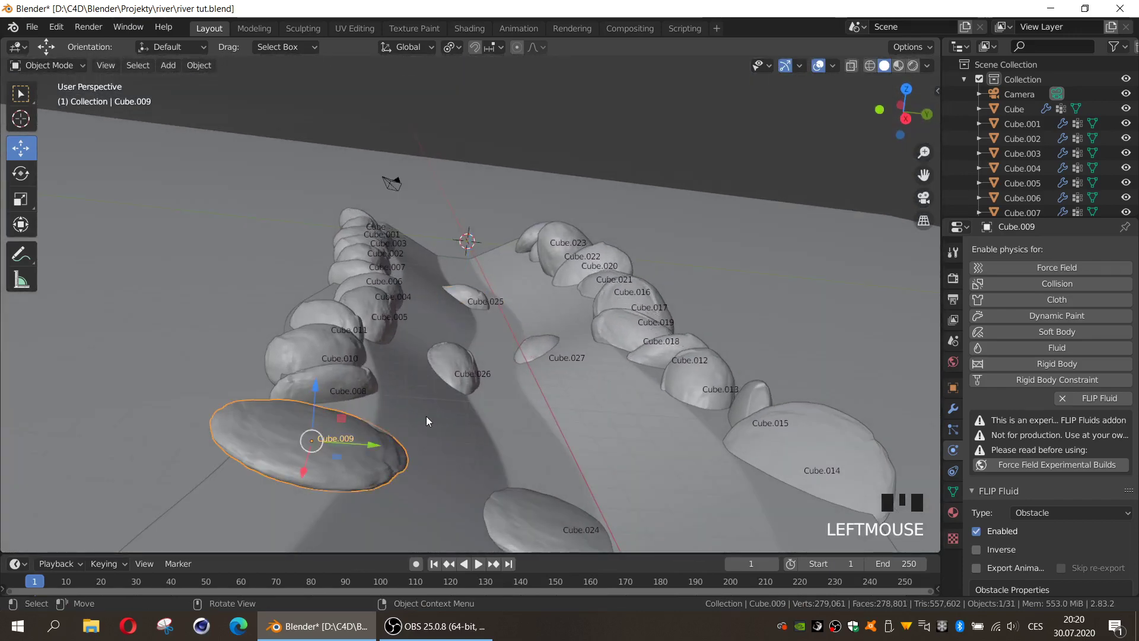
key("s")
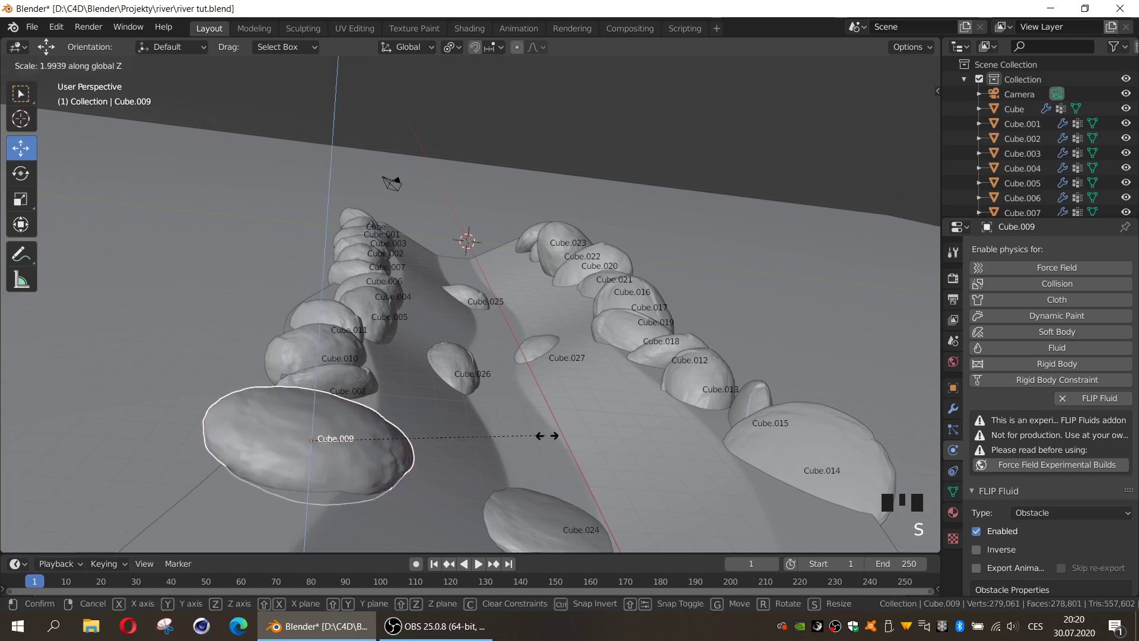
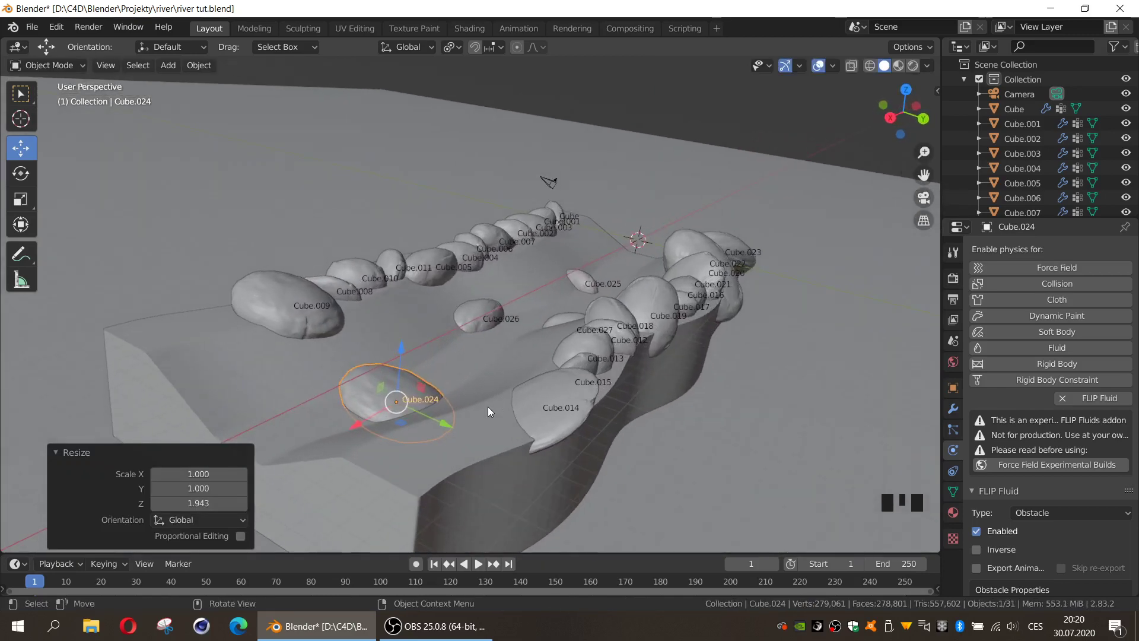
left_click(331, 313)
left_click(401, 290)
left_click(410, 287)
key("ctrl+v")
left_click(323, 297)
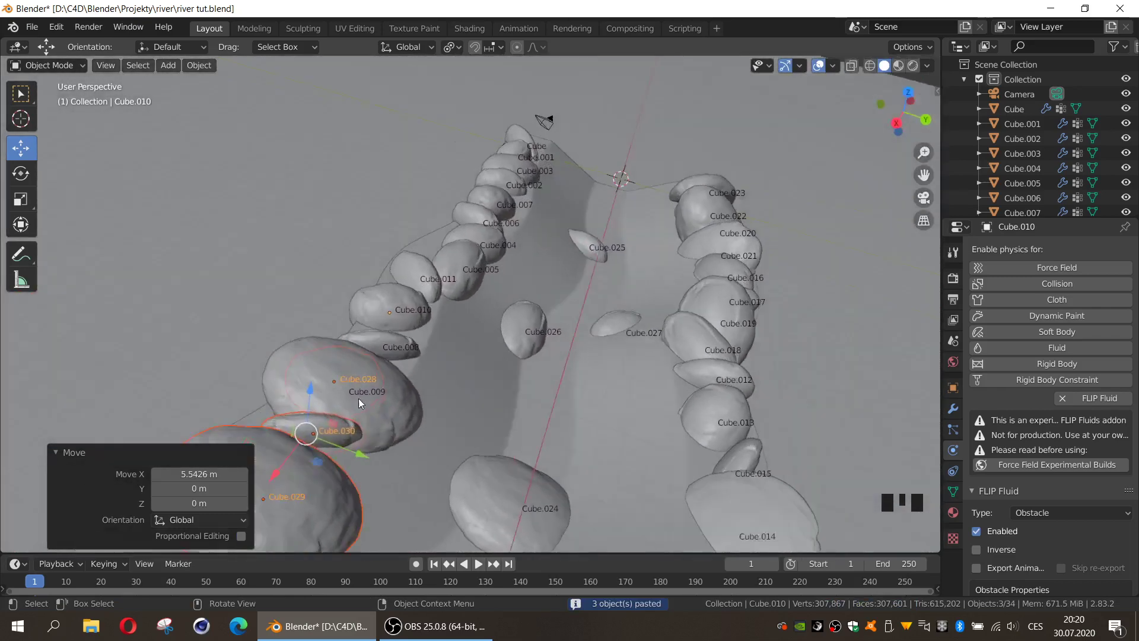
Set Cube.028 beside Cube.014, shrink Cube.029 to three-quarter size, and check in Rendered shading
left_click(500, 442)
left_click(526, 422)
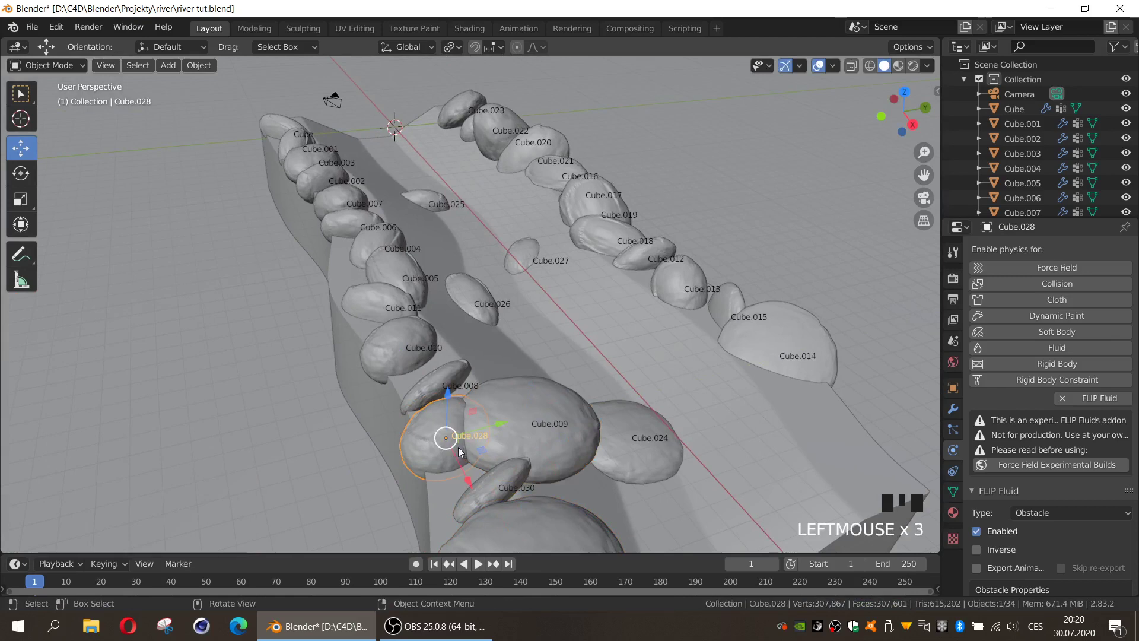
left_click(470, 469)
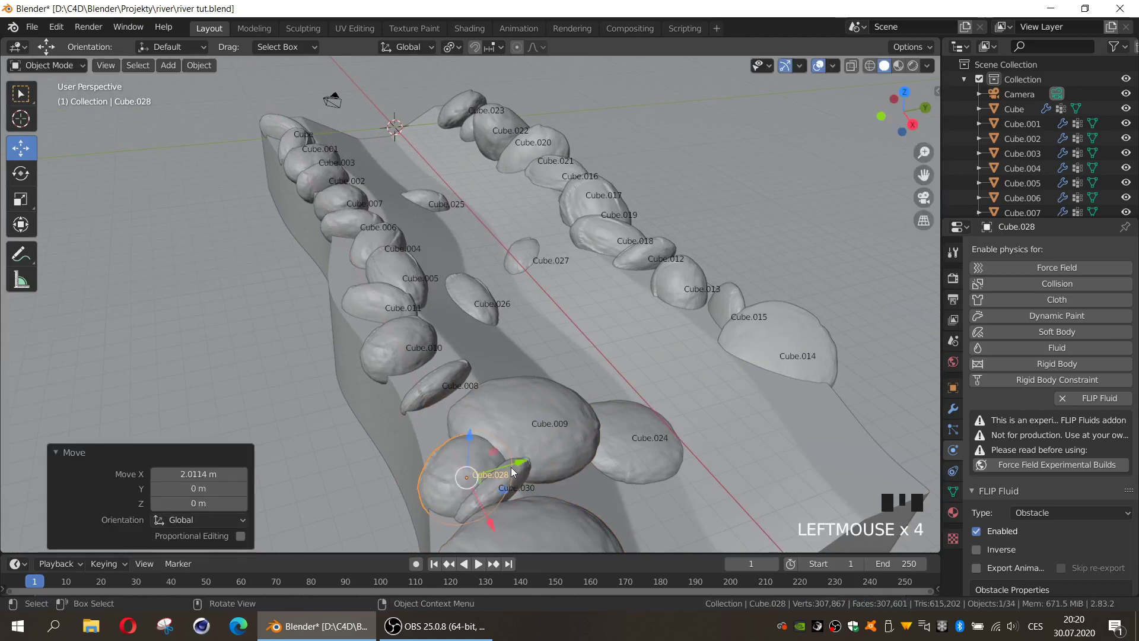
left_click(527, 460)
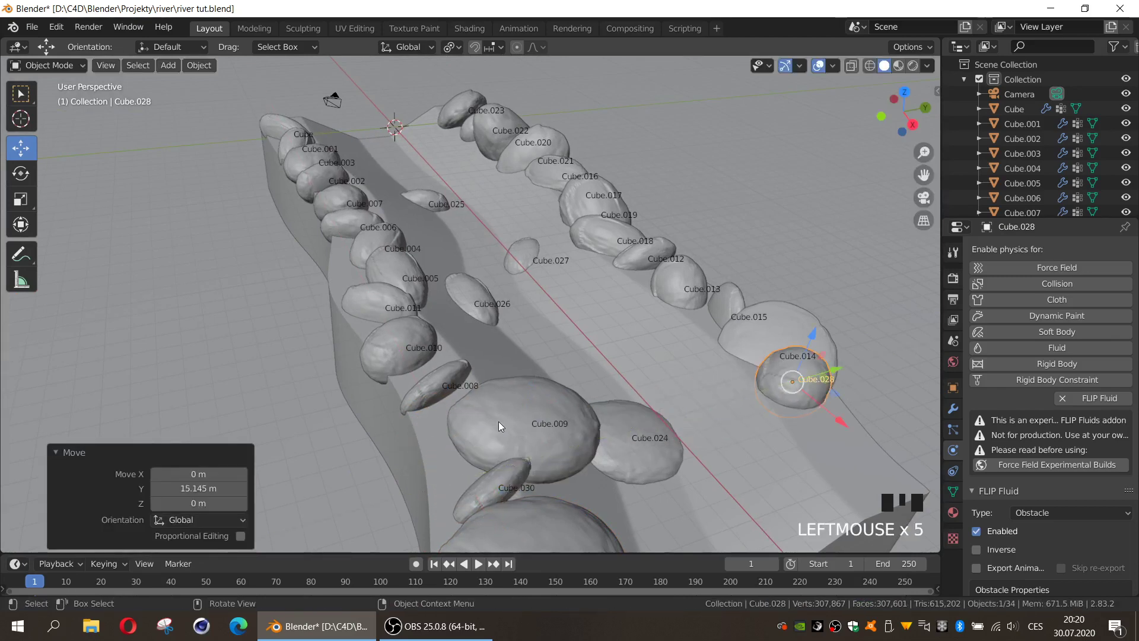
left_click(540, 423)
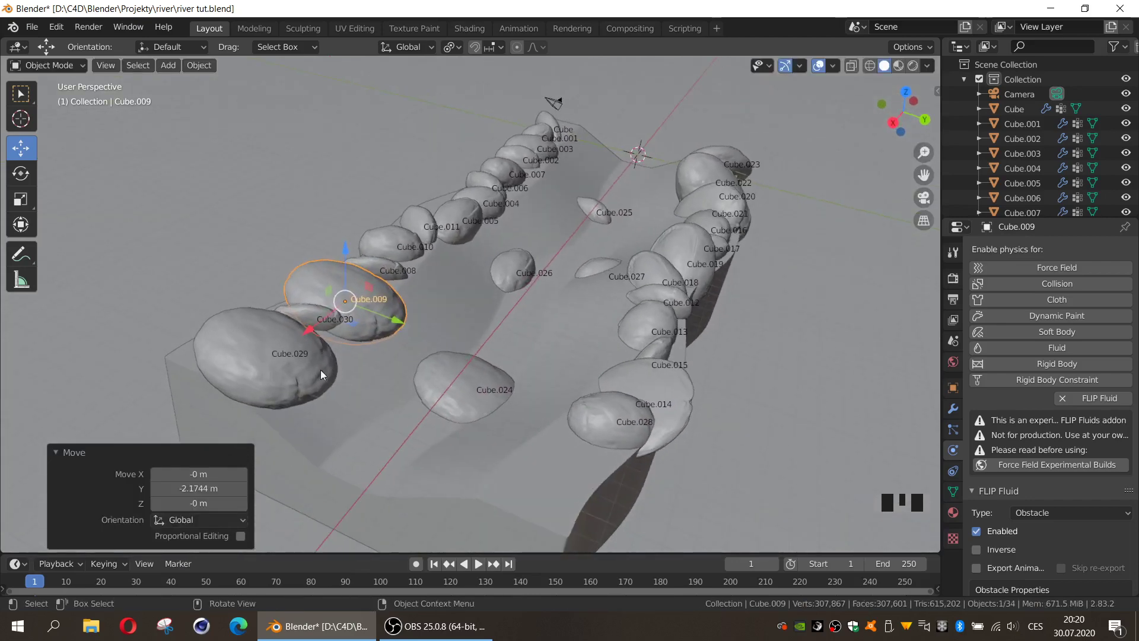
left_click(324, 371)
key("s")
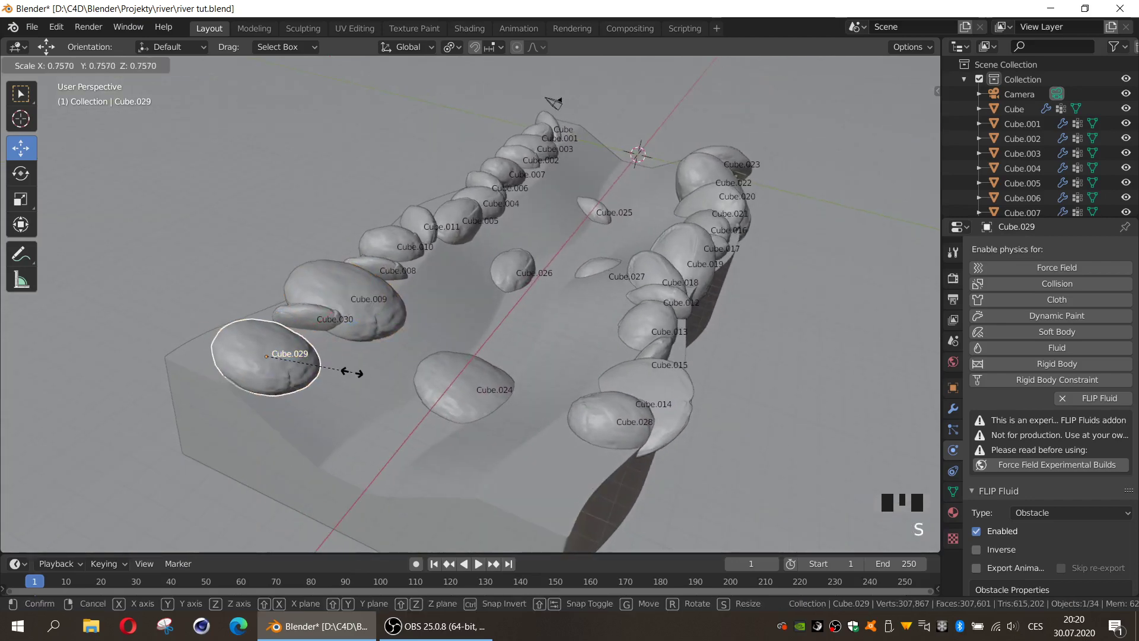
left_click(299, 371)
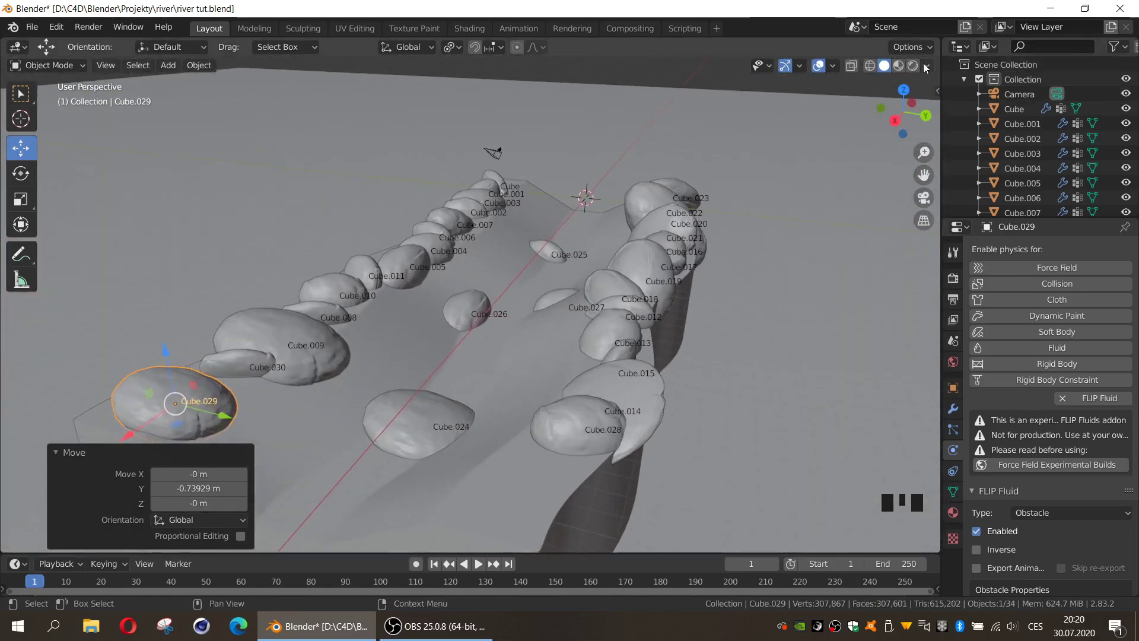
left_click_drag(919, 69, 760, 286)
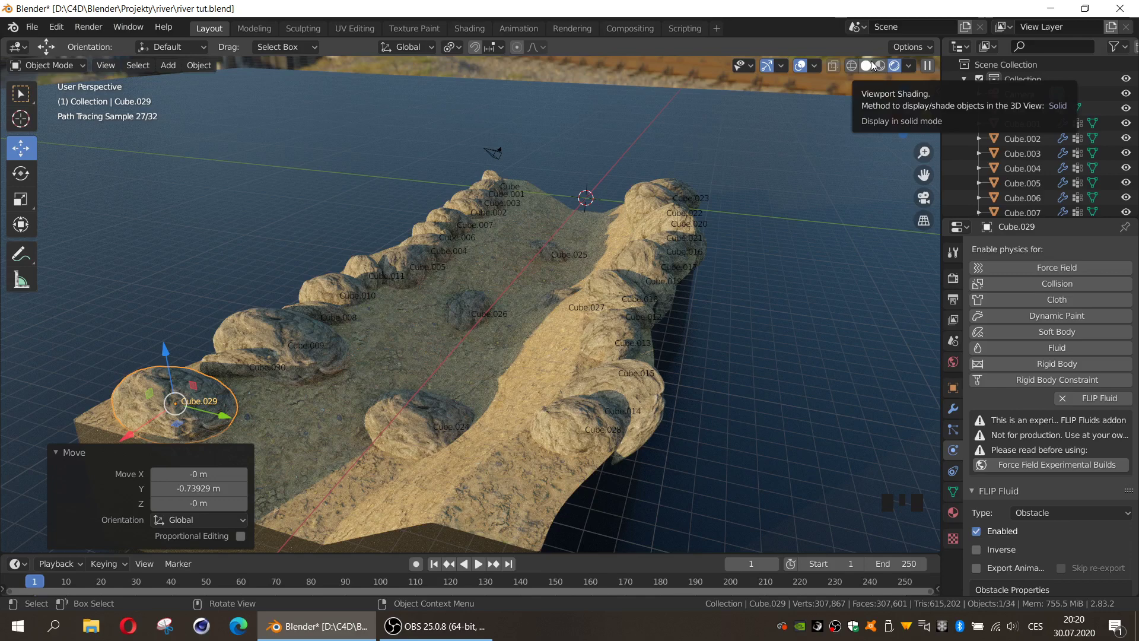
Back in Solid shading, rescale Cube.014 along its height and width
left_click(875, 68)
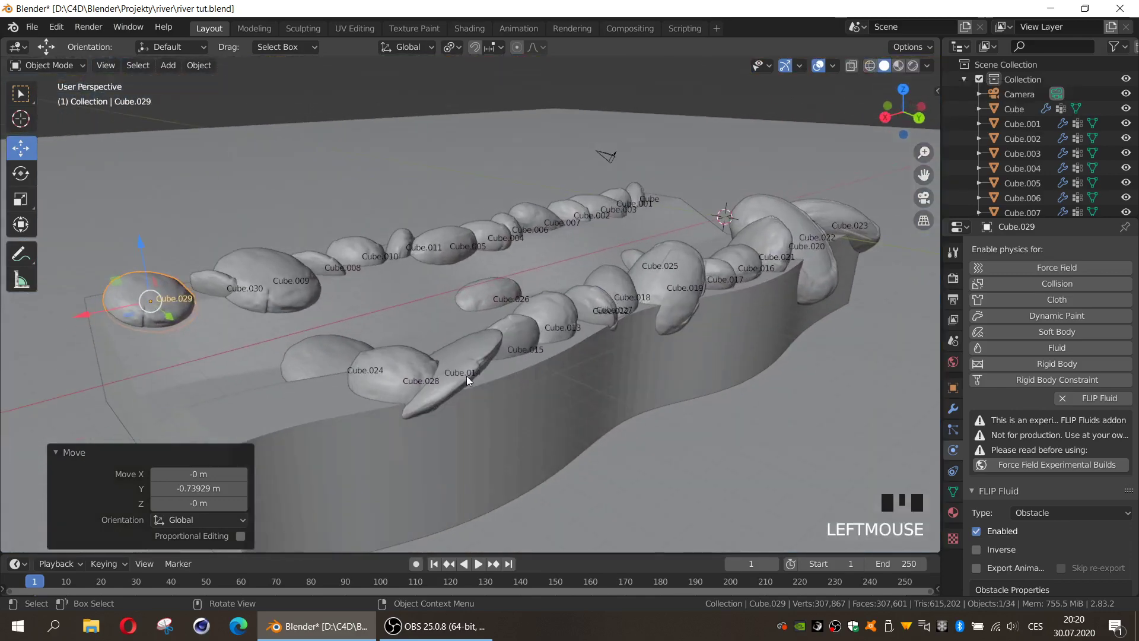
left_click(481, 384)
key("s")
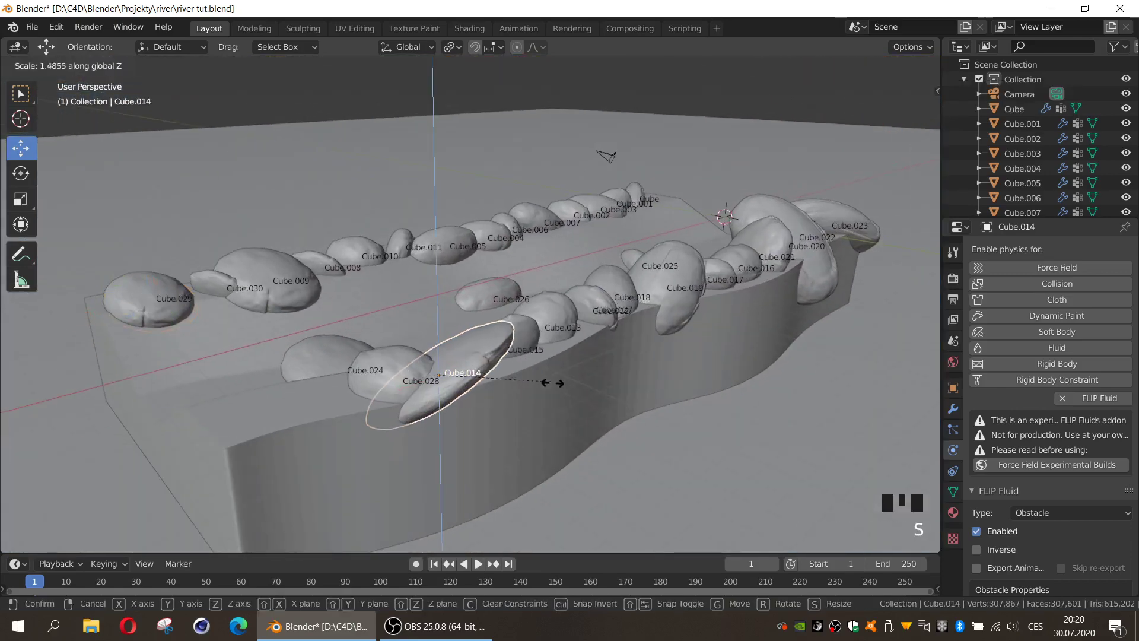
key("s")
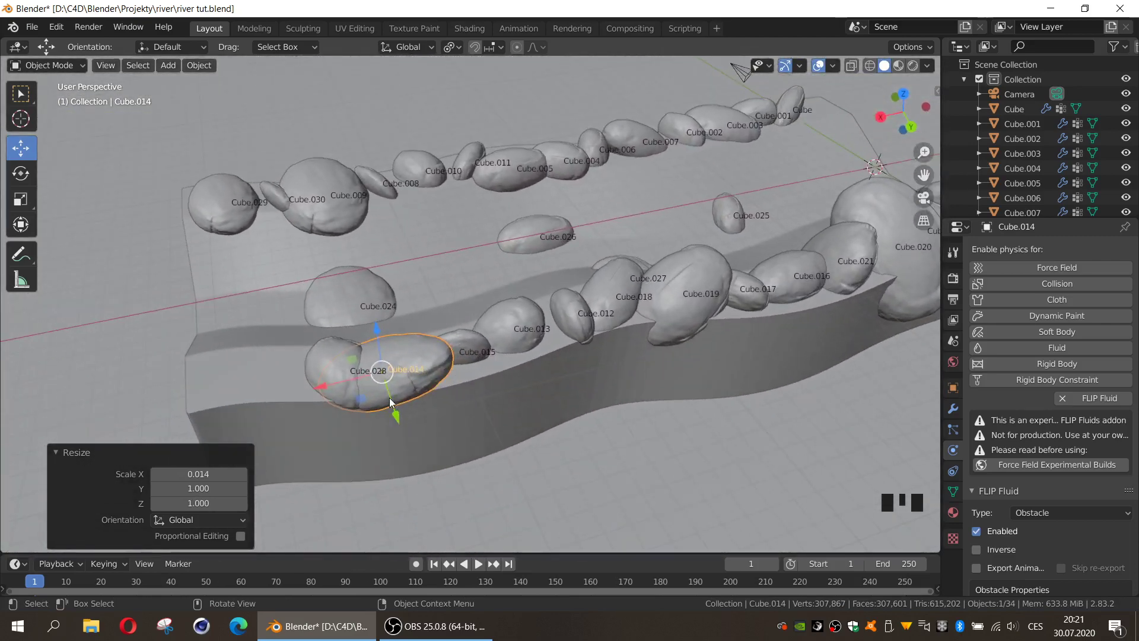
left_click(354, 377)
Tuck Cube.028 beside Cube.014 and paste a copy, Cube.031, at the near corner enlarged to 1.206 scale
left_click(300, 384)
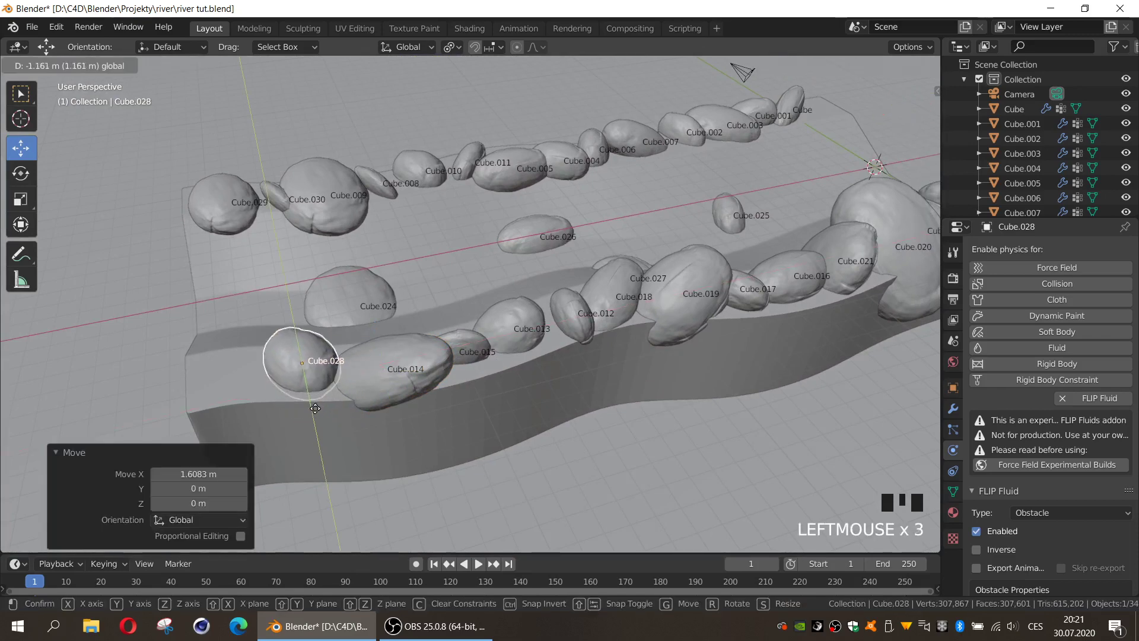
left_click(398, 370)
left_click(330, 369)
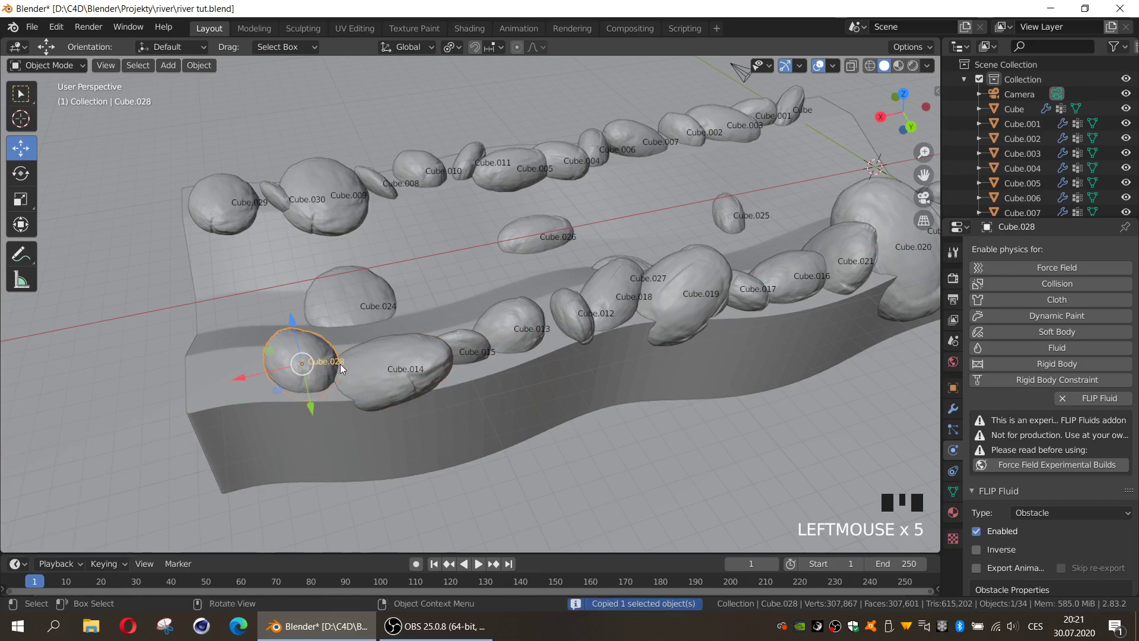
key("ctrl+v")
left_click(269, 372)
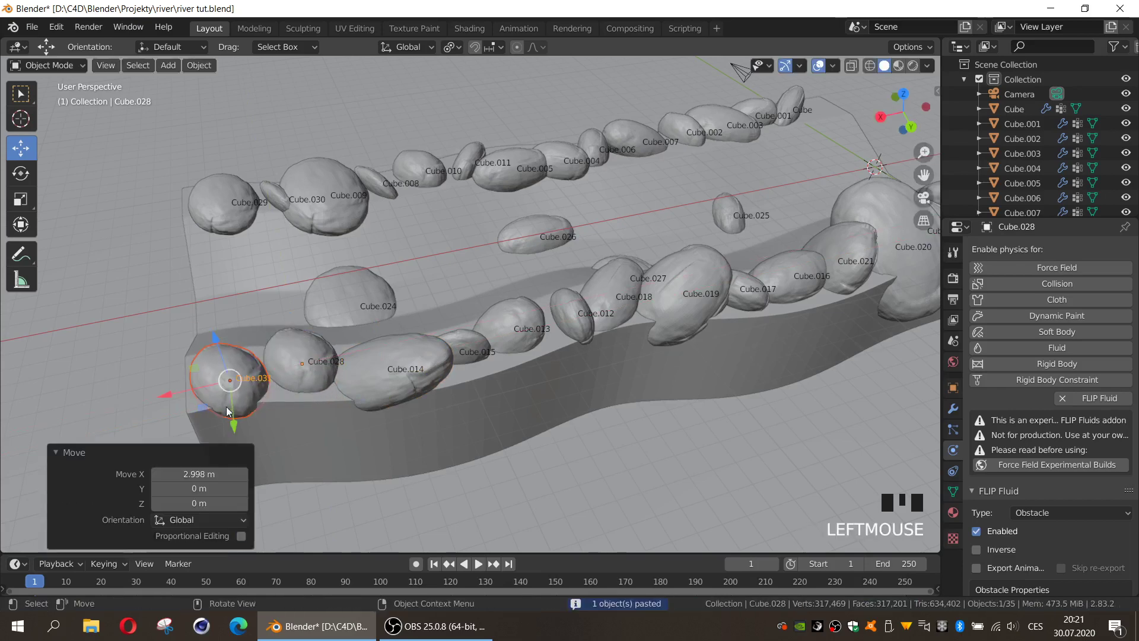
left_click(236, 408)
key("s")
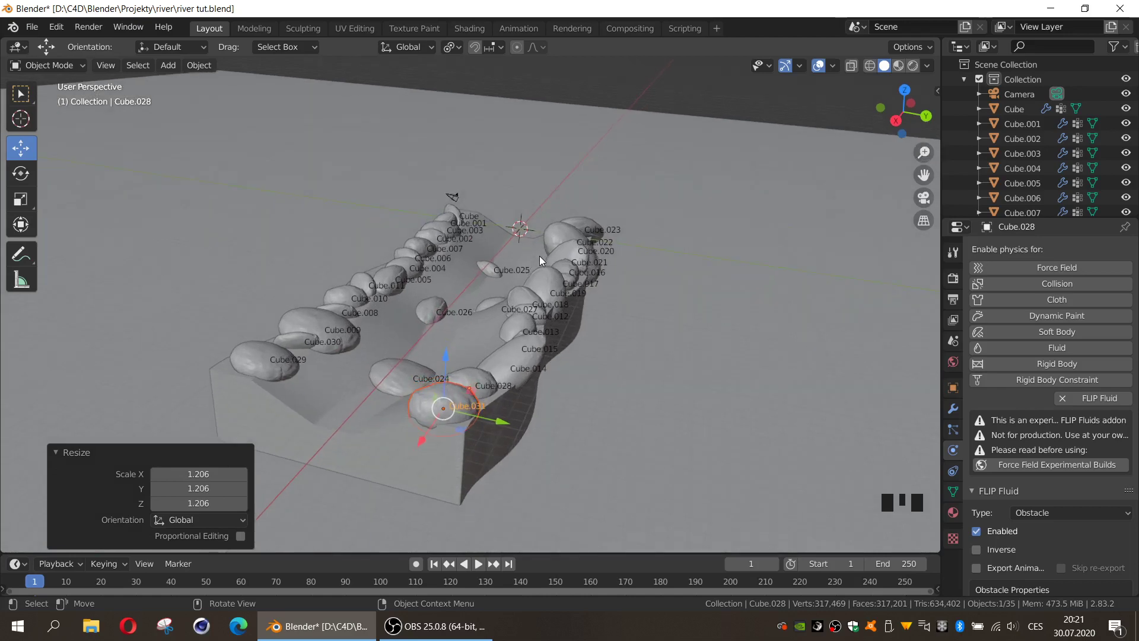
Look through the scene camera and raise its Clip End from 100 m to 500 m
key("ctrl+alt+KP_0")
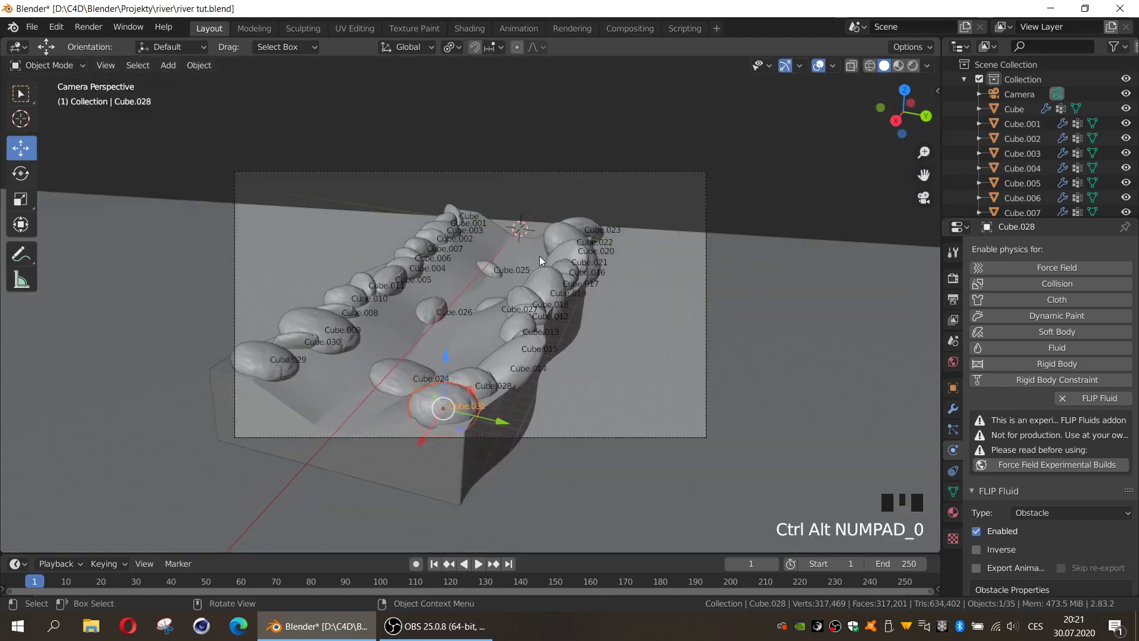
left_click(1026, 103)
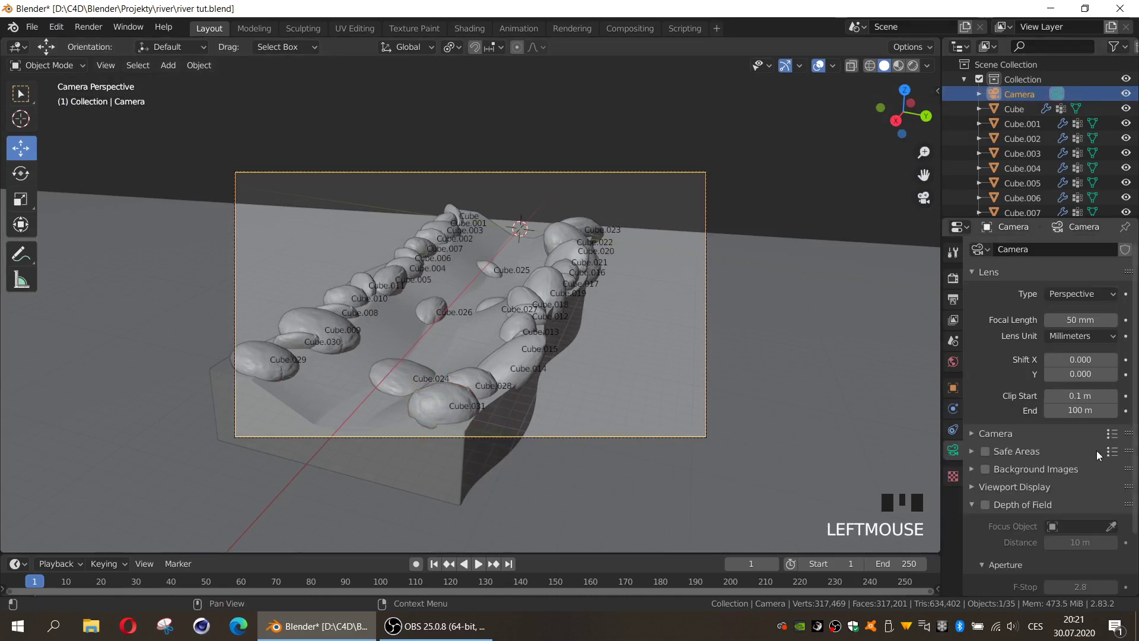
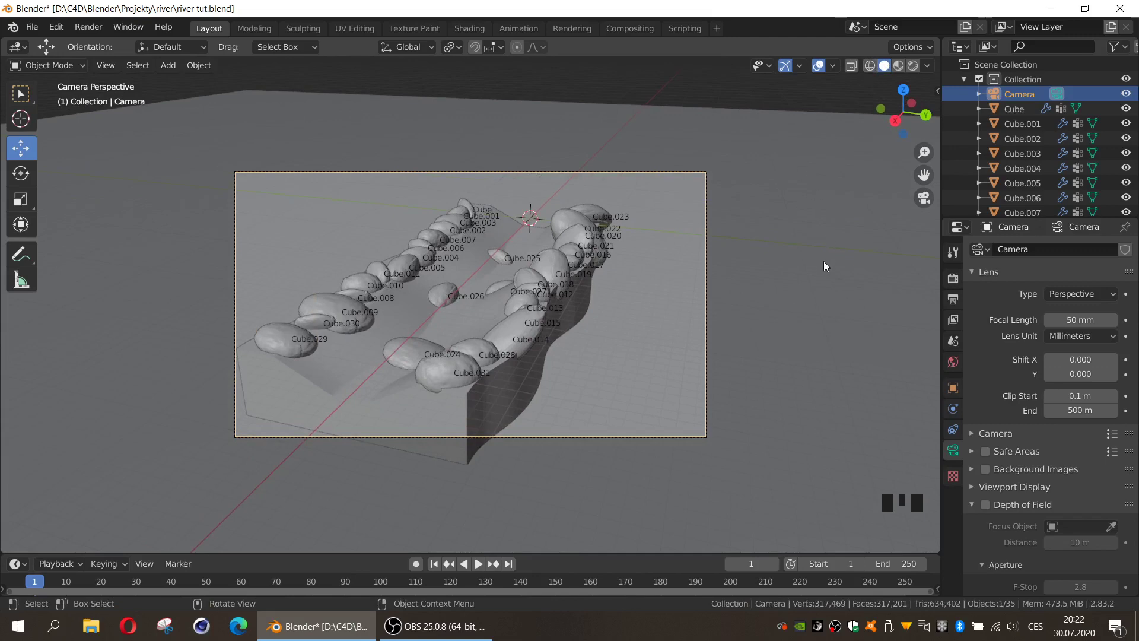
left_click_drag(737, 311, 637, 283)
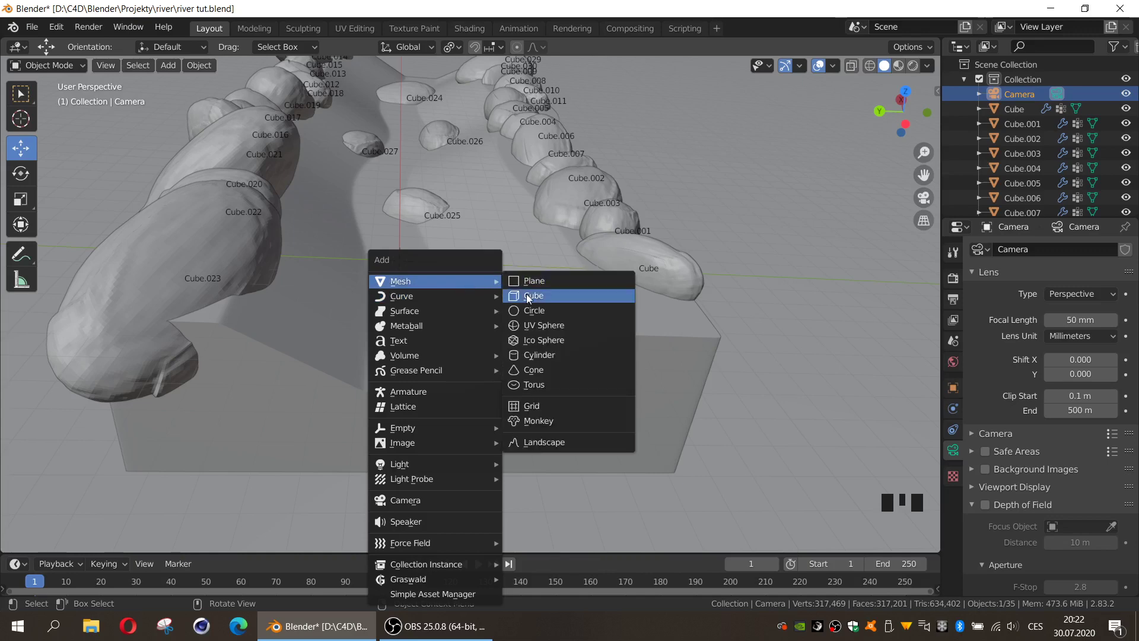
Add a new cube and raise it to bank level in side view
key("shift+a")
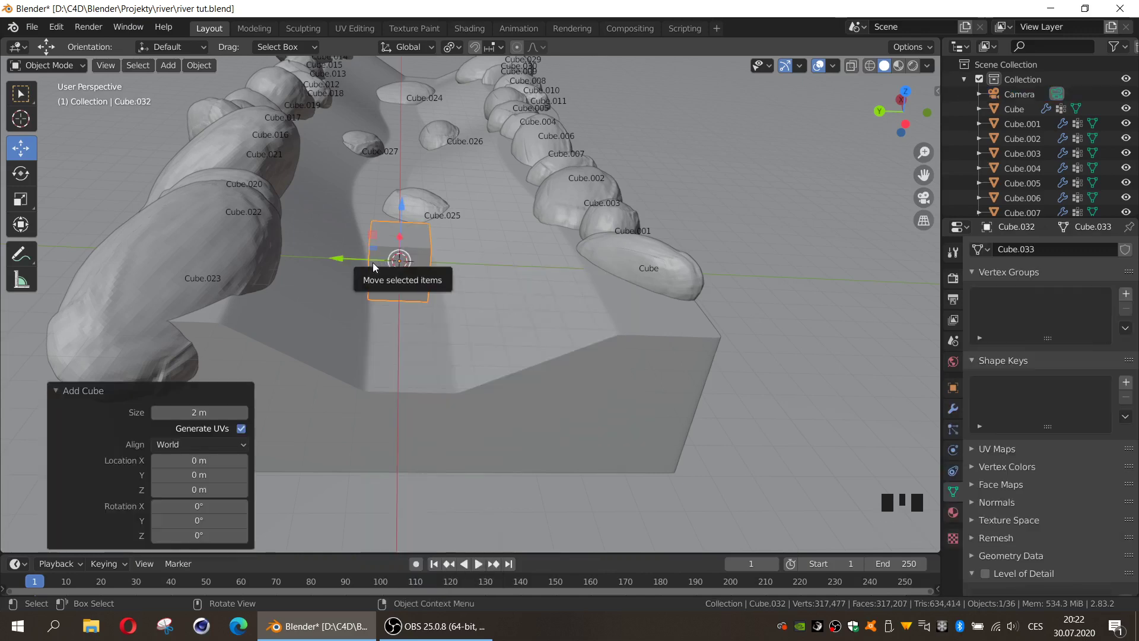
key("KP_1")
key("KP_3")
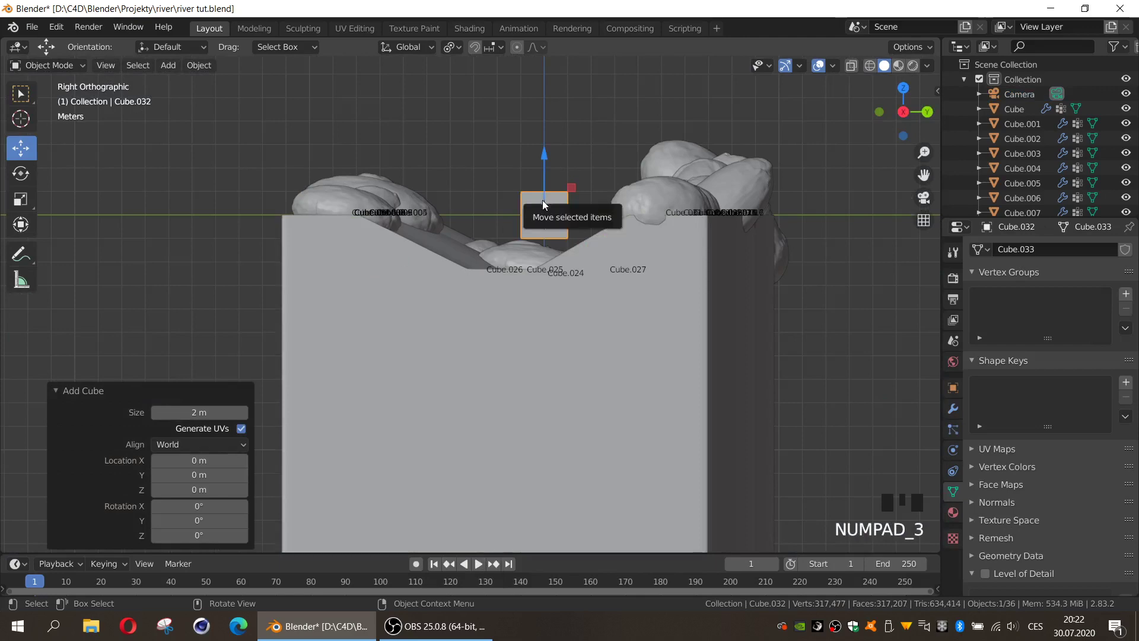
key("KP_1")
left_click_drag(395, 273, 378, 232)
left_click(383, 223)
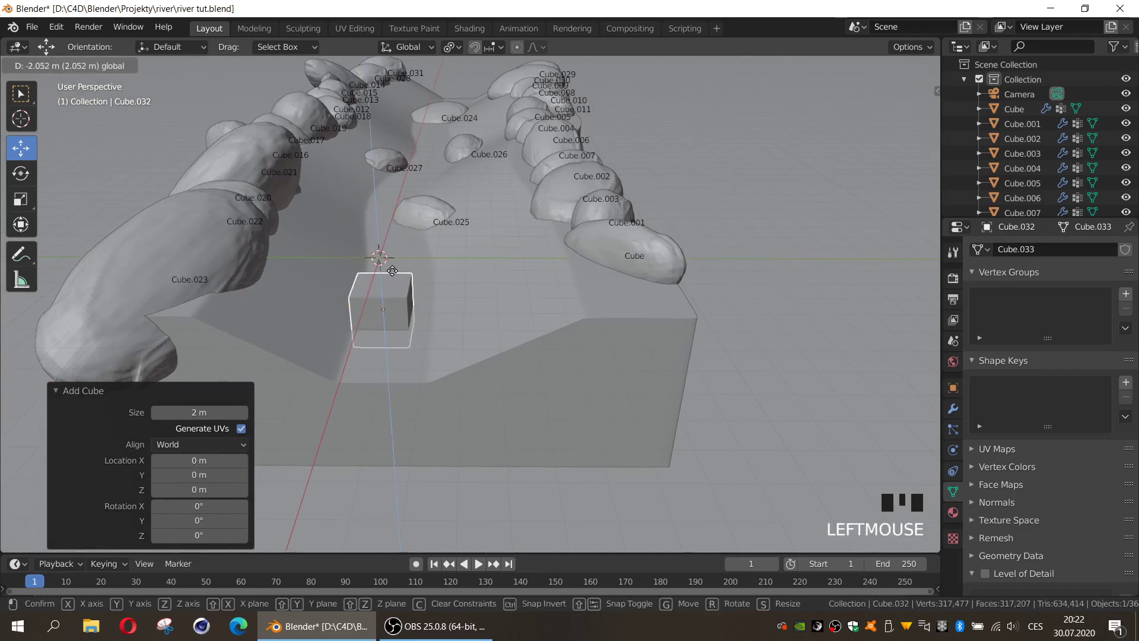
Stretch the cube across the river width and settle its position at the channel's near end
key("s")
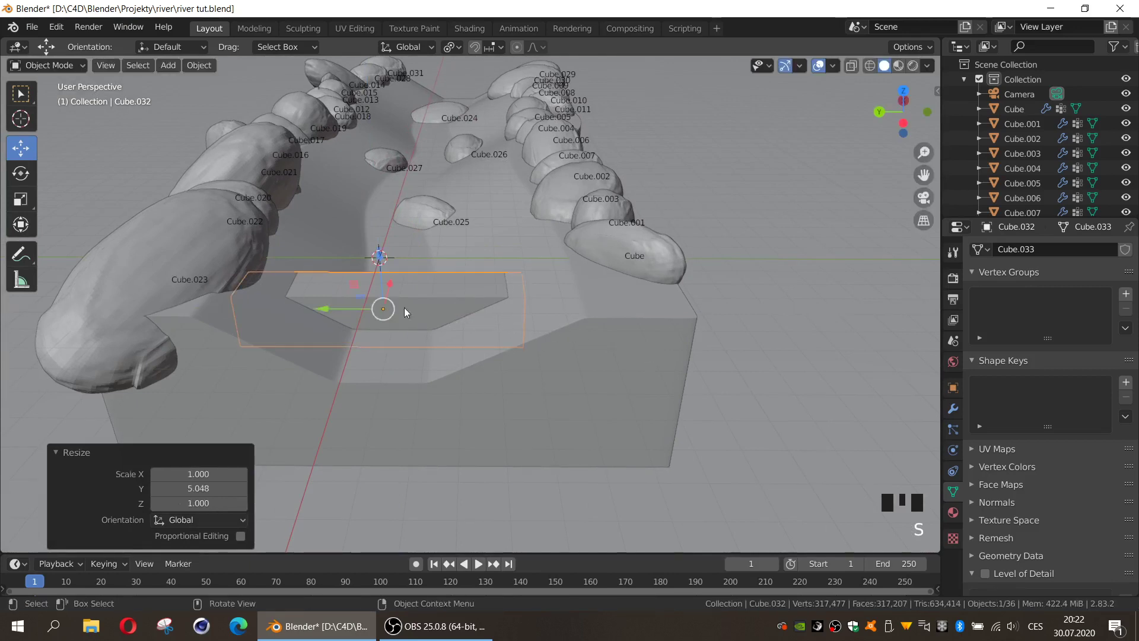
left_click(351, 305)
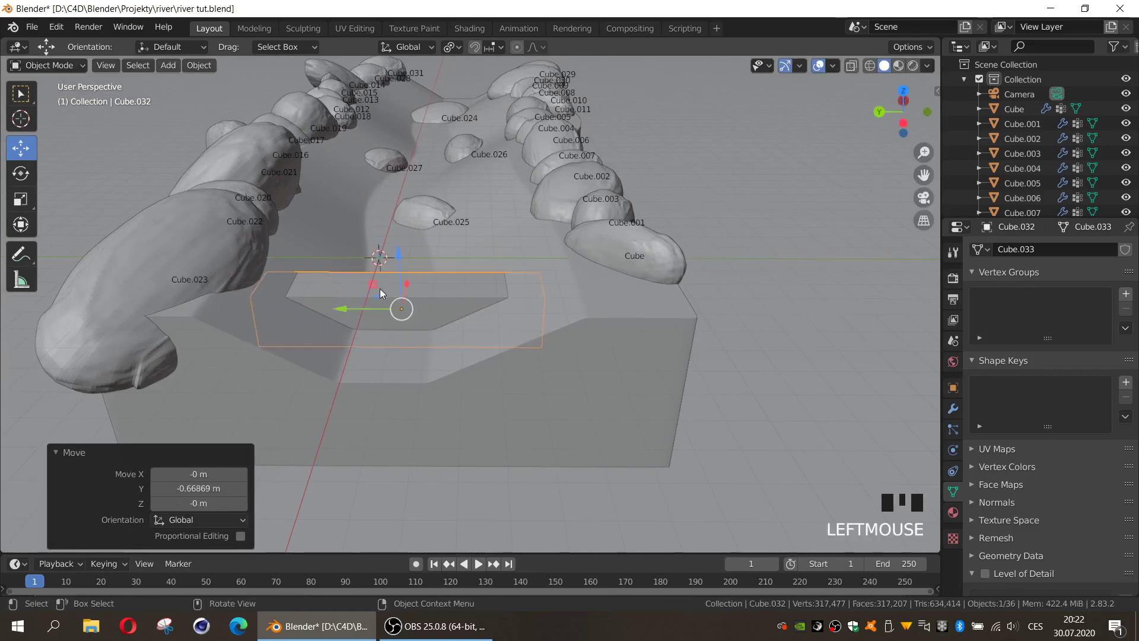
left_click(403, 246)
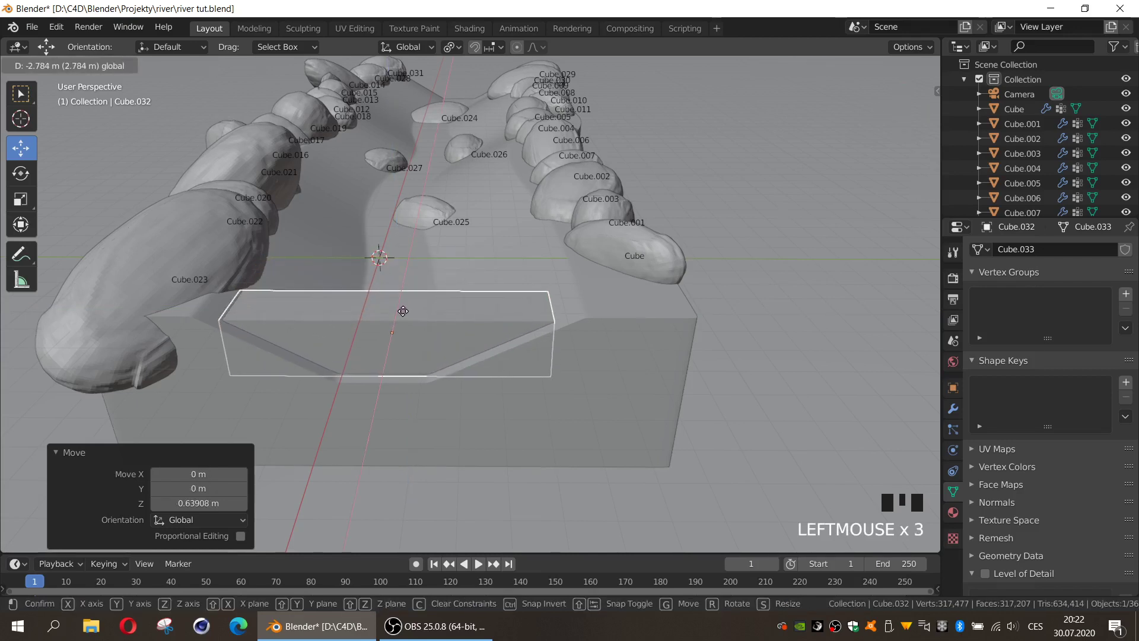
left_click(366, 330)
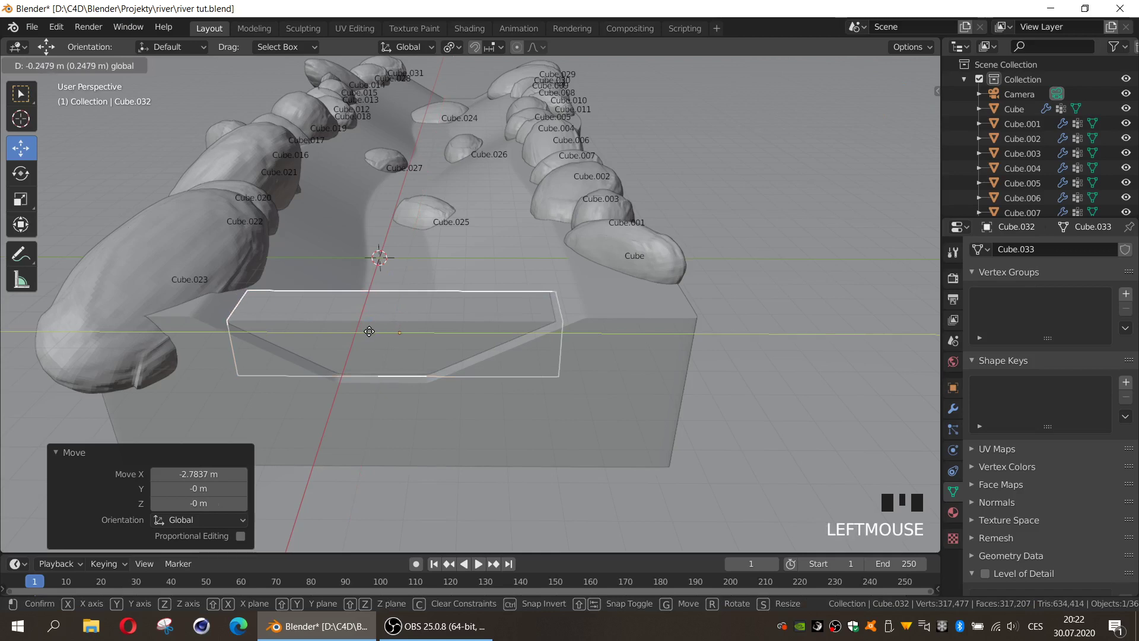
left_click(400, 284)
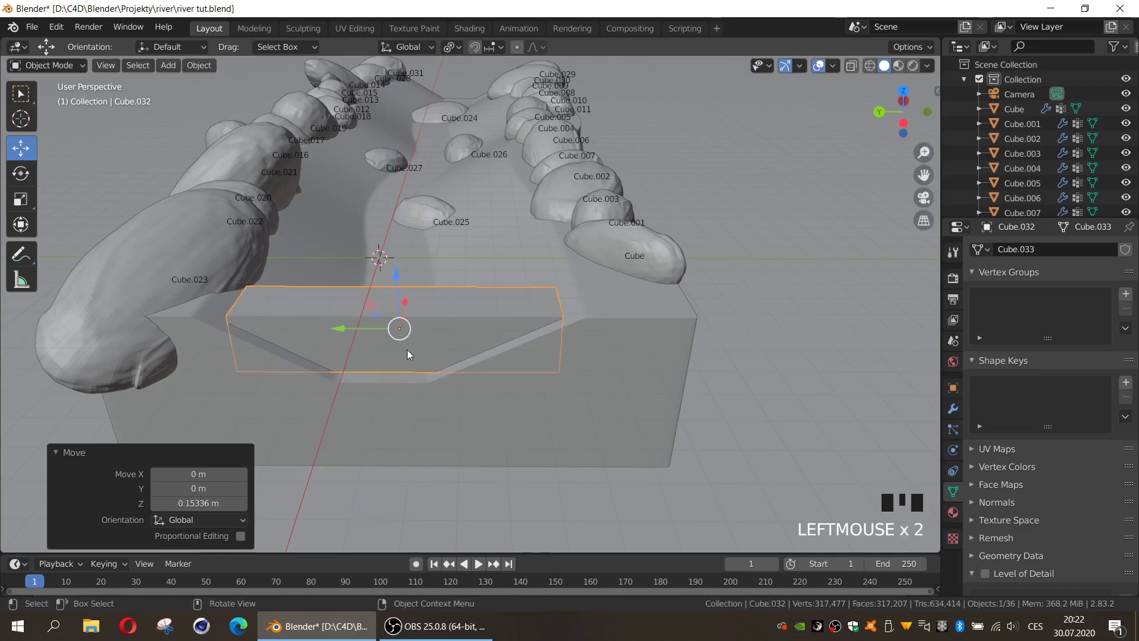
left_click(406, 307)
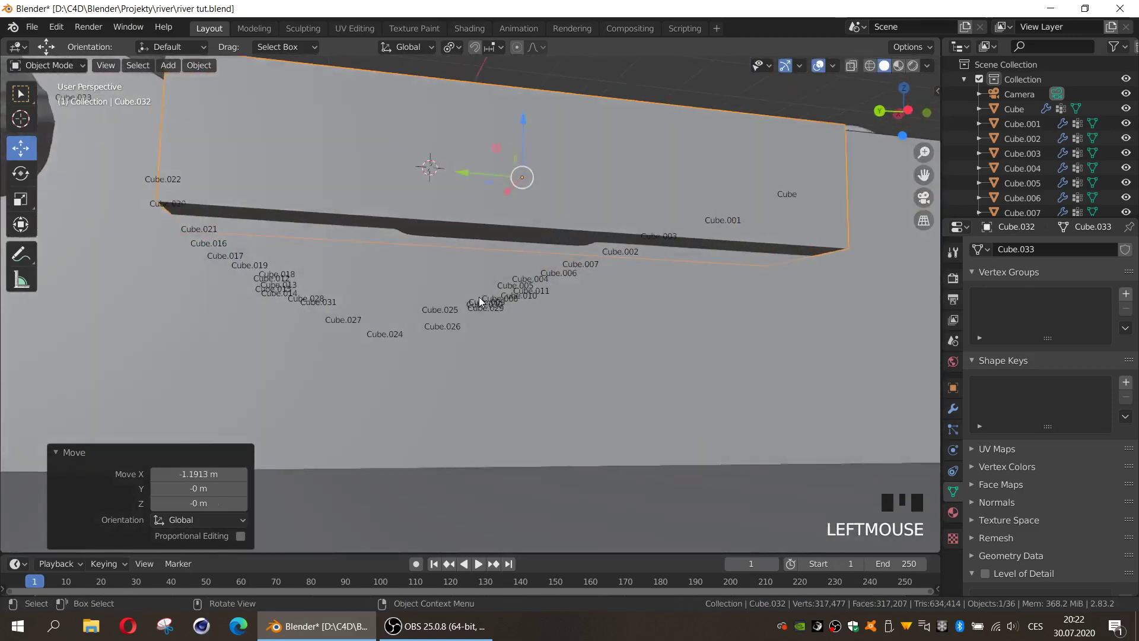
Narrow Cube.032's top face in Edit Mode, then shift and raise the whole panel
key("Tab")
left_click(515, 194)
key("s")
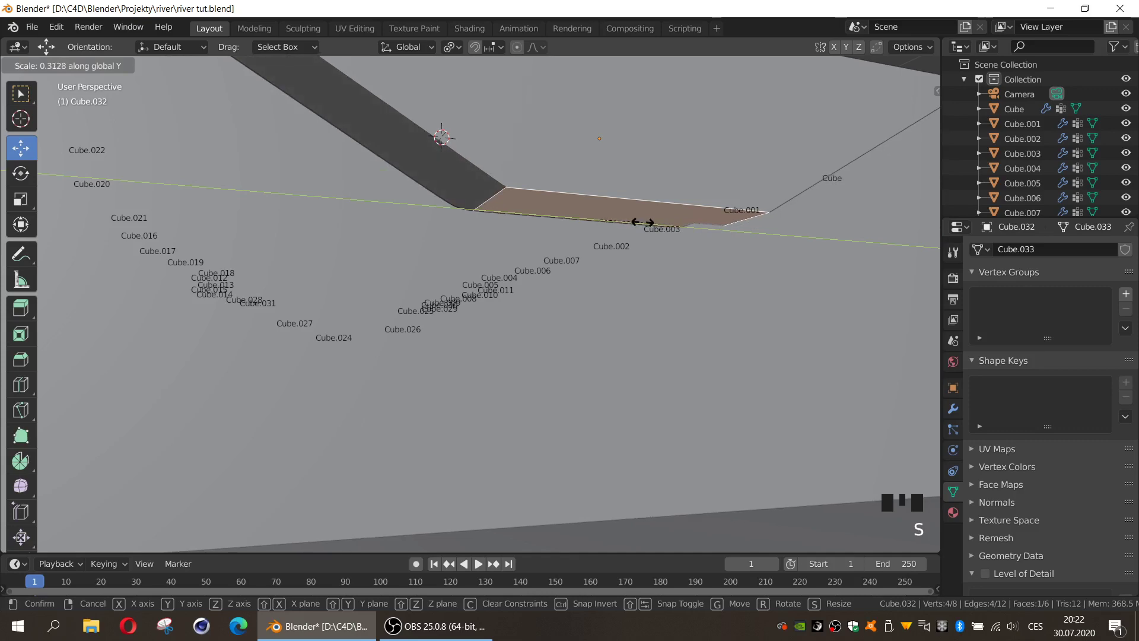
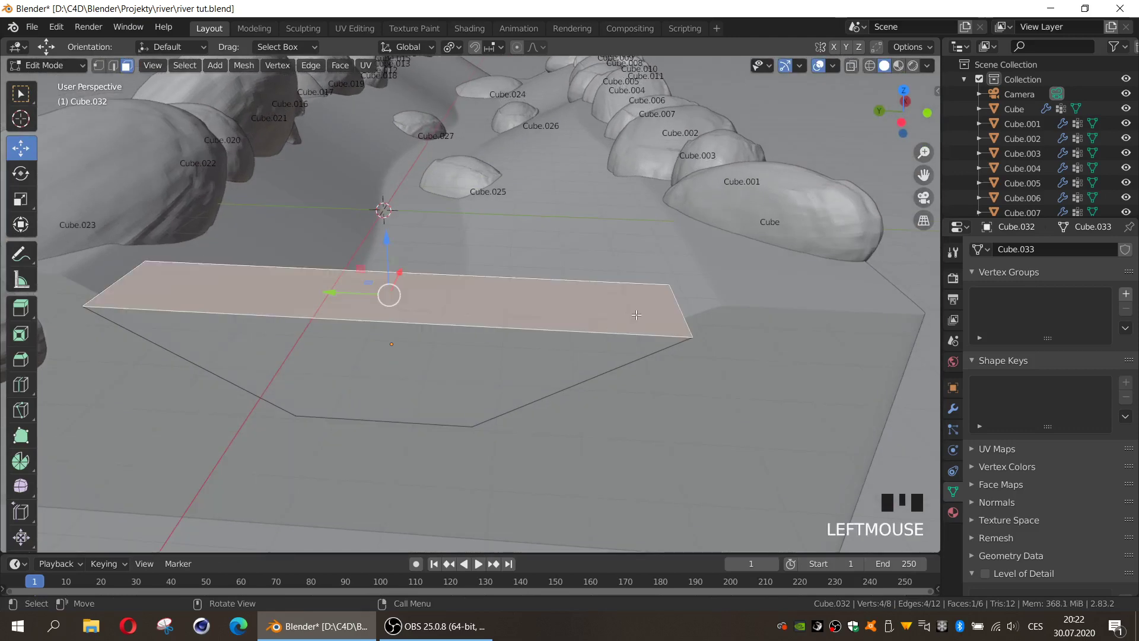
key("s")
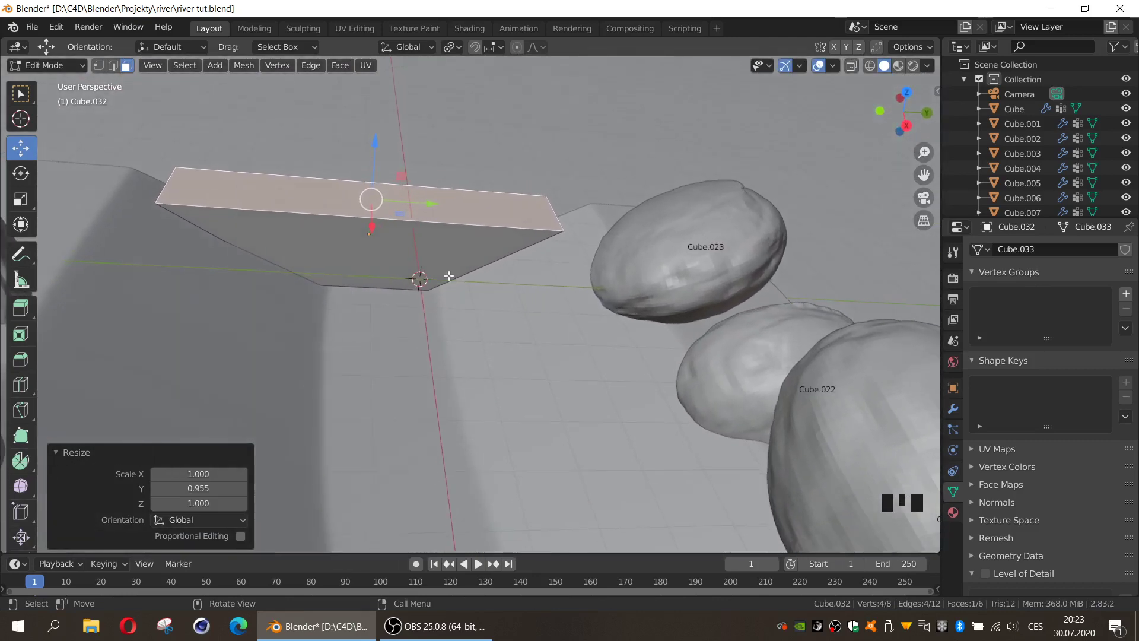
key("Tab")
left_click(426, 232)
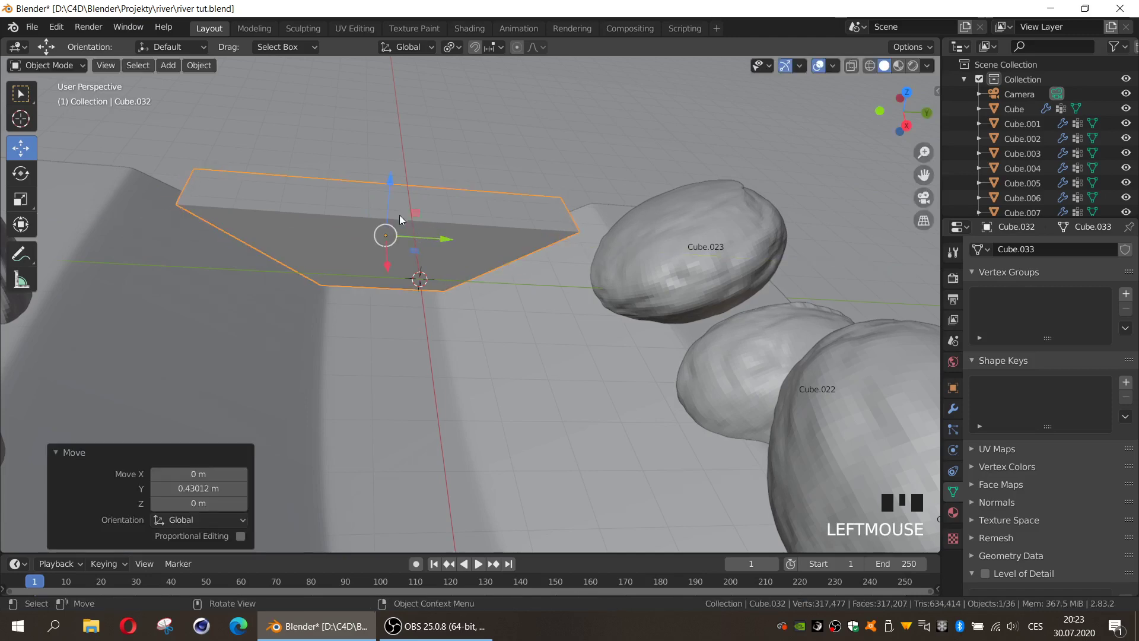
left_click(392, 196)
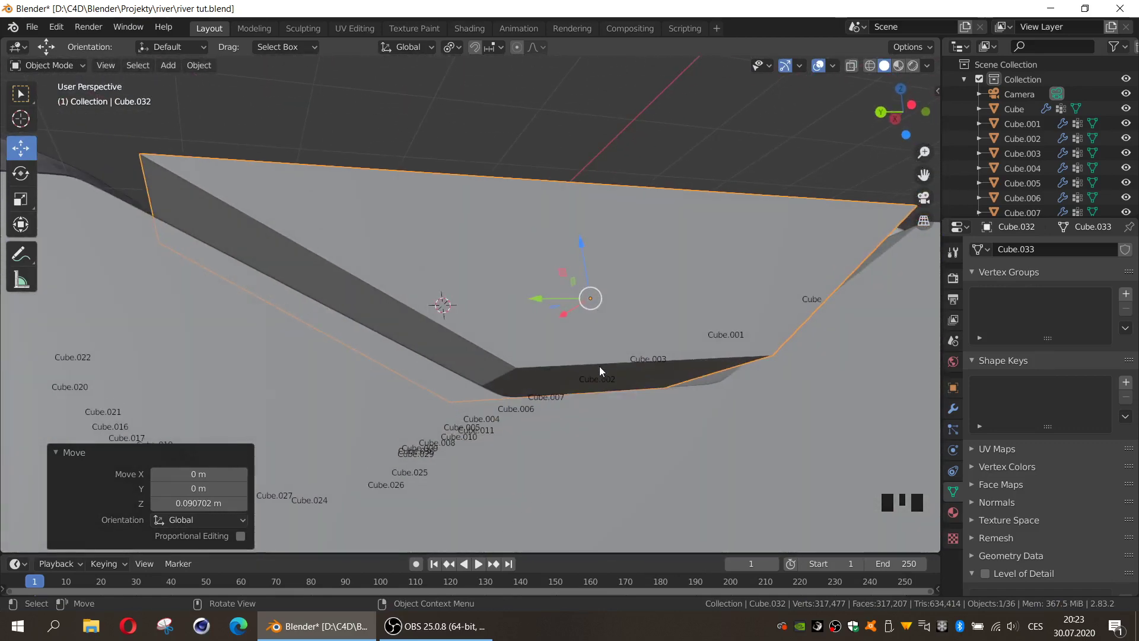
Narrow the panel's bottom face and squeeze Cube.032 to 0.676 width
key("Tab")
left_click(596, 371)
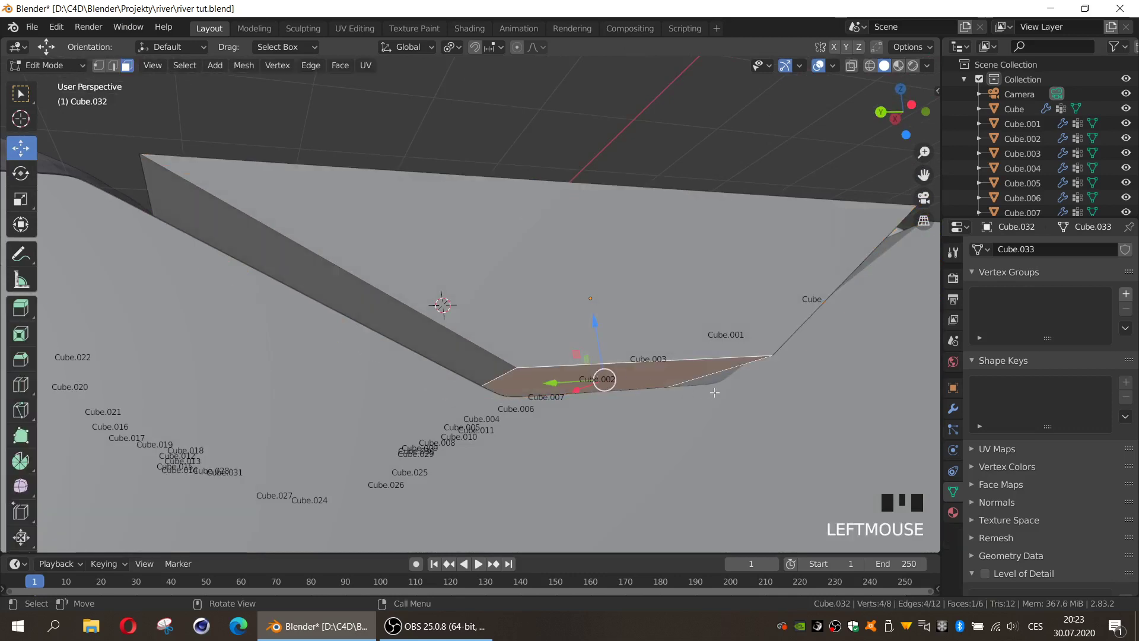
key("s")
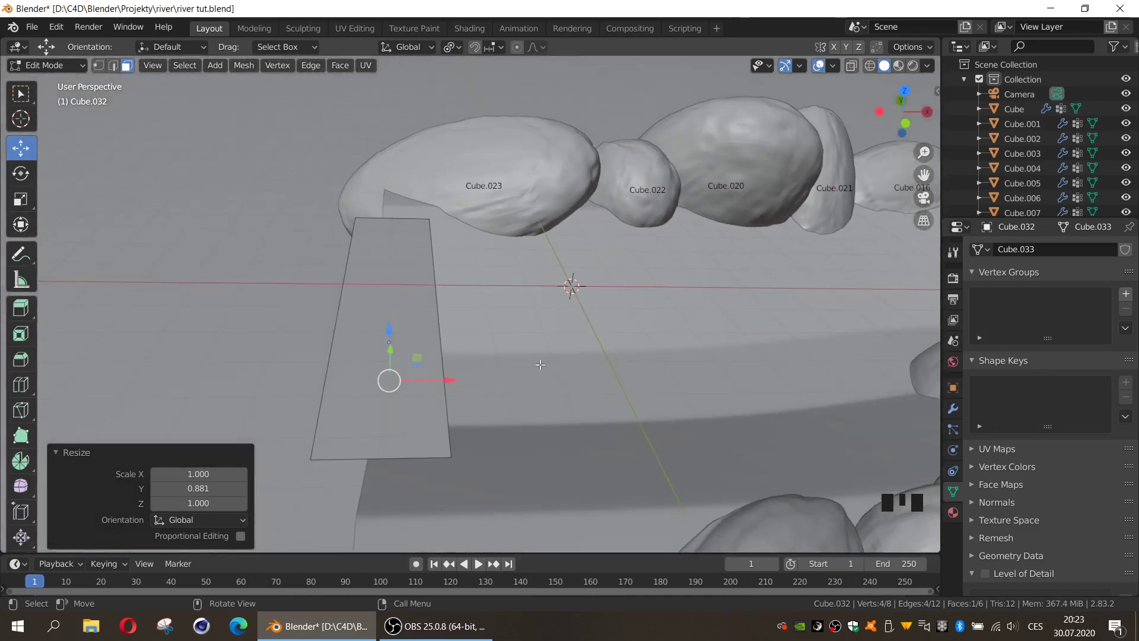
key("Tab")
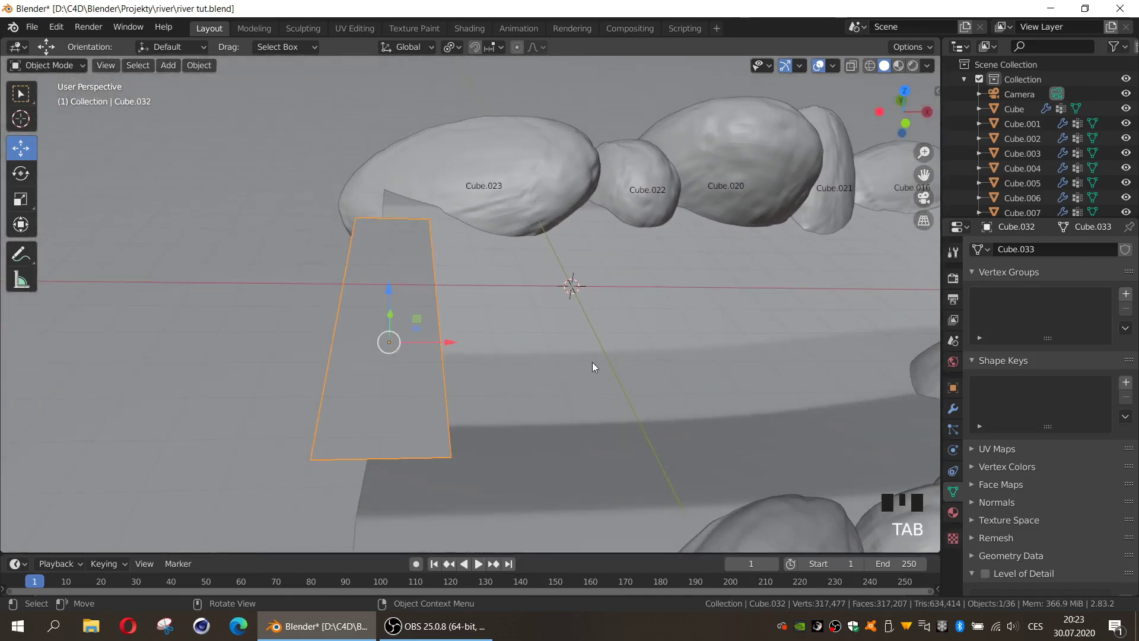
key("s")
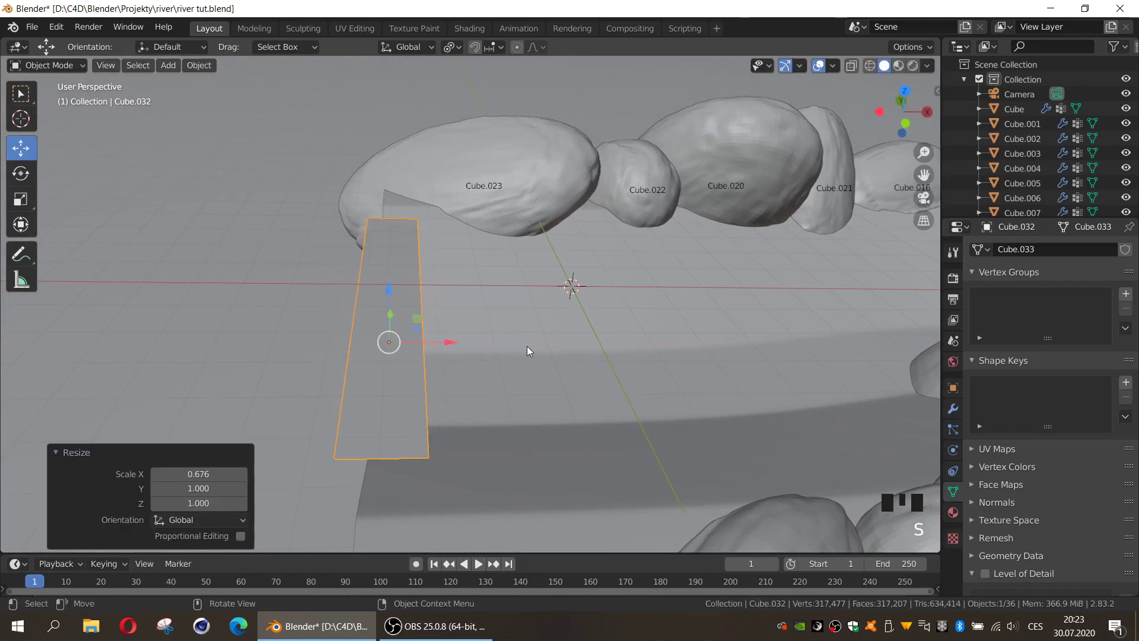
Move the panel into the channel and make the obsticle river mesh a FLIP Fluid obstacle
left_click(448, 341)
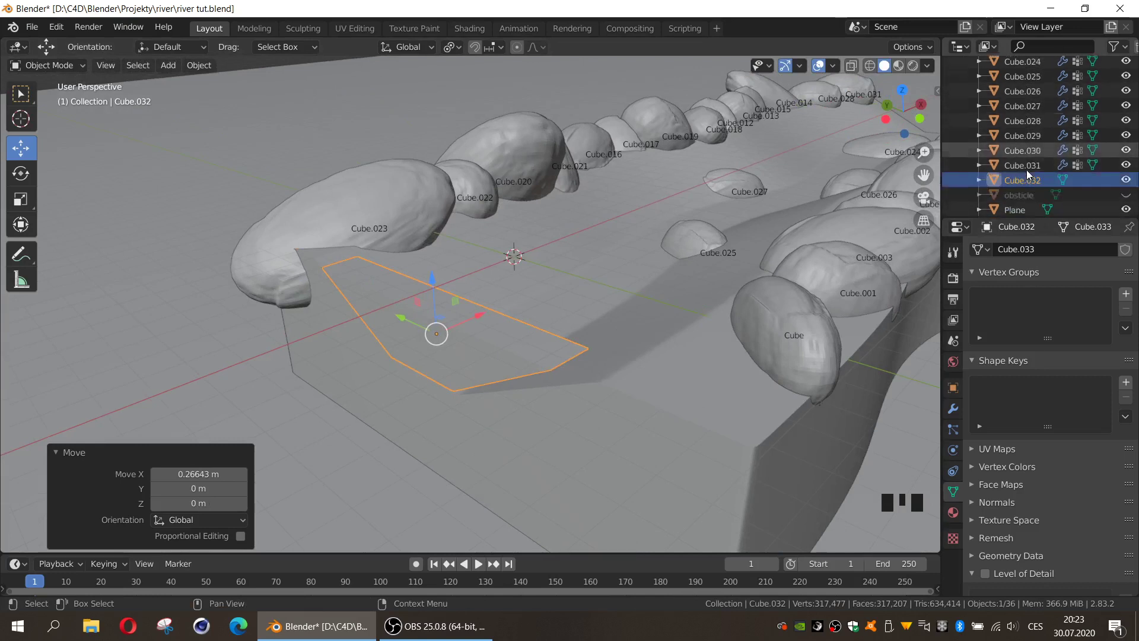
left_click(1027, 157)
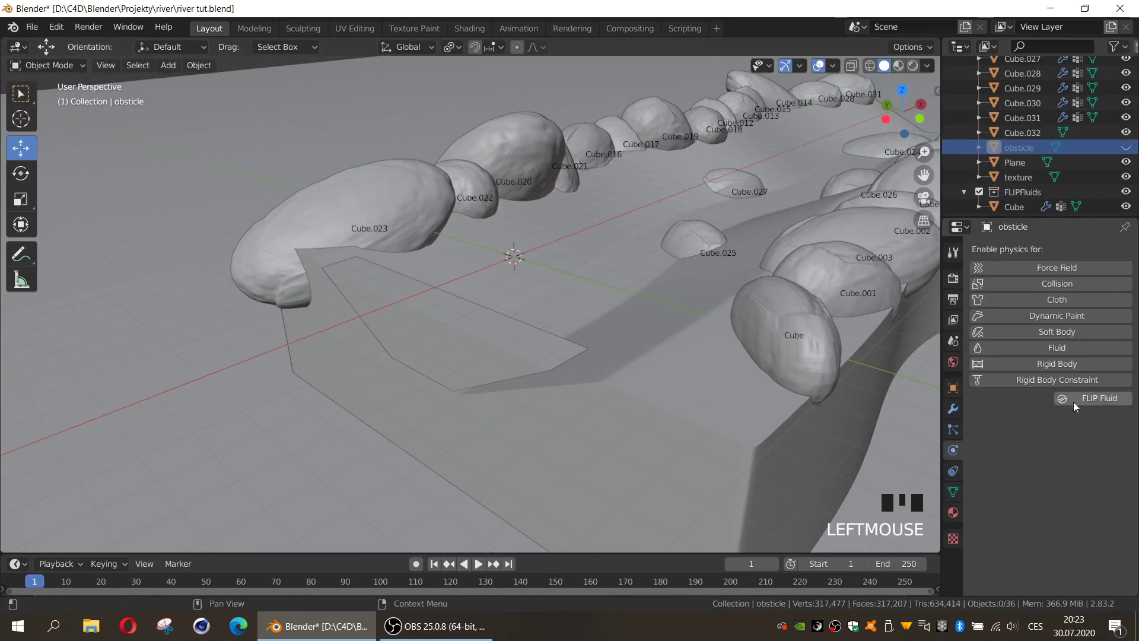
left_click_drag(1083, 402, 1127, 156)
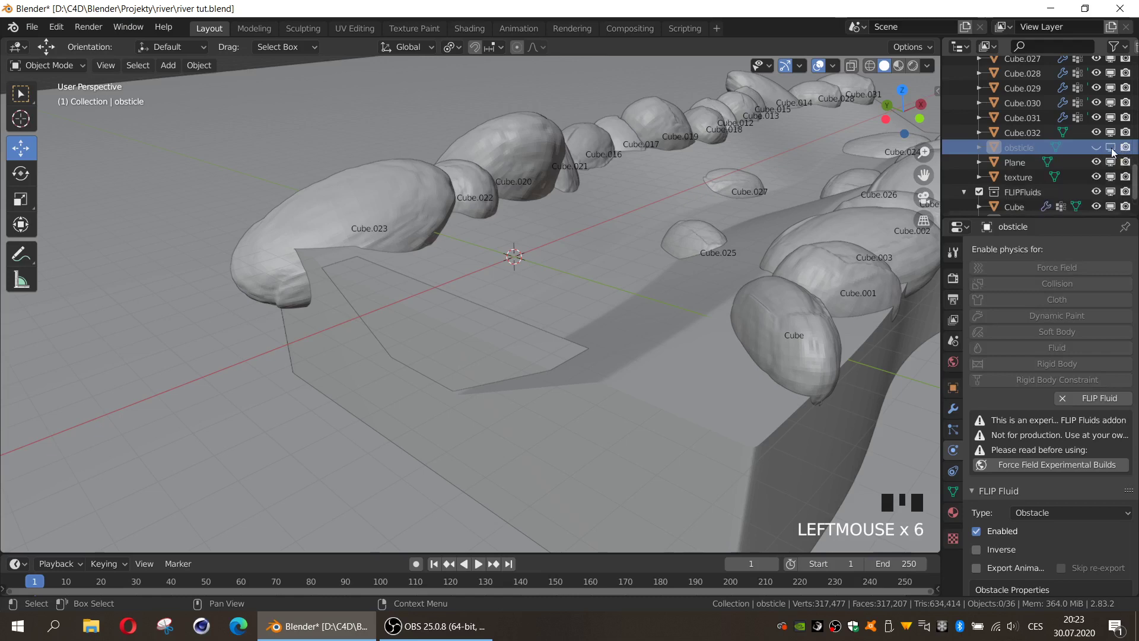
left_click_drag(1116, 155, 842, 214)
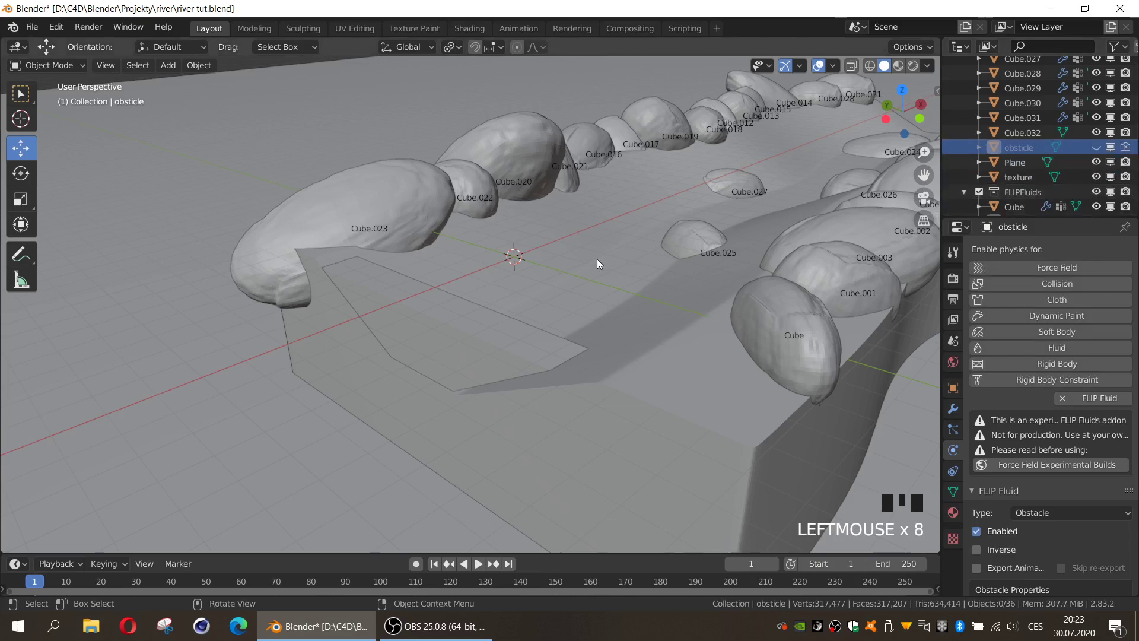
Give the upstream panel Cube.032 FLIP Fluid physics as an enabled Inflow
left_click(435, 288)
left_click_drag(1069, 405, 741, 392)
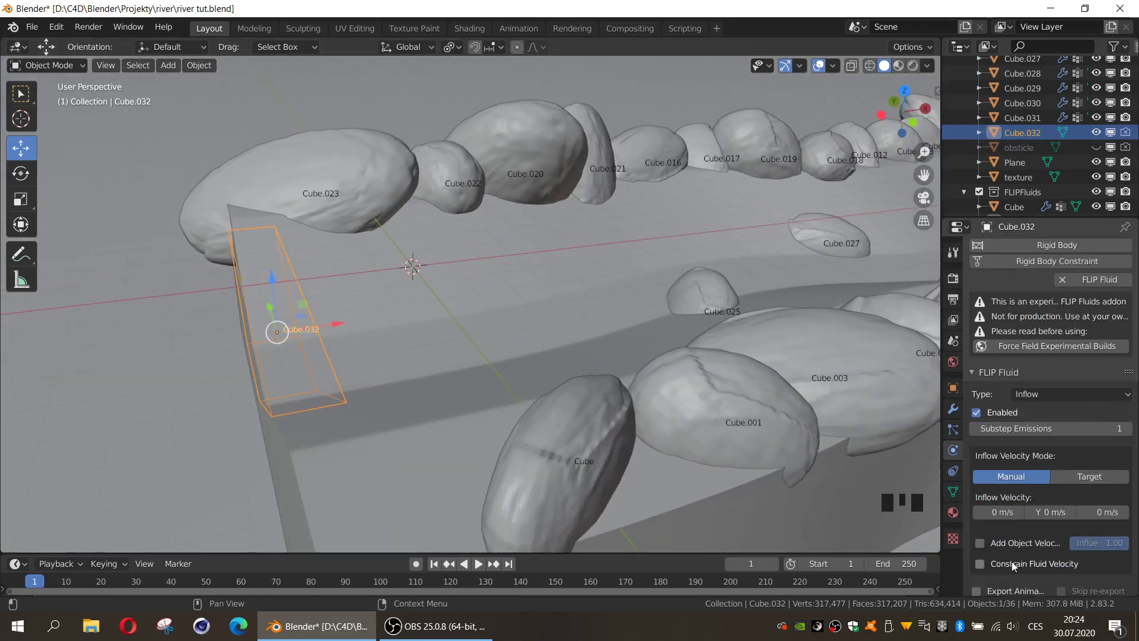
left_click(981, 564)
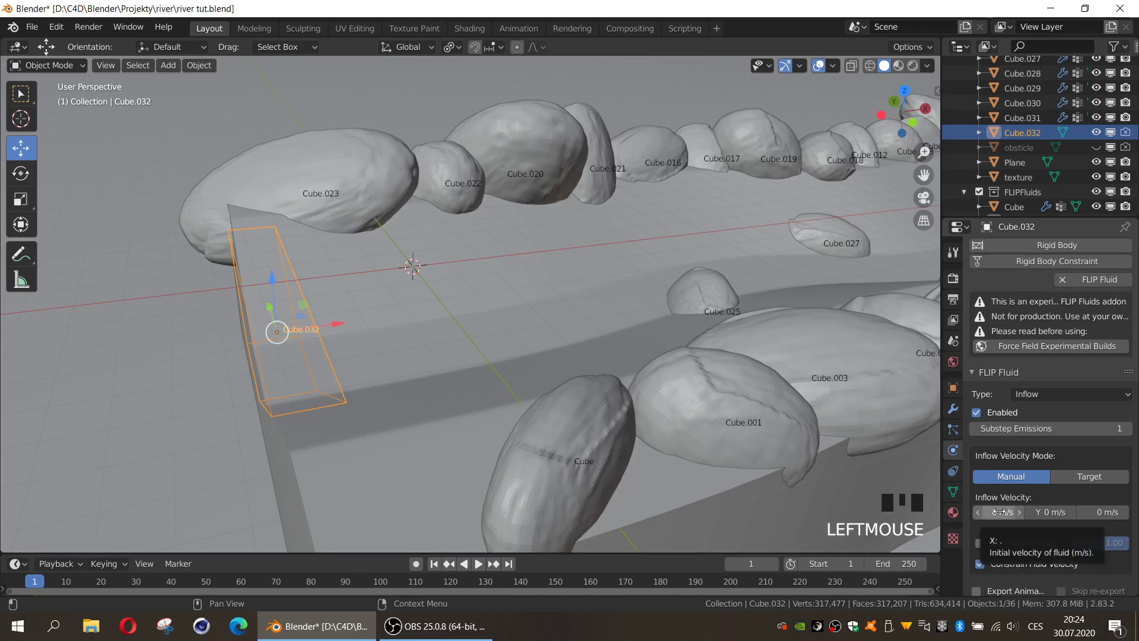
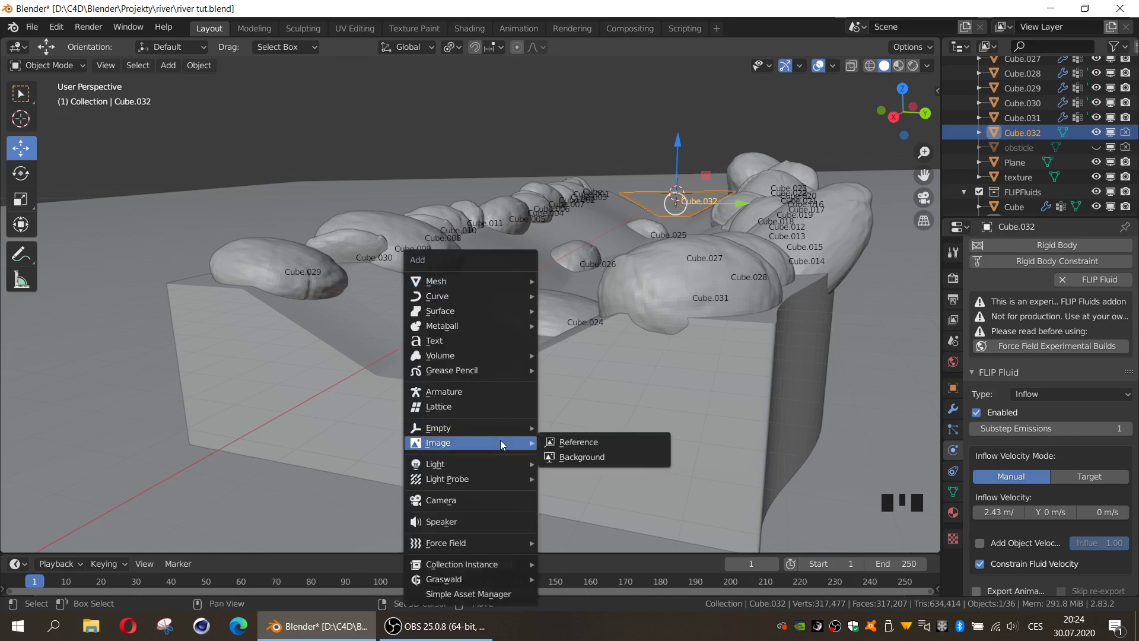
Add a cube at the river's far end, widen it across the channel and position it
key("shift+a")
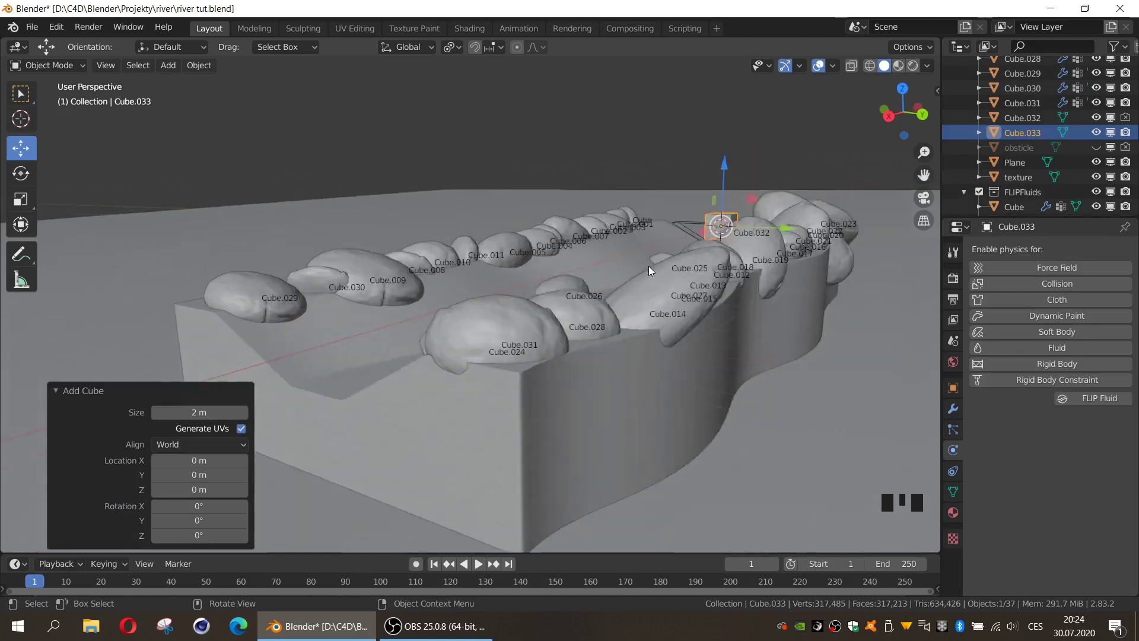
left_click(566, 367)
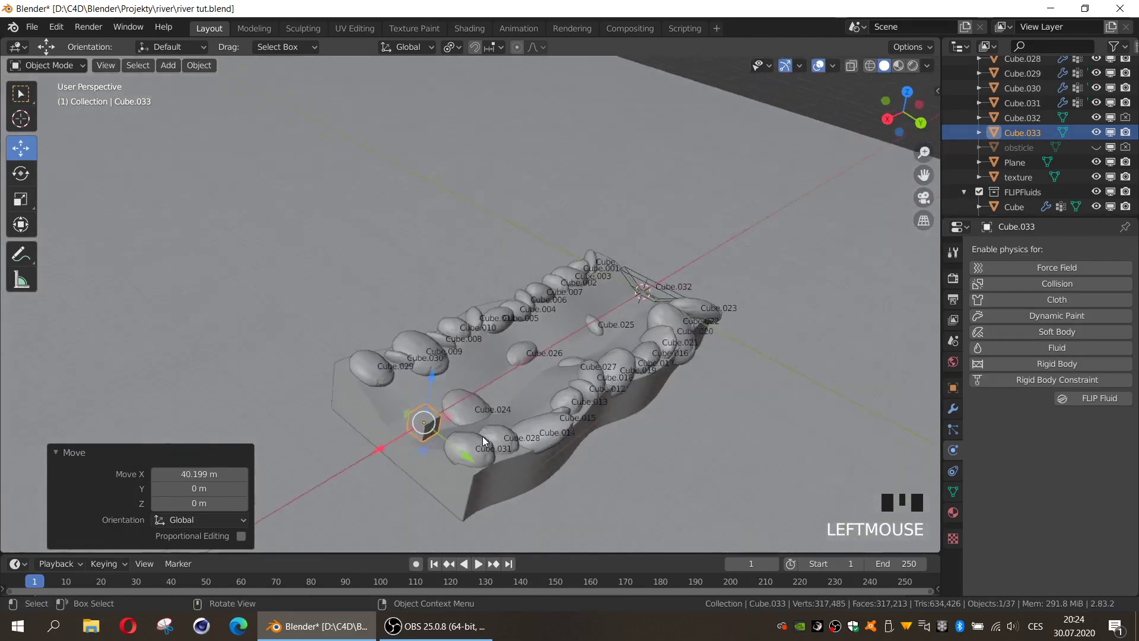
key("KP_1")
key("KP_3")
left_click(510, 370)
key("s")
key("s")
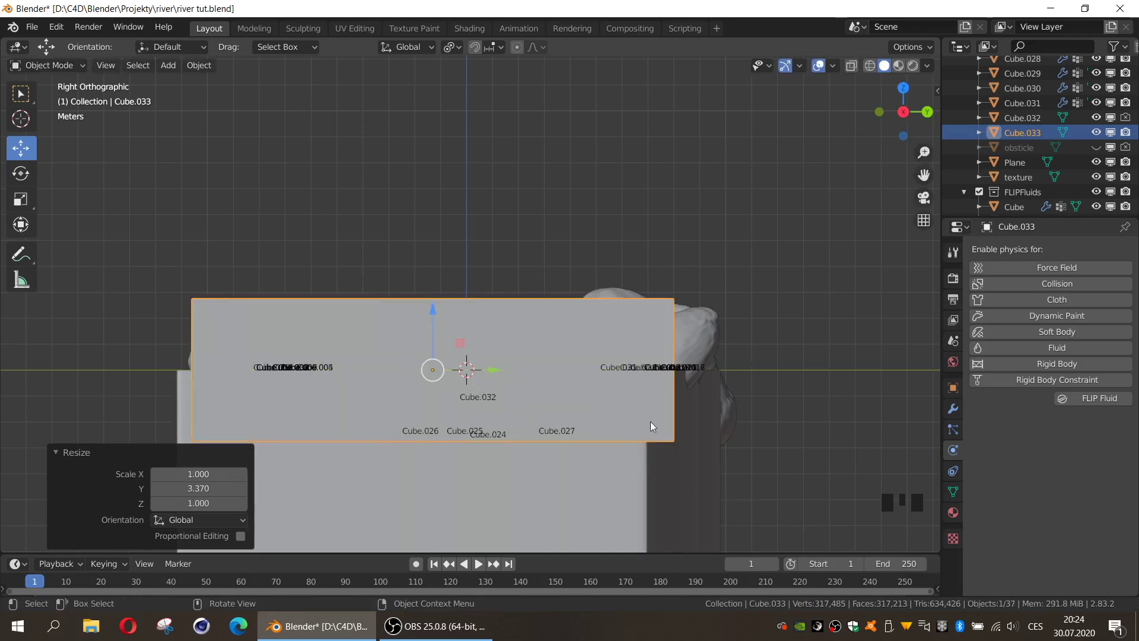
left_click(488, 367)
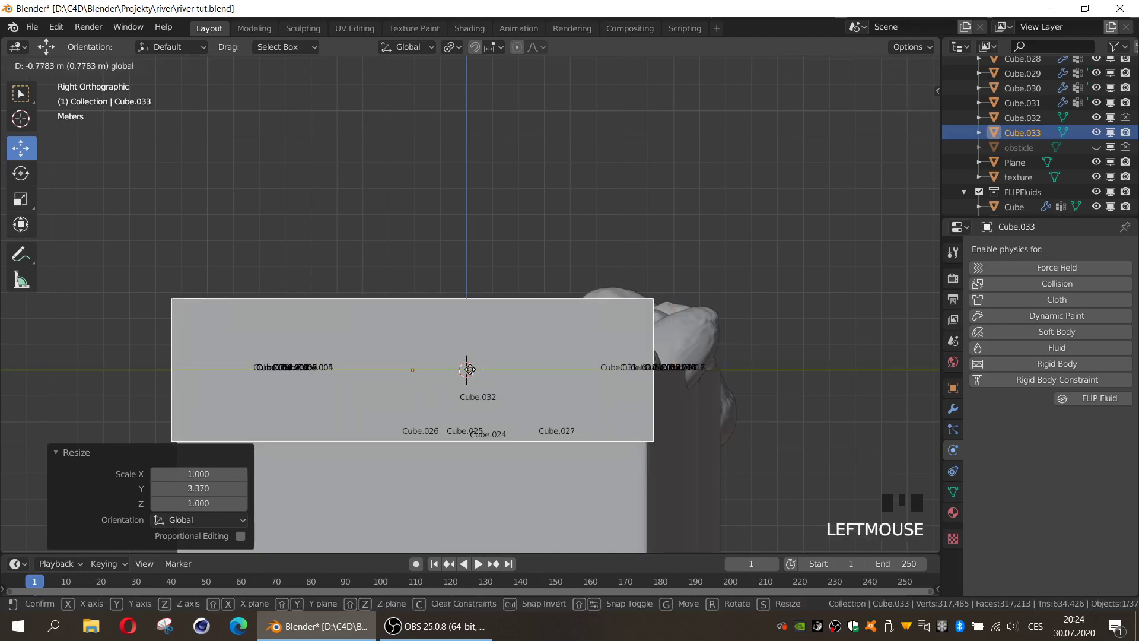
Flatten Cube.033 into a thin, tall wall and enable FLIP Fluid Outflow on it
left_click_drag(673, 381, 524, 393)
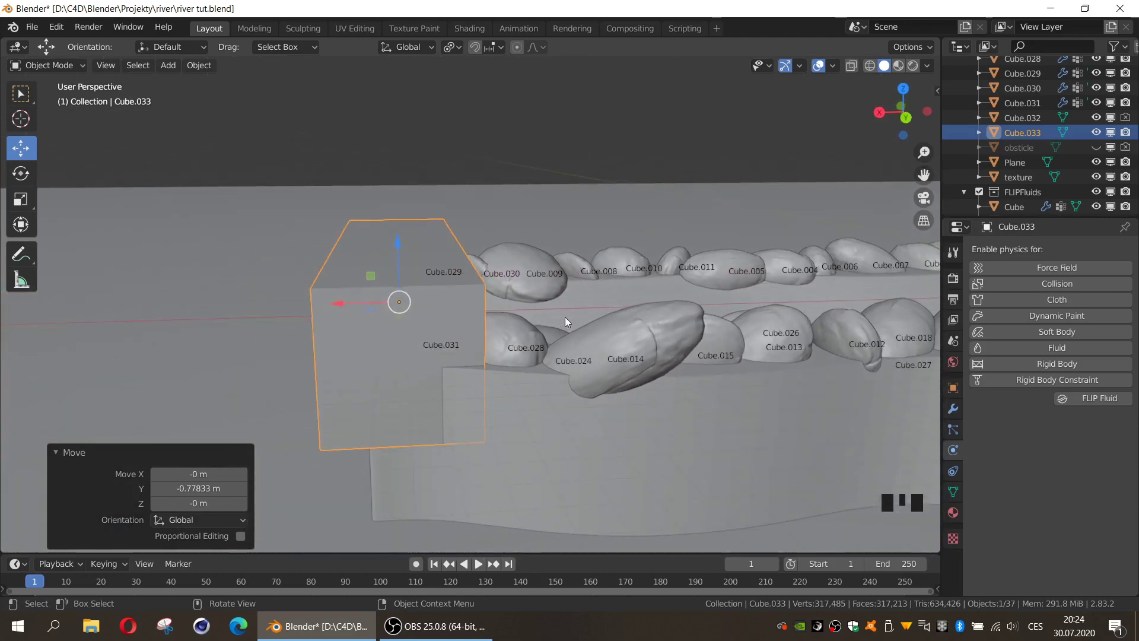
key("s")
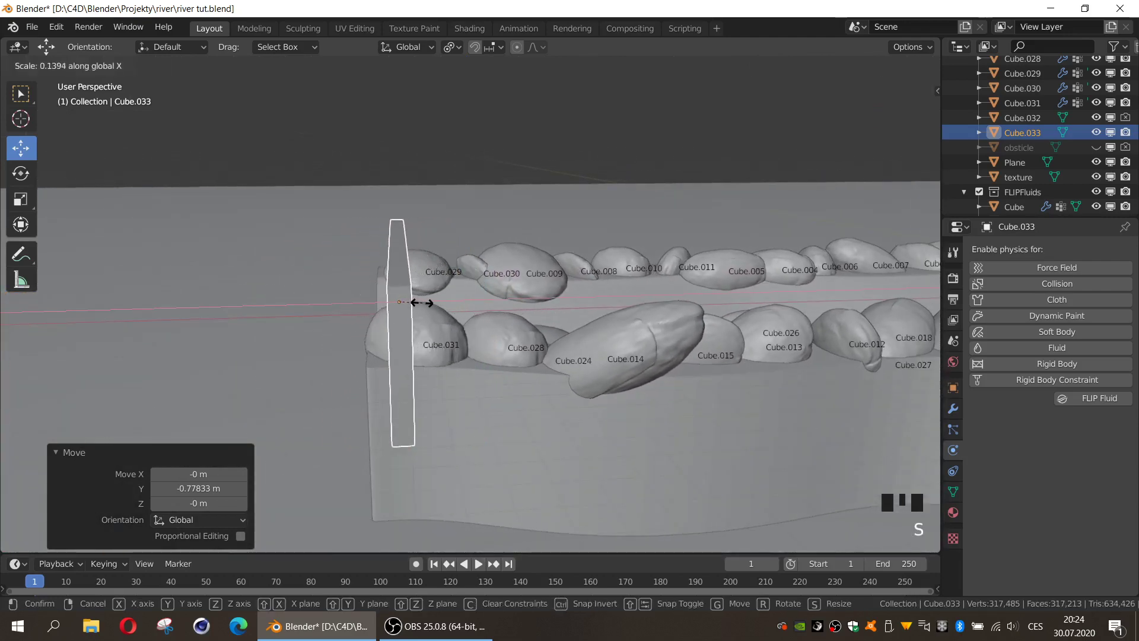
left_click(360, 304)
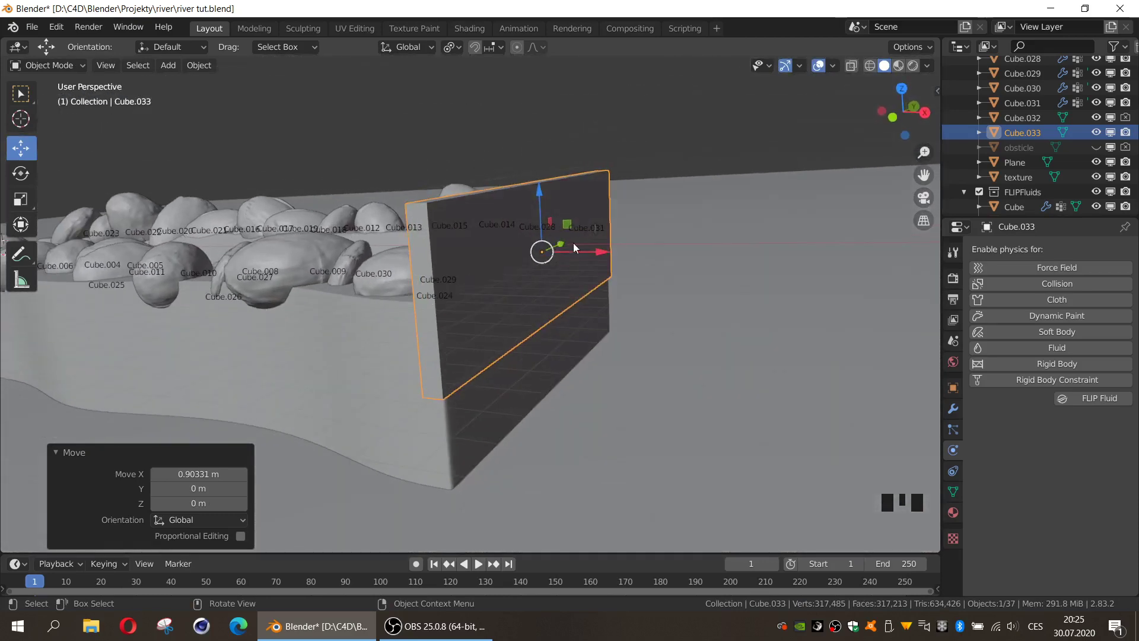
key("s")
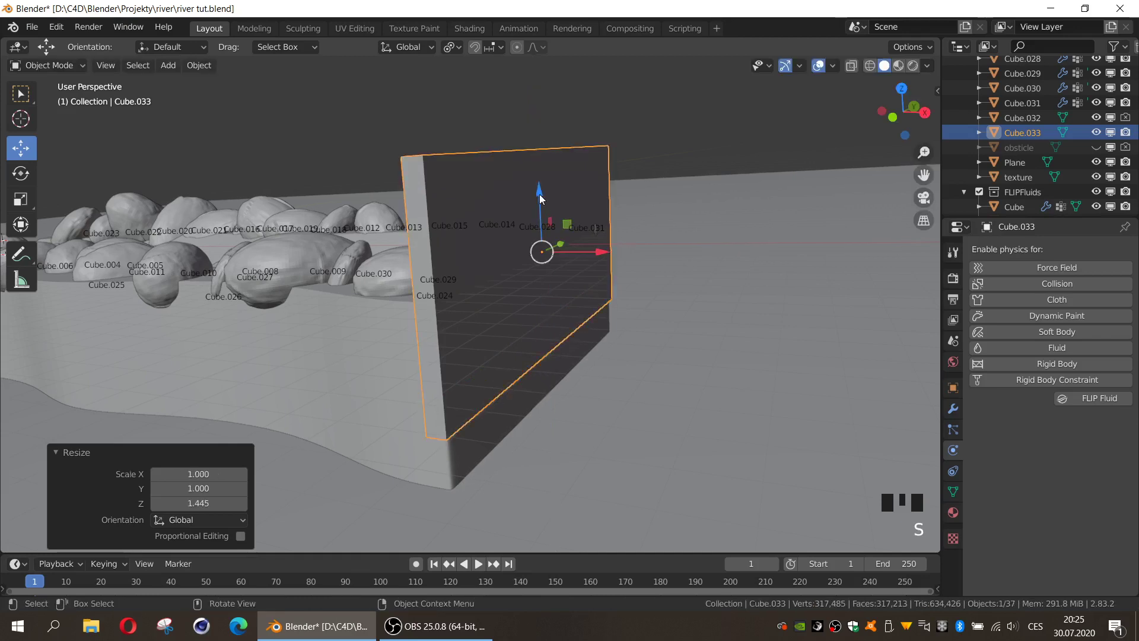
left_click(543, 201)
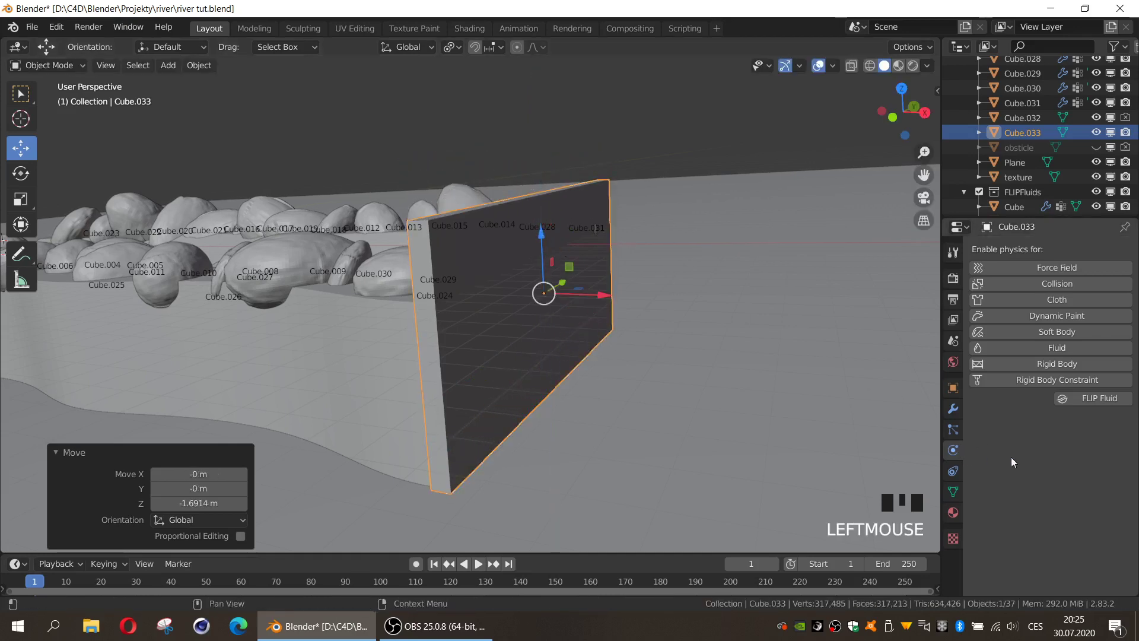
left_click_drag(1081, 402, 539, 412)
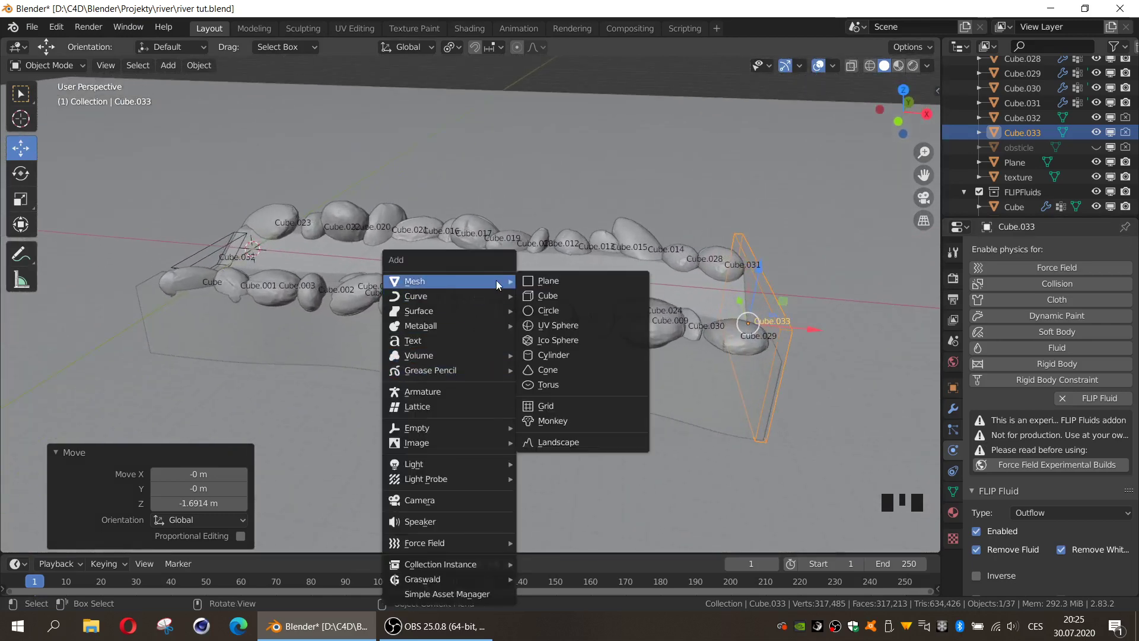
Add Cube.034, enlarge it around the river in front view and stretch it along the length
key("shift+a")
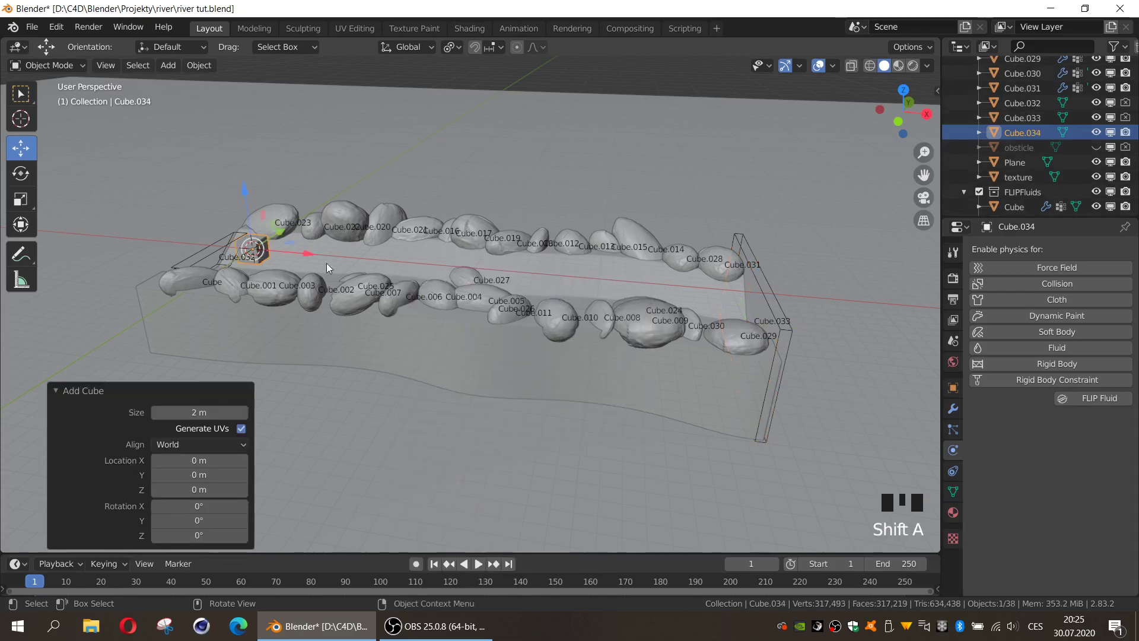
left_click(317, 252)
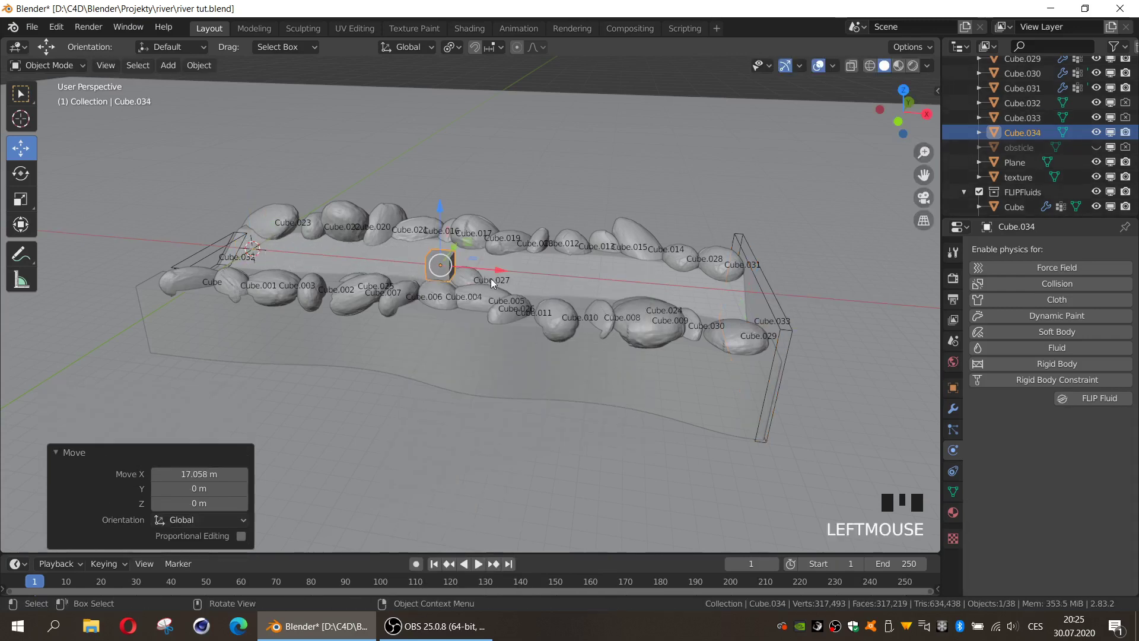
key("KP_1")
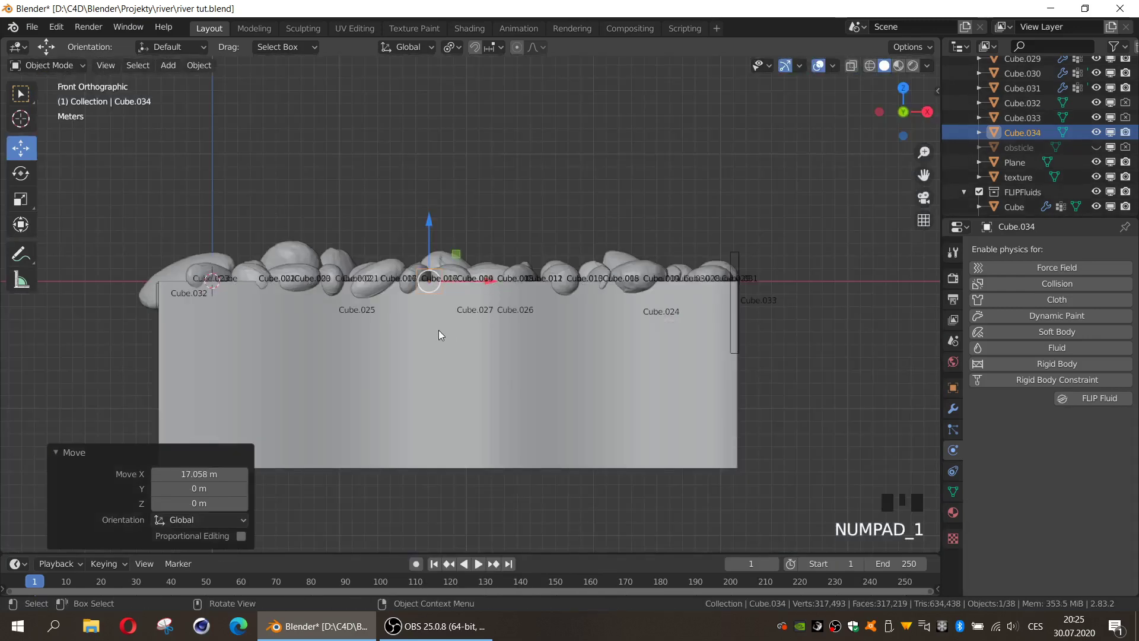
key("s")
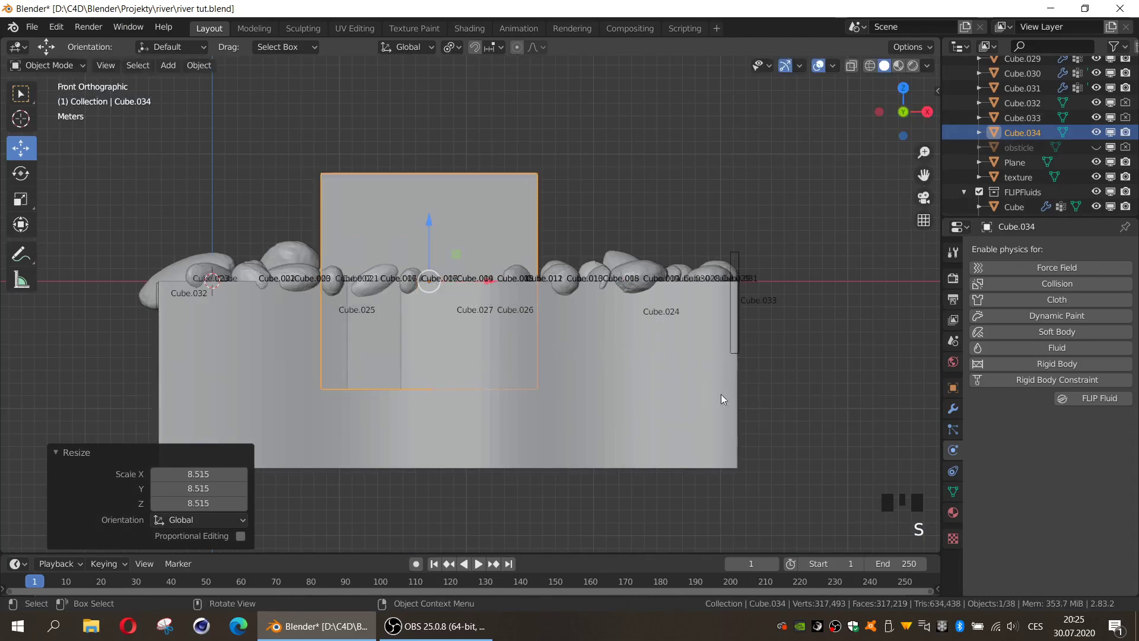
left_click(494, 281)
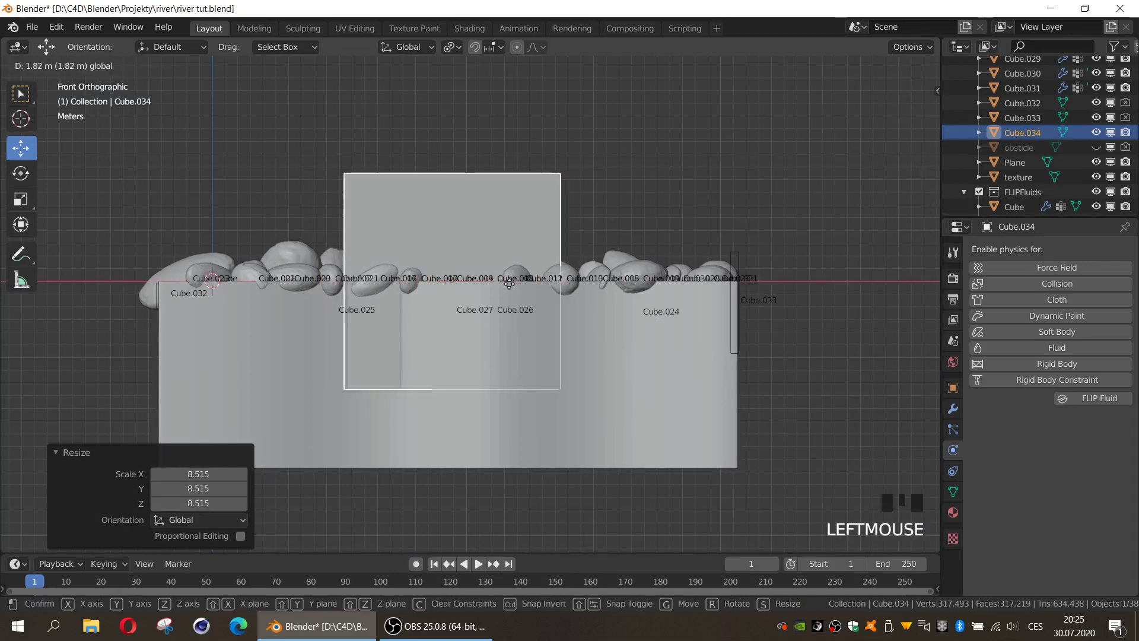
key("s")
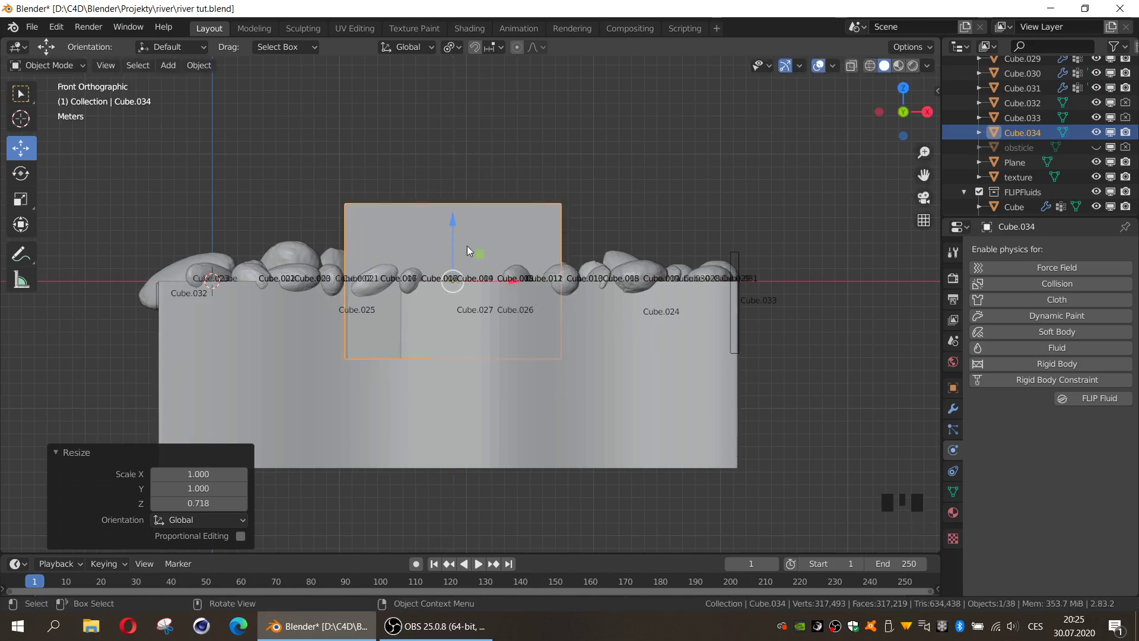
left_click(455, 226)
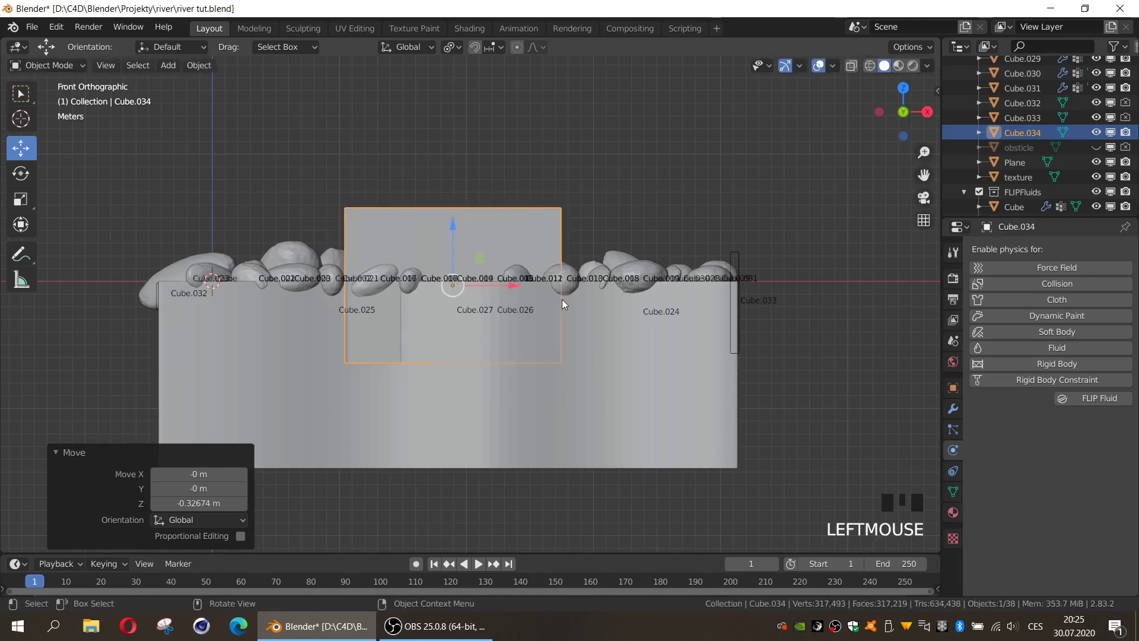
key("s")
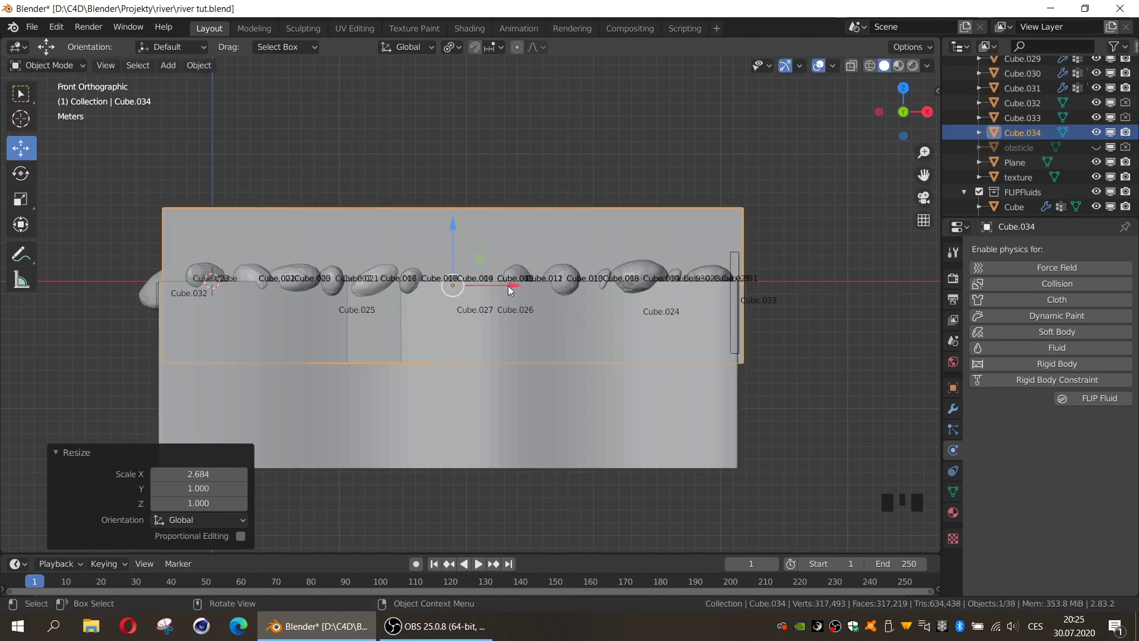
left_click(508, 284)
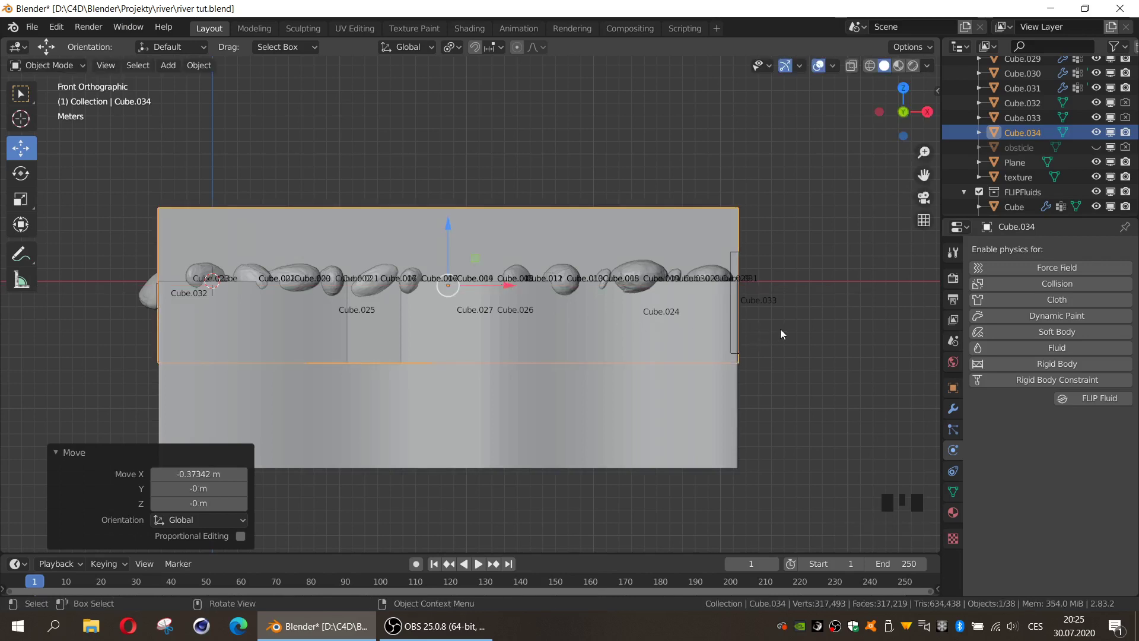
Fit the box's sideways position and width in side and top views, making it the FLIP Fluid domain
key("KP_1")
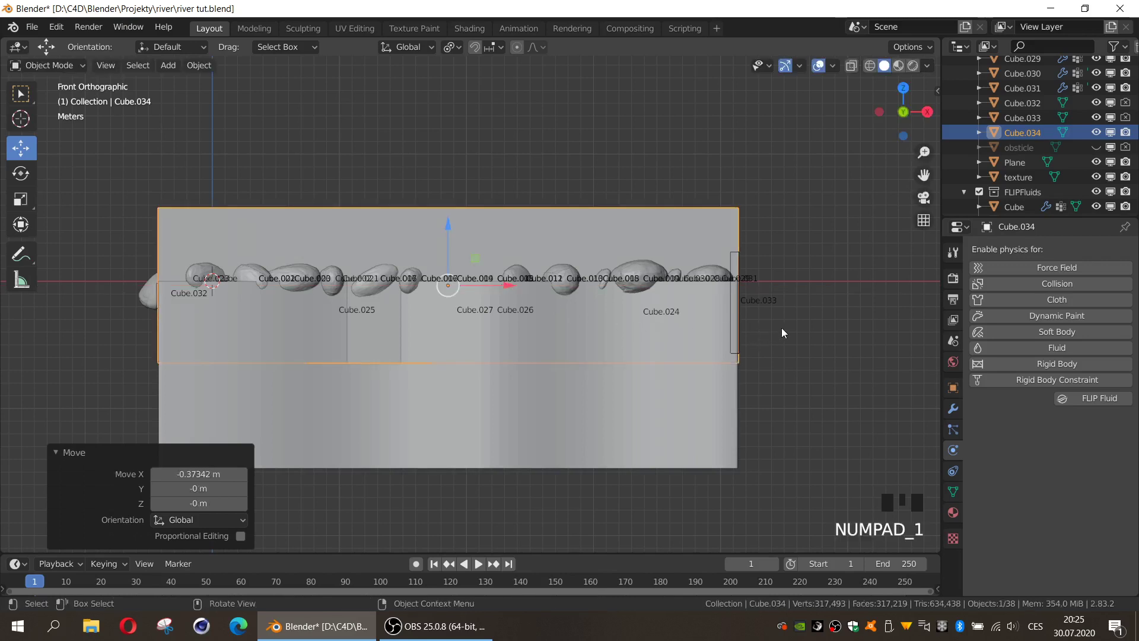
key("KP_3")
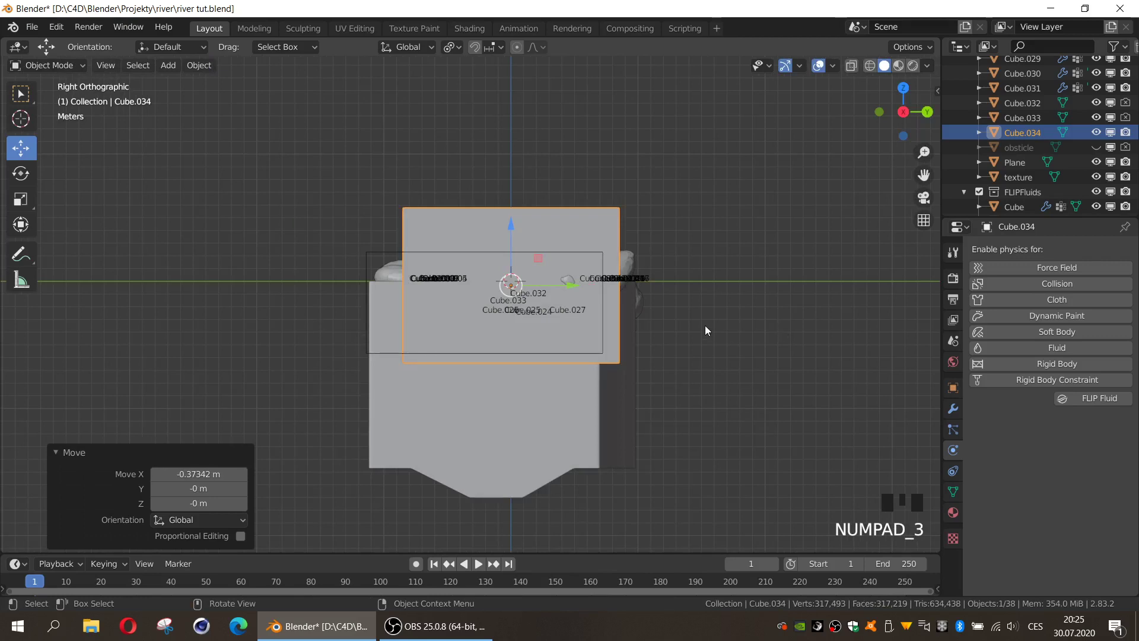
left_click(569, 283)
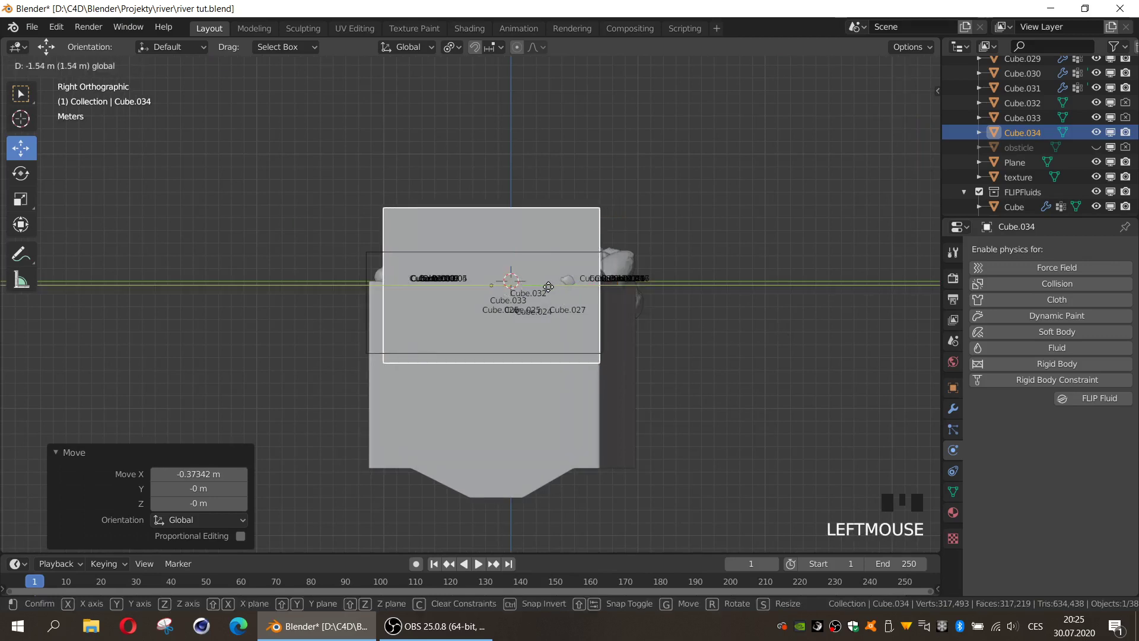
key("KP_7")
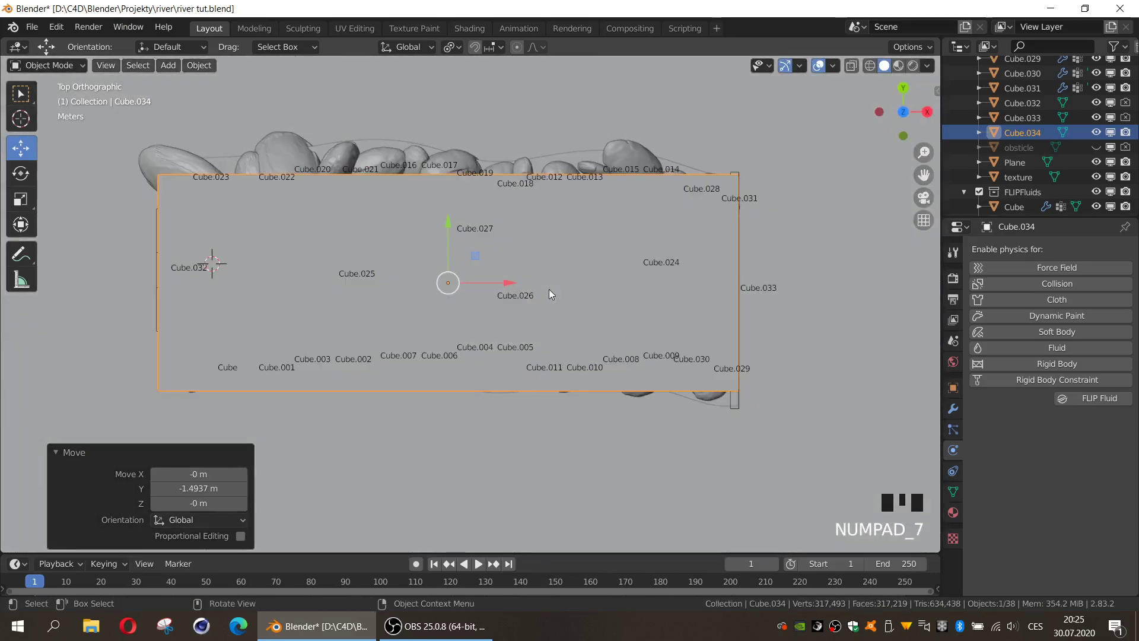
key("s")
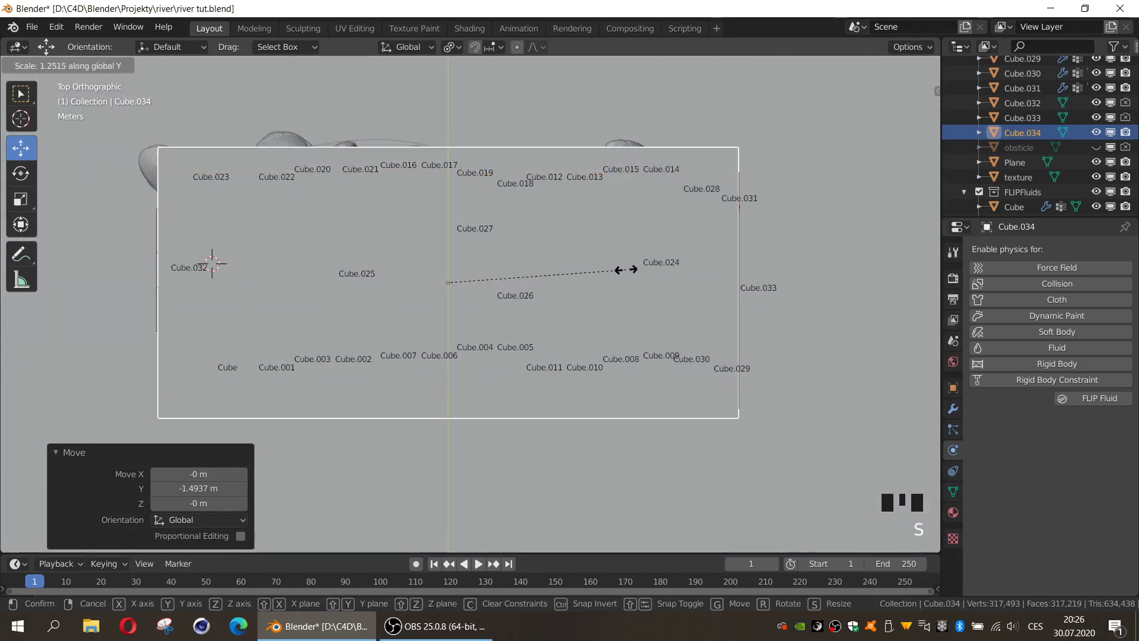
left_click(452, 230)
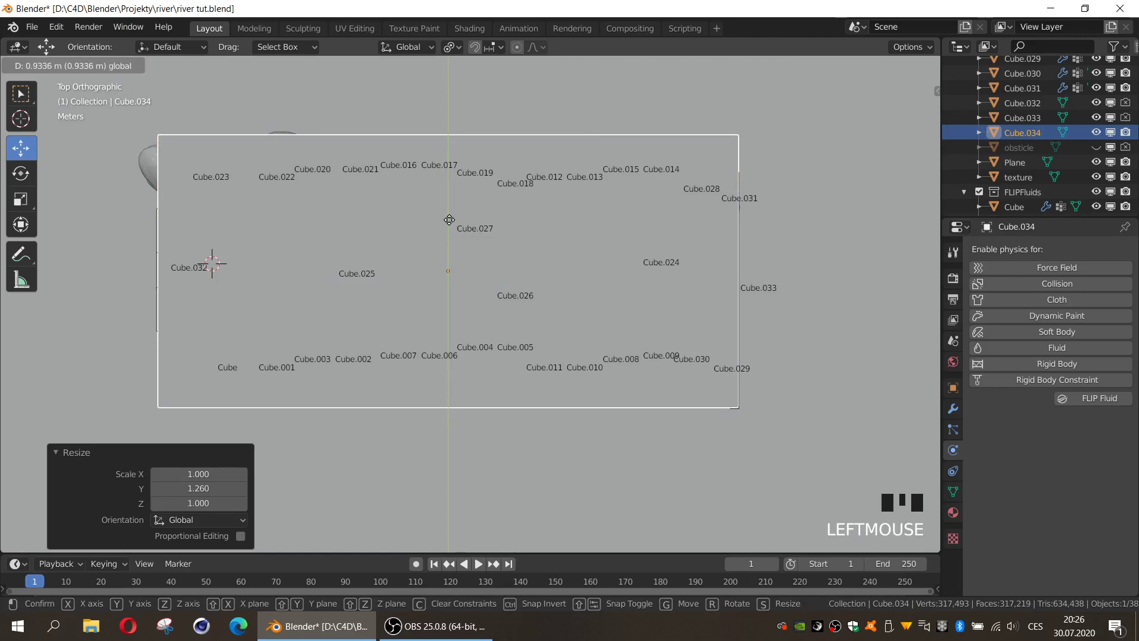
key("s")
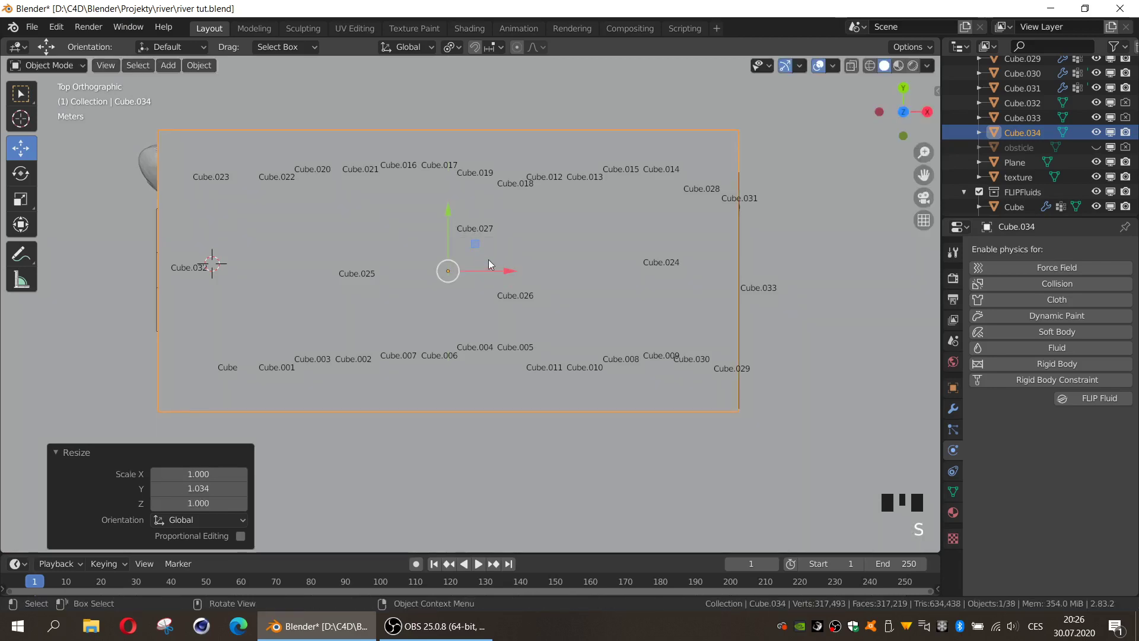
left_click(500, 266)
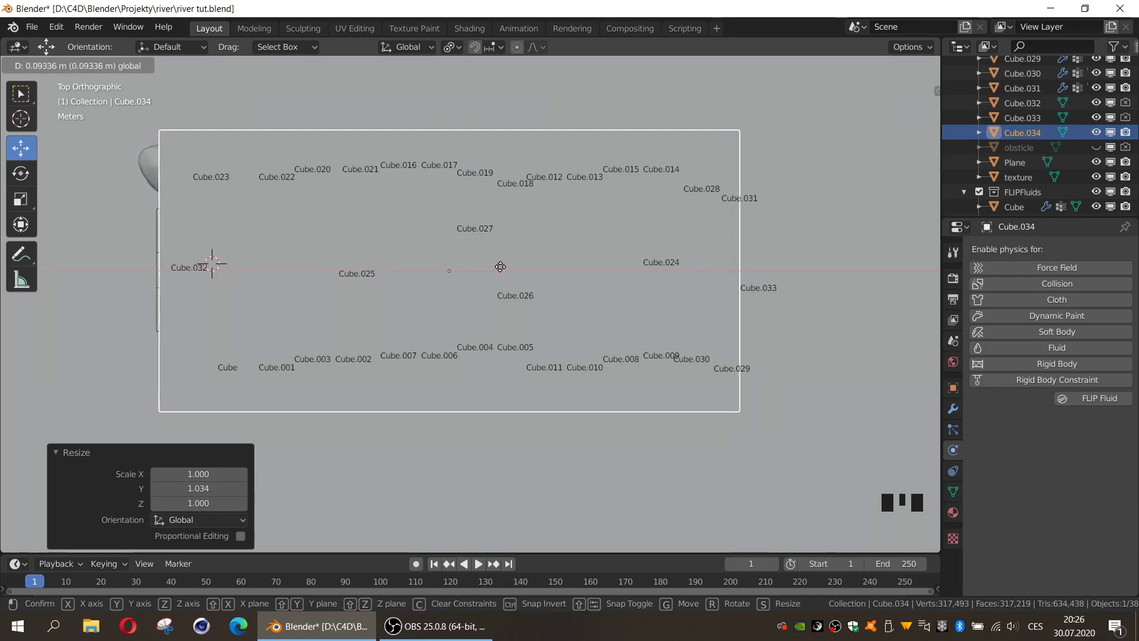
left_click_drag(641, 337, 1071, 401)
left_click_drag(1071, 401, 751, 385)
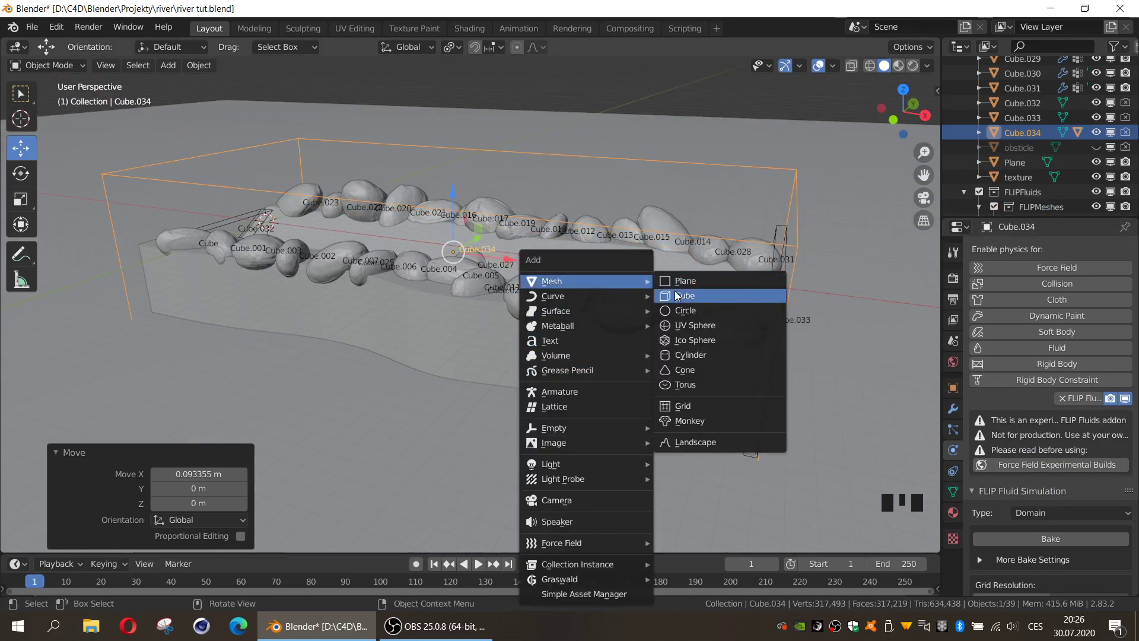
Add Cube.035, flatten it into a long thin slab and lower it beneath the terrain
key("shift+a")
left_click(308, 226)
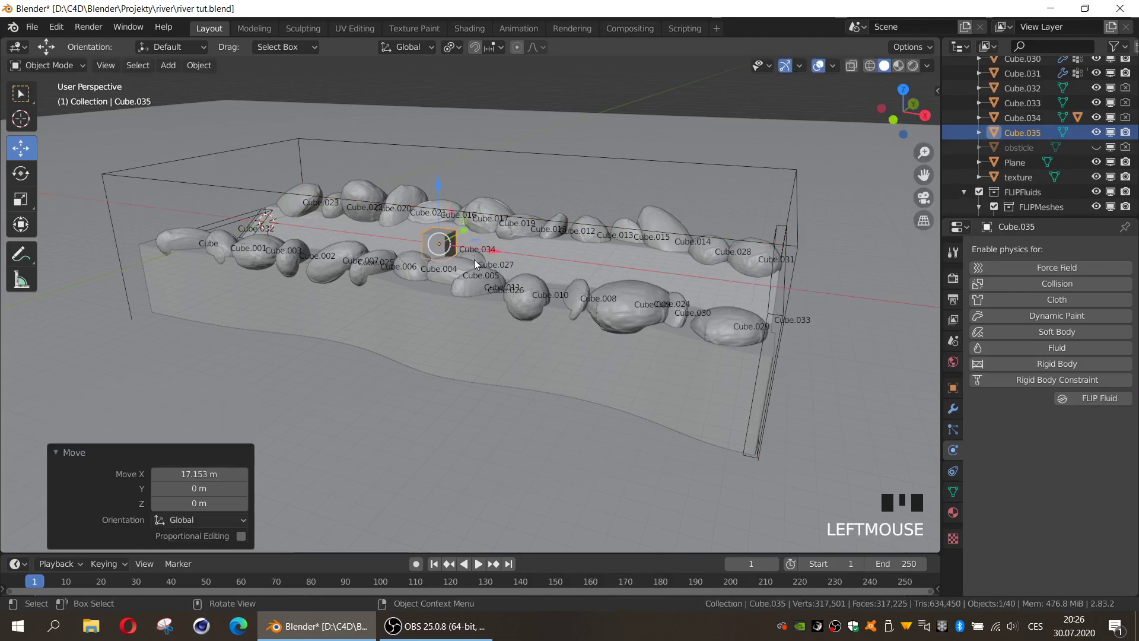
key("KP_1")
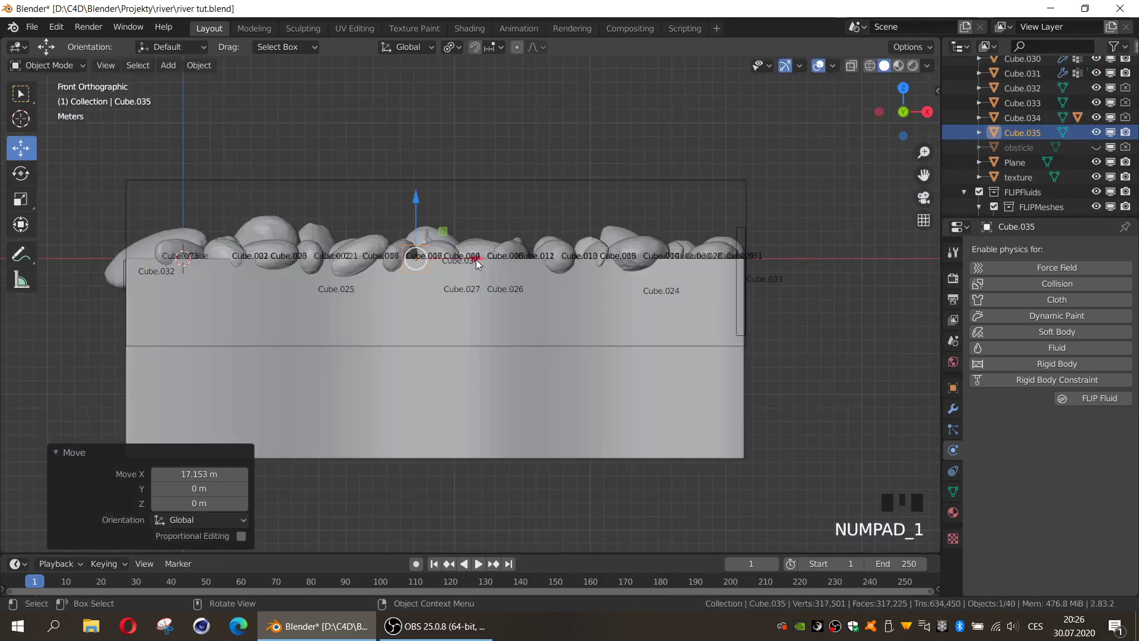
key("s")
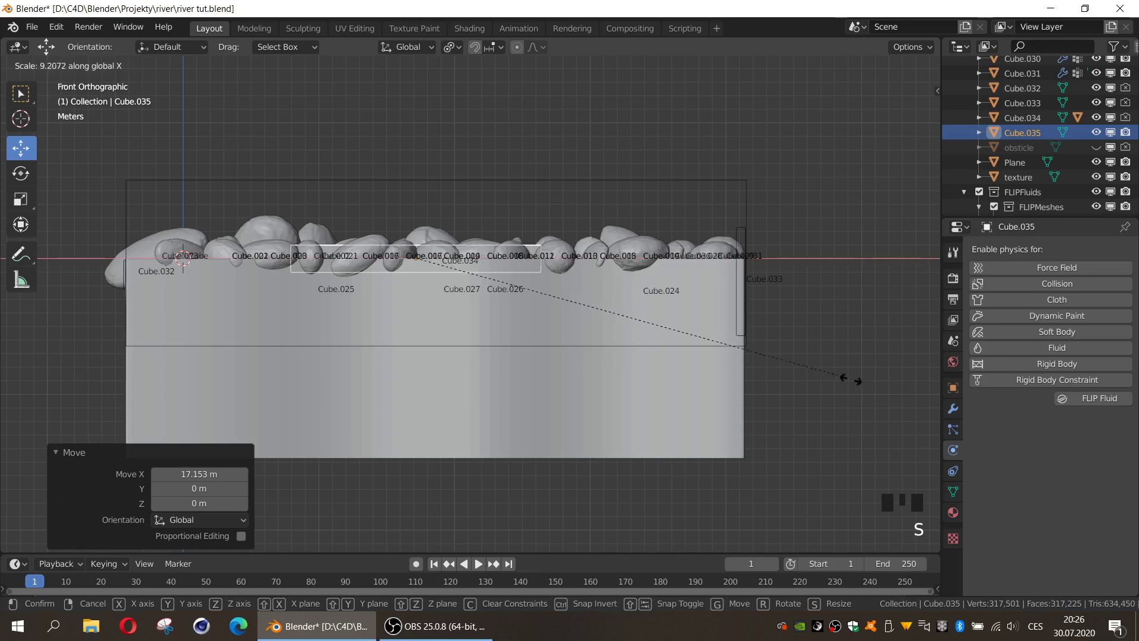
key("s")
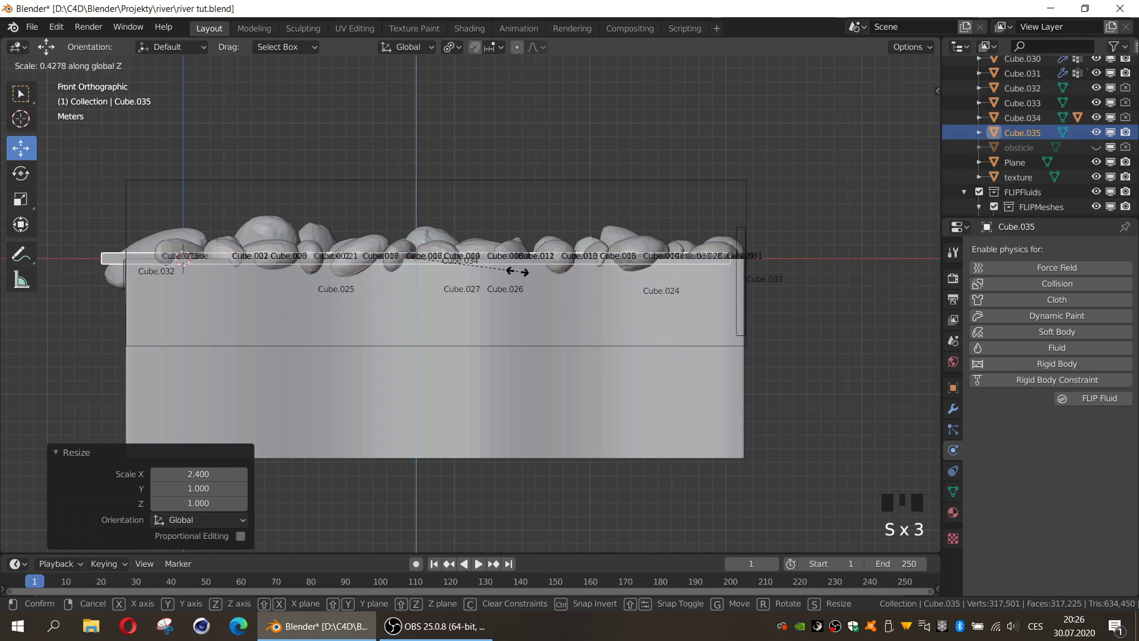
left_click(470, 259)
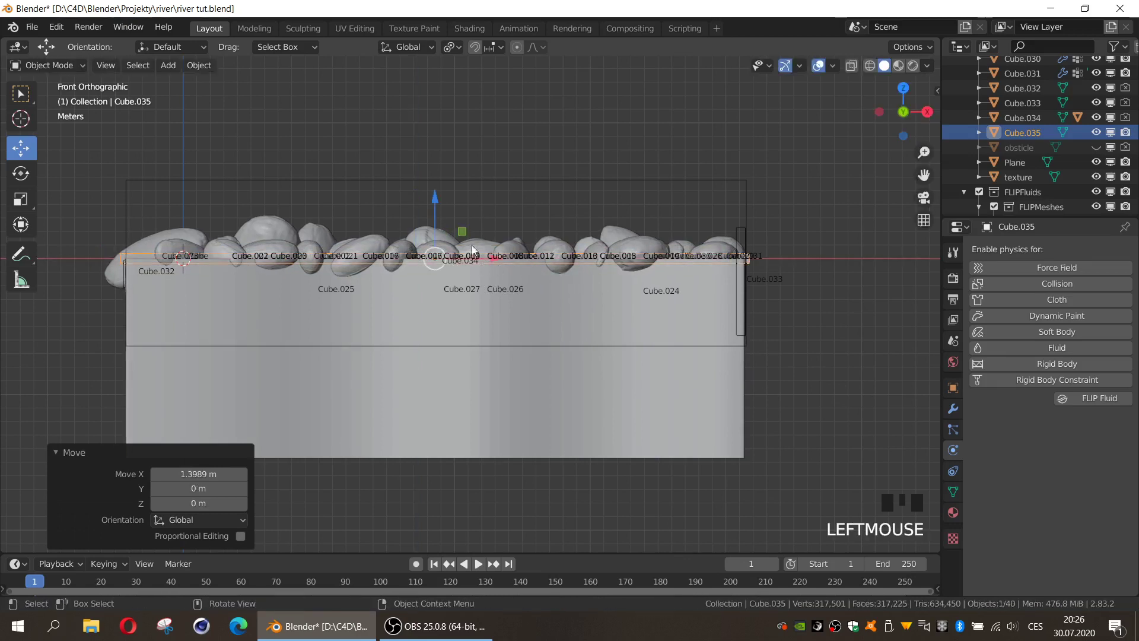
left_click(441, 208)
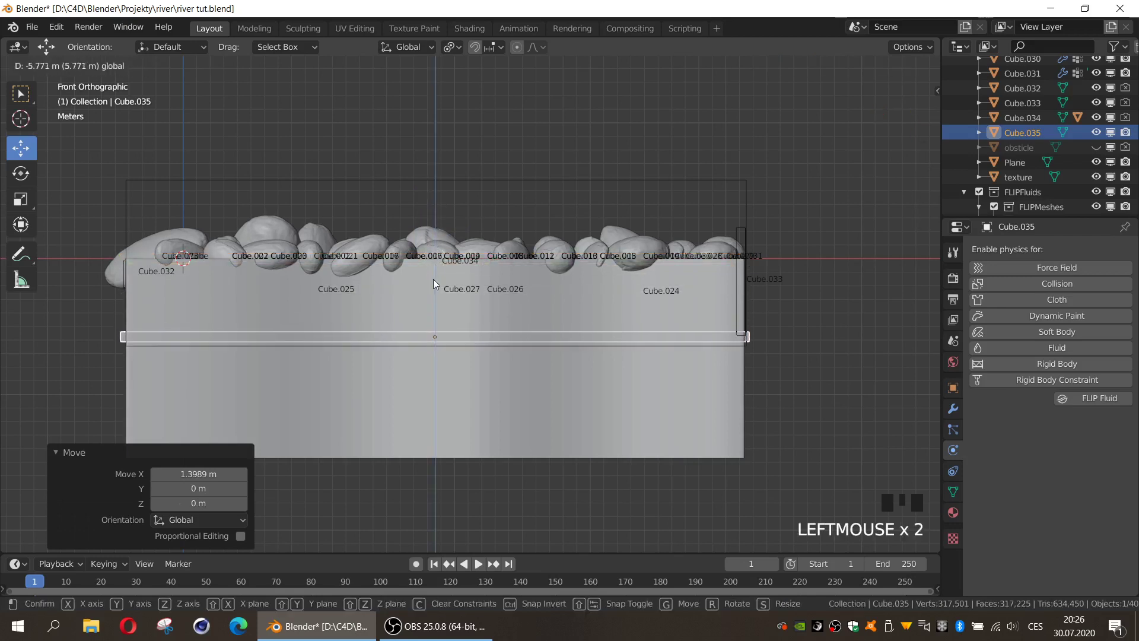
key("KP_1")
Widen the slab across the river in side view and enable FLIP Fluid physics on it
key("KP_3")
key("s")
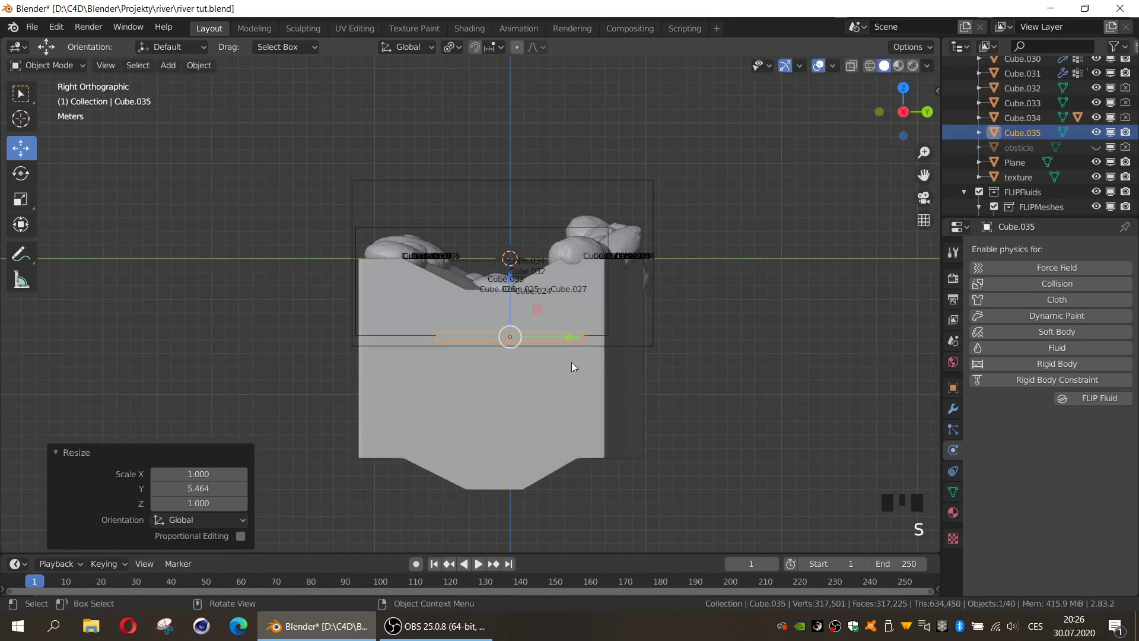
key("s")
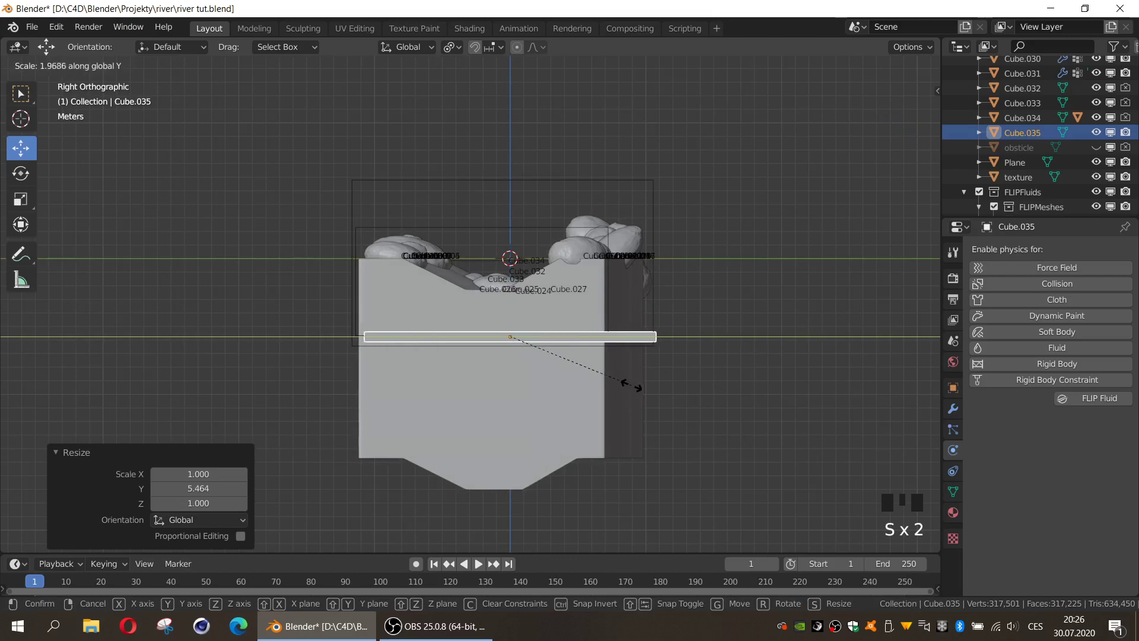
left_click(562, 334)
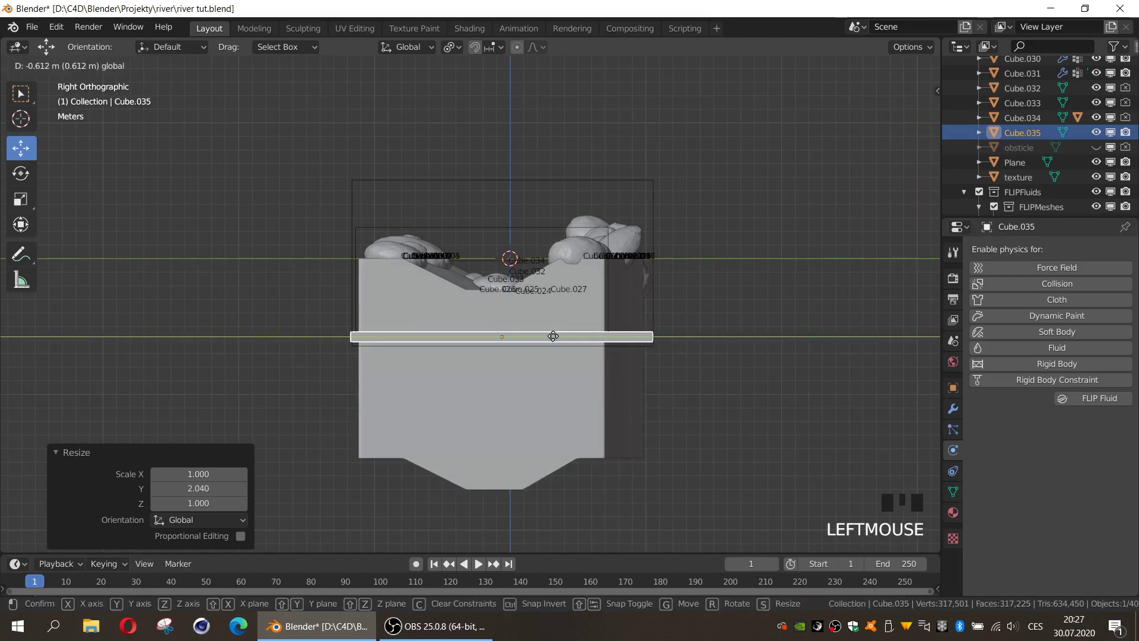
key("s")
left_click_drag(687, 327, 539, 401)
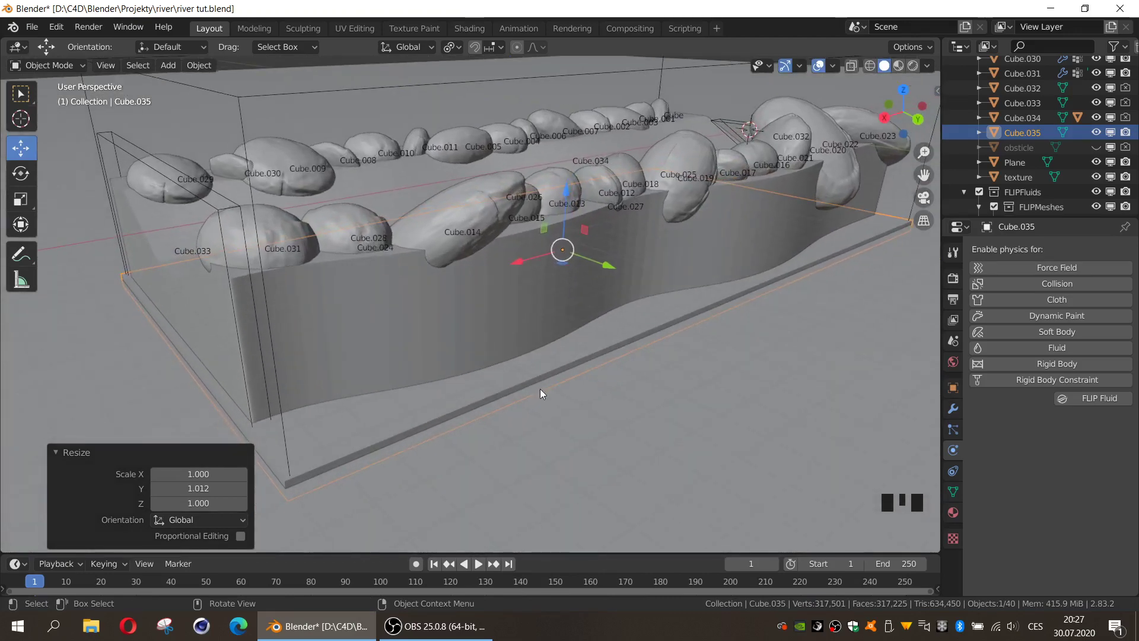
left_click_drag(1068, 405, 635, 358)
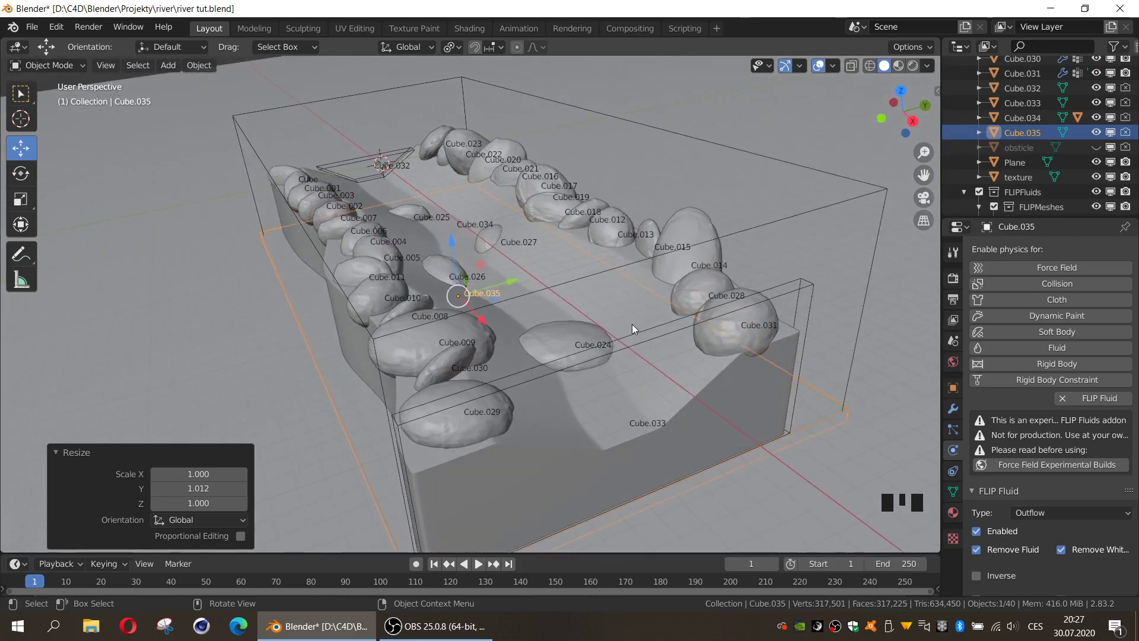
Set the domain Cube.034's FLIP Fluid grid resolution to 400
left_click(823, 210)
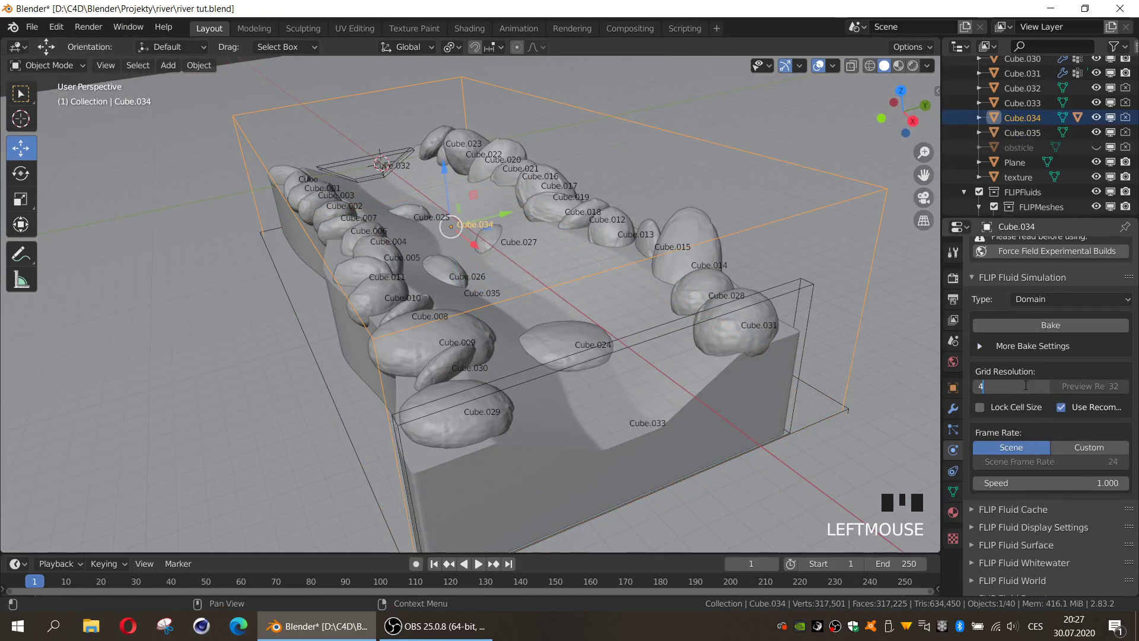
key("KP_0")
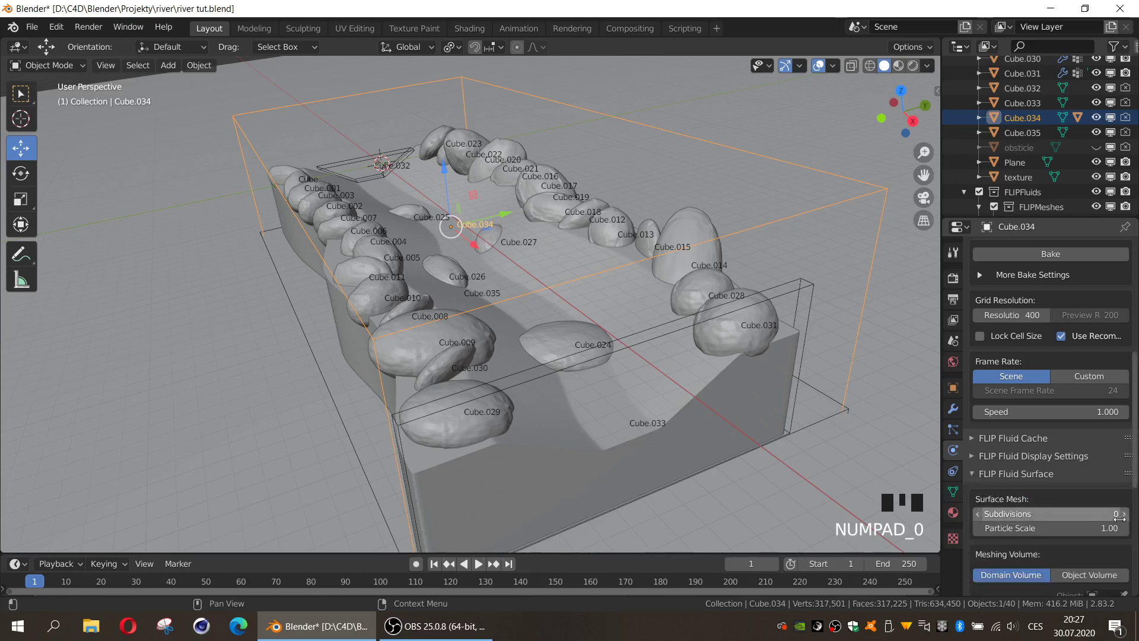
left_click_drag(1128, 522, 985, 367)
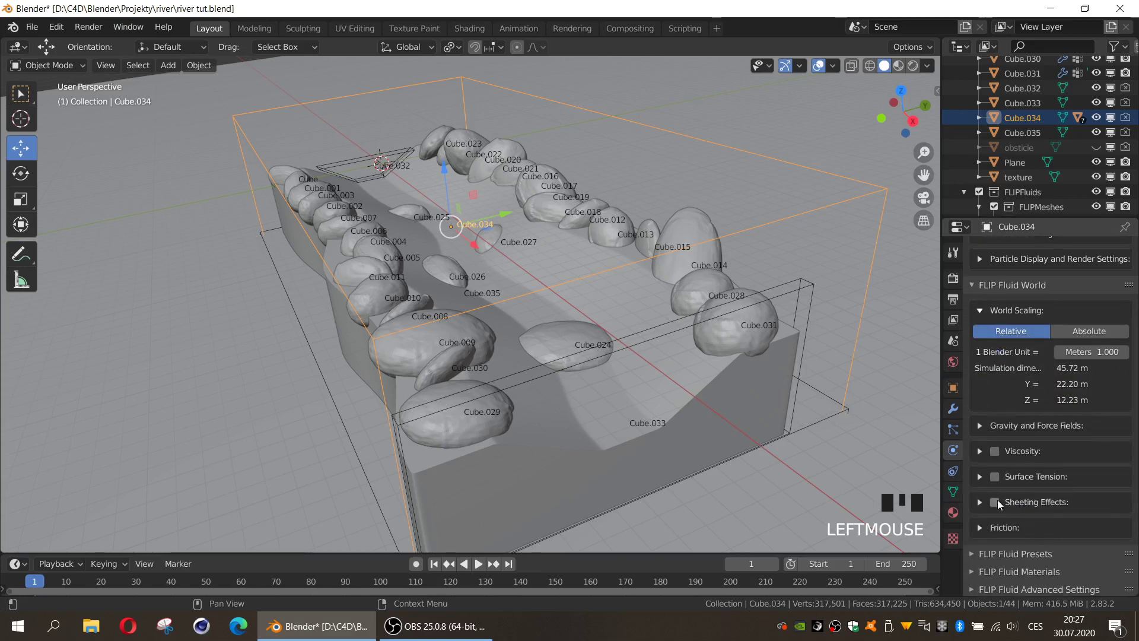
Enable FLIP Fluid presets with Ocean and the FF Water (ocean volumetric) surface material
left_click(982, 512)
left_click(986, 457)
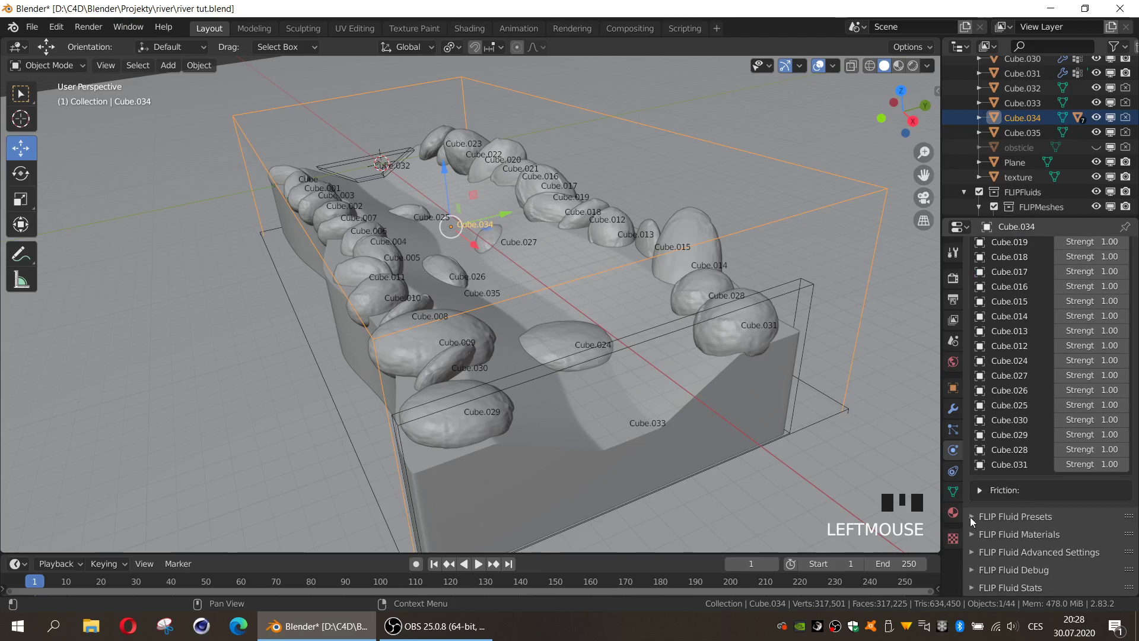
left_click_drag(983, 517, 1029, 378)
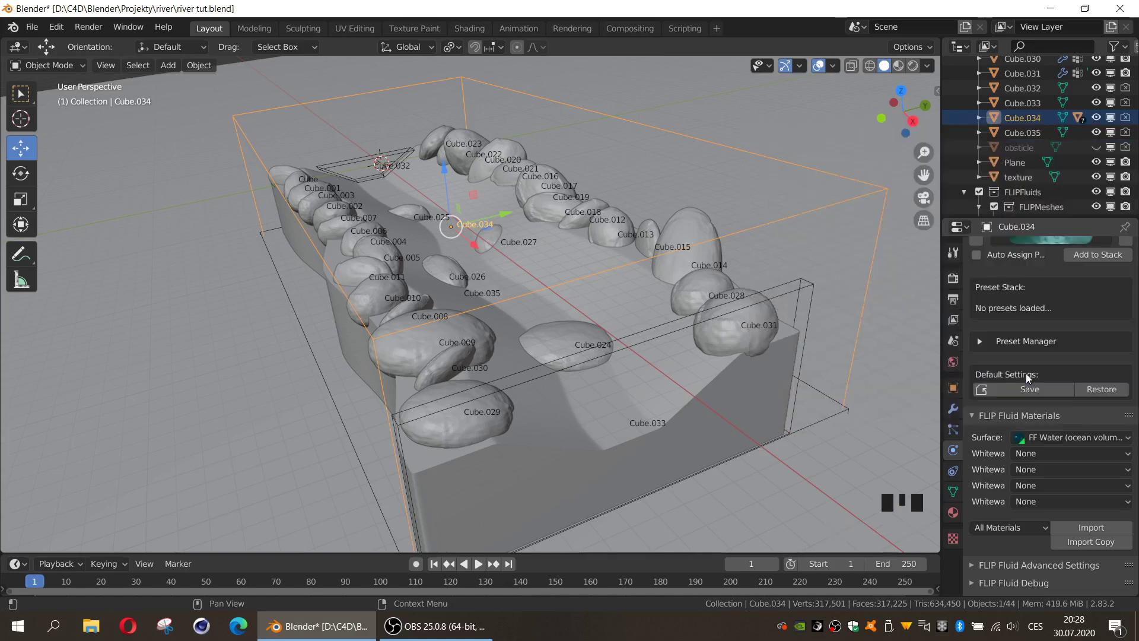